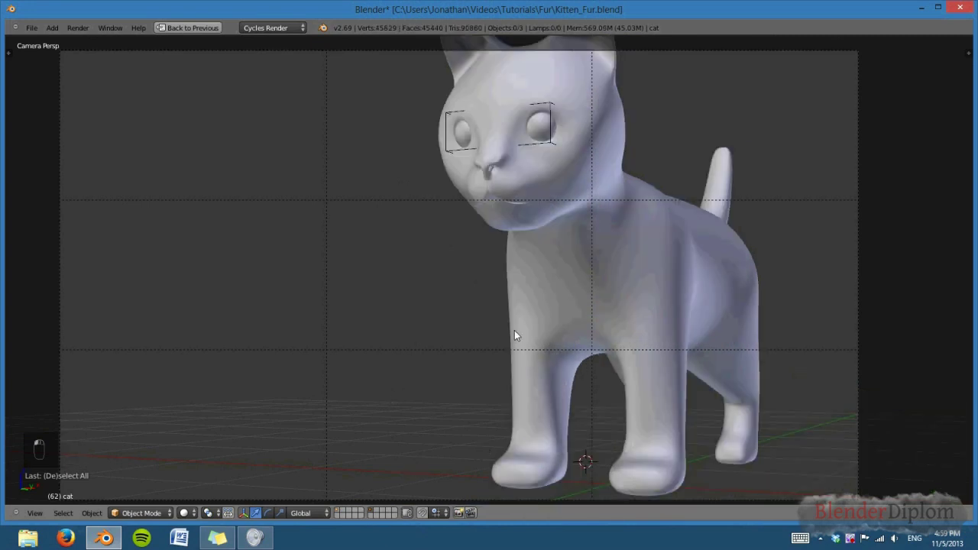
Step: Inspect the finished textured kitten on the railing as a reference, then return to the plain white kitten
drag(578, 333, 490, 328)
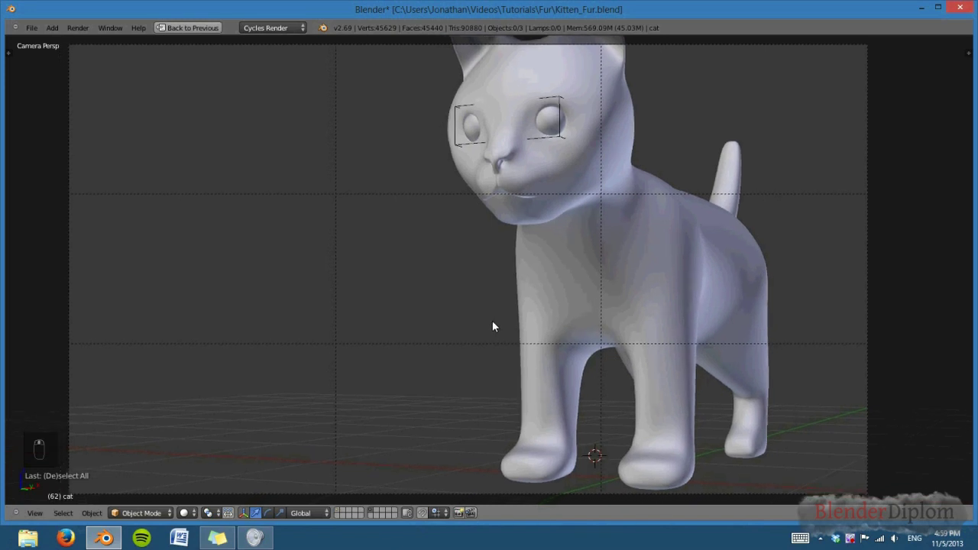
drag(497, 323, 339, 513)
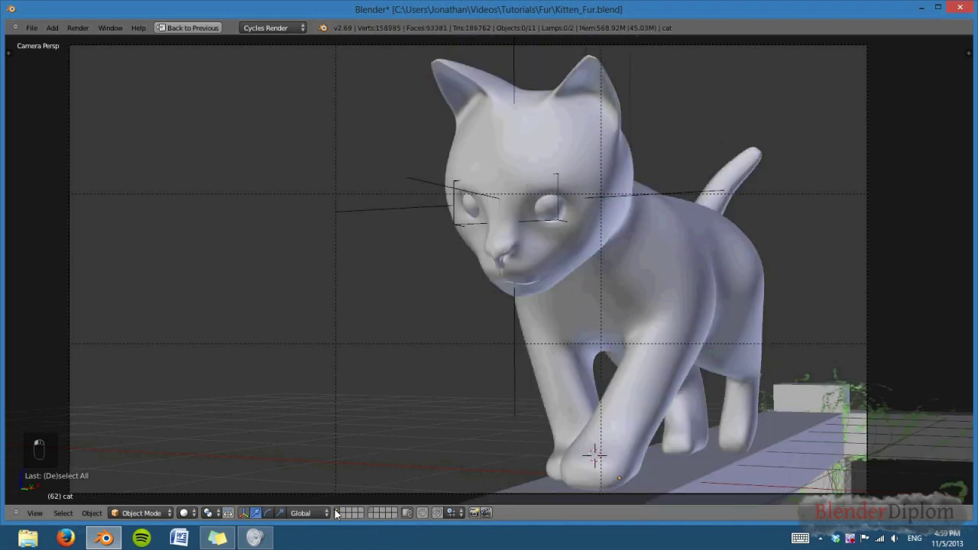
click(673, 251)
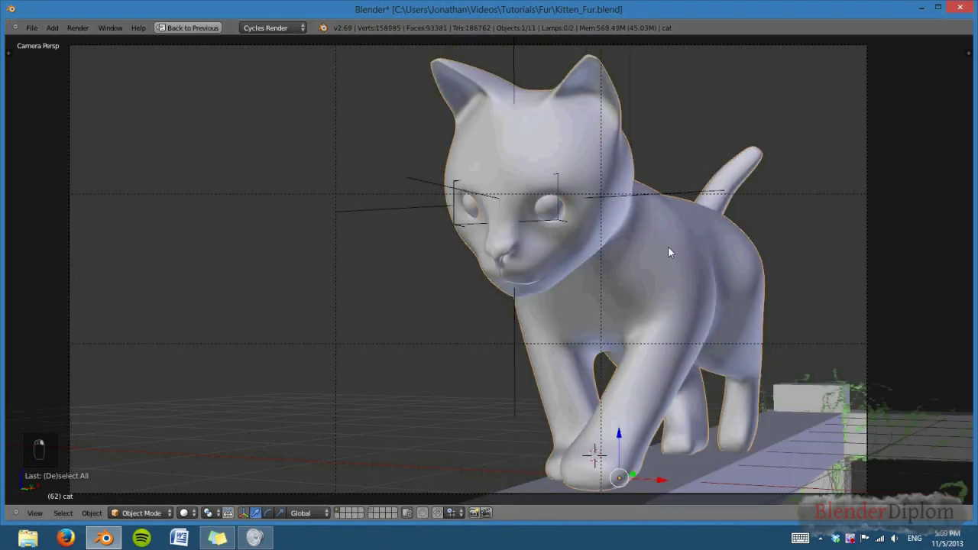
key(KP_0)
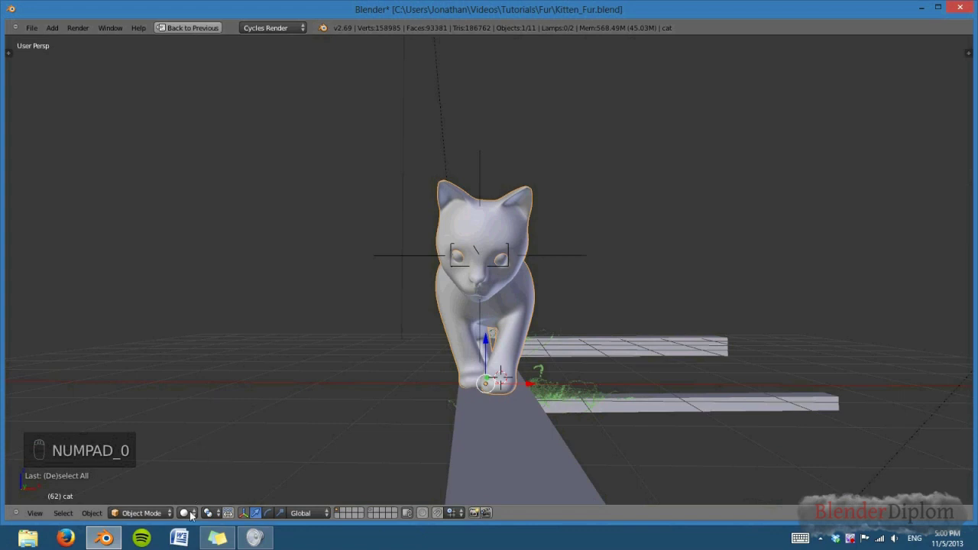
drag(518, 401, 492, 400)
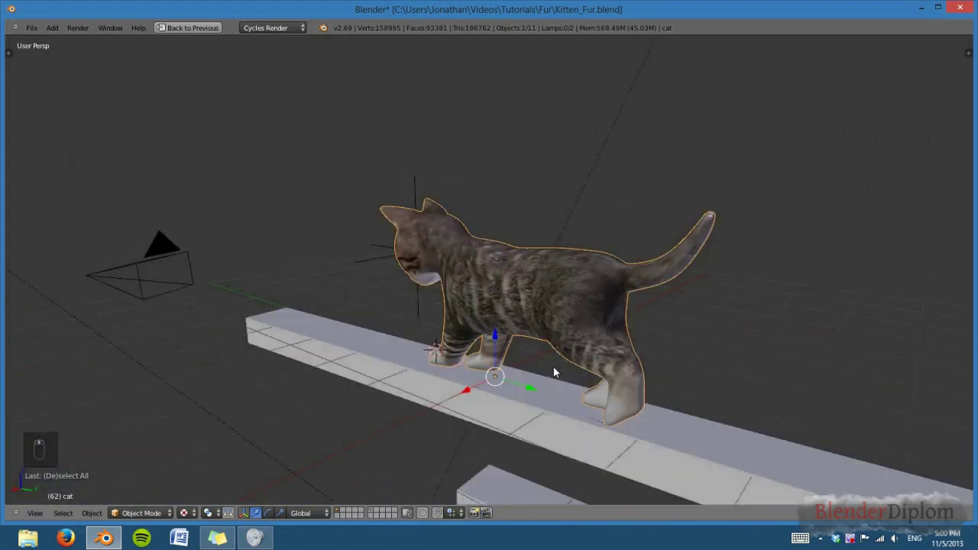
middle_click(636, 363)
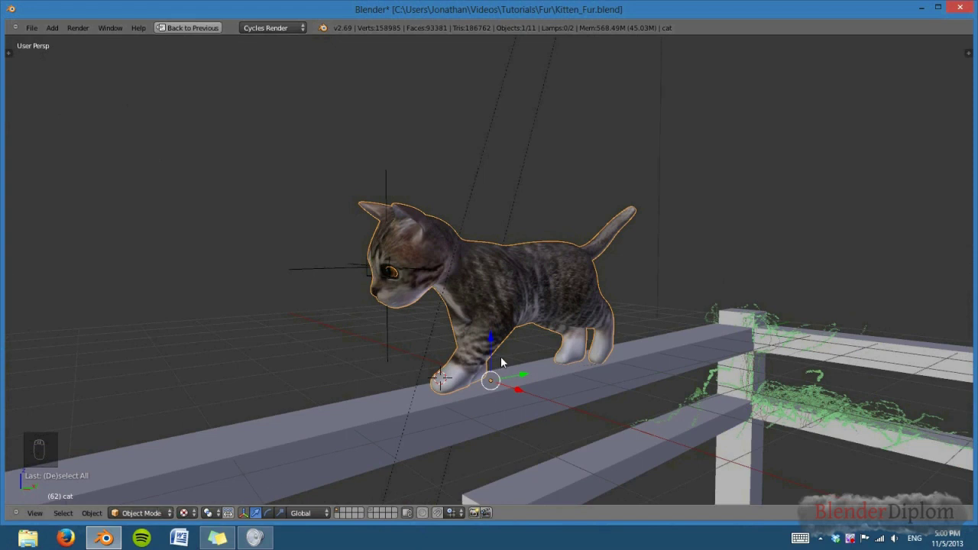
drag(497, 366, 465, 383)
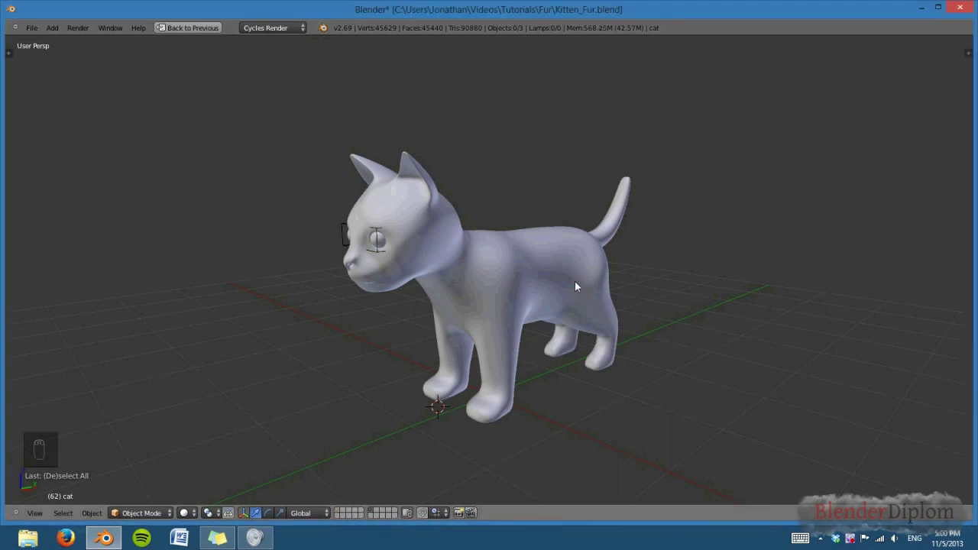
Step: Switch to the layout with the Properties editor and orbit the white kitten from front and side
drag(581, 299, 508, 285)
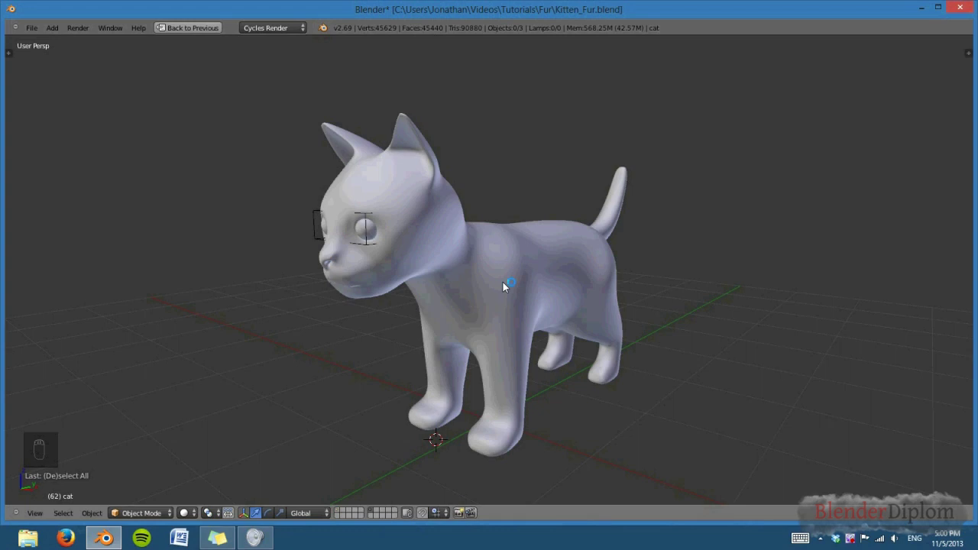
key(shift+space)
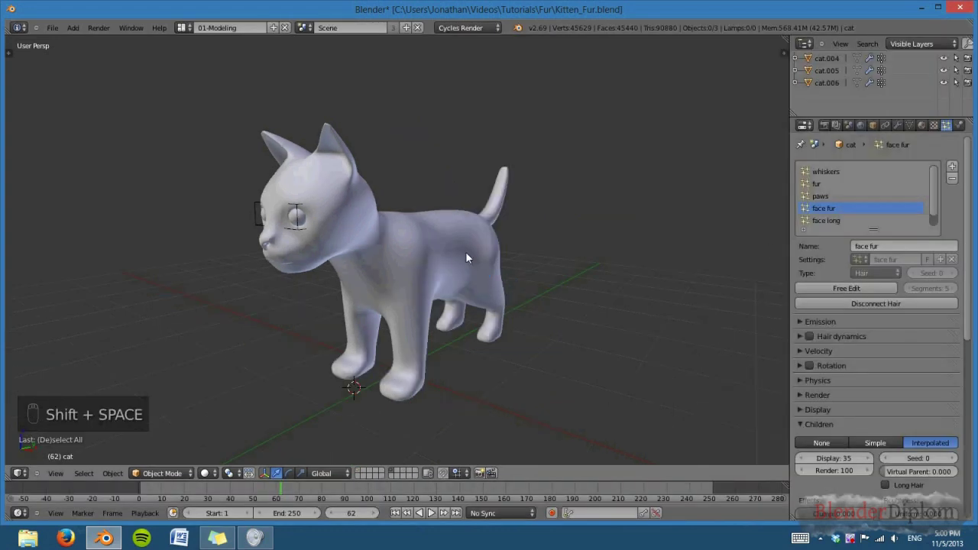
drag(448, 259, 563, 355)
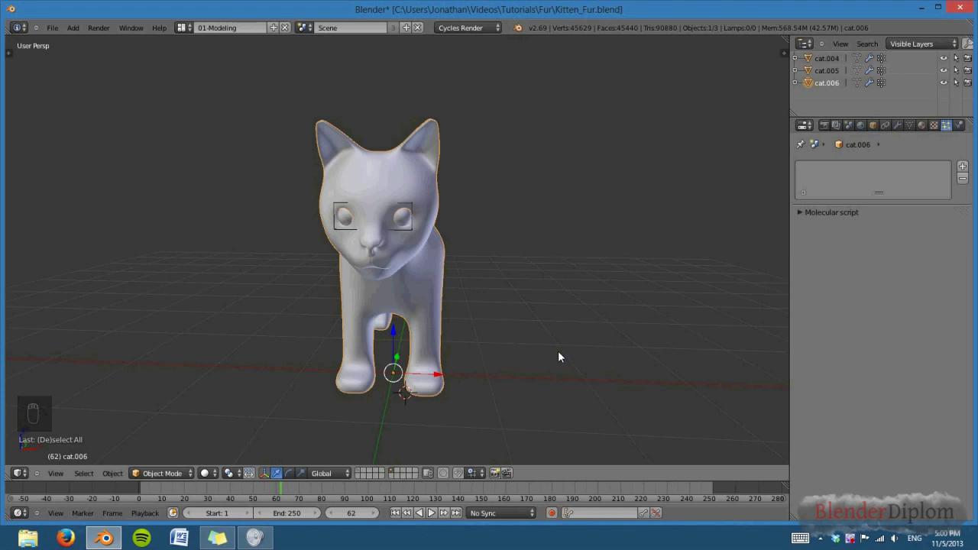
drag(538, 358, 503, 352)
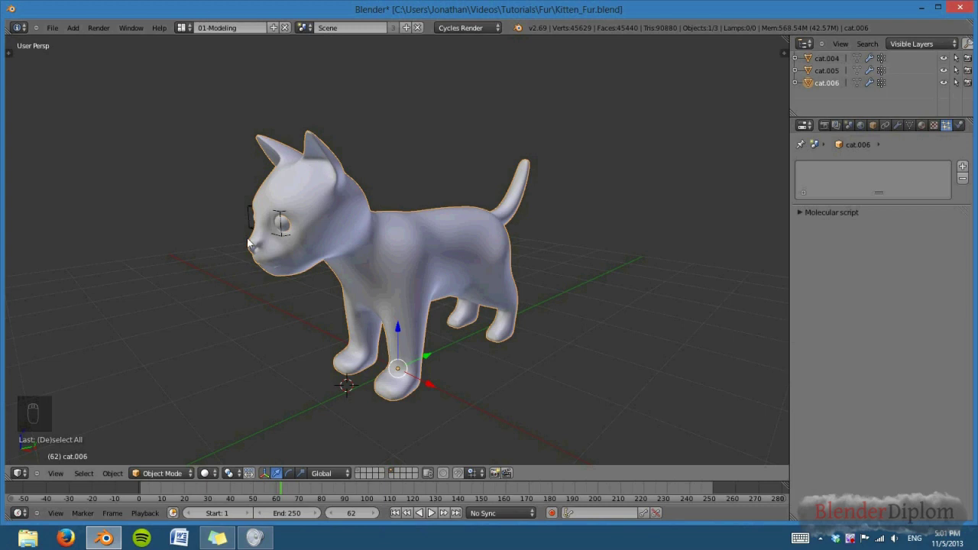
drag(340, 321, 365, 189)
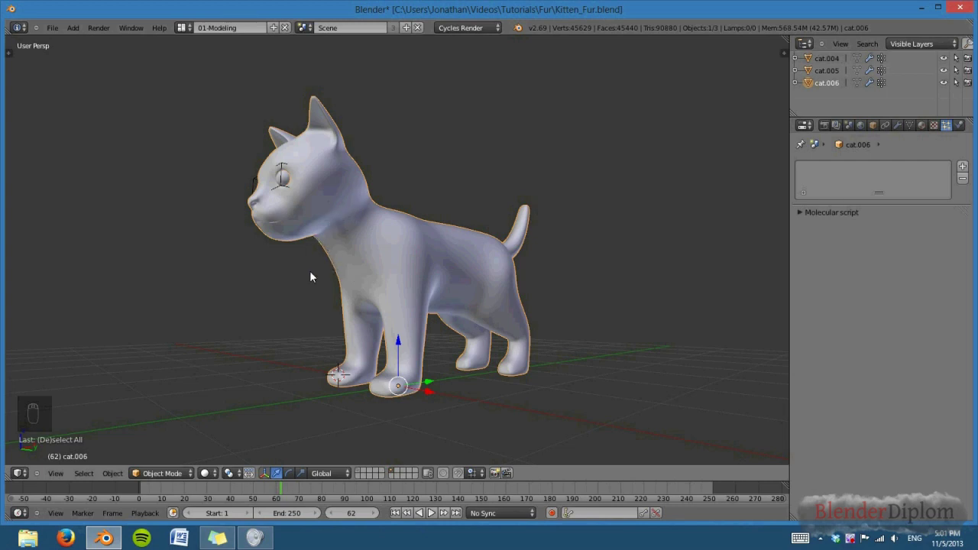
drag(312, 286, 306, 306)
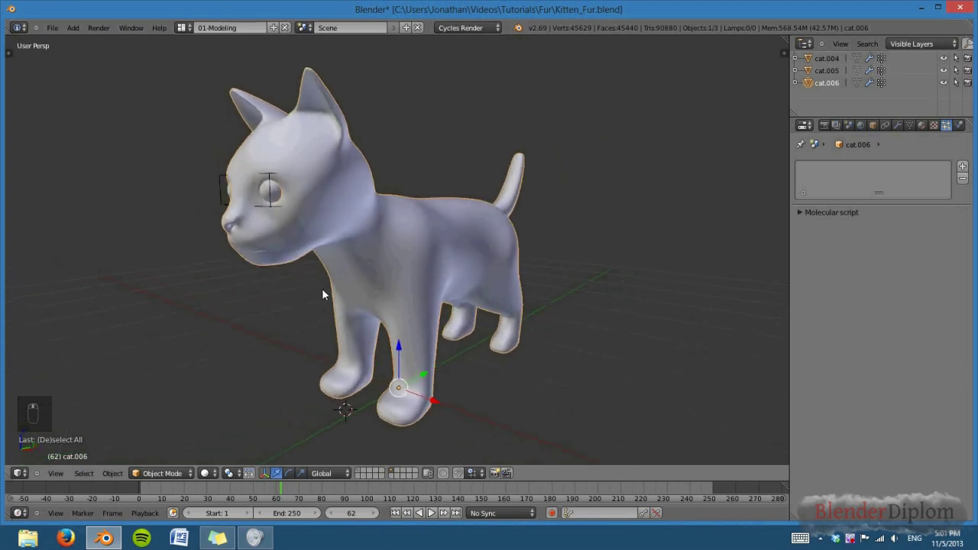
Step: Add a hair particle system 'body fur' with 1000 hairs of length 0.3 and Advanced enabled, checking it from side ortho views
drag(970, 172, 821, 217)
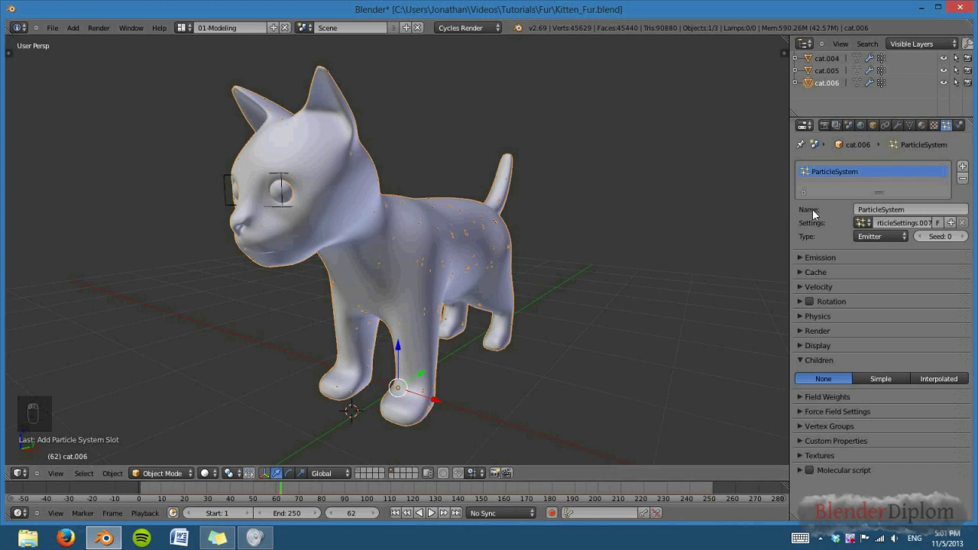
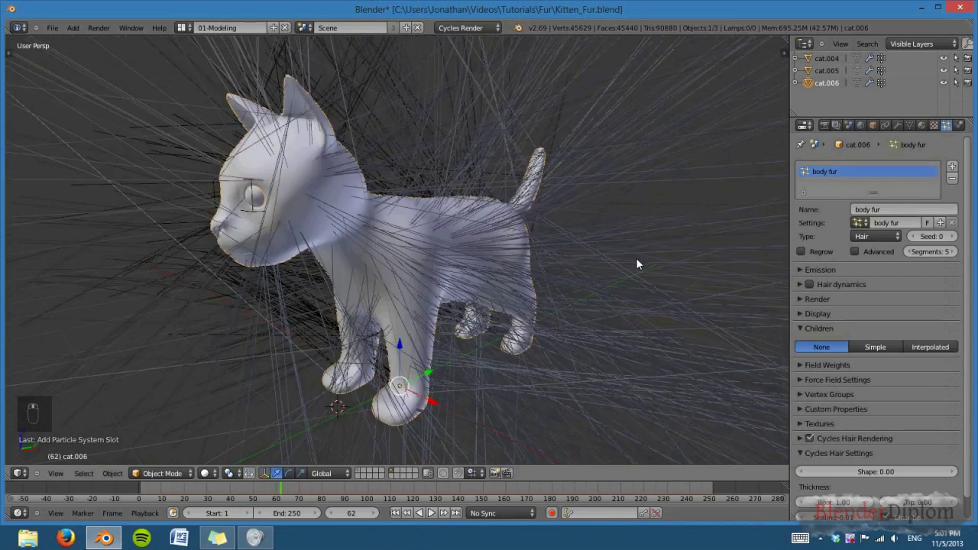
middle_click(641, 262)
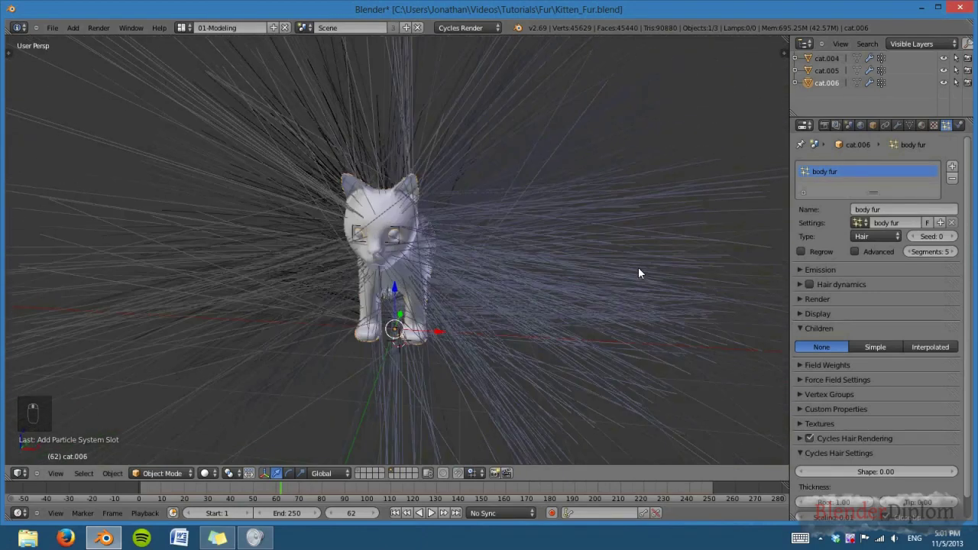
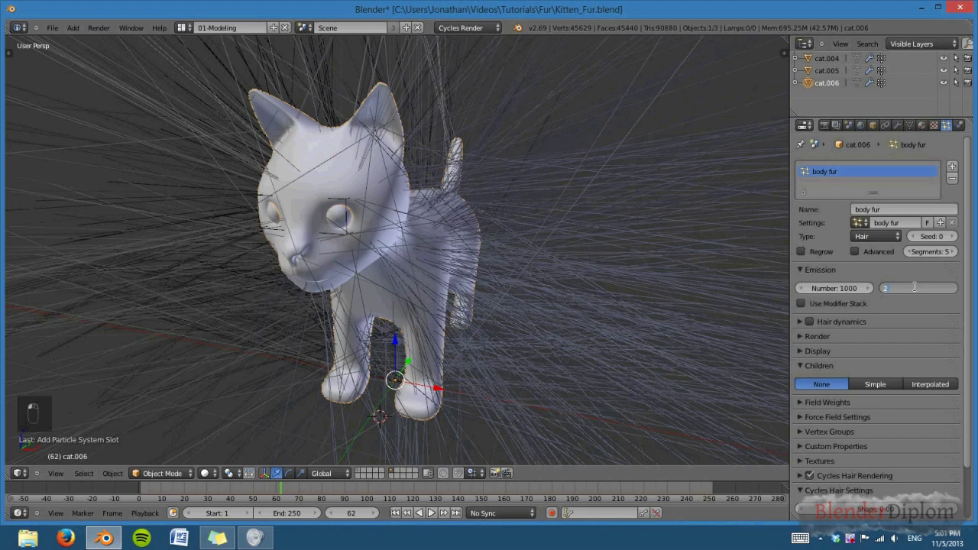
drag(921, 291, 920, 288)
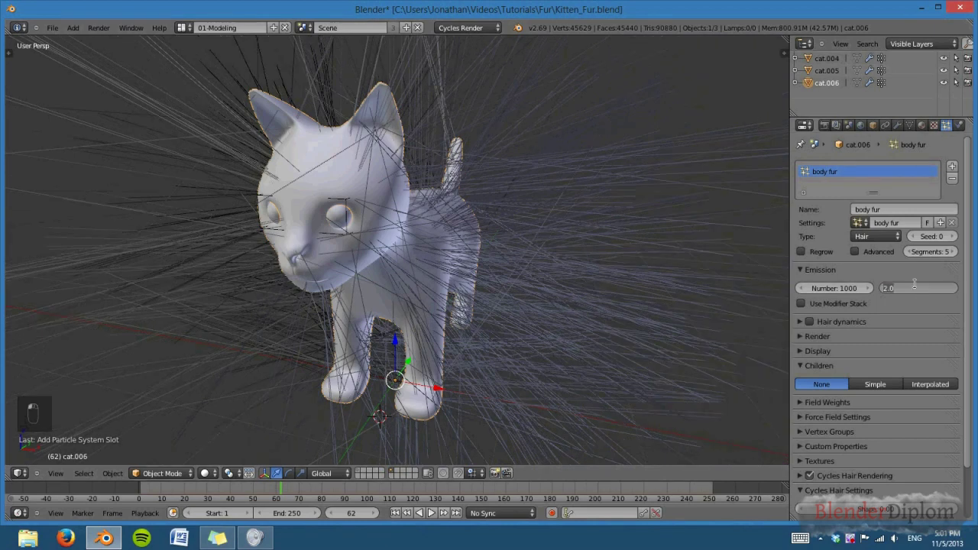
middle_click(425, 264)
key(KP_1)
key(KP_5)
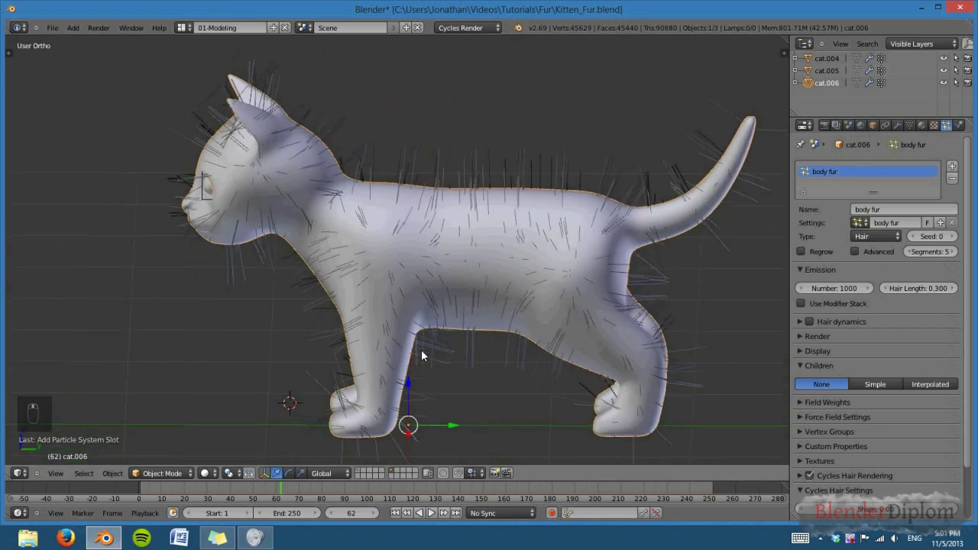
drag(488, 353, 859, 256)
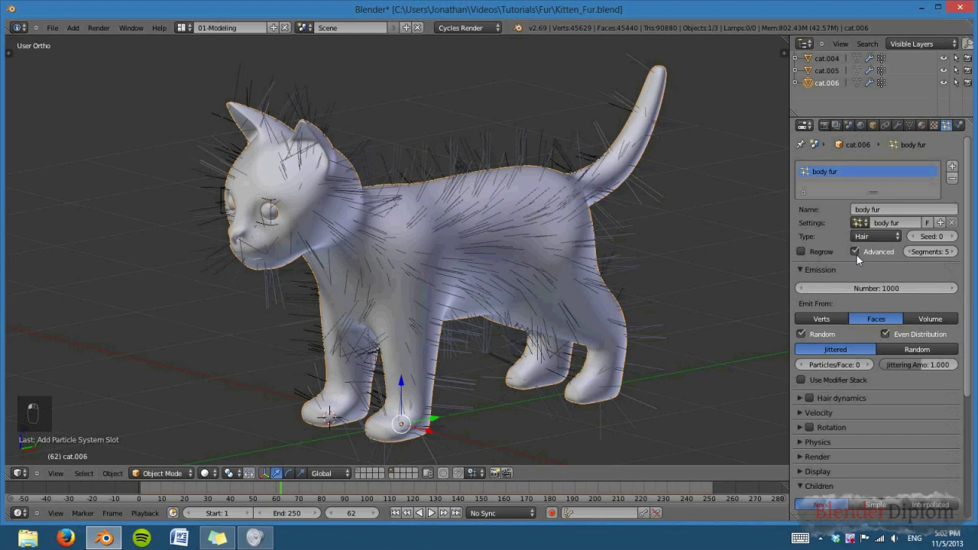
Step: Add a new vertex group 'Body_hair' in the Object Data tab alongside the existing fur groups
drag(851, 265, 579, 279)
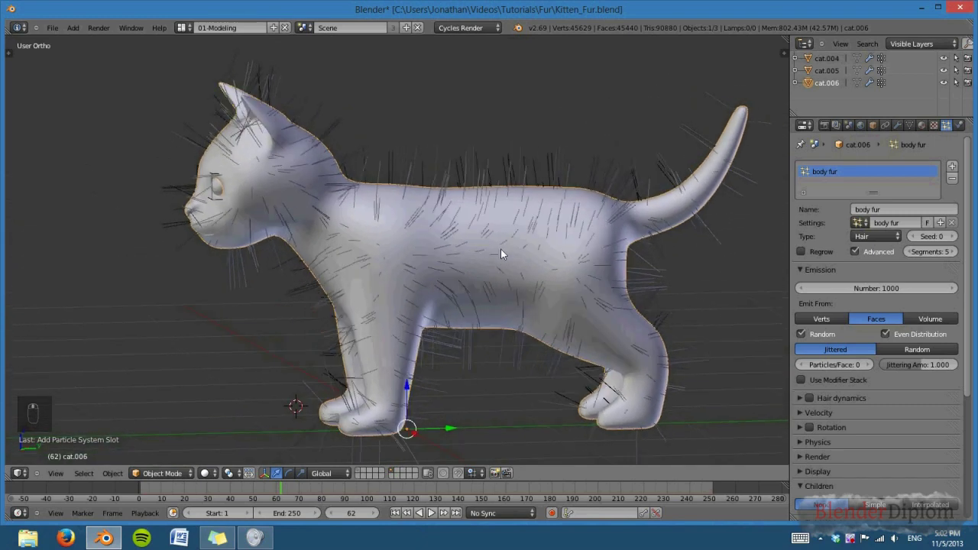
middle_click(398, 282)
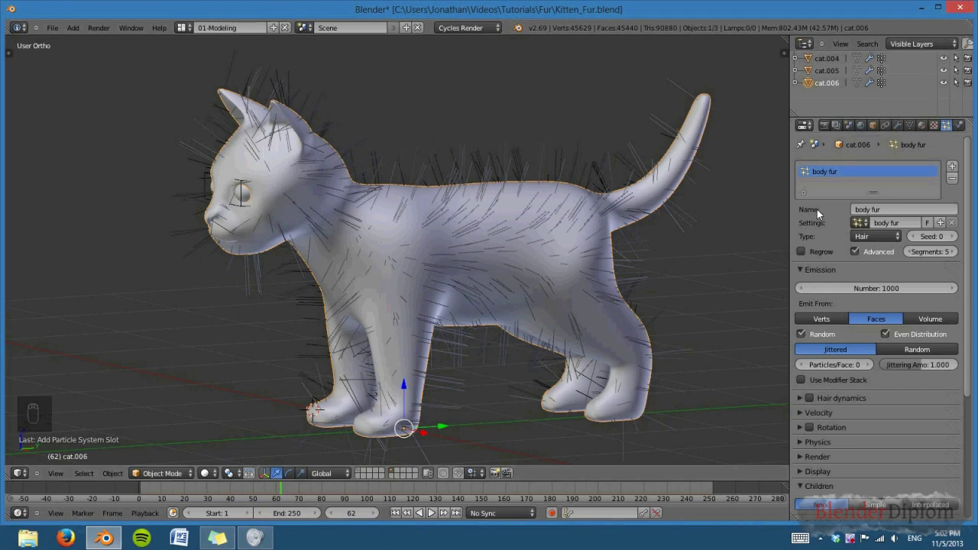
drag(810, 494, 804, 413)
drag(806, 413, 508, 233)
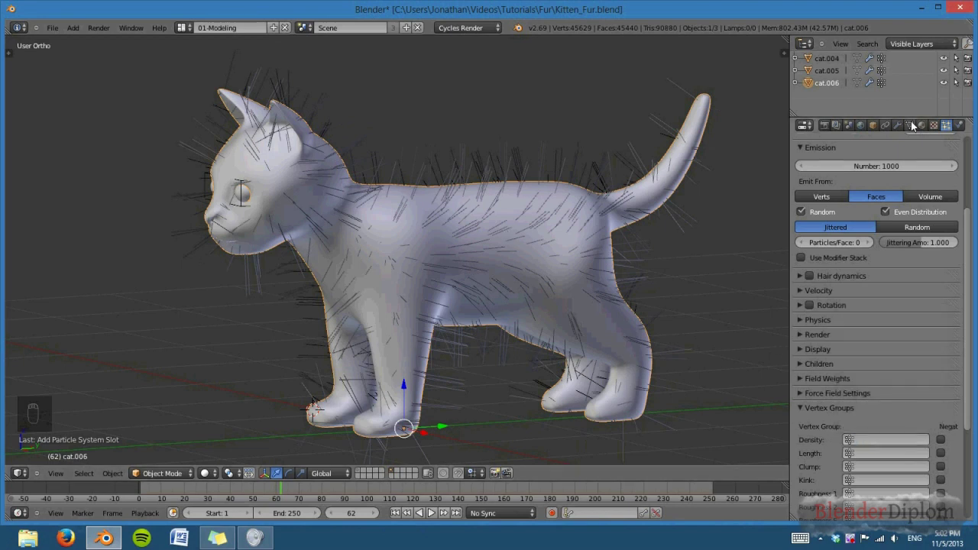
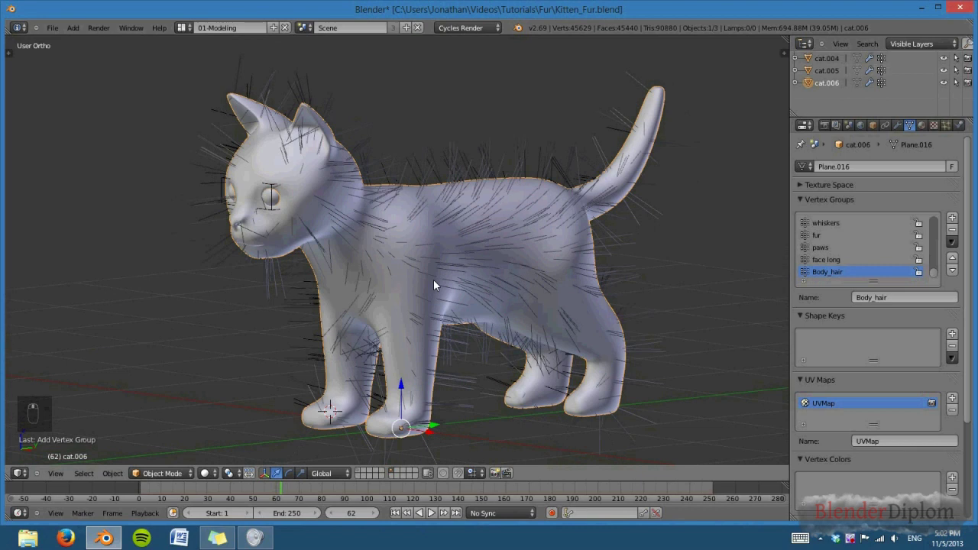
Step: Enter Weight Paint mode with the Body_hair group active, showing the whole kitten at zero weight
key(KP_5)
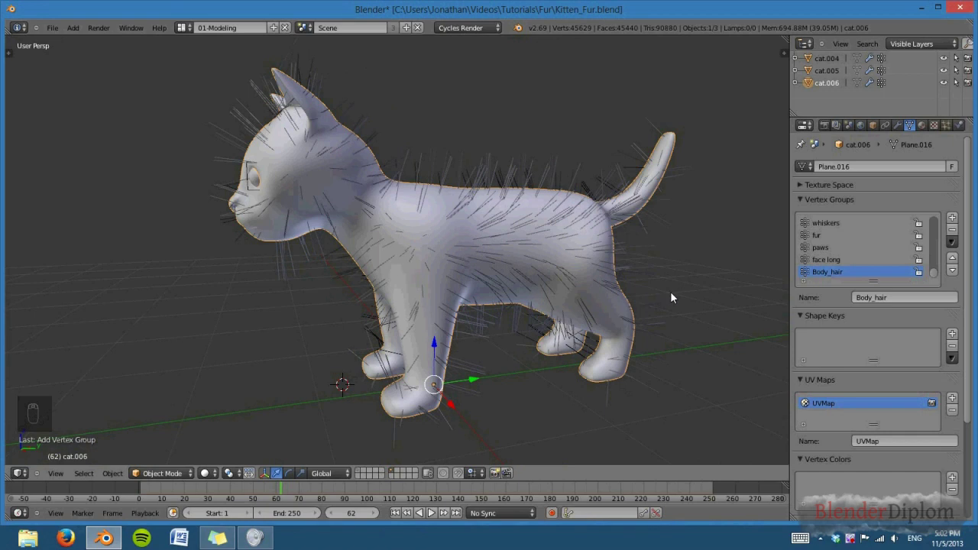
drag(247, 382, 206, 476)
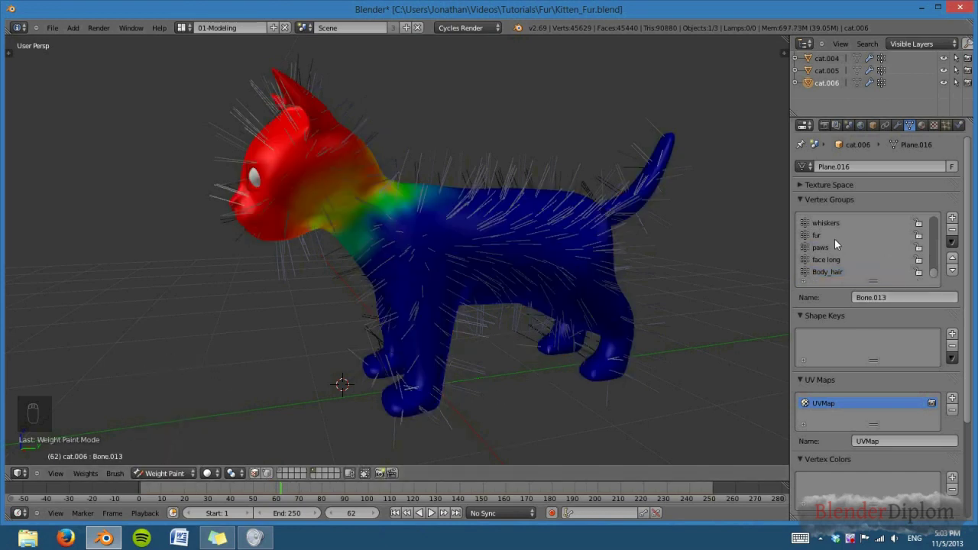
drag(805, 462, 384, 317)
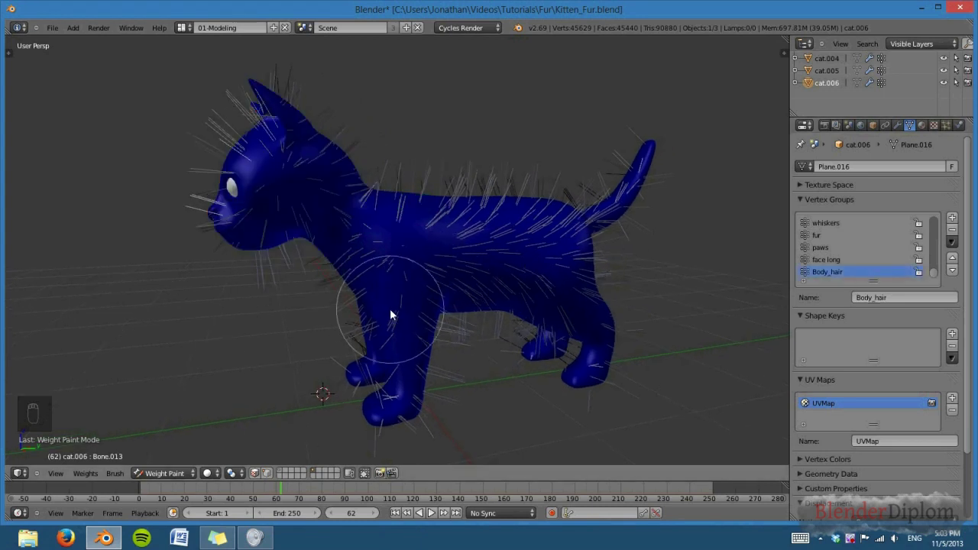
Step: Show the brush settings and paint full Body_hair weight over the kitten's torso and flanks
key(t)
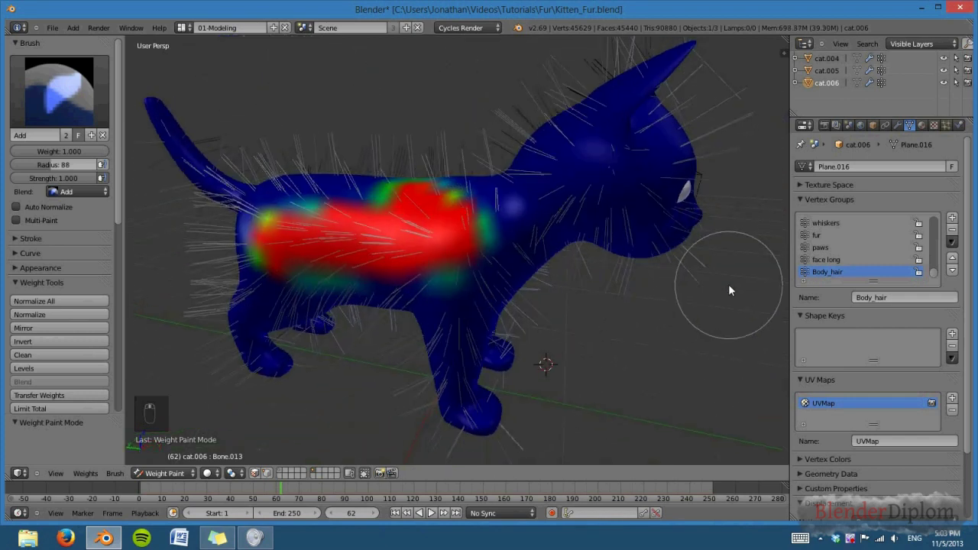
scroll(up, 3)
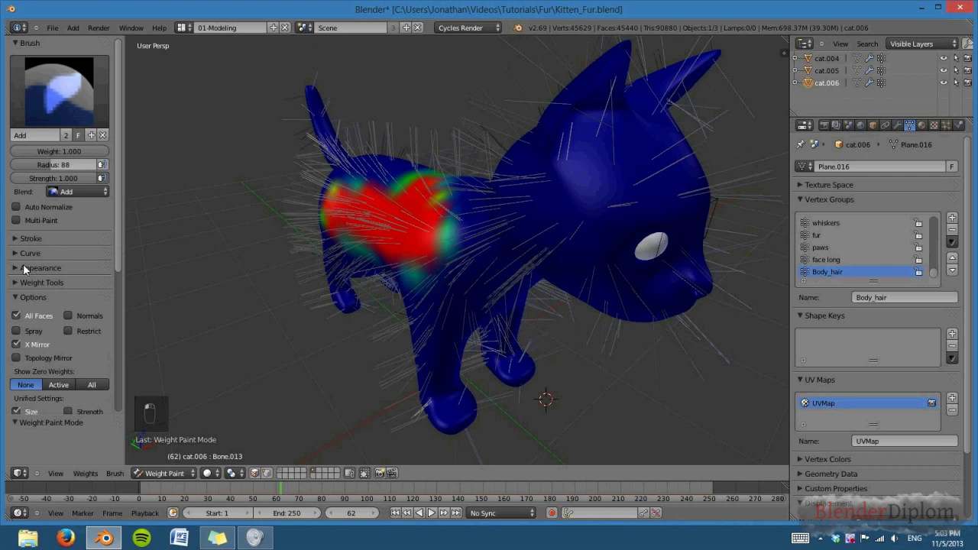
scroll(up, 3)
drag(589, 236, 674, 270)
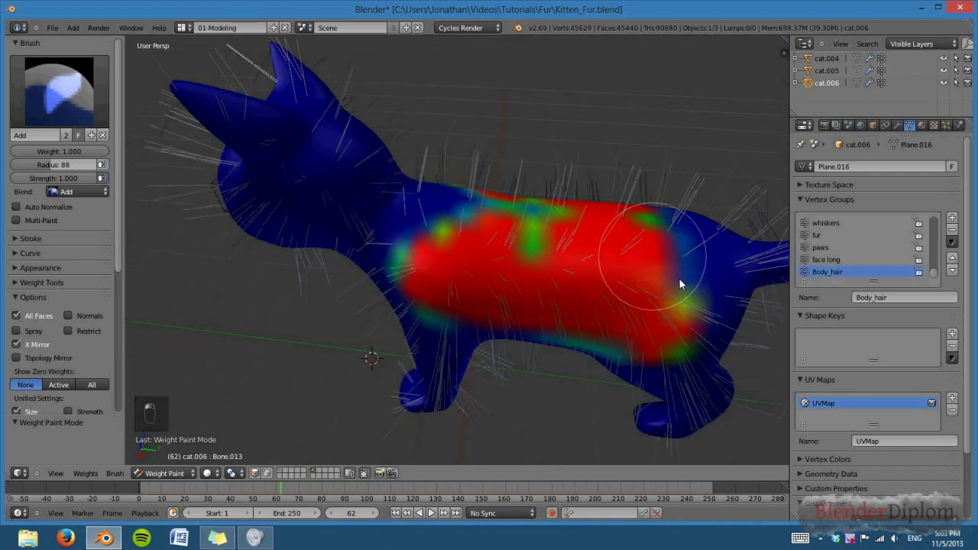
click(516, 243)
drag(479, 248, 653, 278)
drag(503, 253, 473, 297)
drag(472, 297, 588, 282)
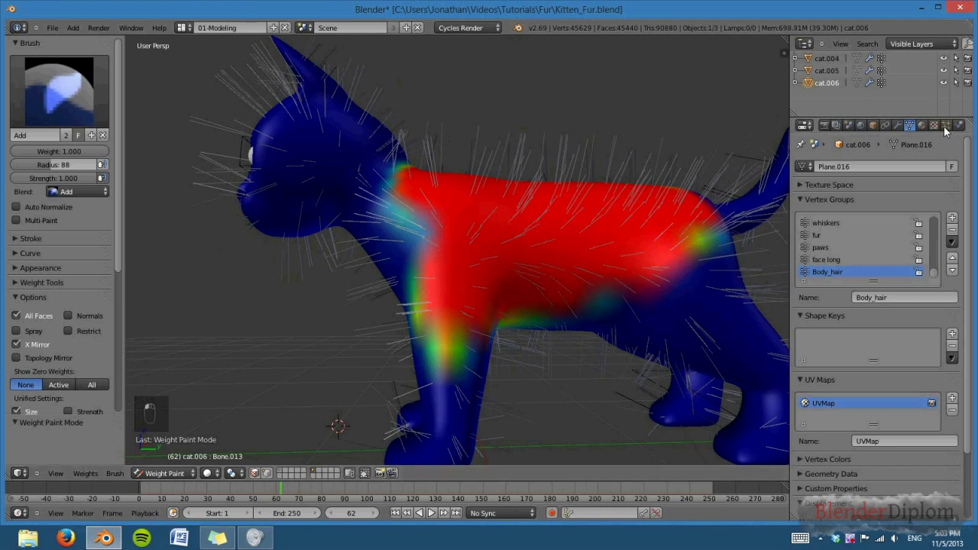
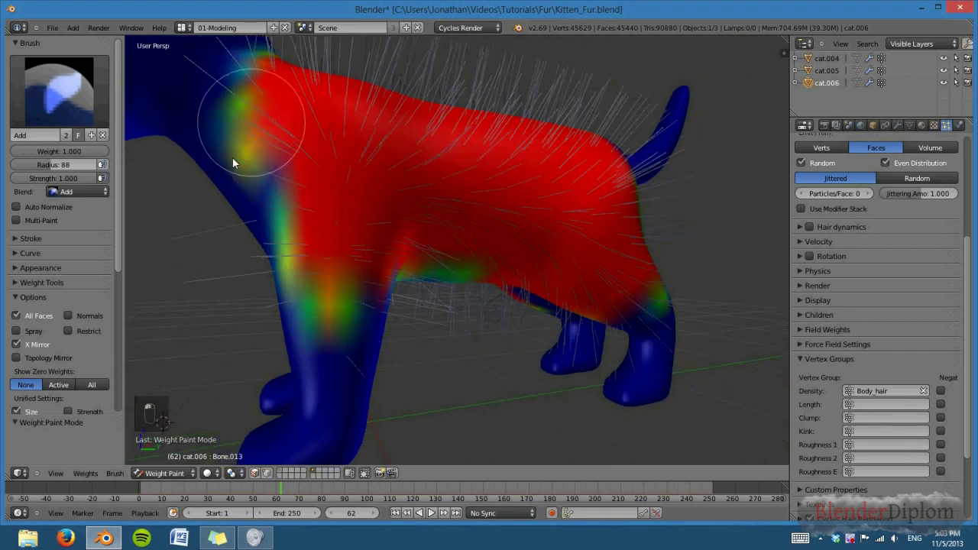
Step: With wireframe overlaid, paint Body_hair weight onto the underside between the legs and view the kitten in right ortho
drag(352, 375, 423, 262)
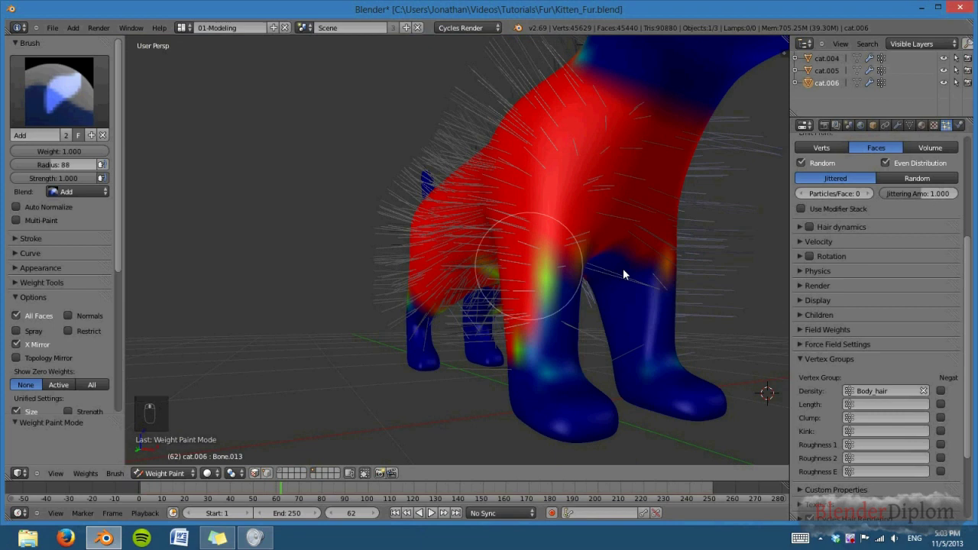
key(z)
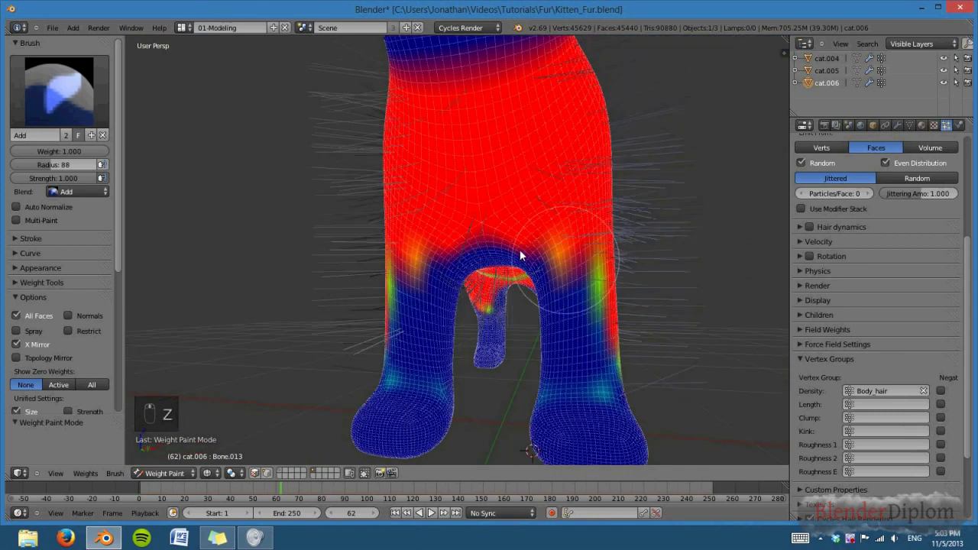
drag(424, 331, 686, 301)
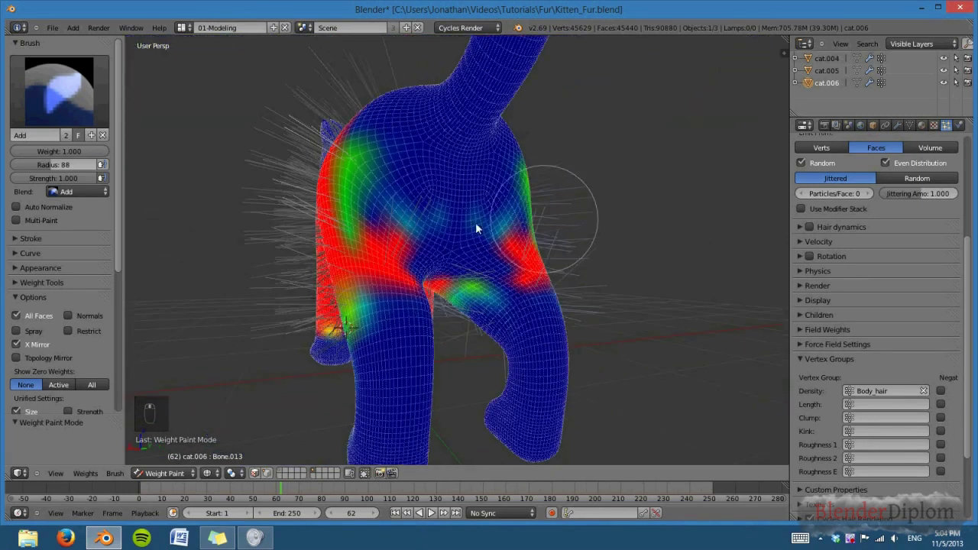
drag(411, 230, 606, 236)
key(KP_1)
key(KP_3)
key(KP_5)
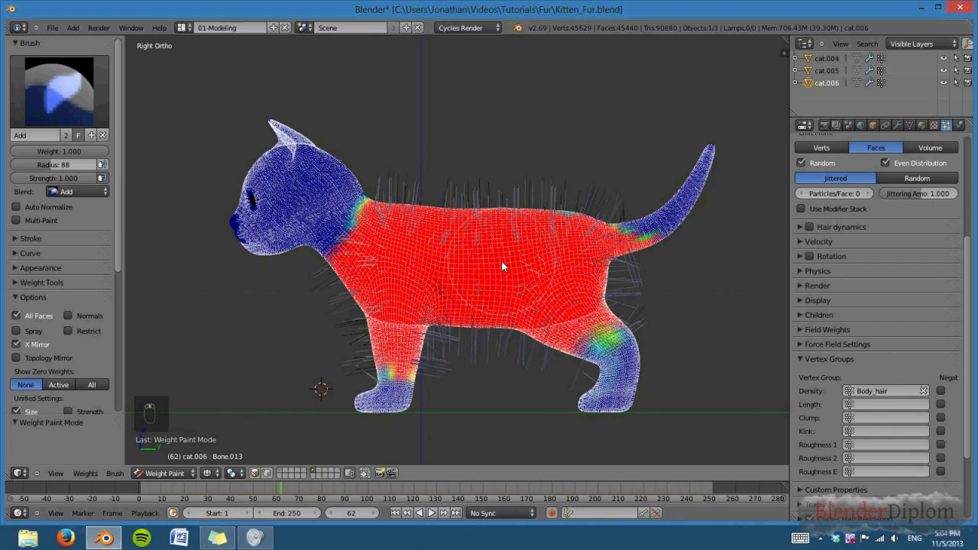
middle_click(715, 316)
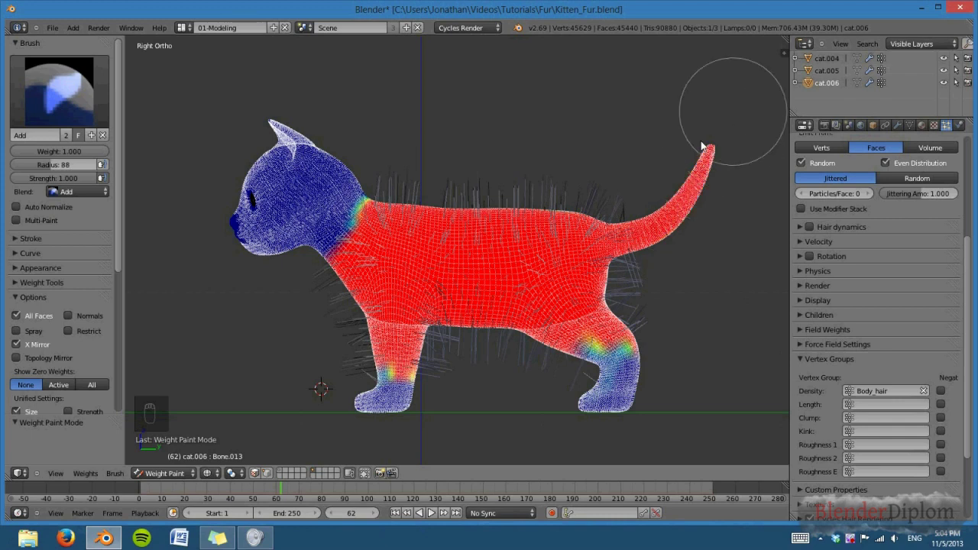
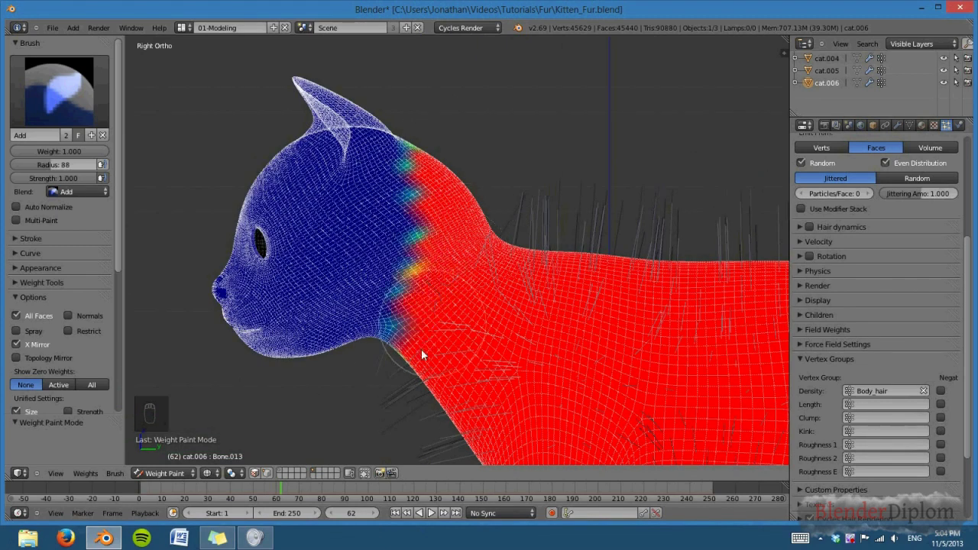
Step: Return to Object Mode with solid shading, showing fur growing only from the weighted body
drag(394, 182, 240, 455)
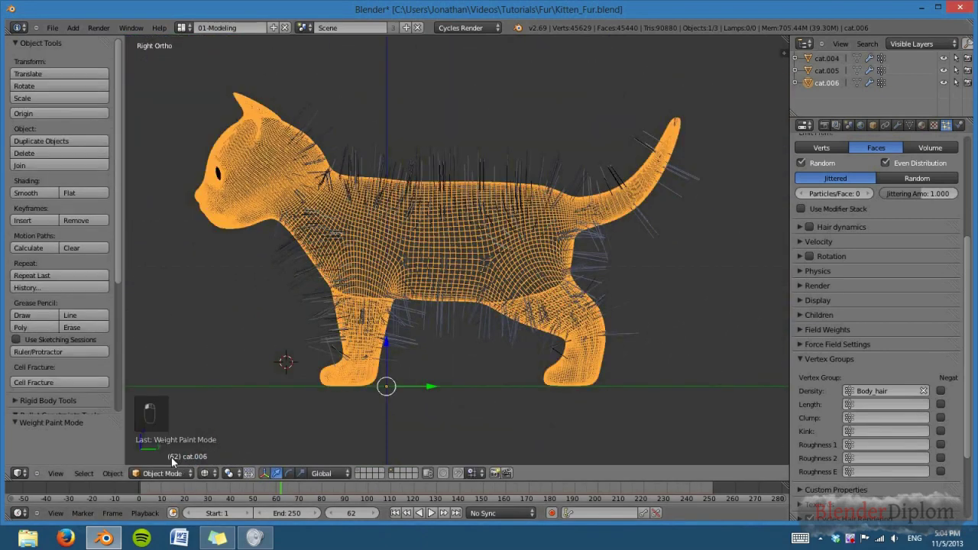
key(z)
middle_click(458, 287)
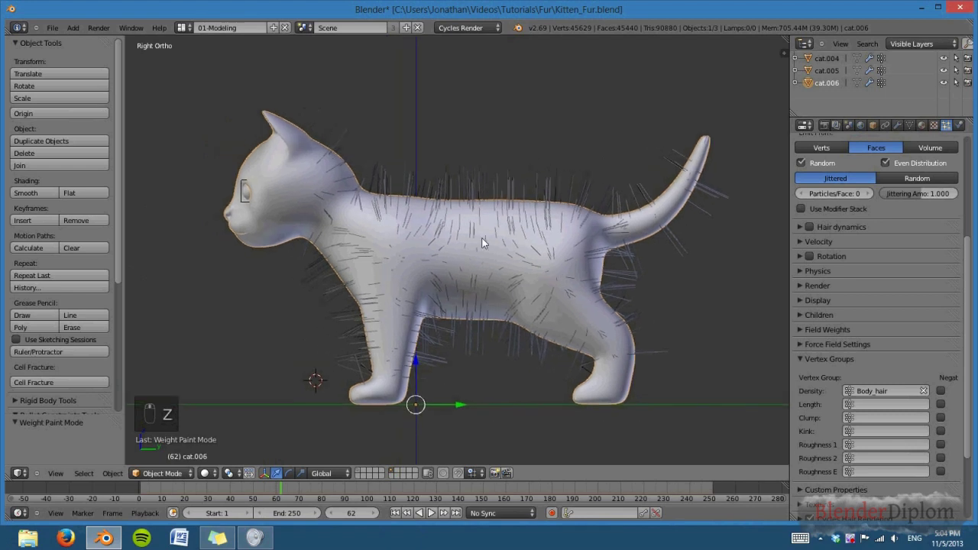
drag(487, 241, 975, 284)
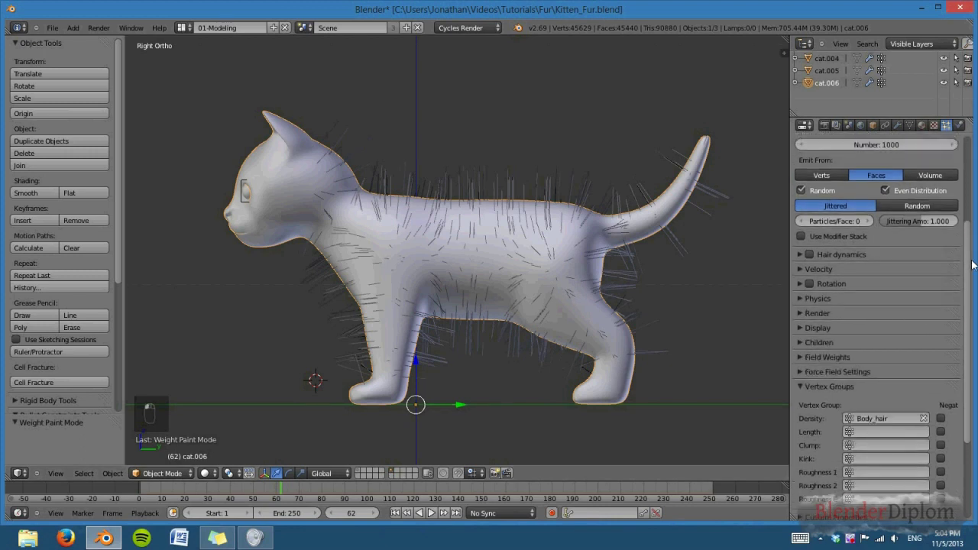
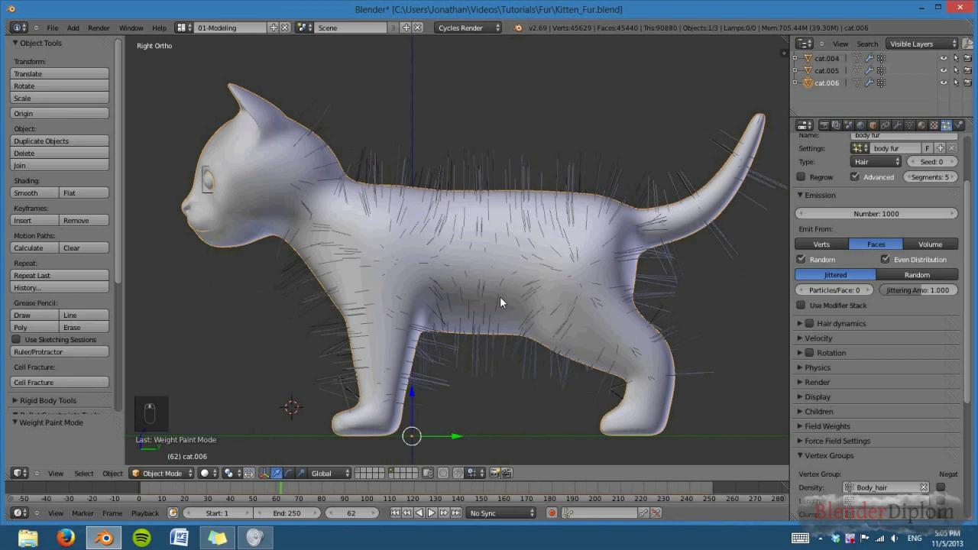
Step: Start editing the body fur hair count to raise it from 1000 to 3000
drag(818, 206, 883, 219)
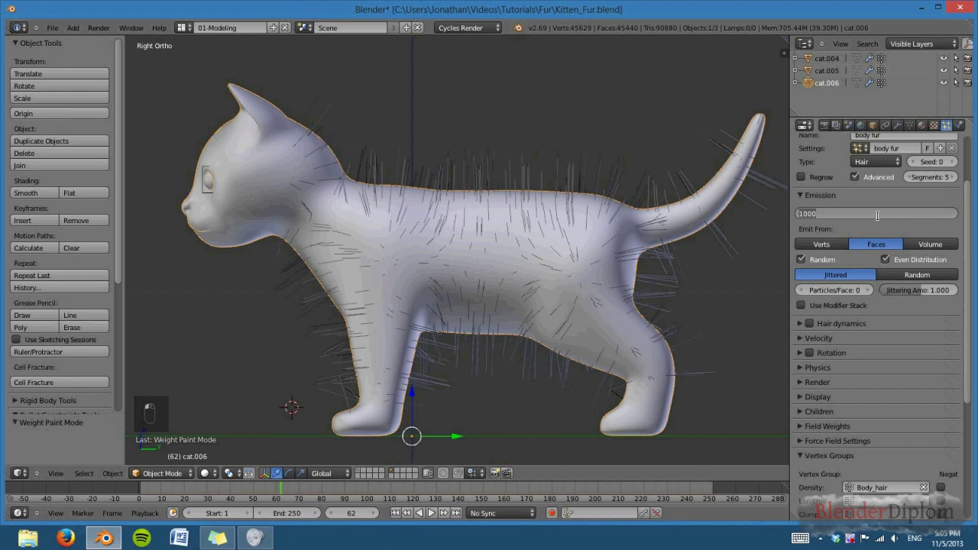
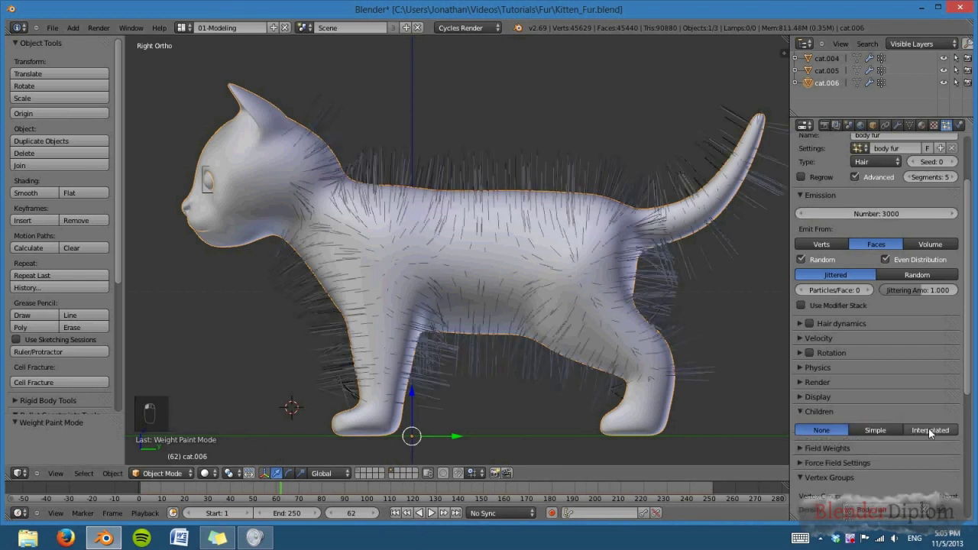
drag(950, 398, 887, 434)
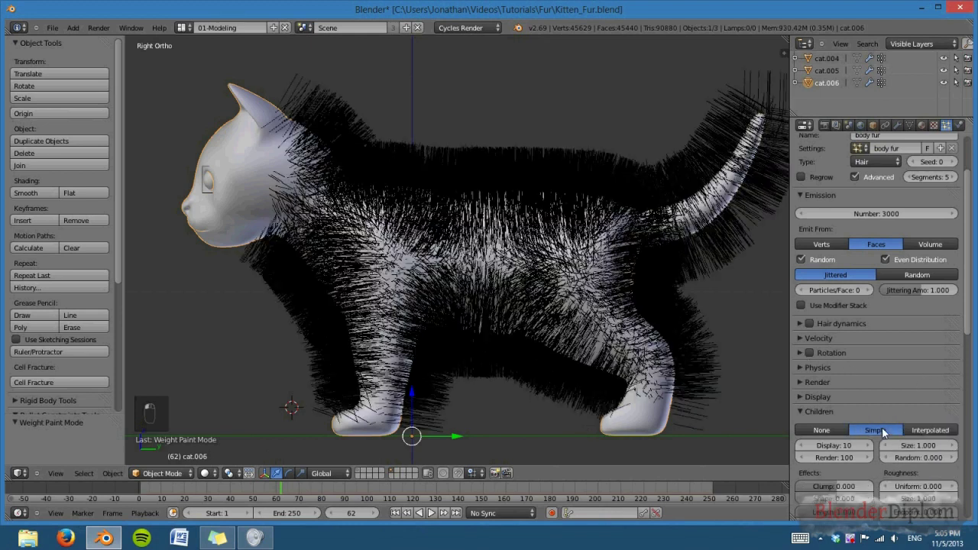
key(z)
key(z)
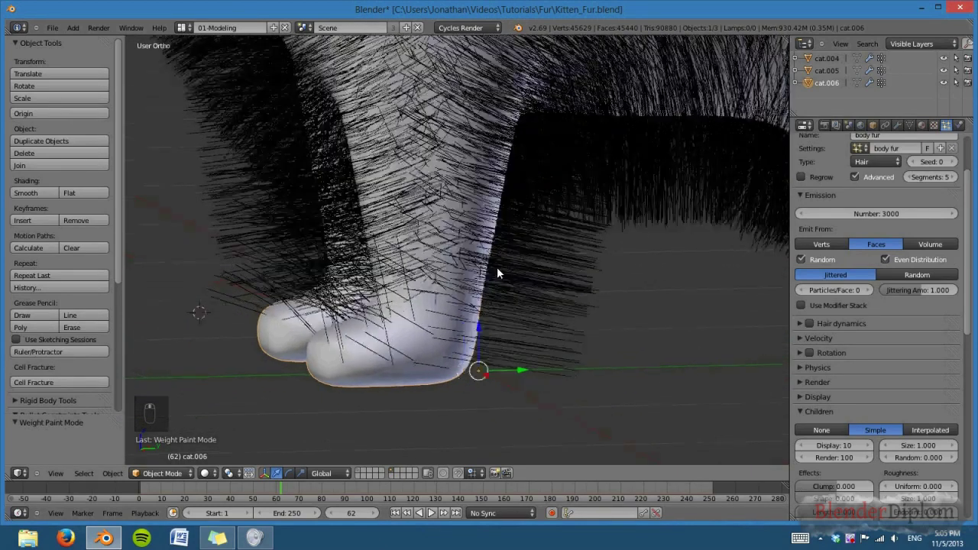
drag(375, 347, 554, 295)
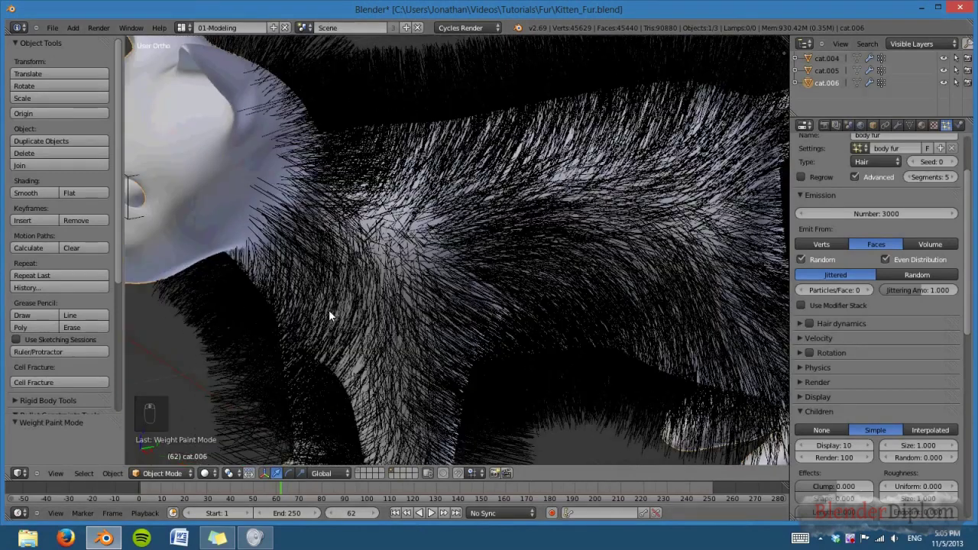
middle_click(420, 269)
key(KP_5)
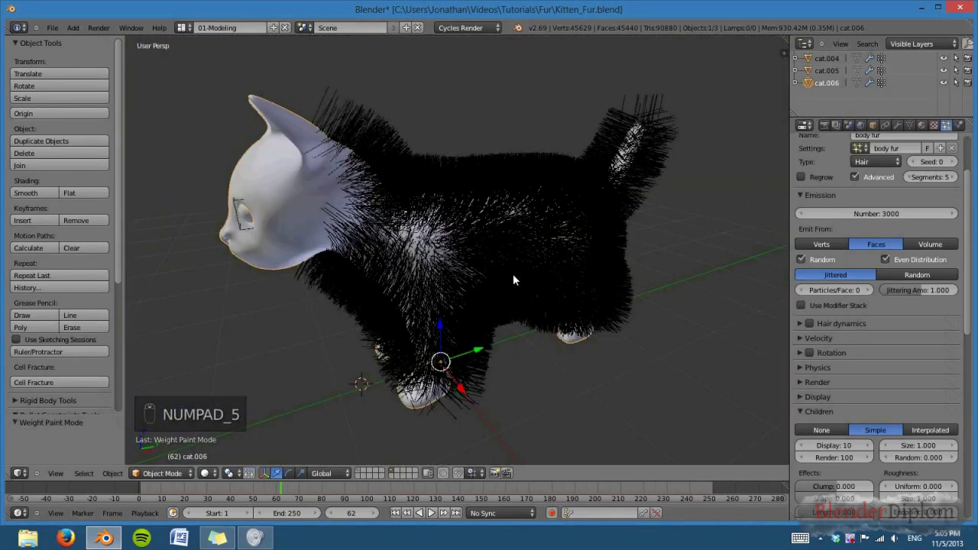
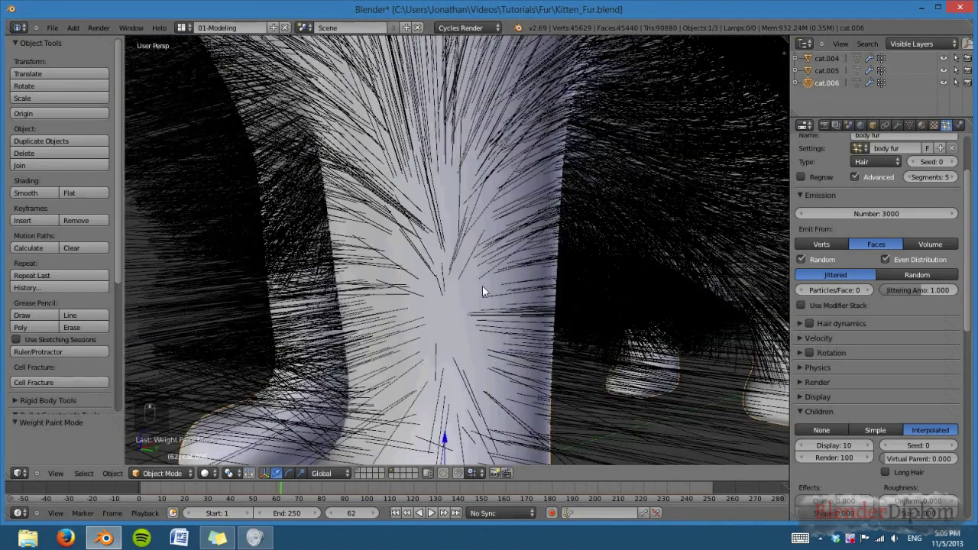
drag(548, 300, 589, 295)
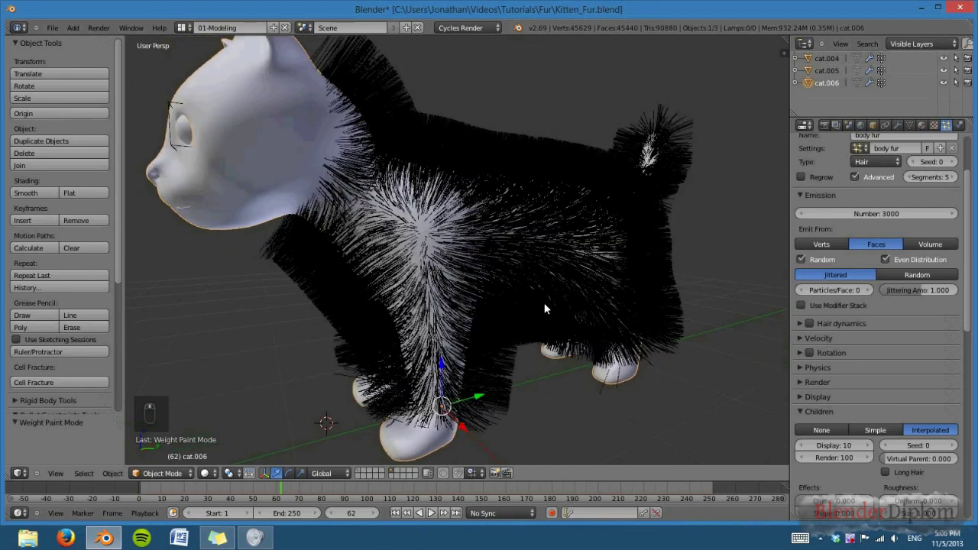
Step: Create a new white material for the kitten and enable it in the body fur Render settings
drag(517, 302, 925, 129)
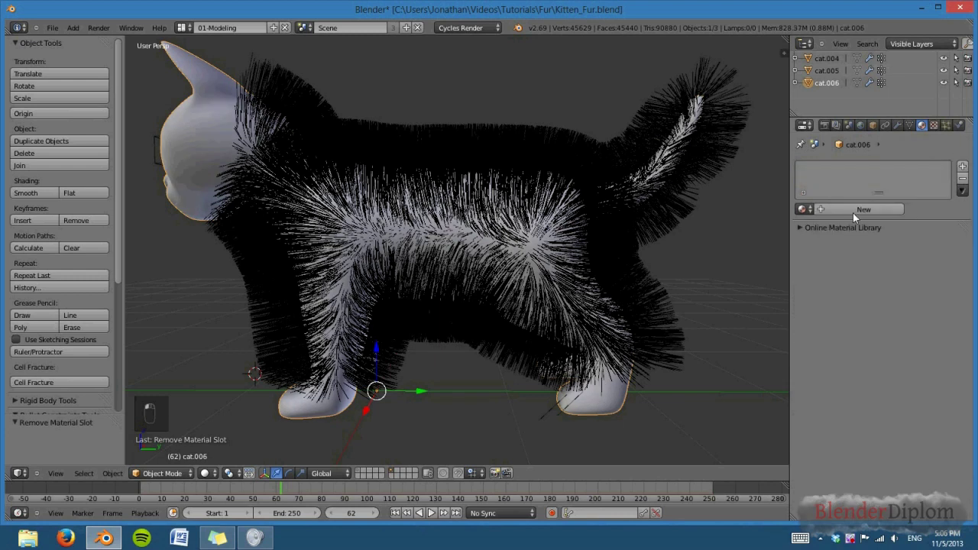
click(868, 211)
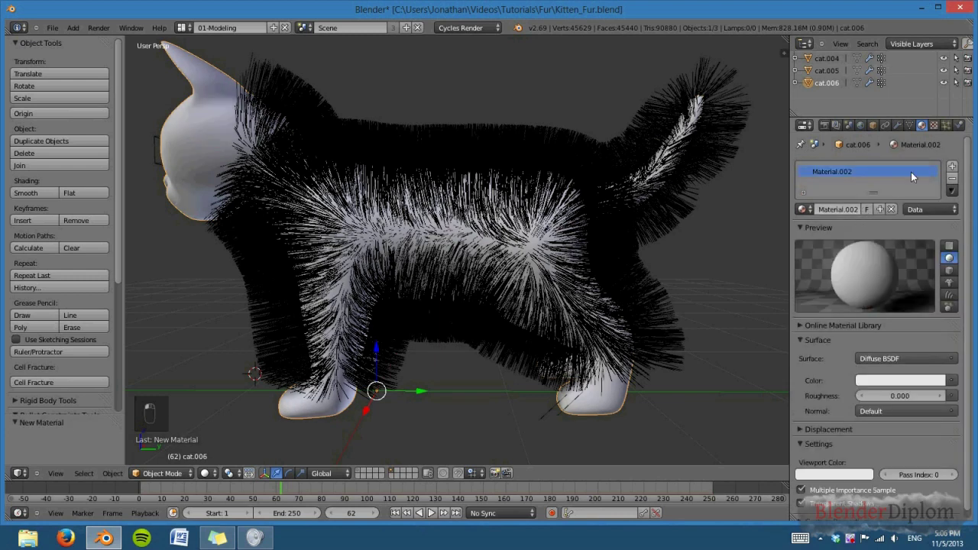
drag(951, 128, 953, 130)
drag(792, 140, 953, 130)
click(809, 389)
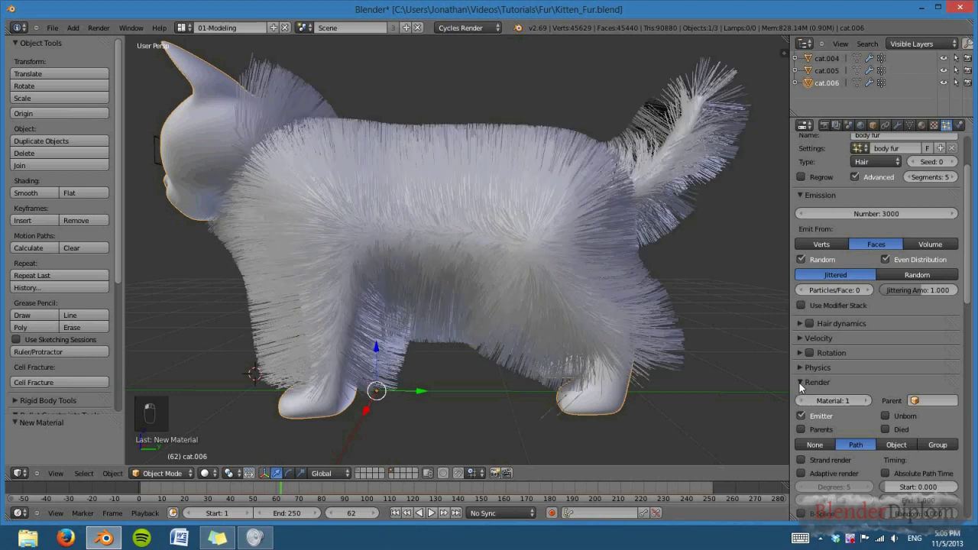
drag(466, 276, 510, 282)
Step: Orbit and zoom around the kitten to inspect the now white body fur
drag(473, 282, 495, 271)
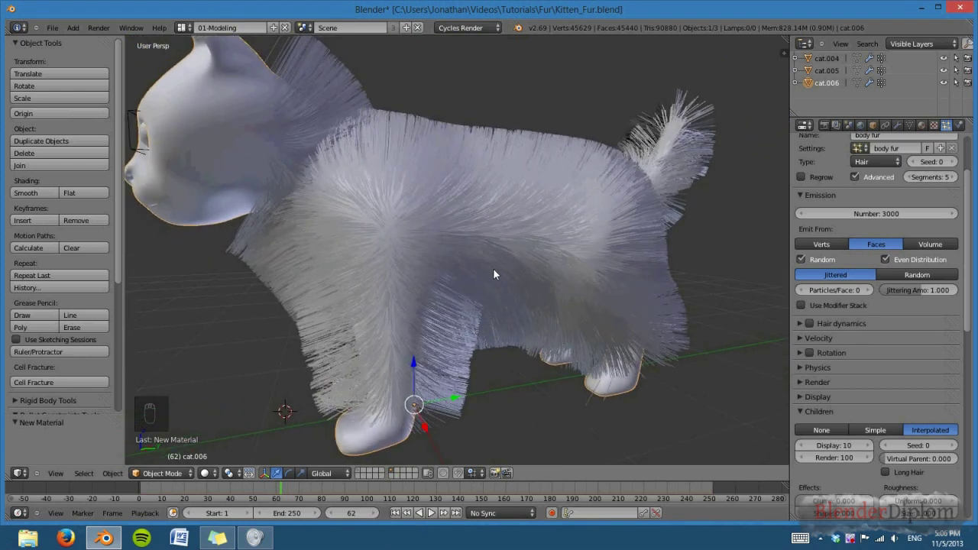
drag(493, 269, 572, 321)
drag(580, 344, 552, 351)
drag(487, 314, 497, 272)
middle_click(542, 246)
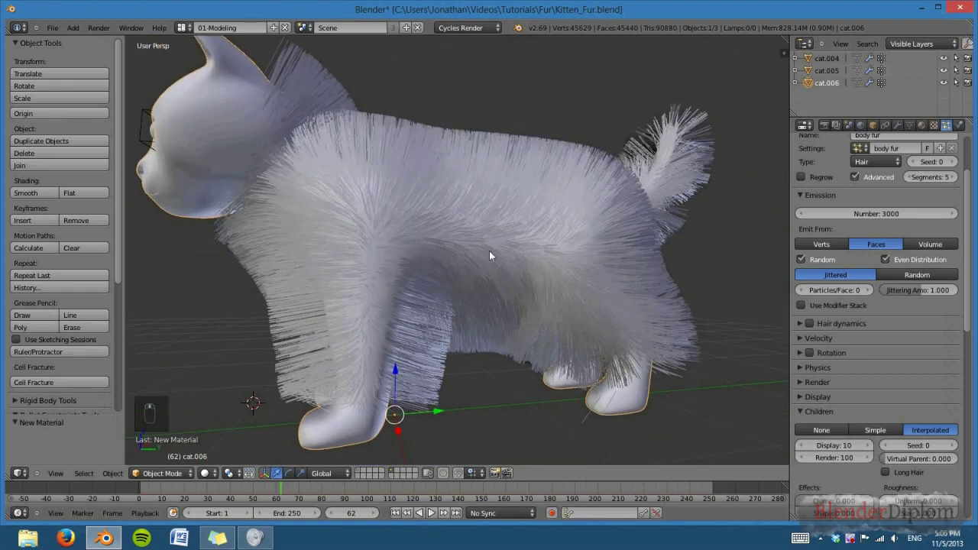
Step: Switch to Particle Edit mode to show the body fur guide strands for combing
drag(661, 326, 535, 271)
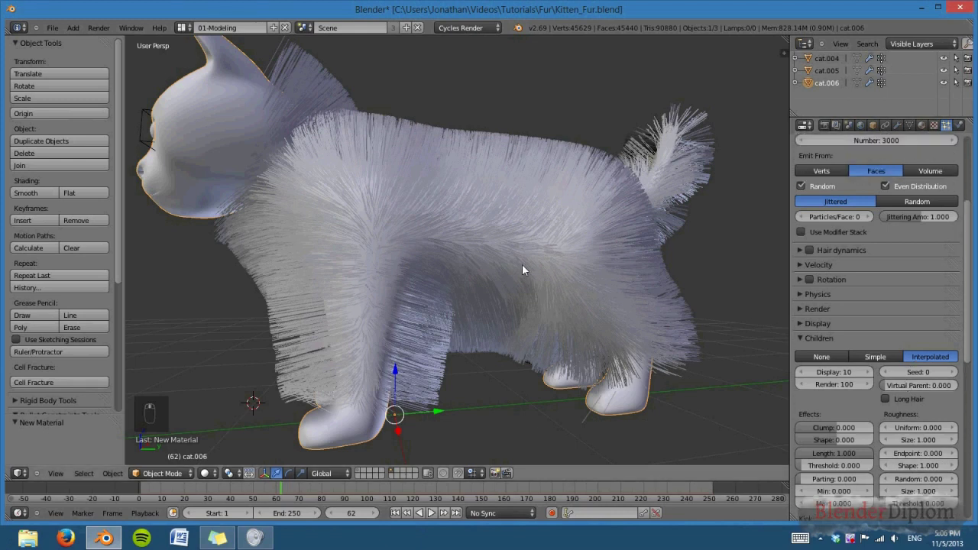
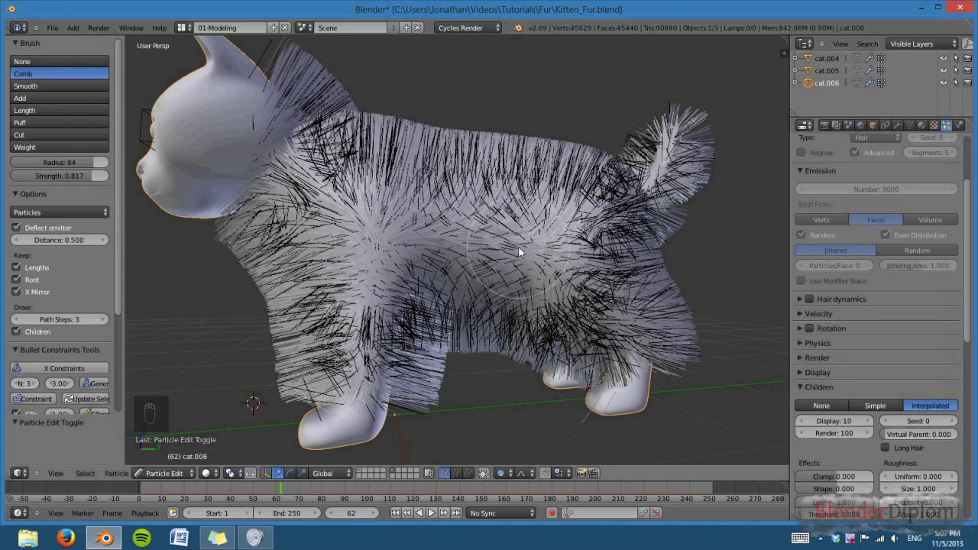
Step: From the right side view, comb the body and back fur toward the tail and down the legs
key(KP_3)
key(KP_5)
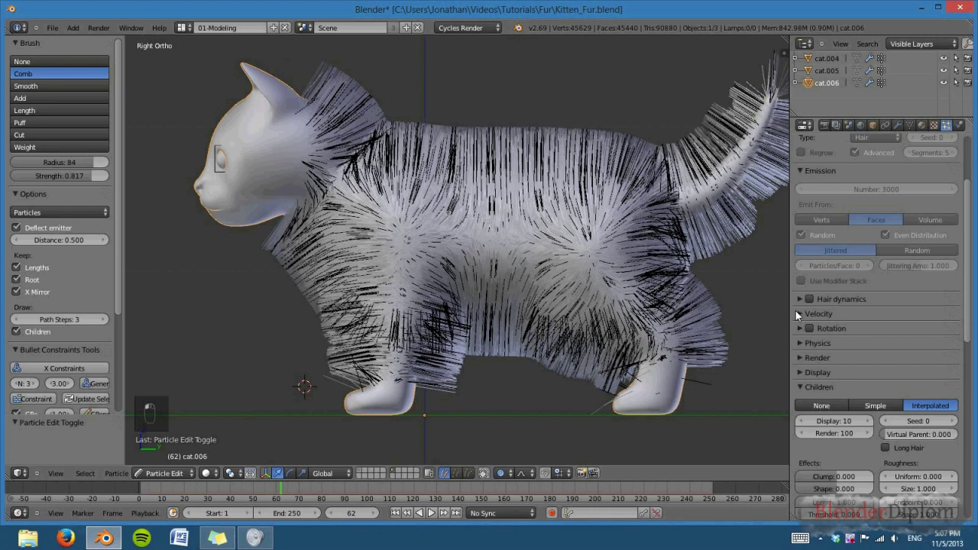
drag(514, 305, 823, 367)
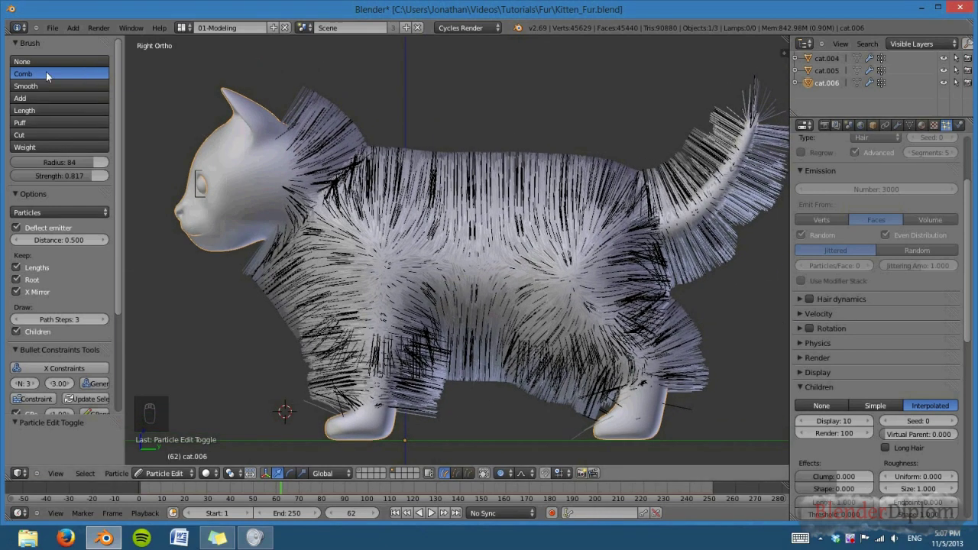
key(z)
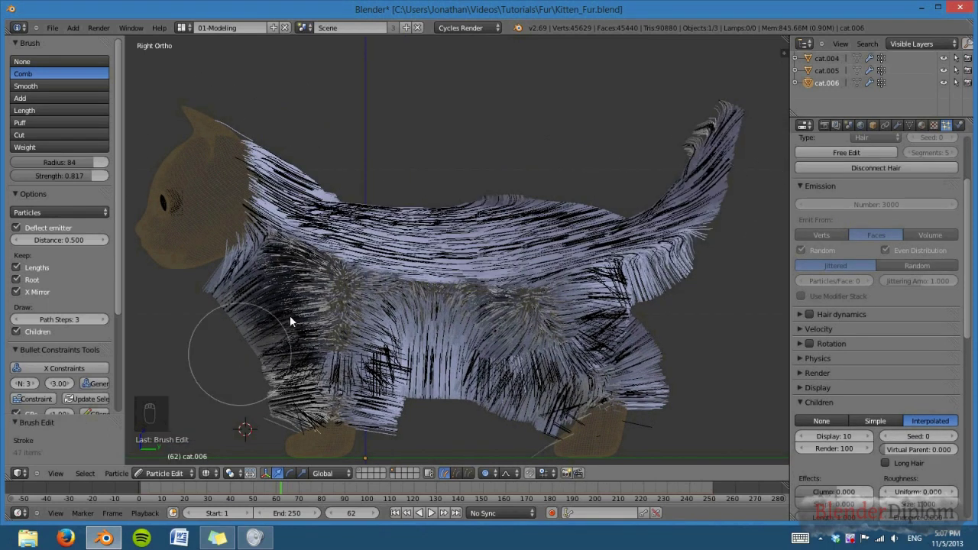
drag(309, 312, 549, 262)
drag(573, 327, 485, 256)
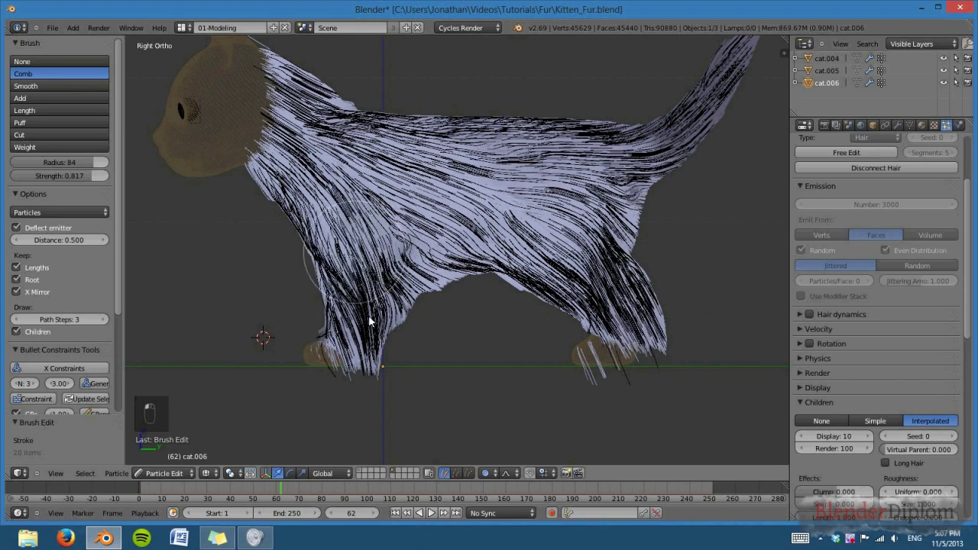
drag(450, 365, 465, 385)
drag(465, 386, 561, 292)
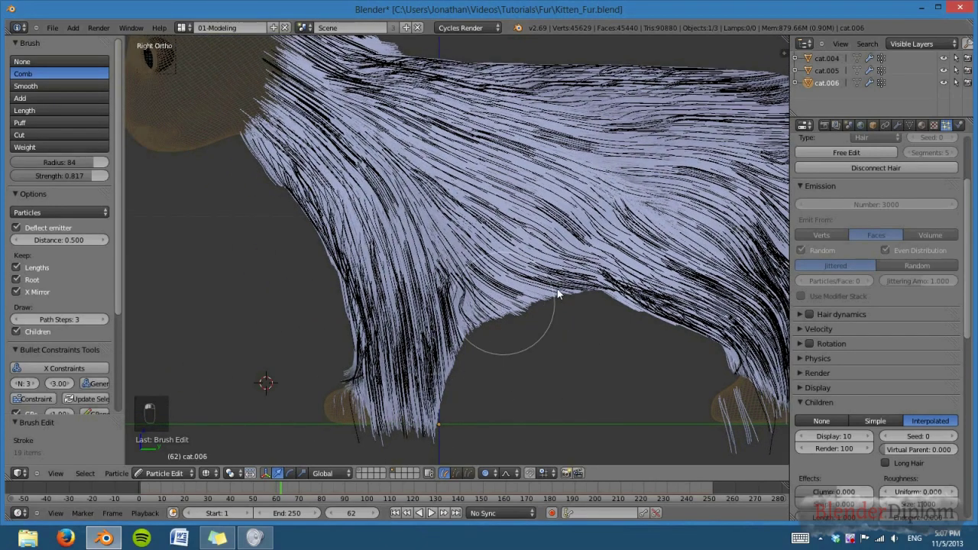
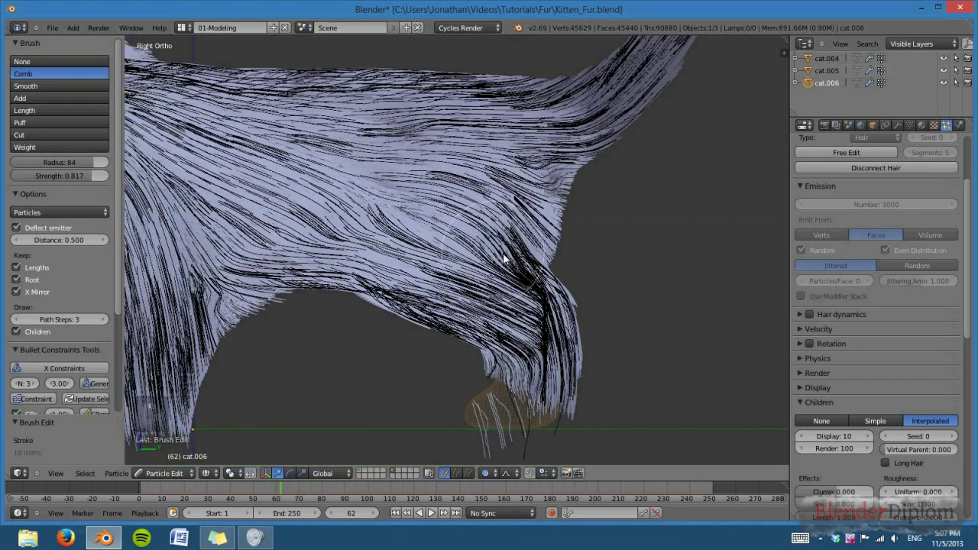
Step: Comb the underside and belly fur backward between the legs toward the tail
key(z)
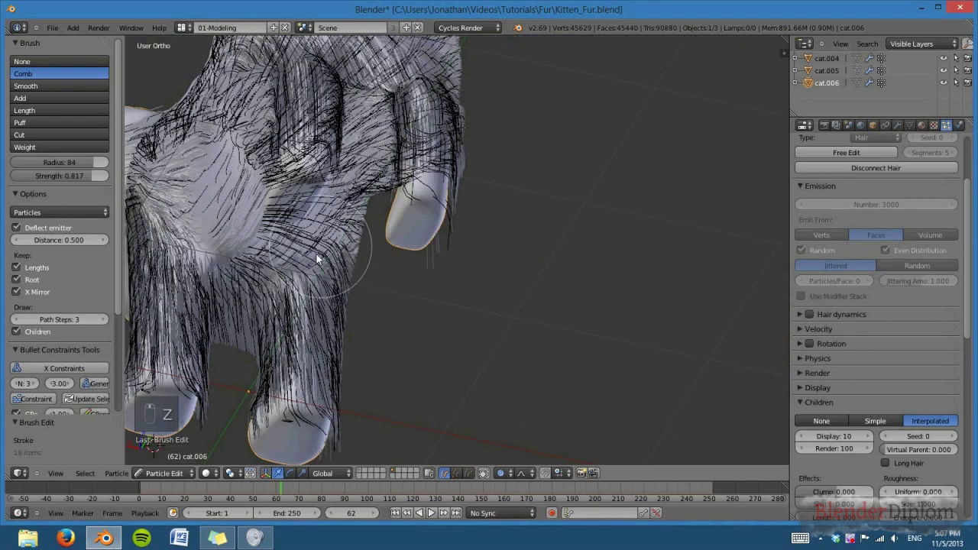
key(z)
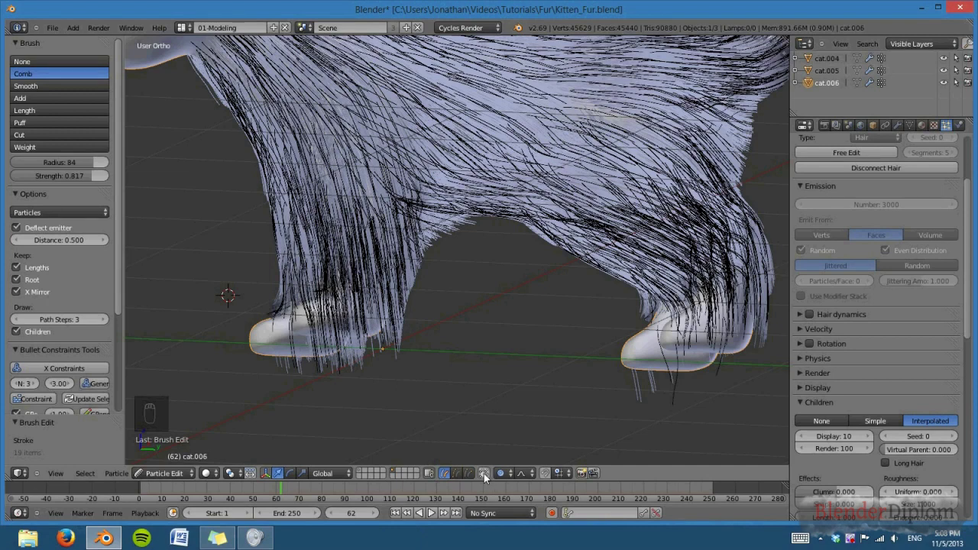
drag(493, 291, 474, 351)
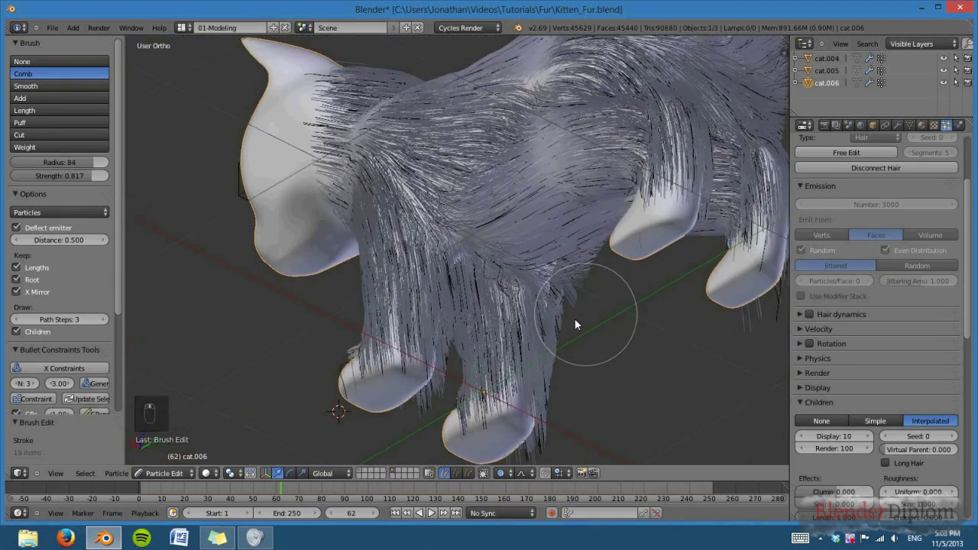
drag(440, 224, 531, 329)
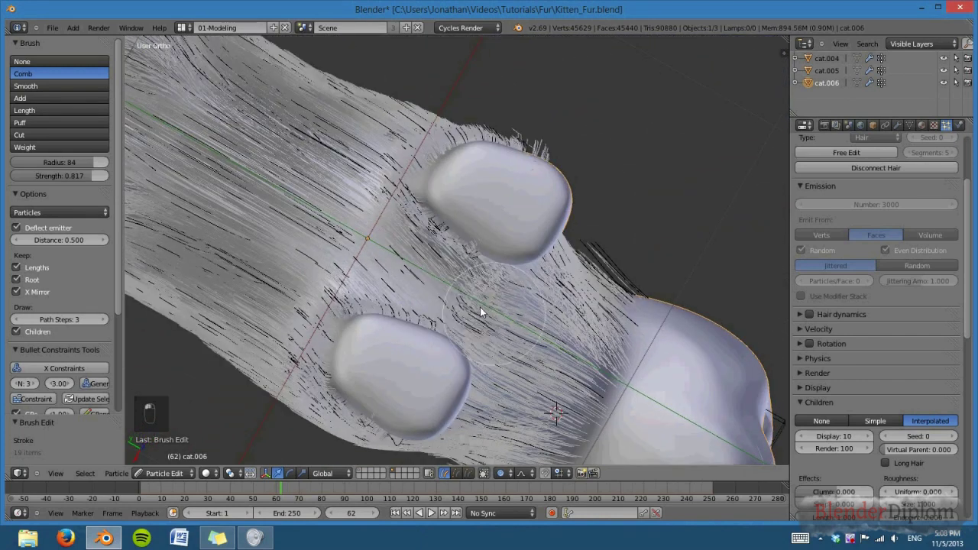
click(253, 217)
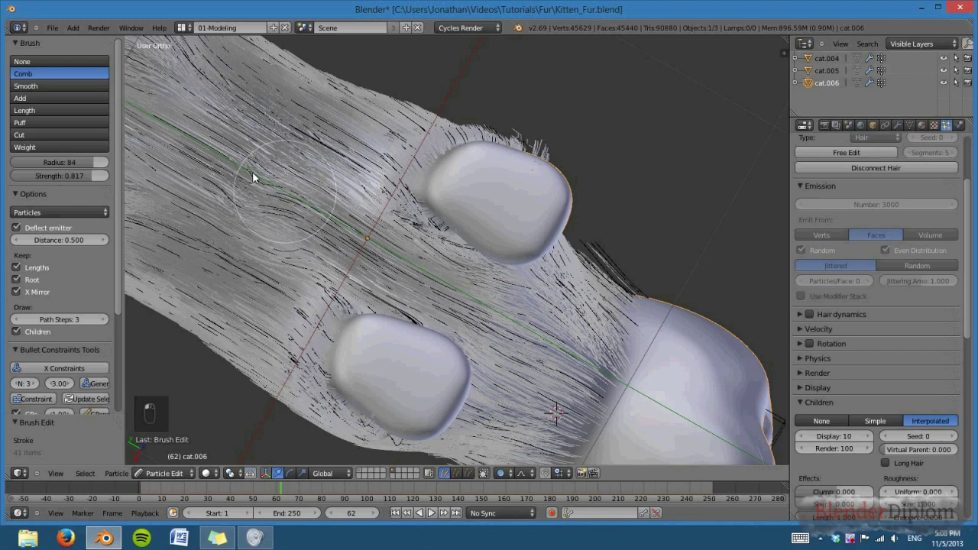
drag(391, 248, 510, 356)
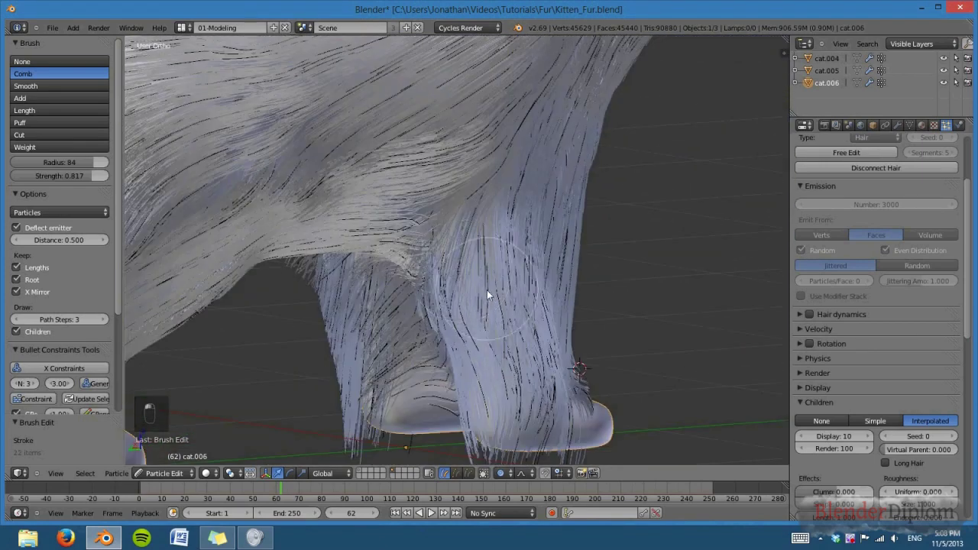
Step: Comb the front leg, chest, shoulder and side fur downward and back
drag(520, 370, 347, 164)
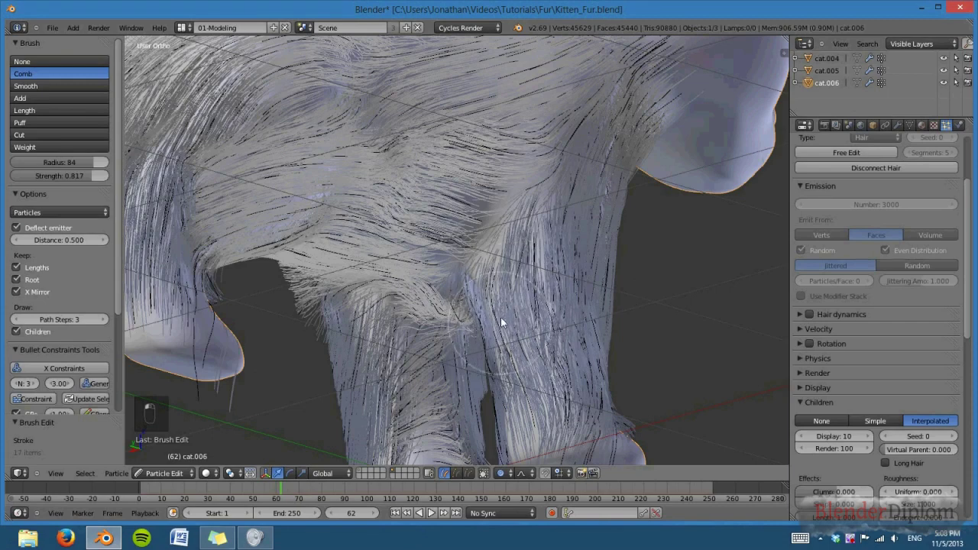
drag(514, 305, 489, 322)
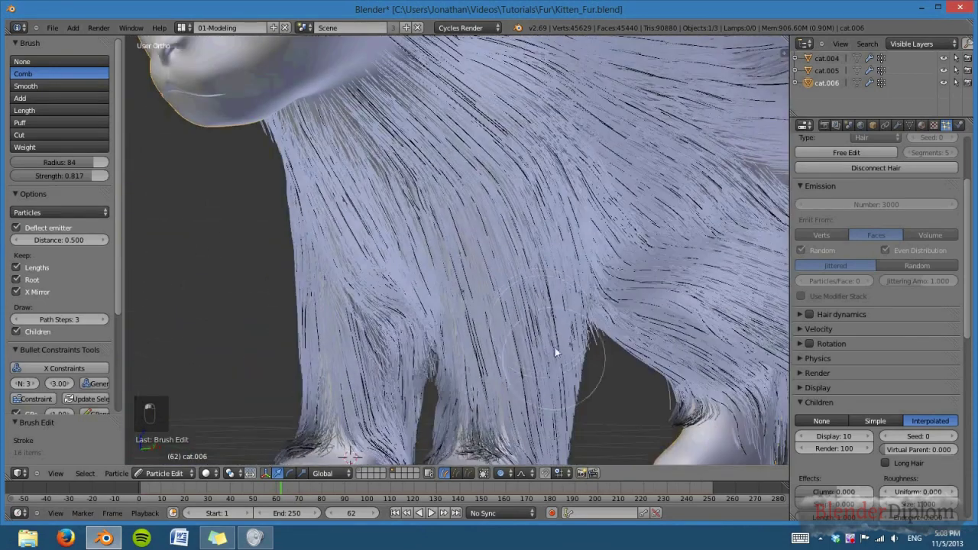
drag(590, 277, 511, 340)
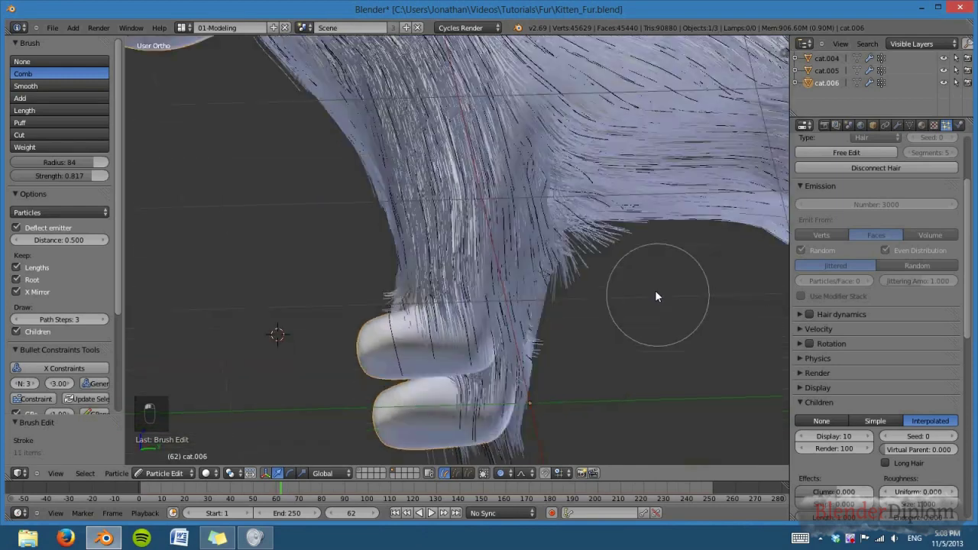
drag(580, 278, 527, 300)
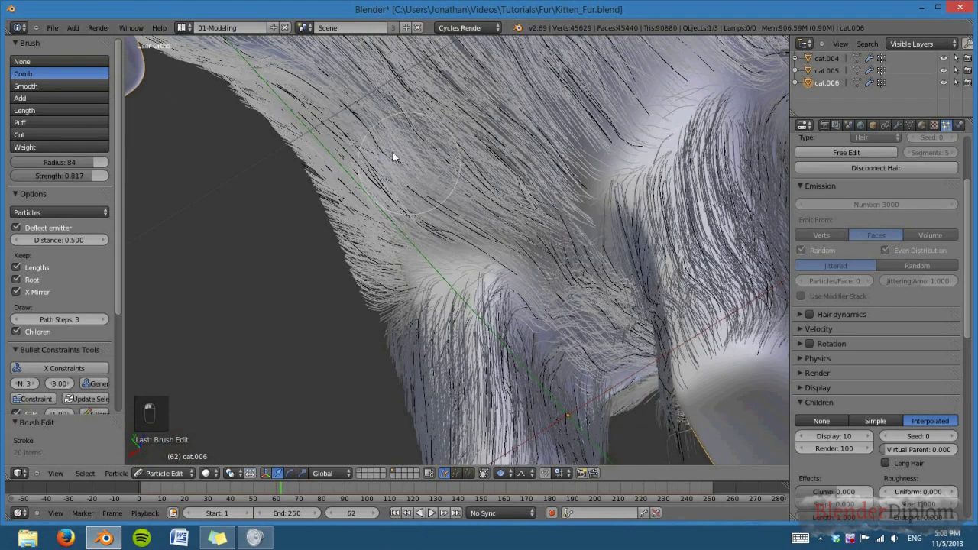
middle_click(650, 288)
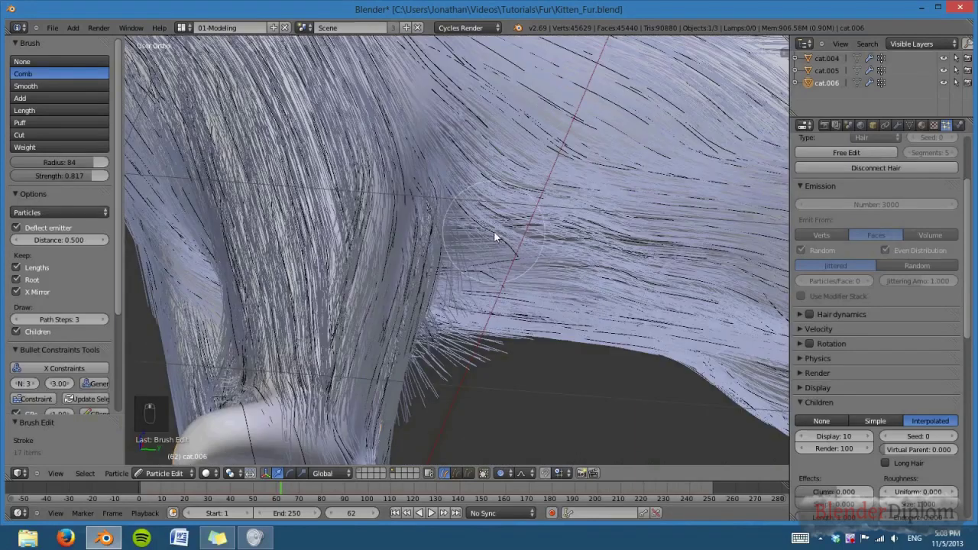
drag(569, 288, 535, 368)
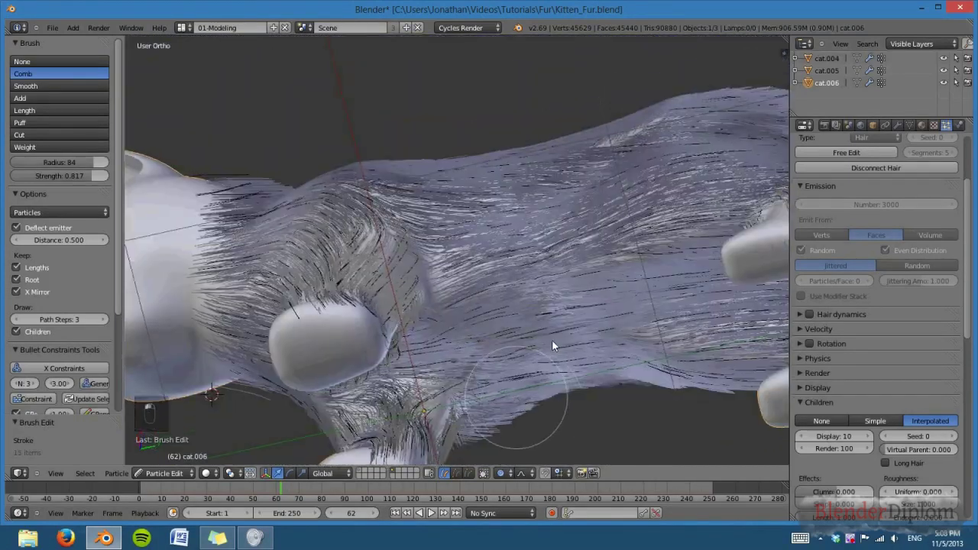
Step: In perspective view, comb the inner legs, belly, back, hind leg and shoulder fur into the flow
key(KP_5)
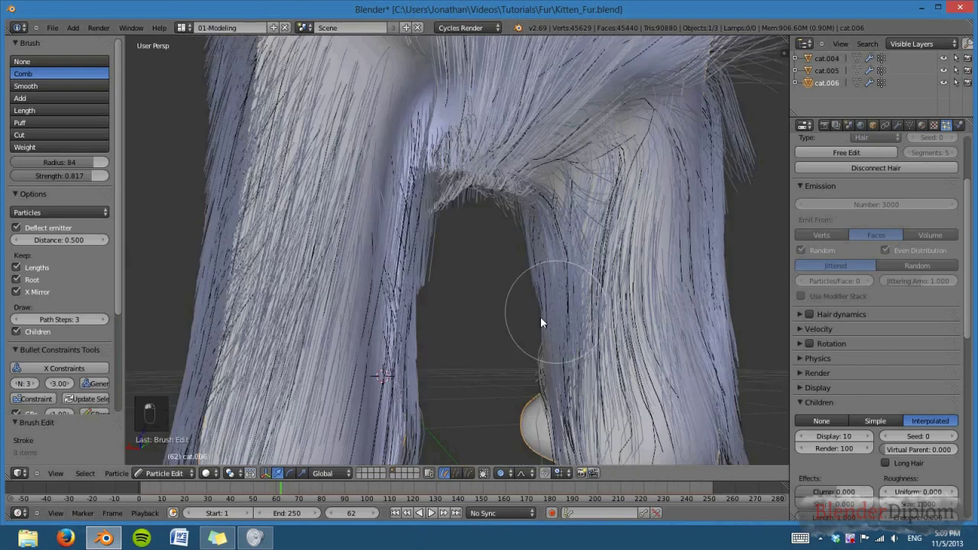
drag(447, 415, 335, 365)
drag(376, 376, 515, 392)
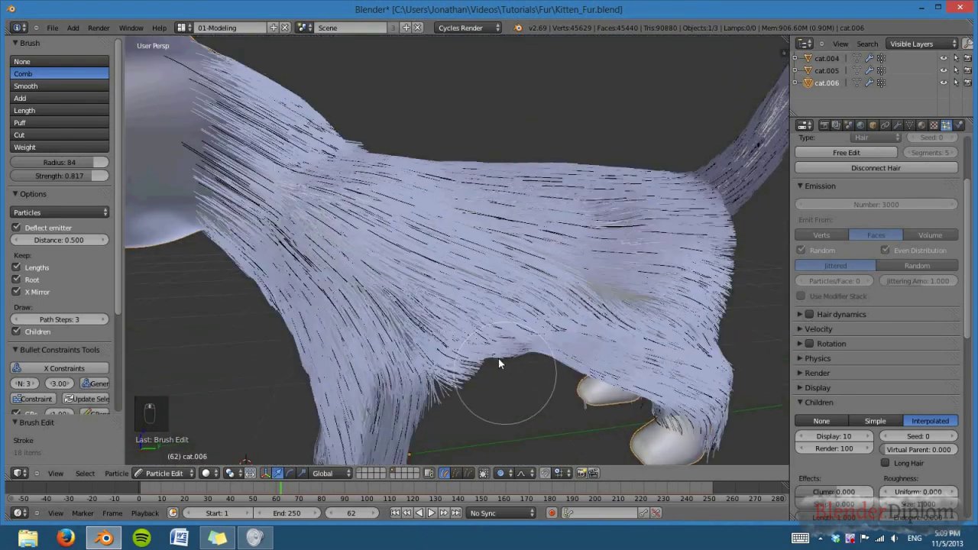
drag(571, 259, 545, 253)
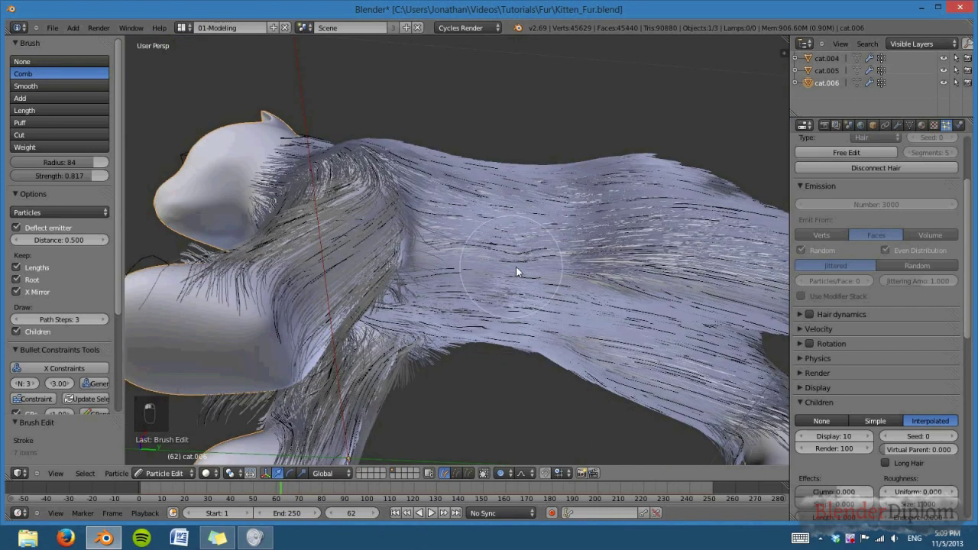
drag(451, 296, 369, 261)
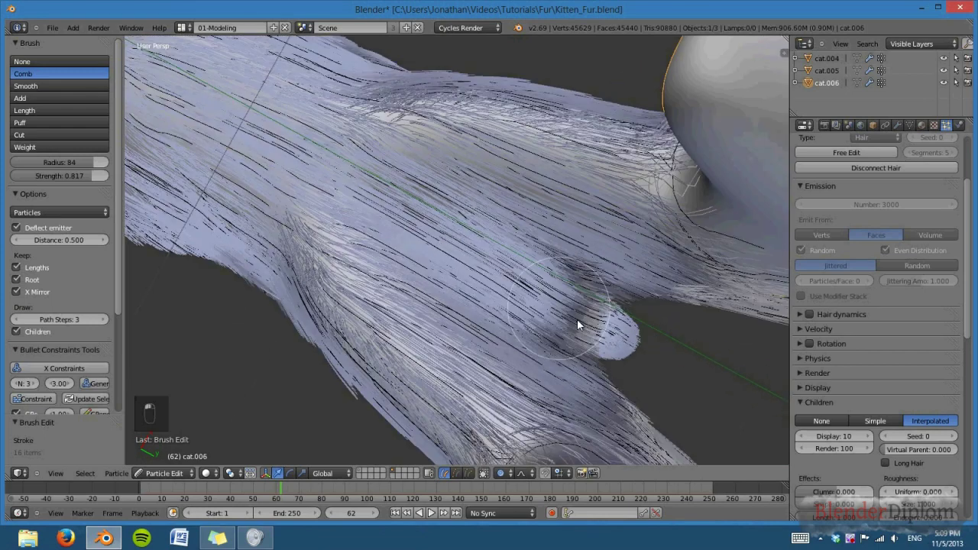
drag(599, 346, 494, 221)
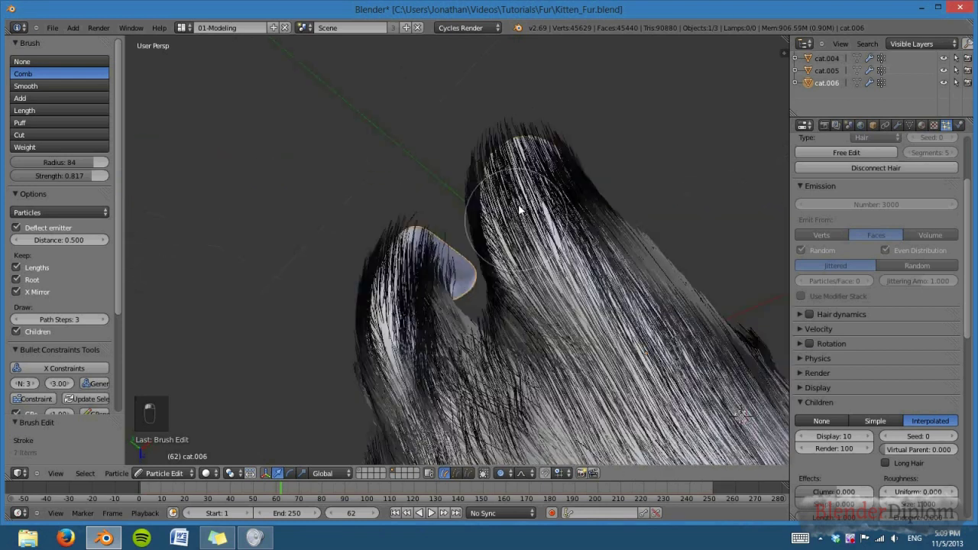
middle_click(527, 144)
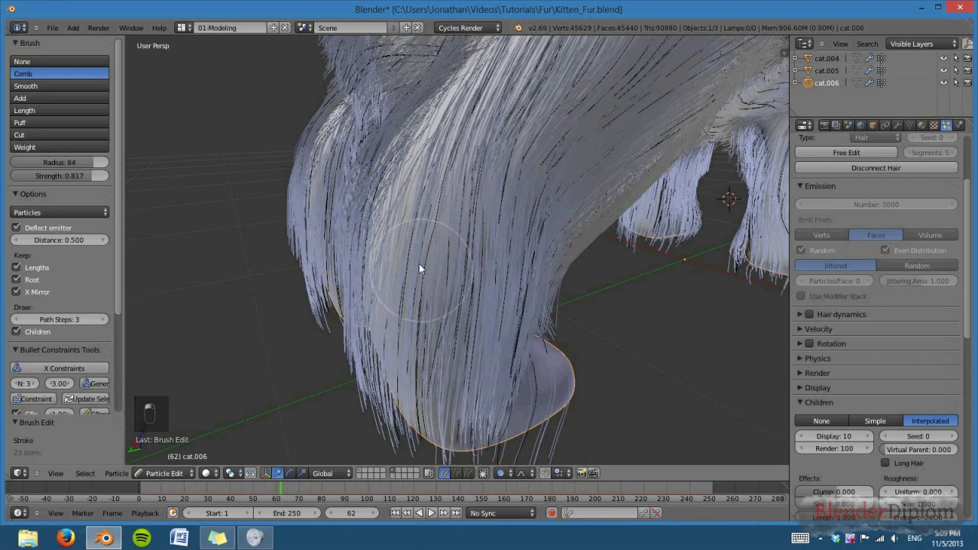
drag(430, 365, 566, 345)
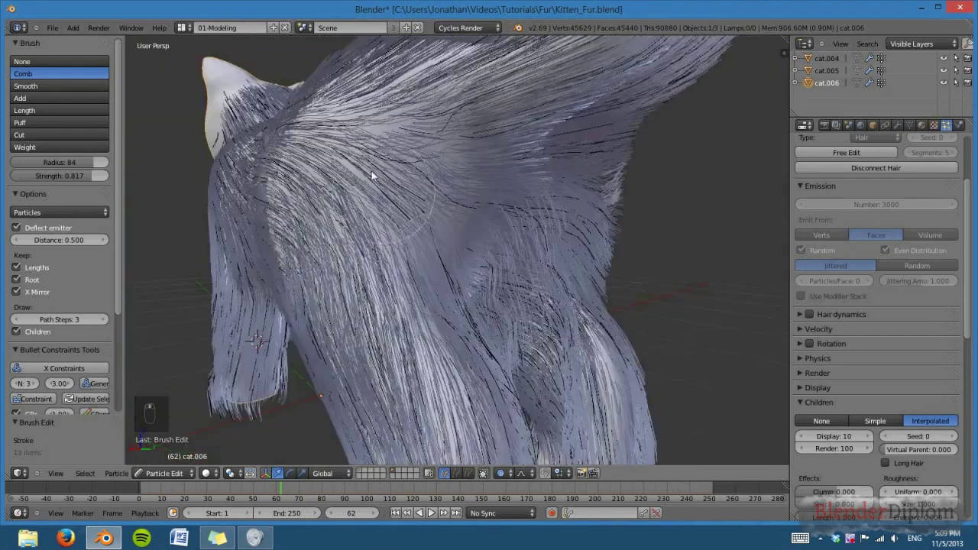
drag(413, 197, 482, 242)
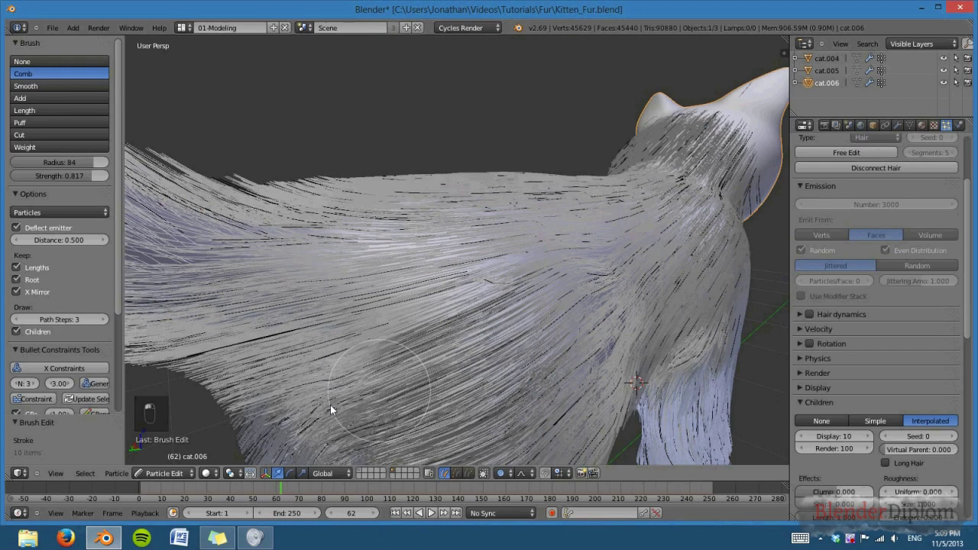
drag(534, 317, 565, 258)
Step: Comb the leg fur straight down over the paws and down the hind legs
middle_click(550, 301)
drag(475, 165, 532, 264)
drag(589, 300, 565, 433)
drag(564, 433, 622, 344)
drag(527, 347, 558, 303)
drag(559, 343, 508, 138)
drag(464, 288, 437, 283)
drag(445, 294, 362, 270)
drag(375, 267, 432, 358)
drag(542, 351, 496, 351)
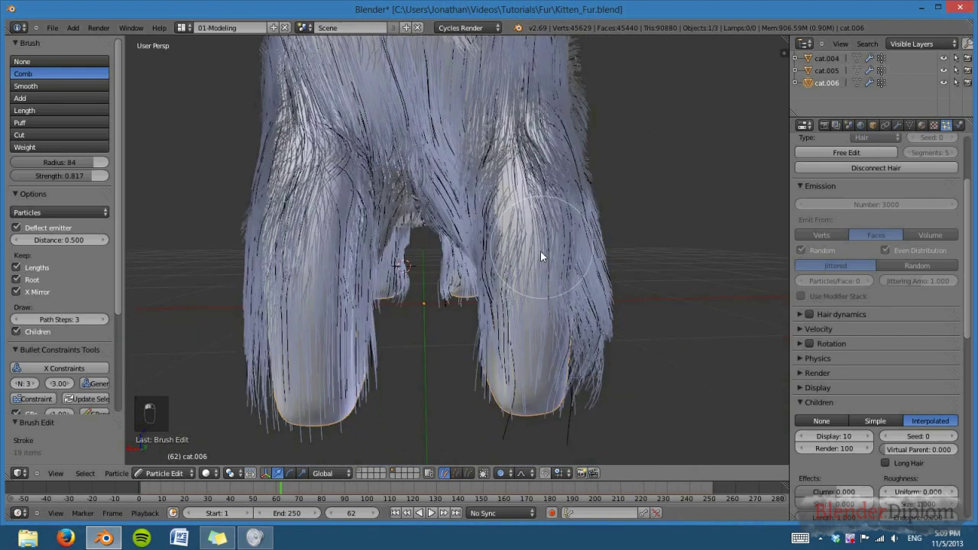
drag(537, 219, 565, 327)
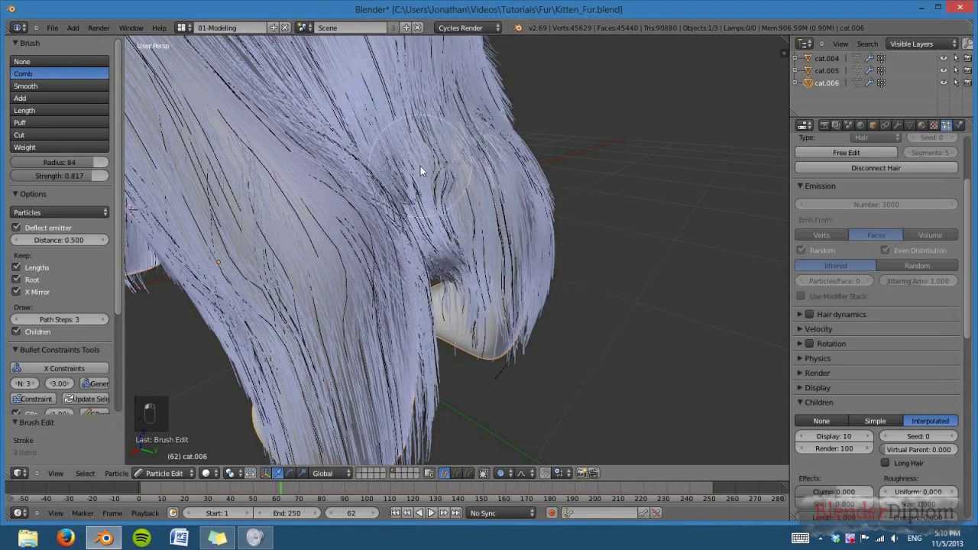
drag(469, 278, 437, 244)
drag(487, 313, 524, 323)
middle_click(538, 141)
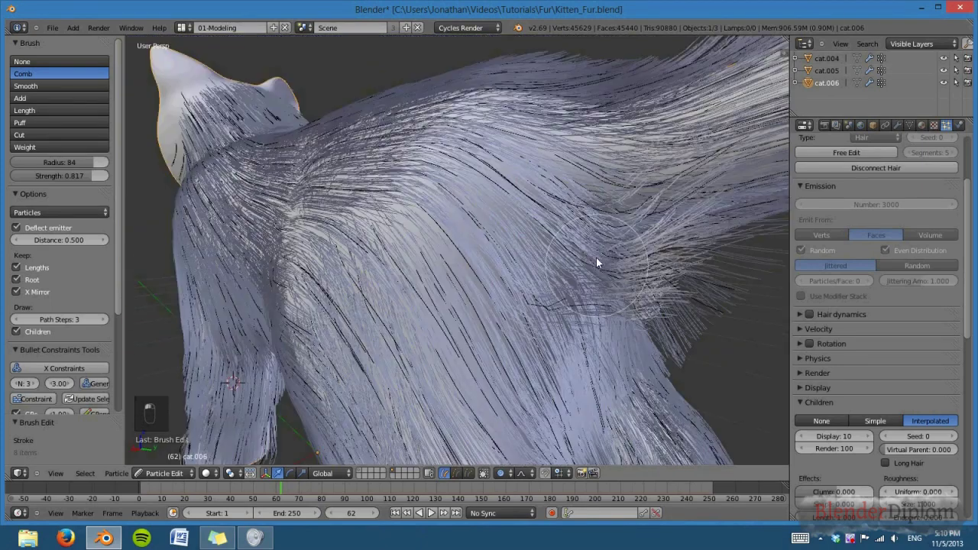
Step: Comb the fur at the tail base and haunches inward so it follows the tail's flow
drag(630, 256, 515, 310)
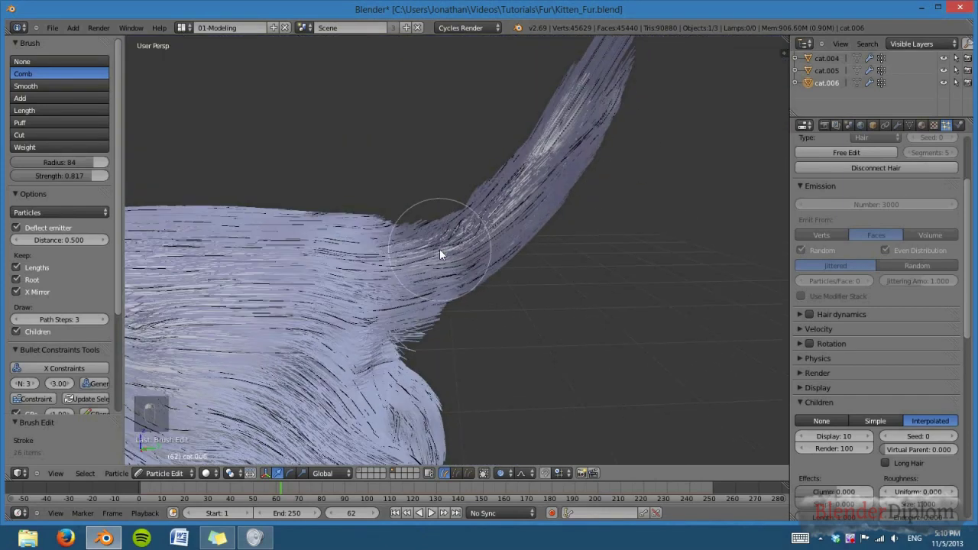
drag(549, 282, 570, 308)
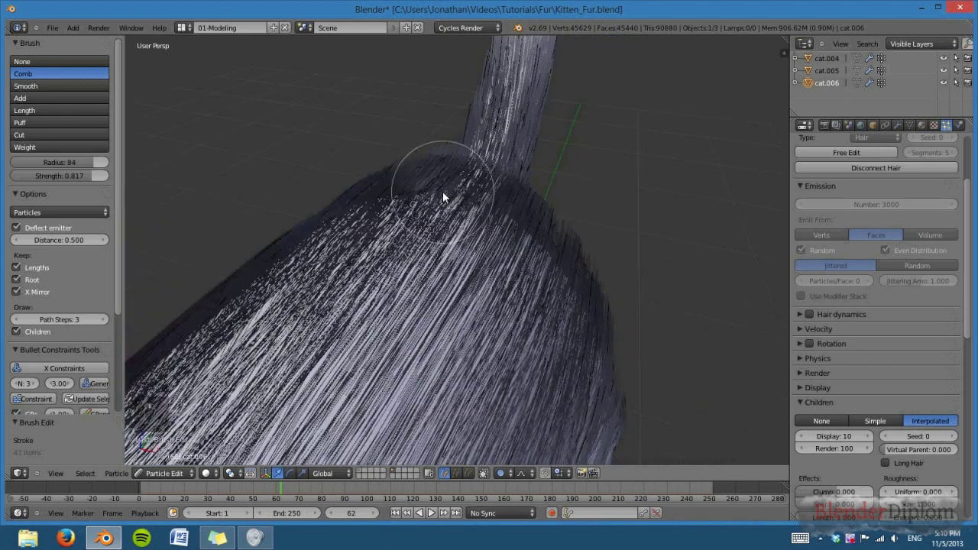
key(KP_7)
key(KP_5)
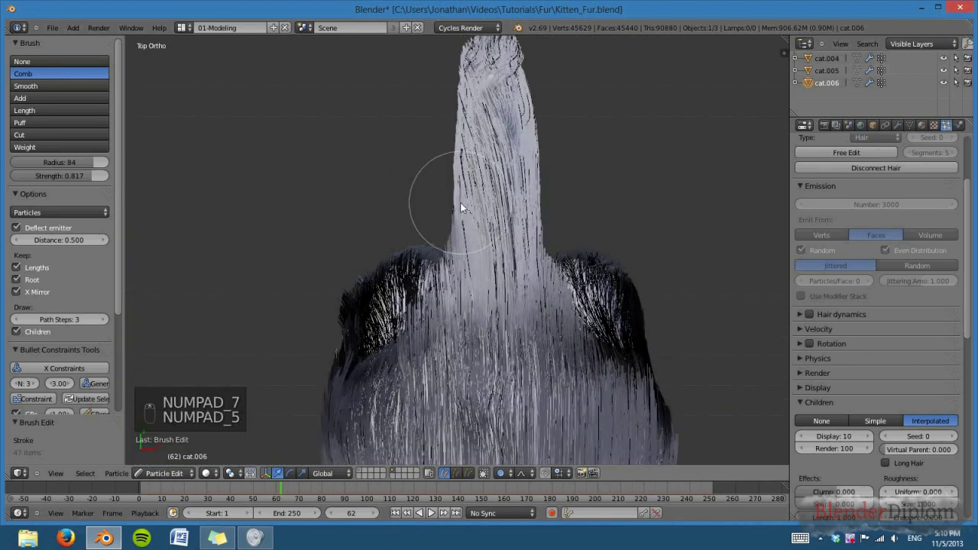
key(KP_5)
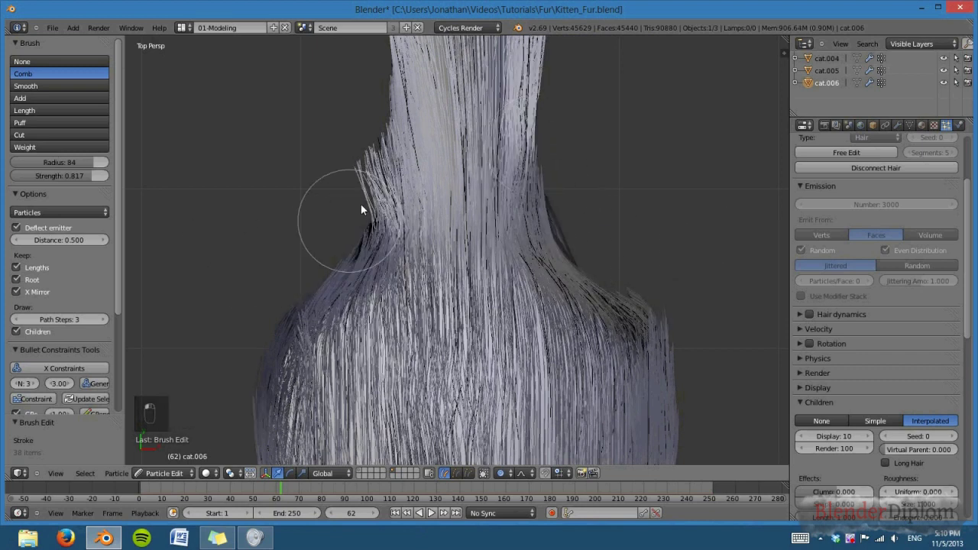
drag(502, 335, 505, 340)
drag(505, 341, 455, 310)
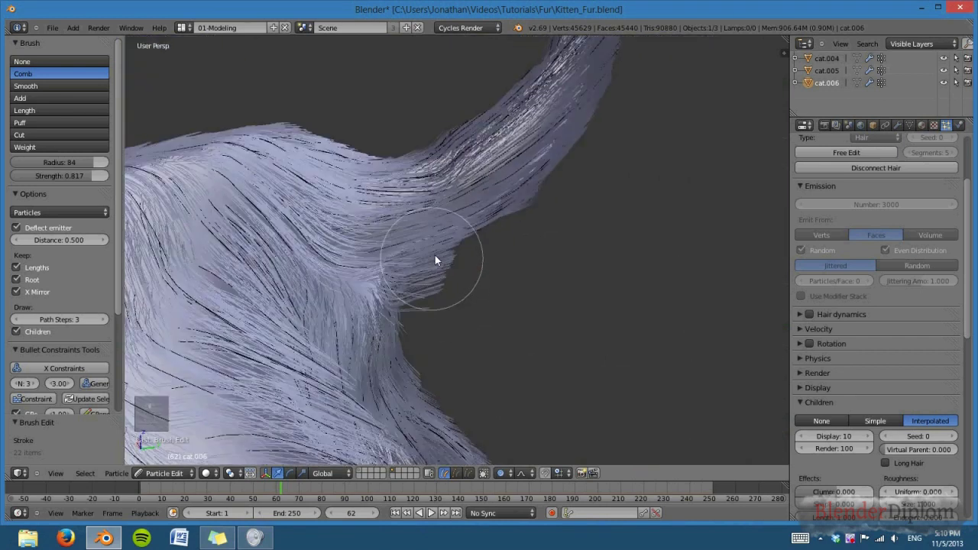
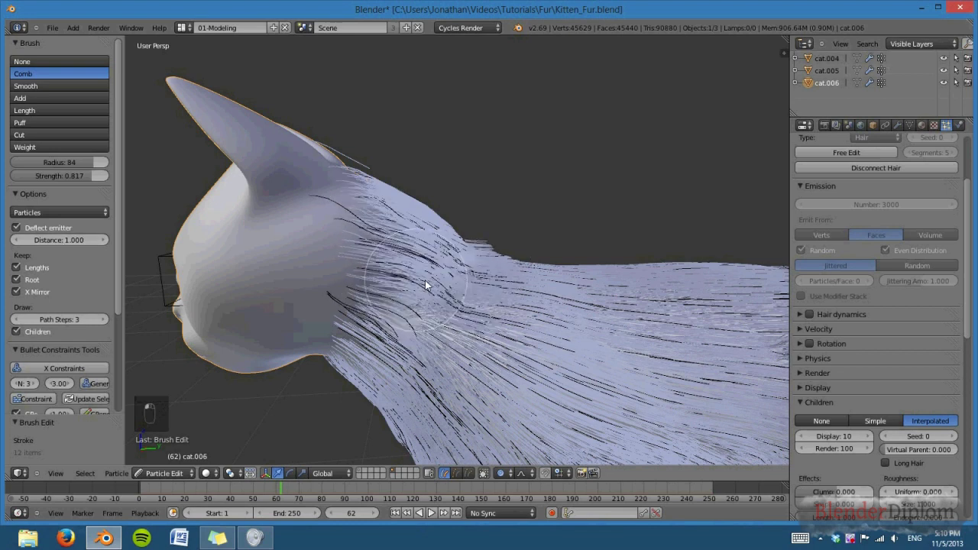
Step: Comb behind the ear toward the tail and set the comb's Deflect Emitter distance to 0.5
drag(662, 345, 545, 355)
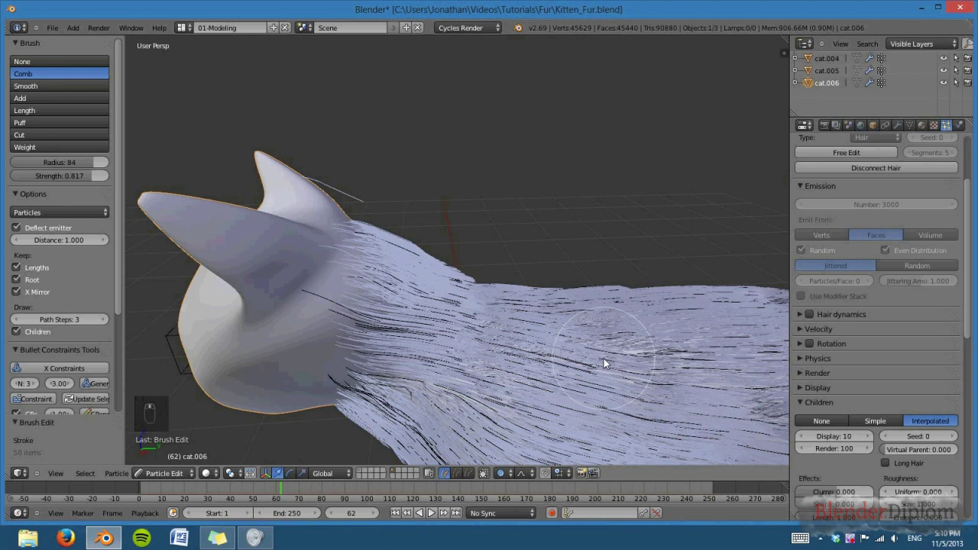
key(ctrl+z)
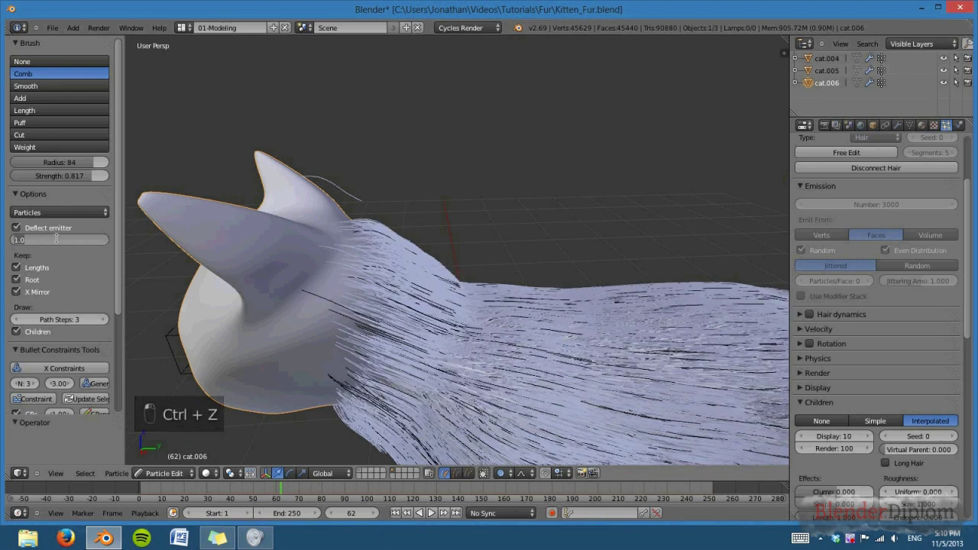
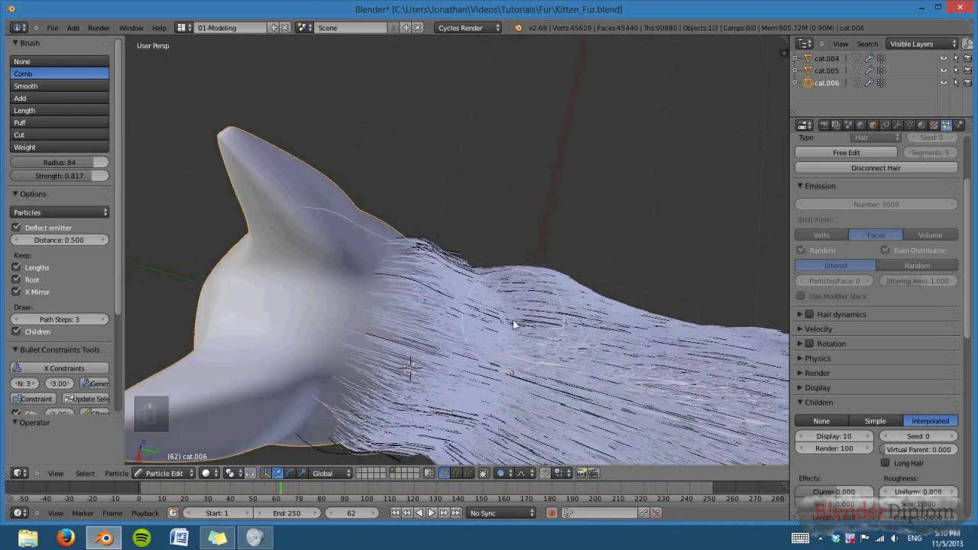
drag(433, 274, 601, 351)
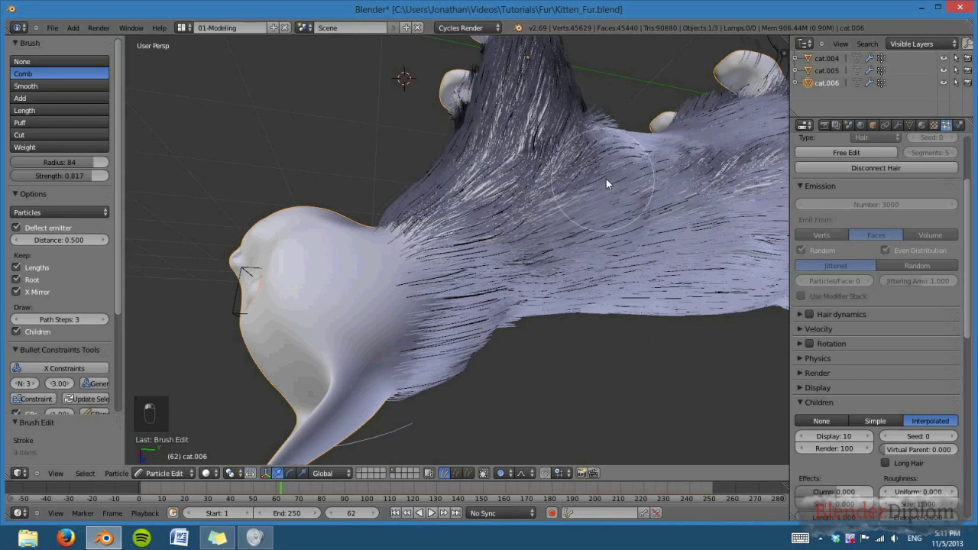
middle_click(590, 210)
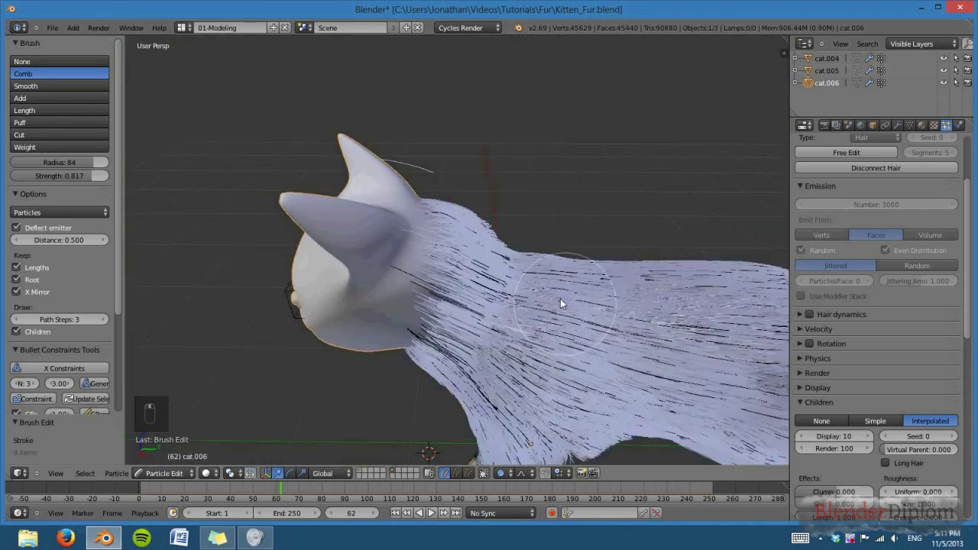
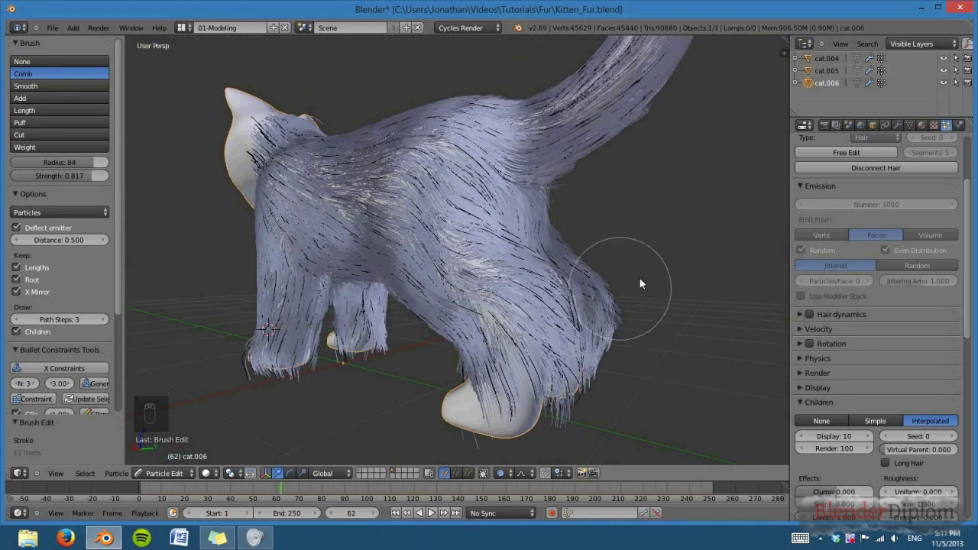
Step: Comb the hind and front leg fur down over the paws on both sides of the kitten
drag(594, 288, 738, 398)
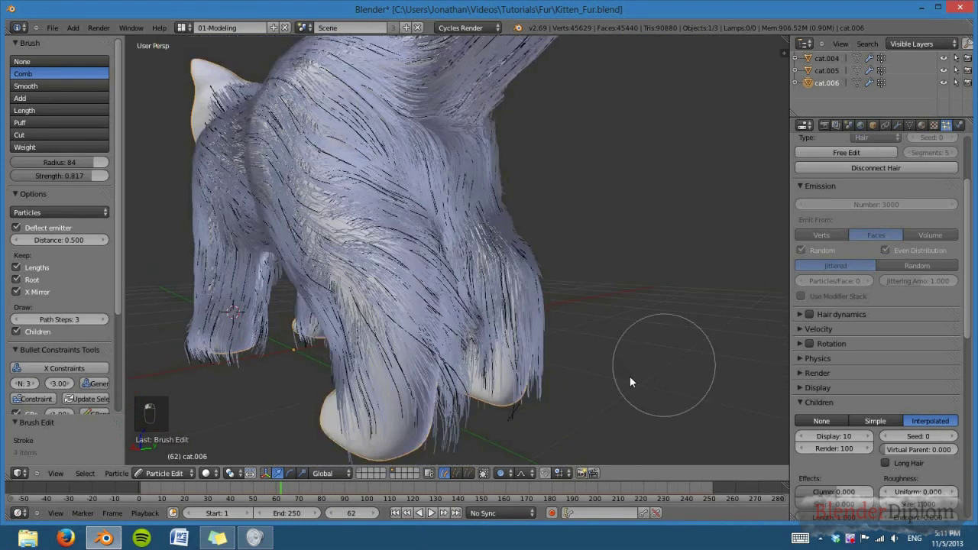
drag(622, 342, 528, 362)
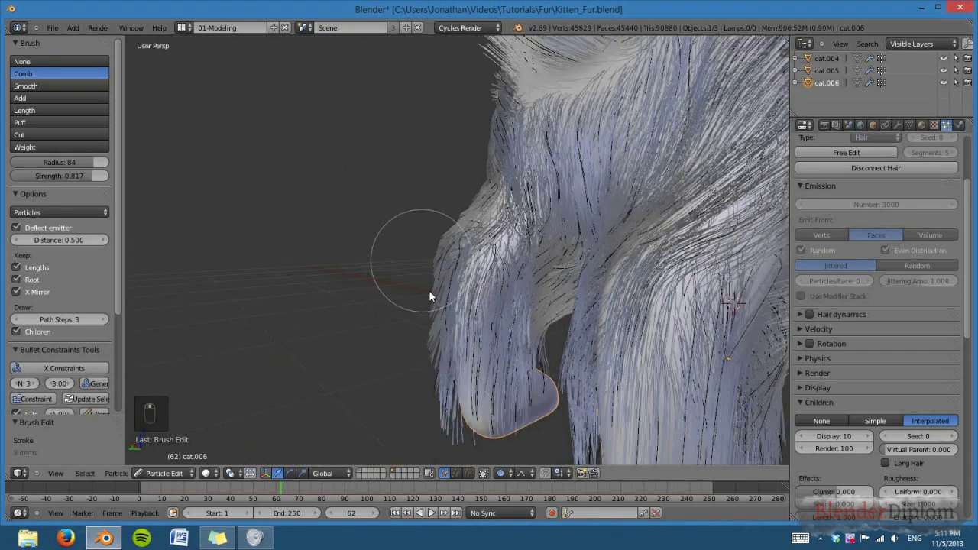
drag(602, 365, 612, 337)
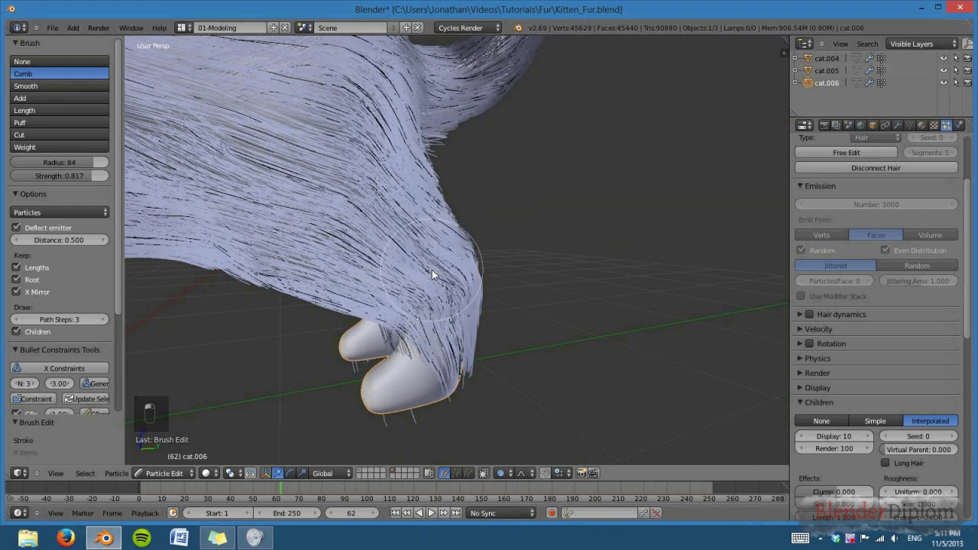
drag(465, 323, 645, 380)
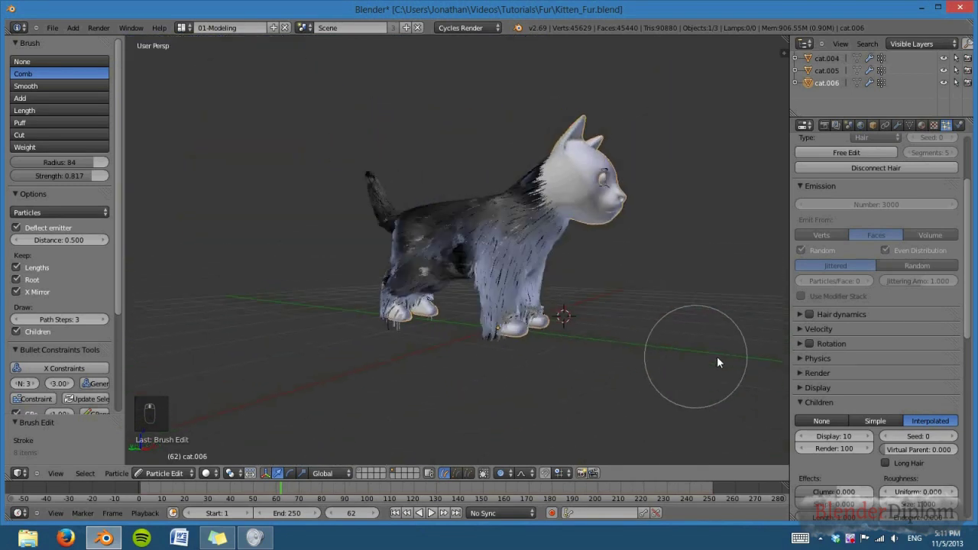
drag(505, 314, 434, 312)
drag(434, 312, 487, 367)
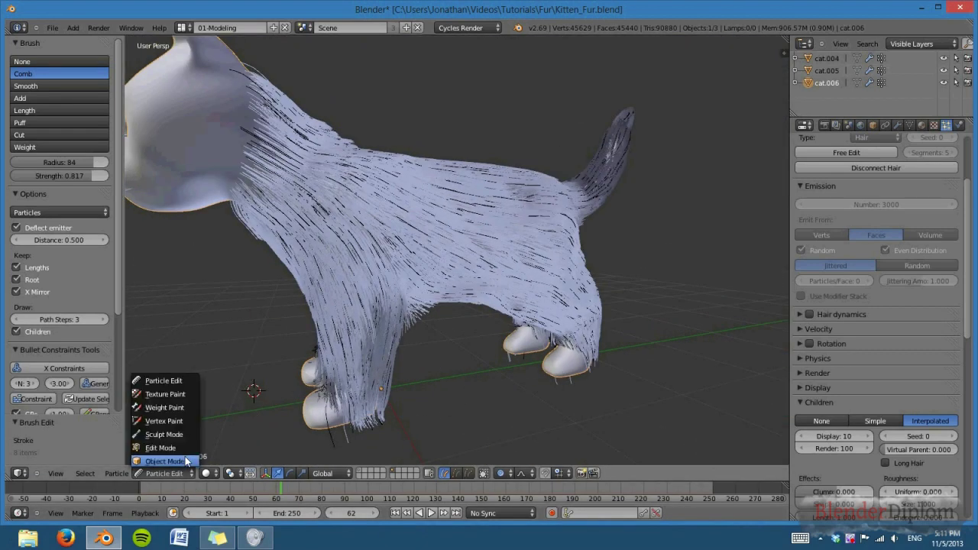
Step: Collapse Emission and set Children Display to 25, then check the denser coat from below
drag(189, 460, 541, 313)
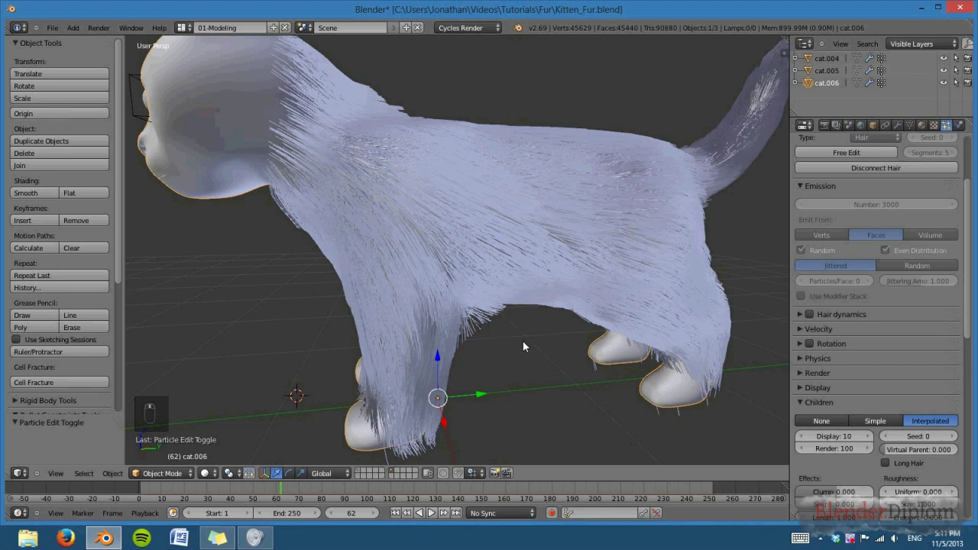
drag(822, 292, 808, 189)
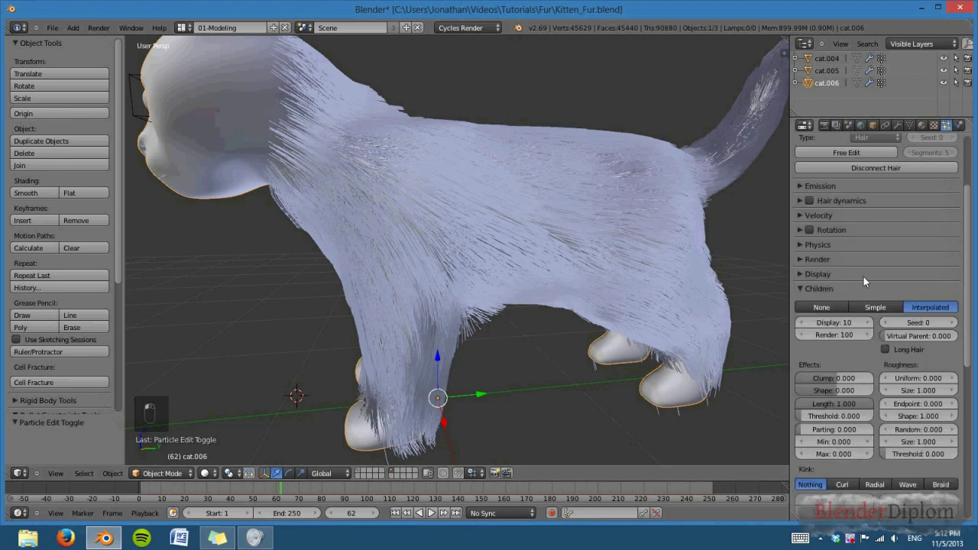
drag(917, 310, 465, 355)
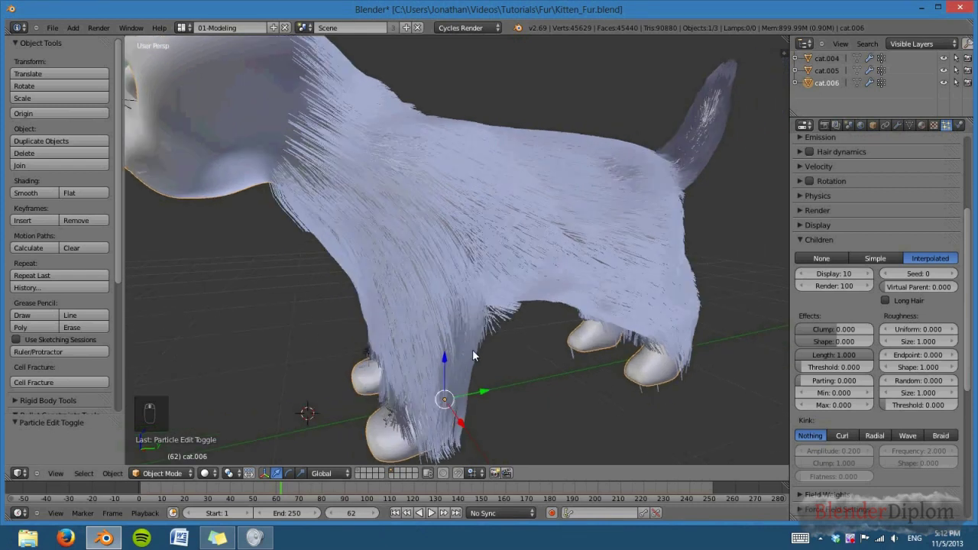
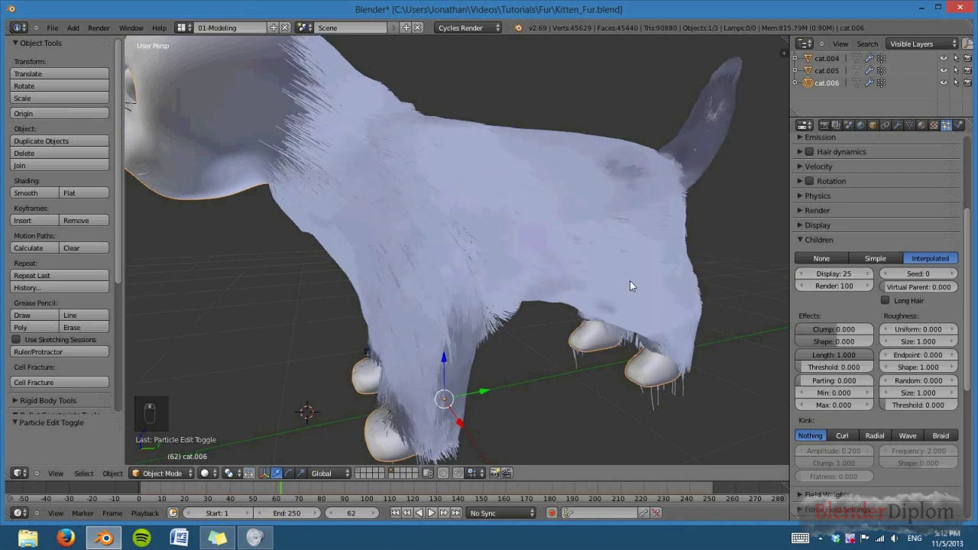
drag(614, 285, 666, 288)
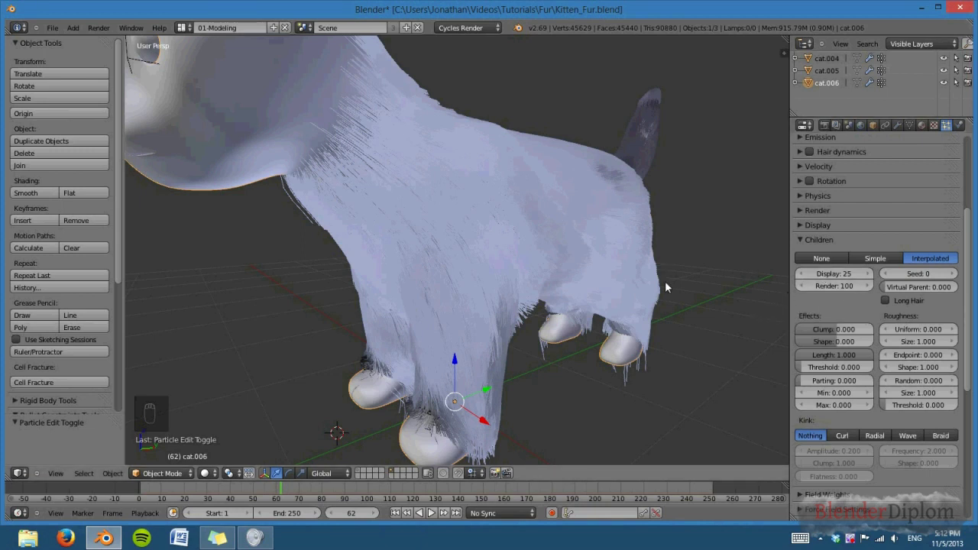
drag(685, 341, 665, 337)
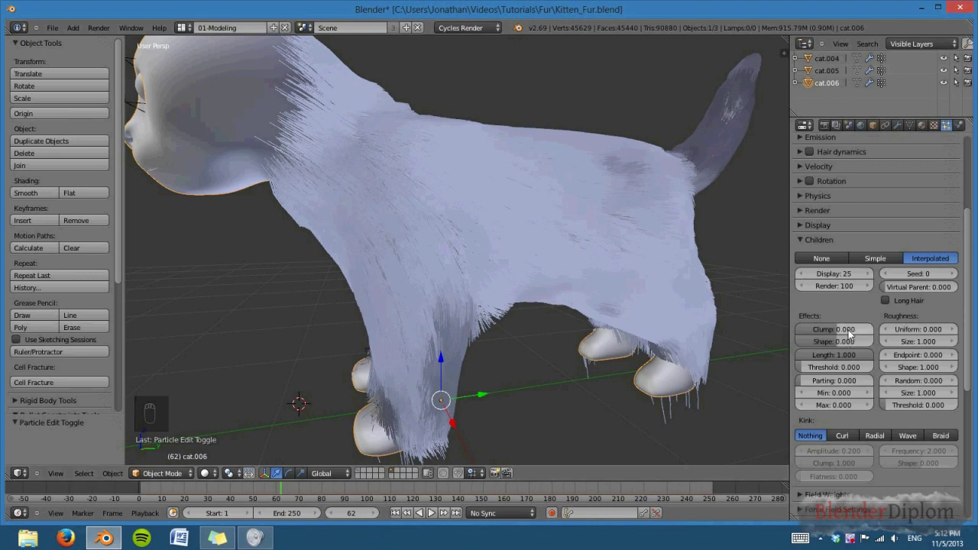
Step: Try full clumping, then settle on Clump 0.200 with Shape 0.000 for the child hairs
drag(844, 337, 863, 338)
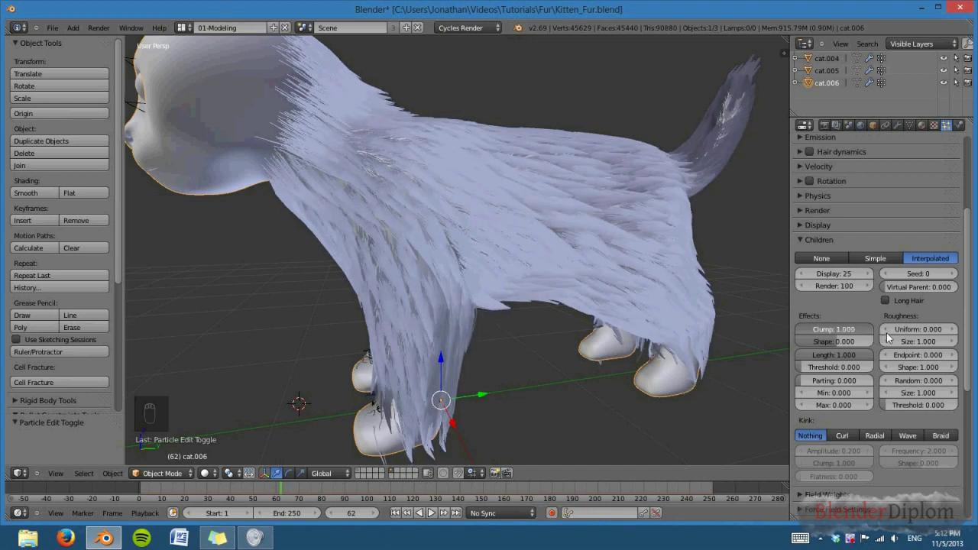
drag(715, 322, 694, 346)
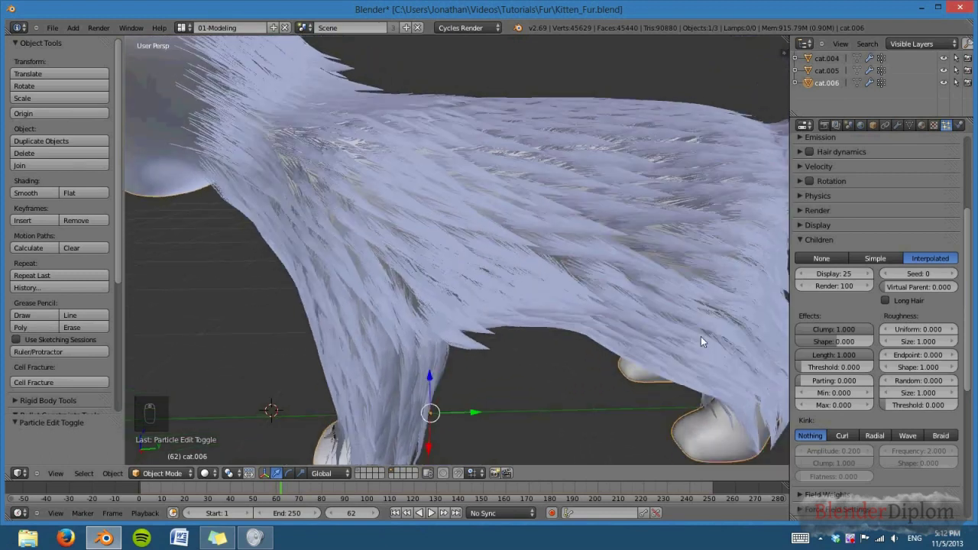
drag(720, 337, 860, 331)
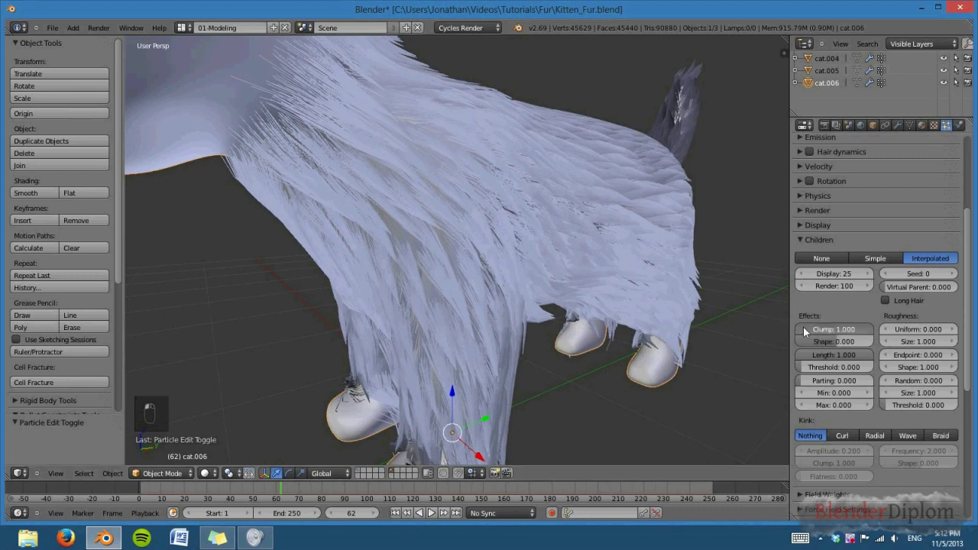
drag(753, 328, 862, 334)
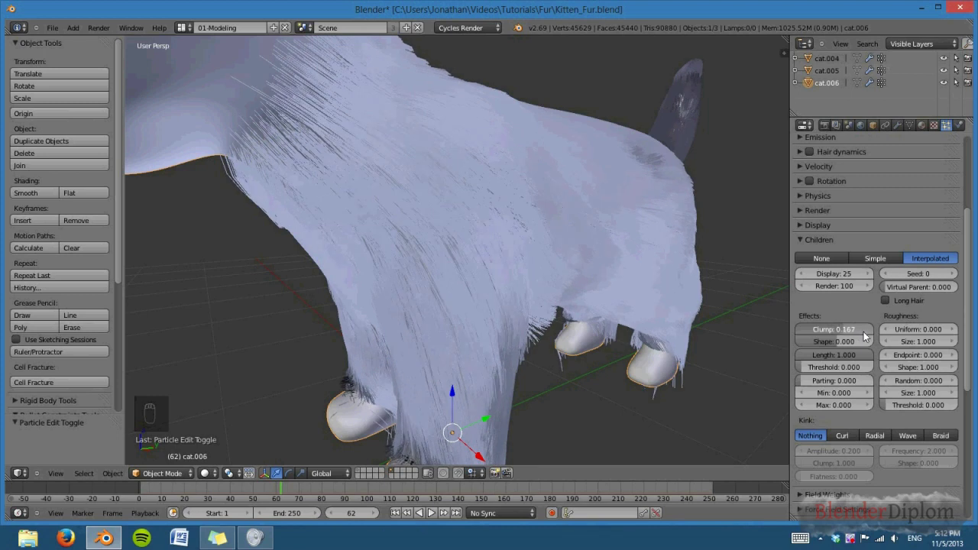
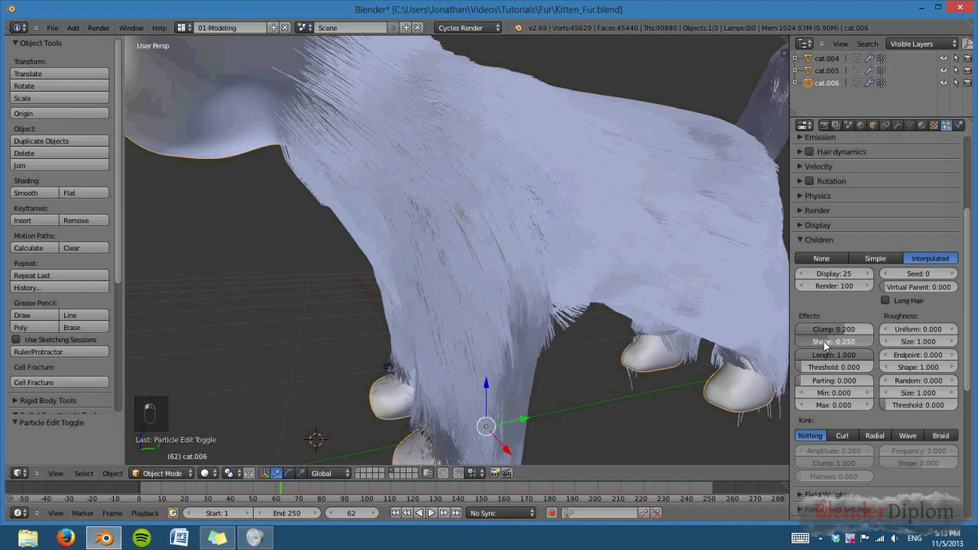
drag(876, 345, 897, 334)
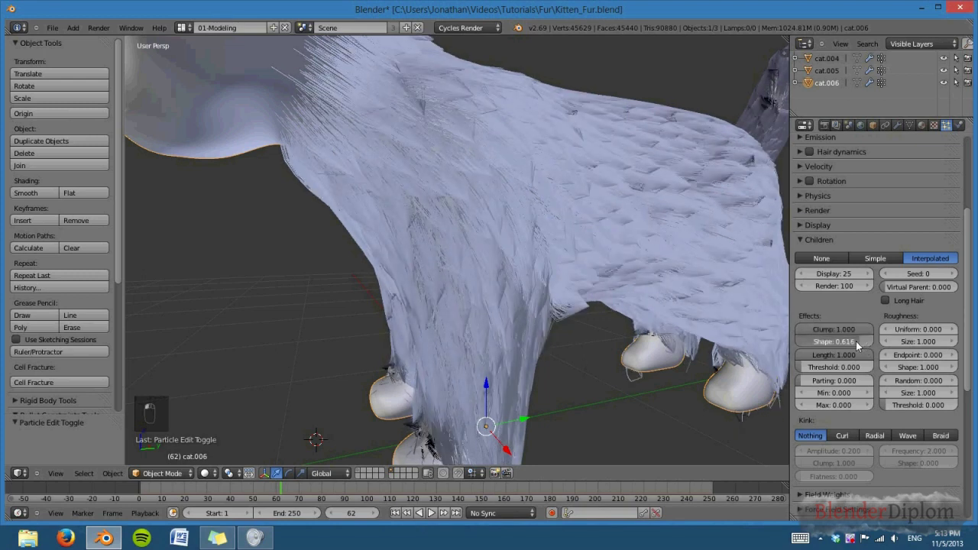
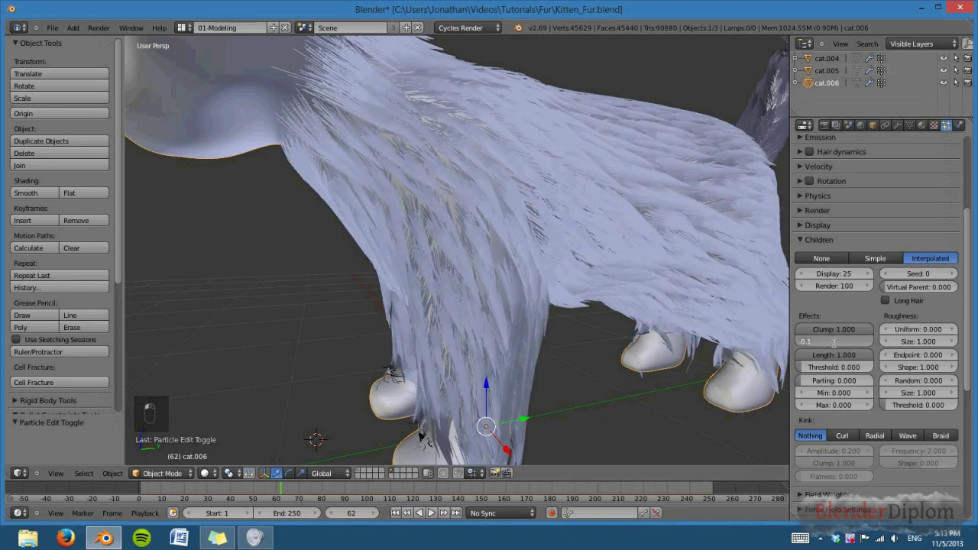
click(841, 336)
drag(840, 336, 681, 402)
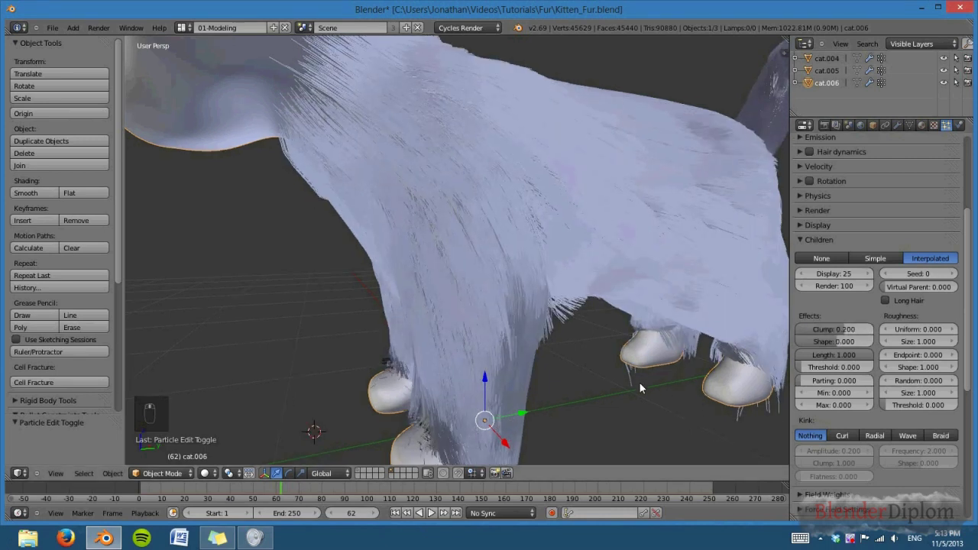
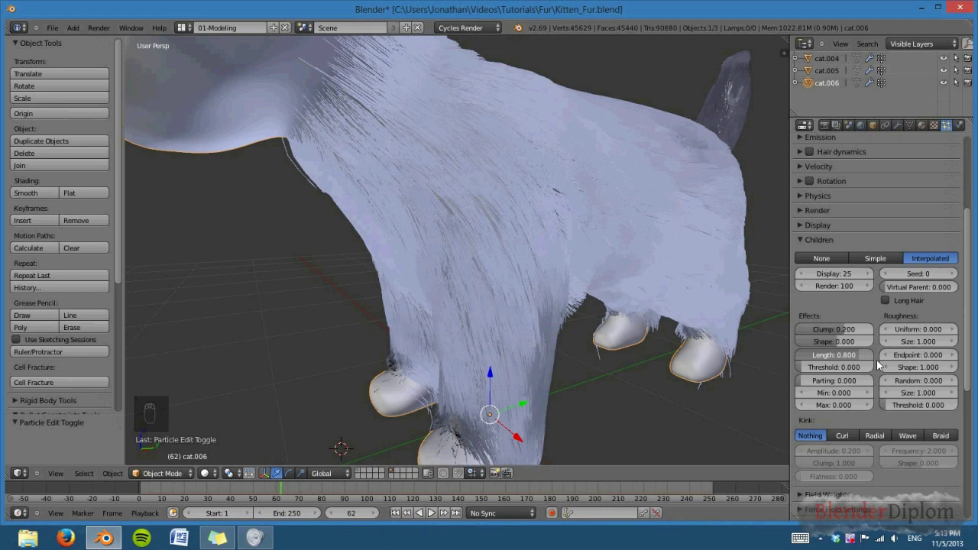
Step: Set the interpolated children's Length to 0.800 and Threshold to 0.250
drag(856, 361, 855, 360)
drag(708, 376, 822, 371)
drag(822, 371, 838, 373)
middle_click(837, 373)
scroll(up, 3)
drag(839, 372, 666, 338)
drag(666, 338, 647, 327)
scroll(up, 3)
Step: Orbit around and under the kitten to inspect the uneven strand lengths
drag(631, 291, 576, 320)
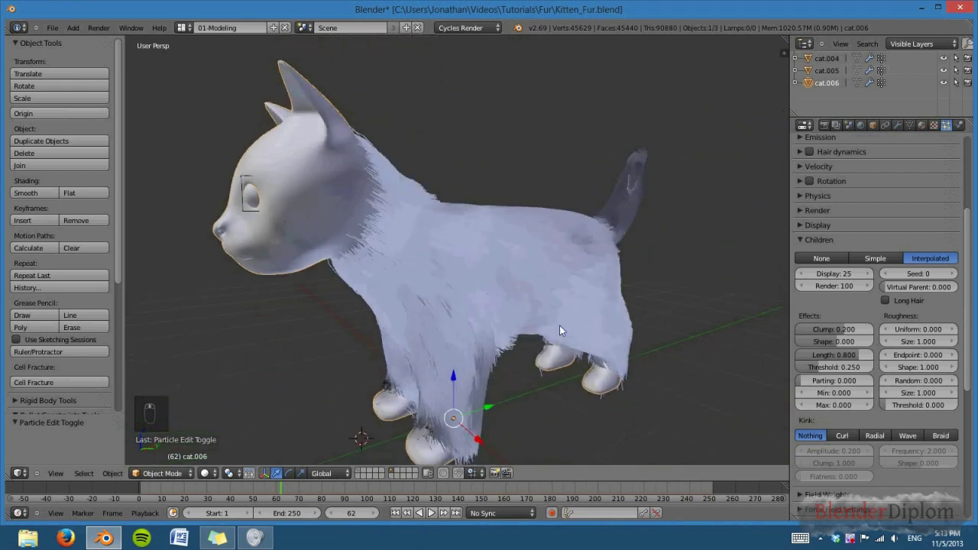
drag(528, 328, 571, 340)
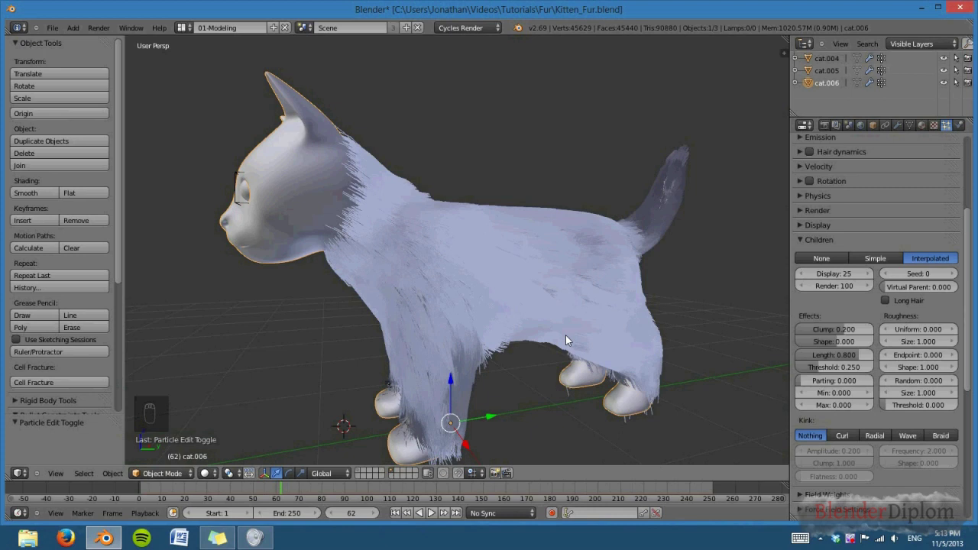
drag(575, 321, 625, 316)
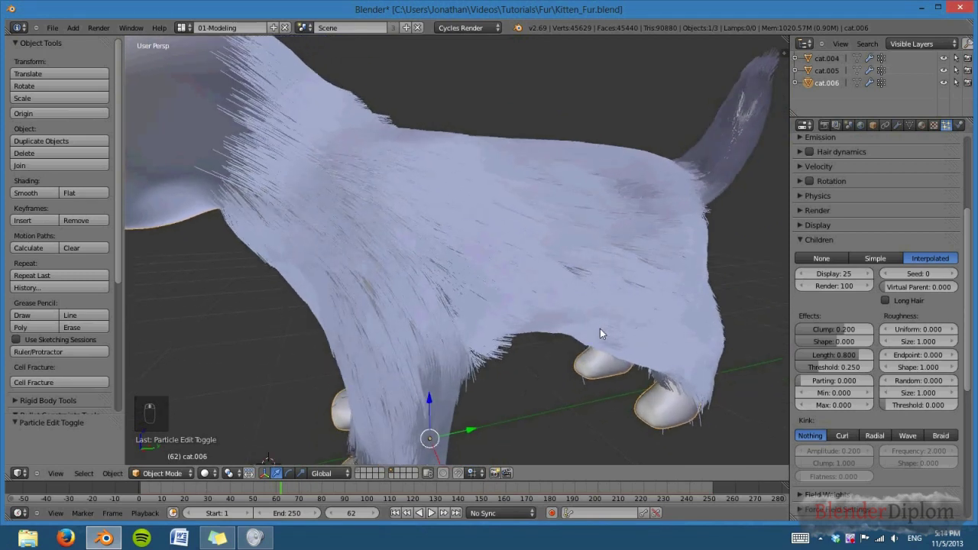
drag(811, 322, 891, 303)
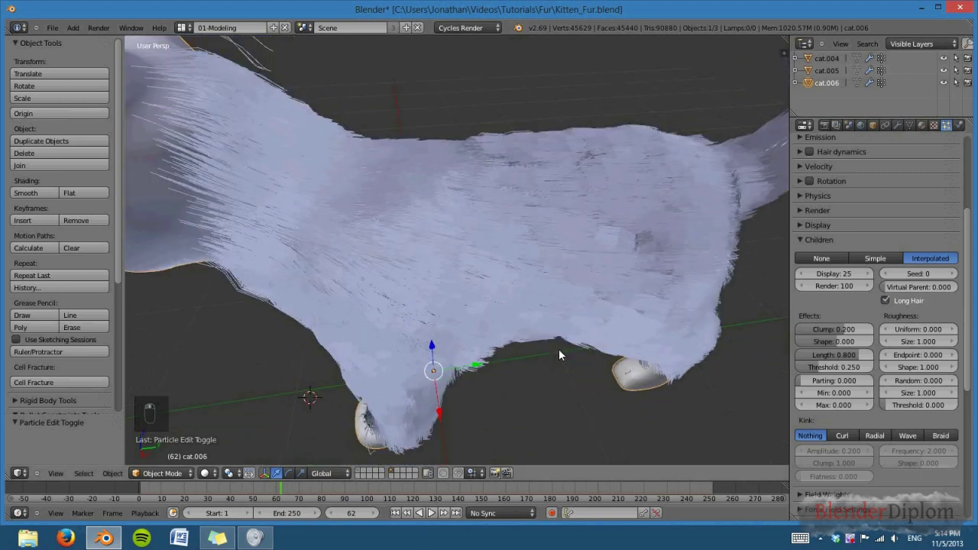
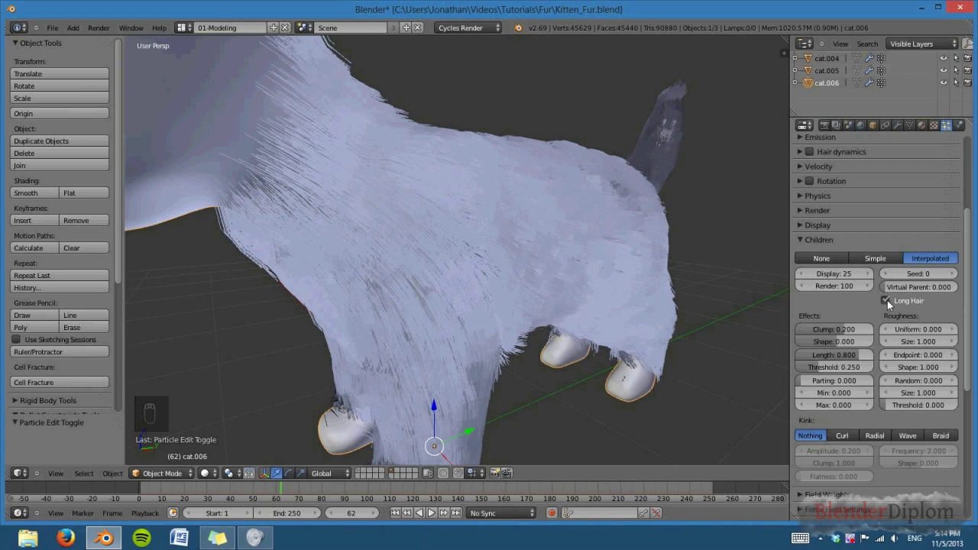
drag(893, 305, 947, 317)
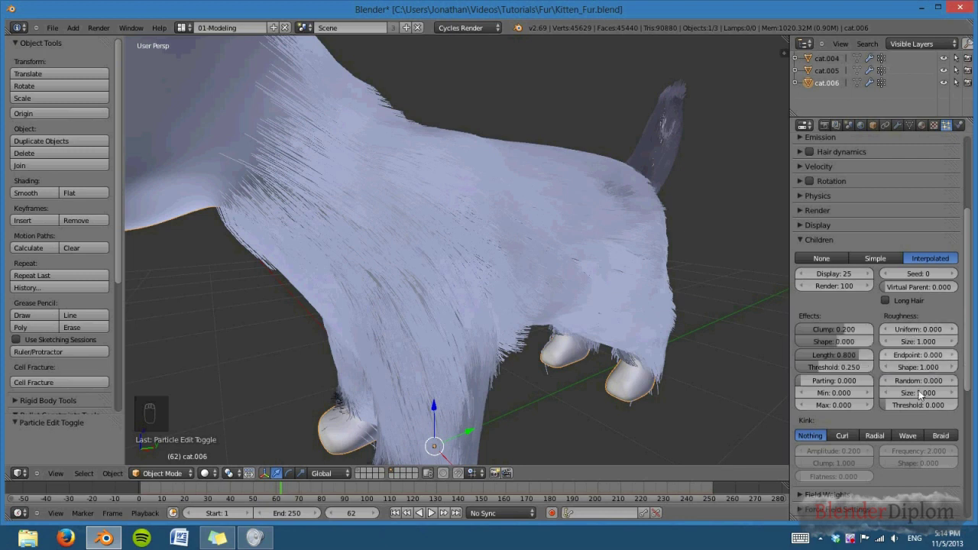
drag(700, 282, 941, 339)
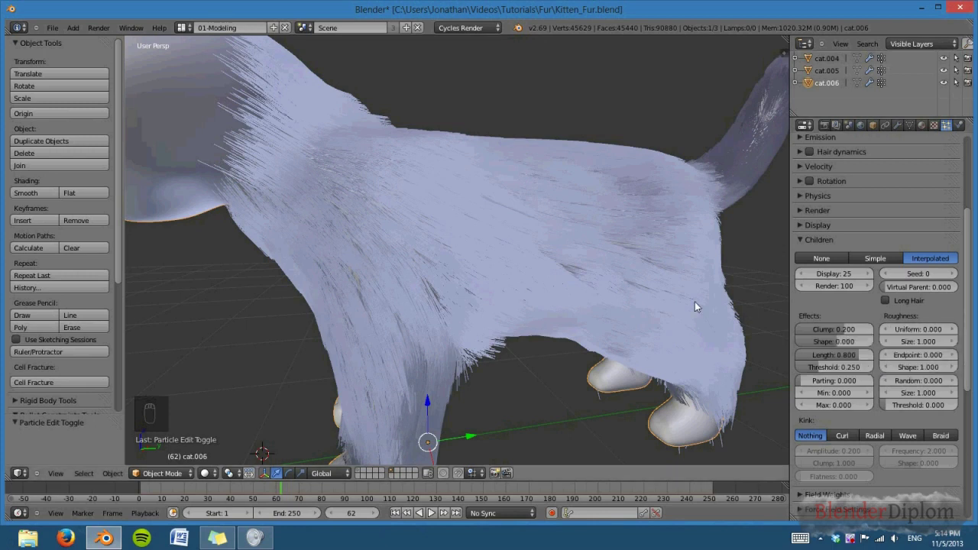
drag(642, 311, 661, 319)
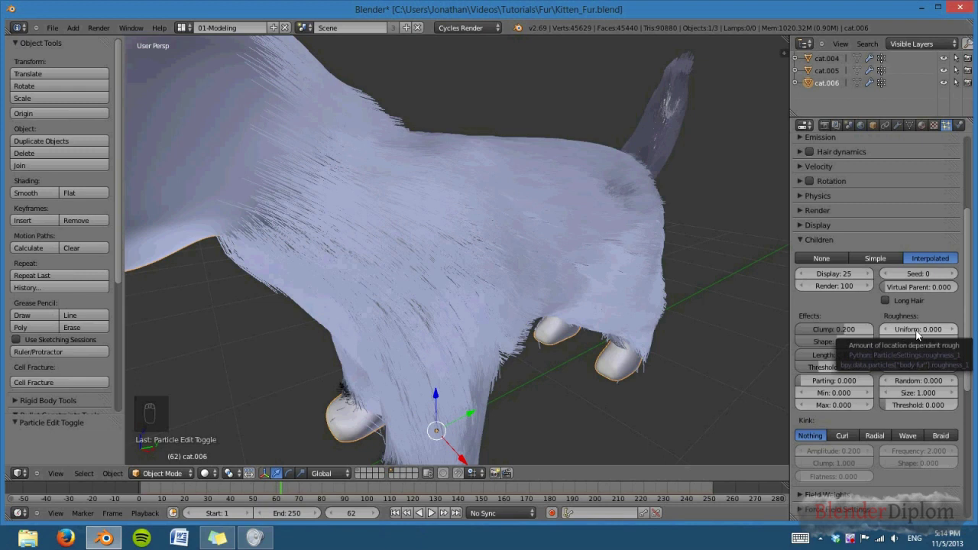
Step: Set Roughness Uniform 0.010, Size 0.500 and Endpoint 0.050, reviewing the frayed tips
drag(921, 335, 919, 336)
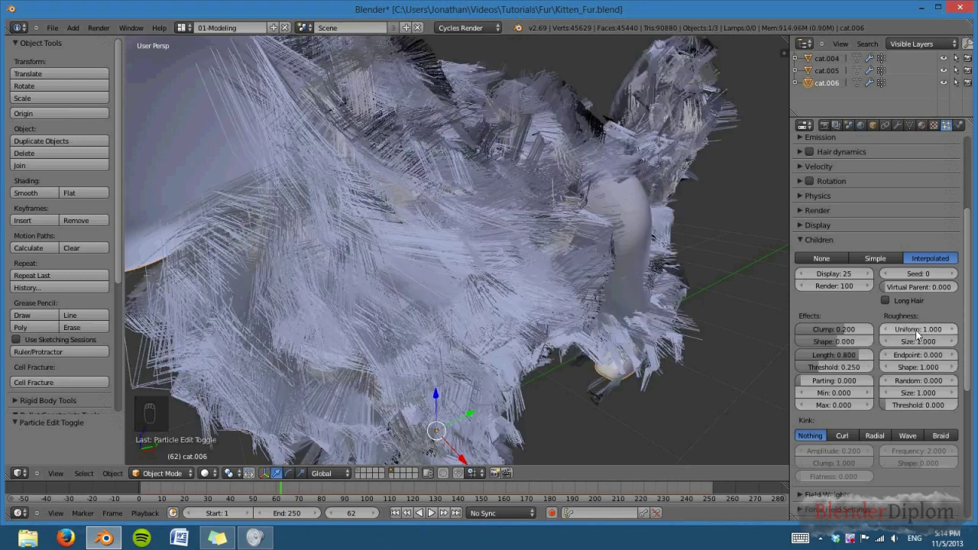
drag(516, 298, 394, 295)
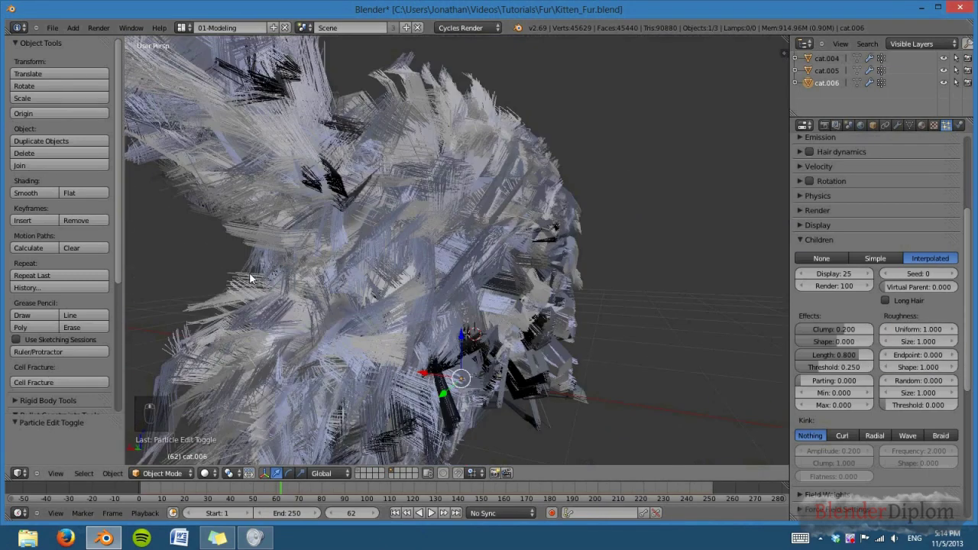
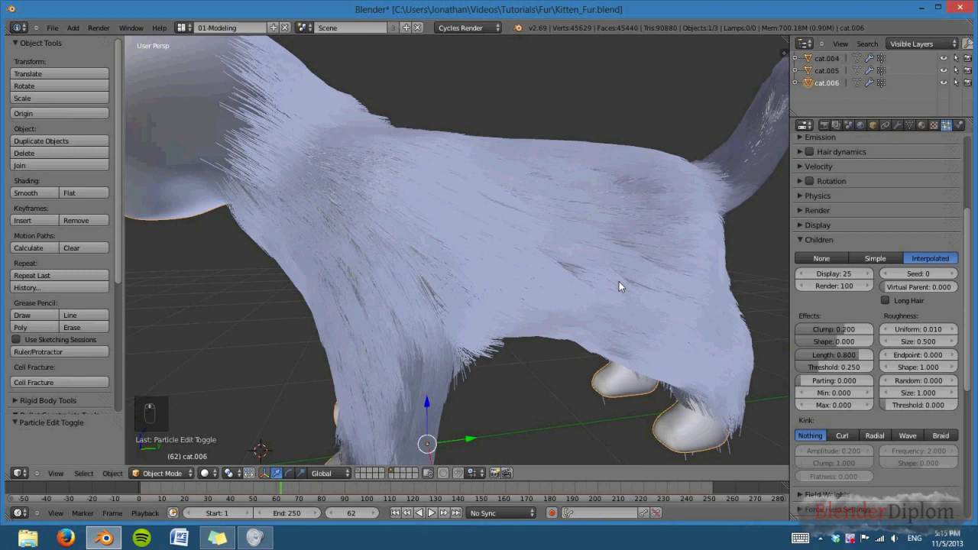
drag(703, 359, 929, 358)
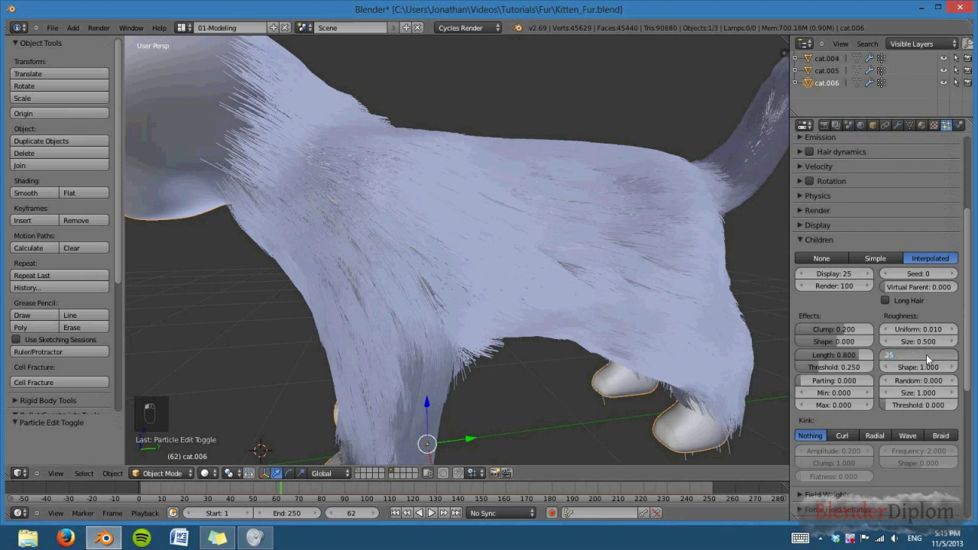
middle_click(929, 356)
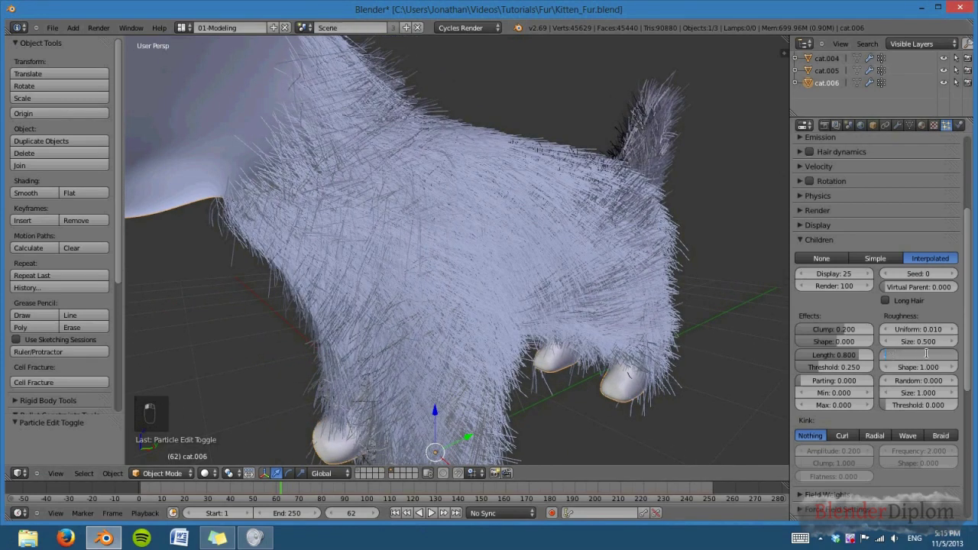
drag(658, 288, 619, 302)
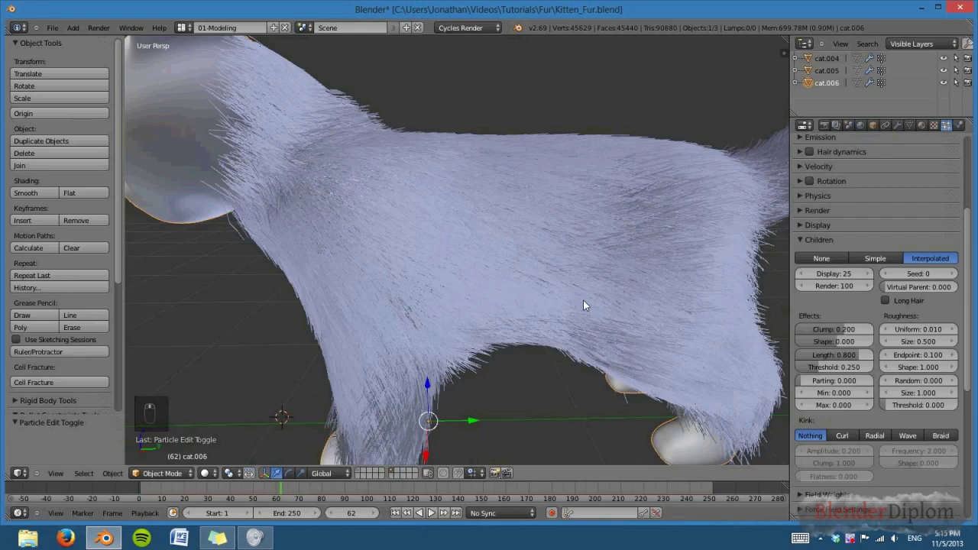
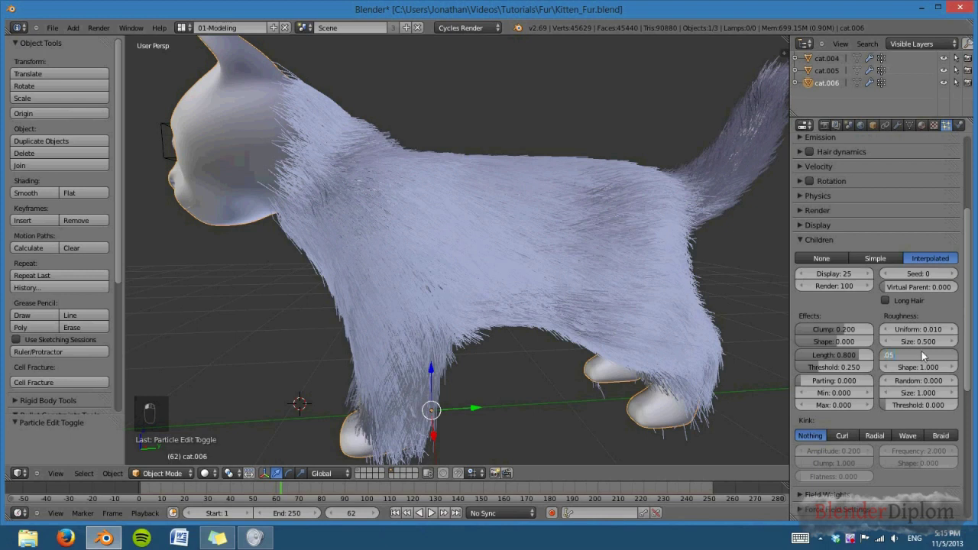
drag(495, 333, 466, 324)
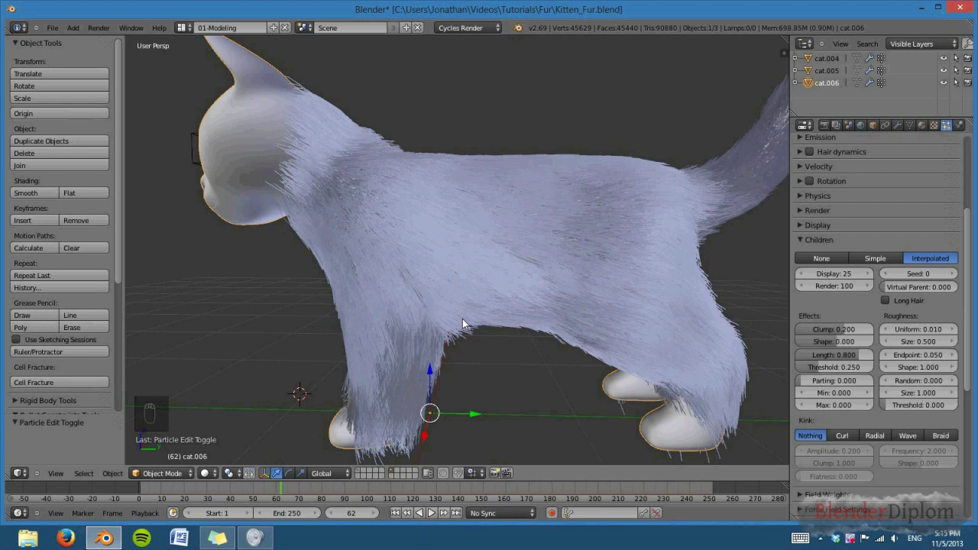
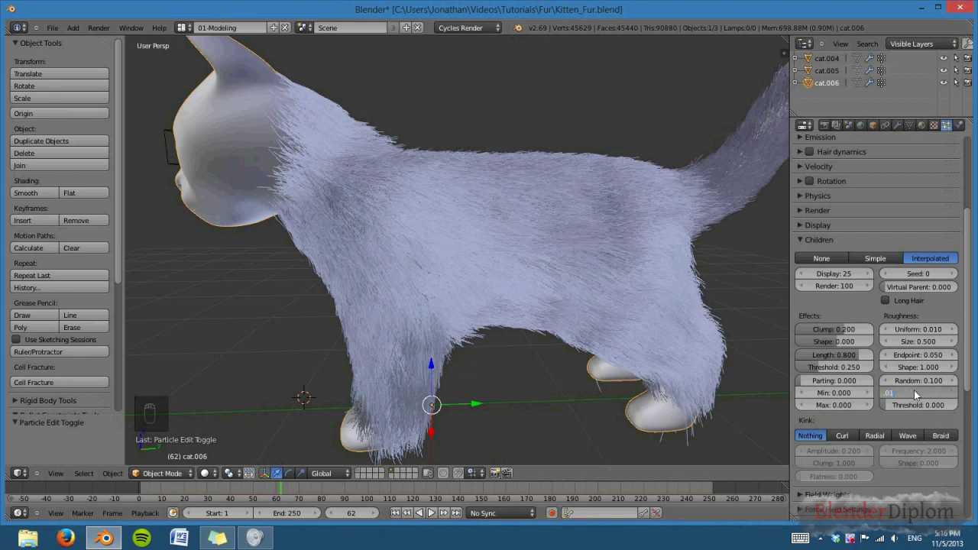
Step: Zoom close on the strands and orbit to the front to check the Random 0.100 roughness
middle_click(540, 383)
drag(503, 267, 424, 144)
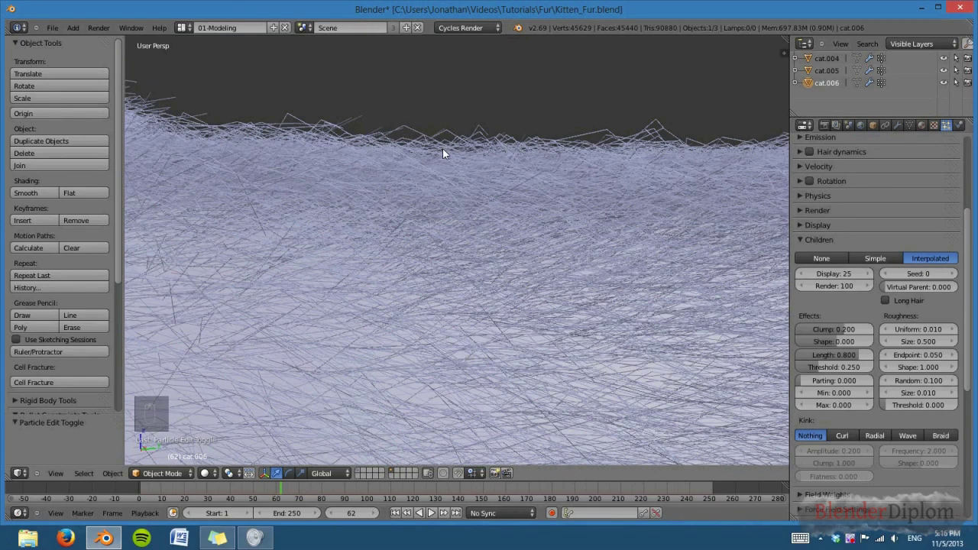
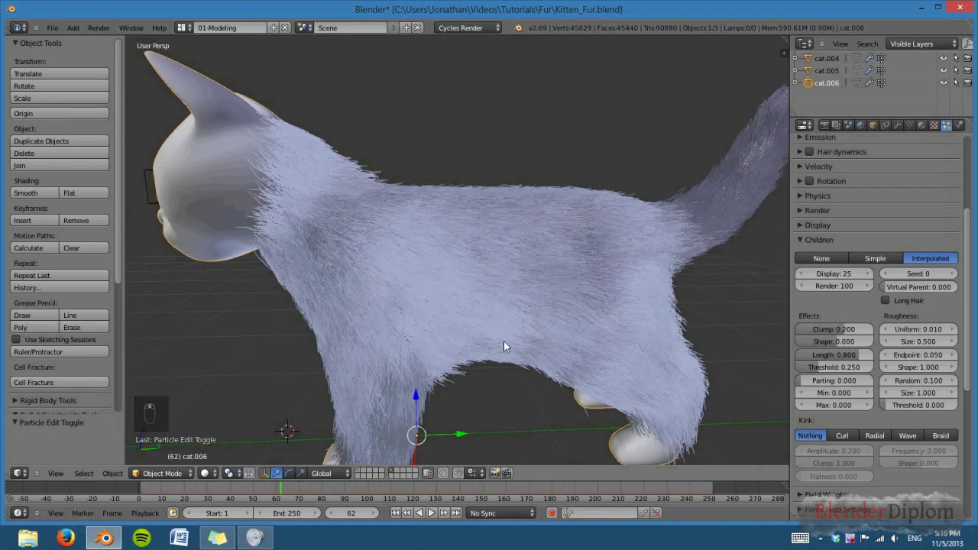
middle_click(524, 442)
drag(517, 333, 543, 384)
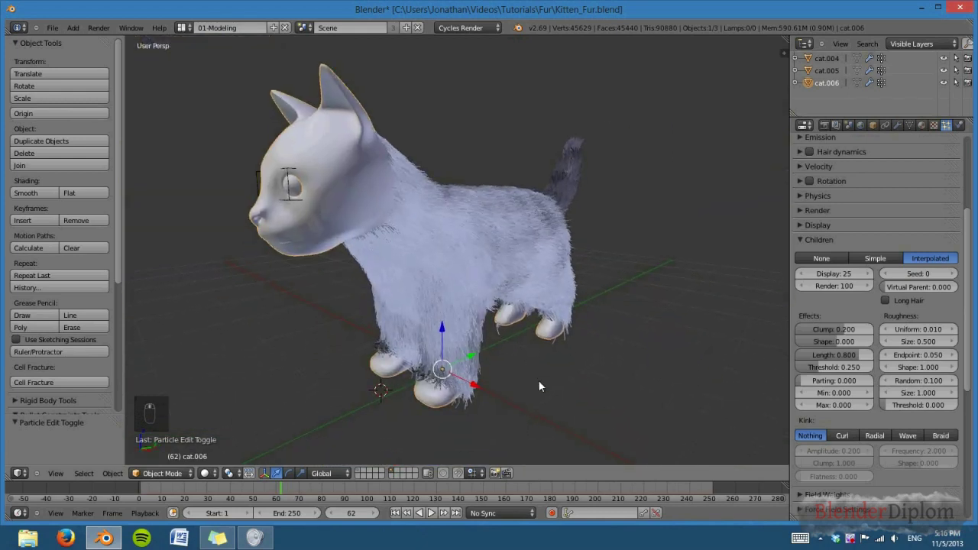
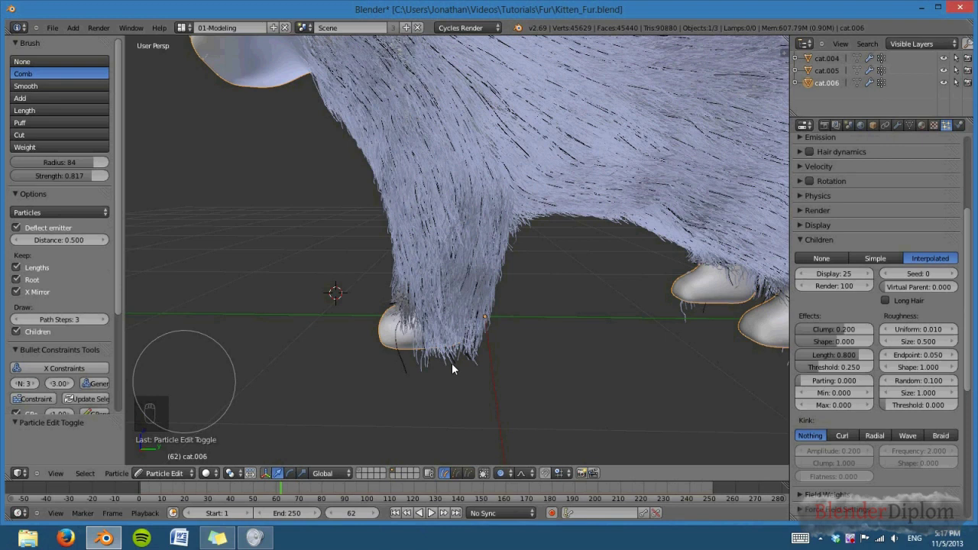
Step: In side wireframe view with a larger brush, shrink the hairs poking through the front paw
drag(68, 116, 553, 371)
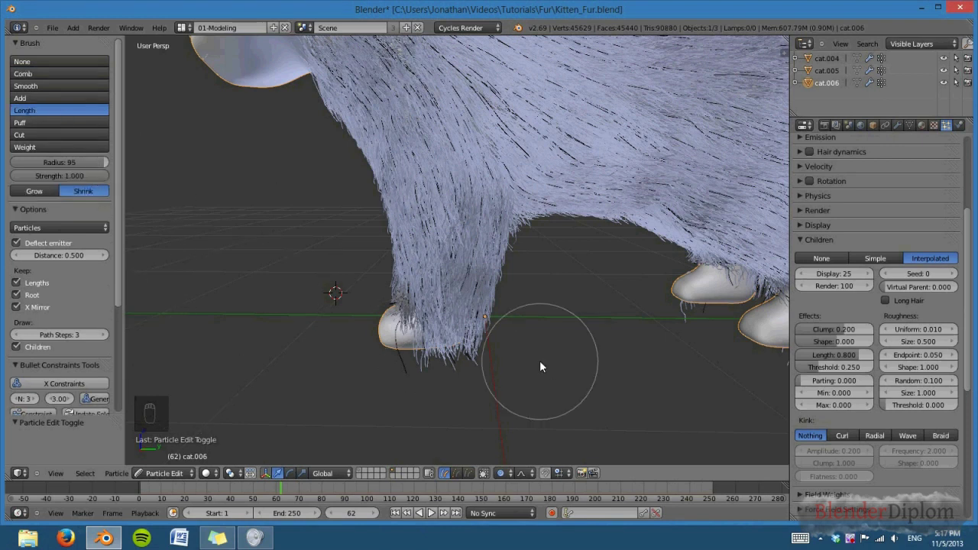
key(KP_1)
key(KP_3)
key(KP_5)
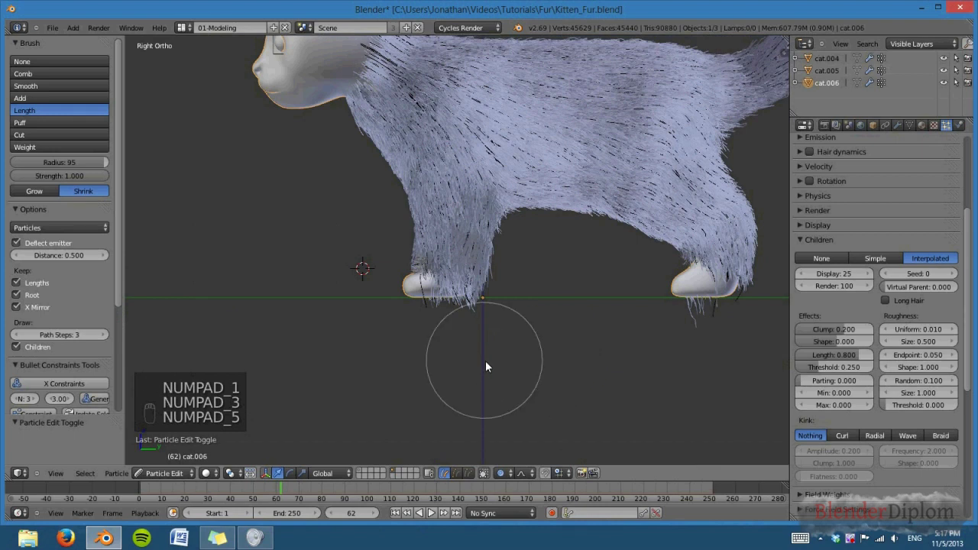
drag(536, 438, 528, 381)
key(z)
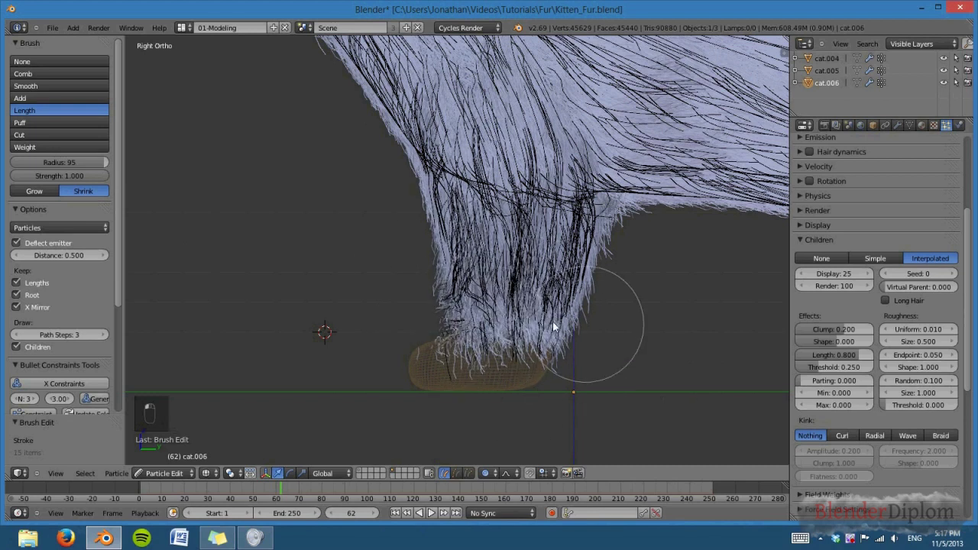
drag(618, 311, 452, 390)
drag(272, 387, 578, 383)
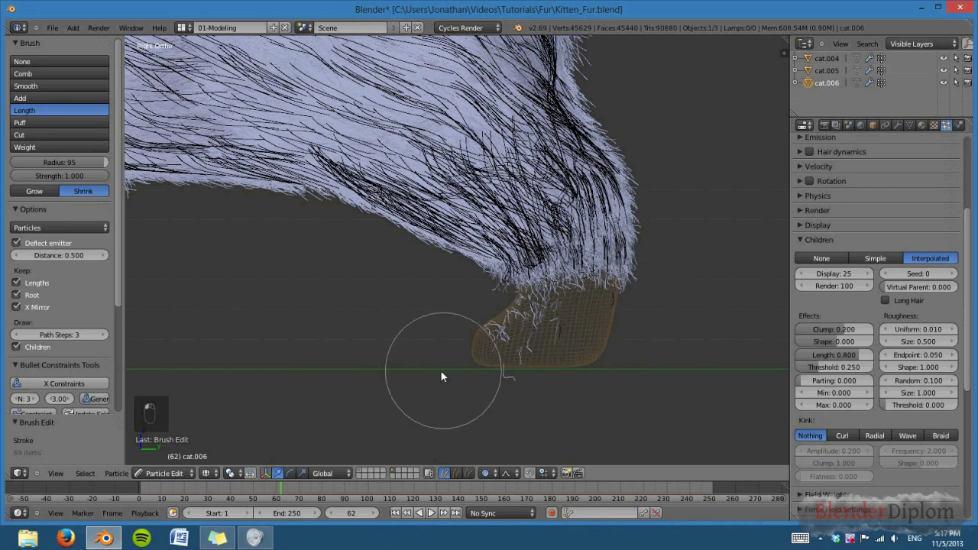
Step: Cut away the remaining stray hairs sticking below and around the paw
click(541, 368)
drag(196, 338, 231, 346)
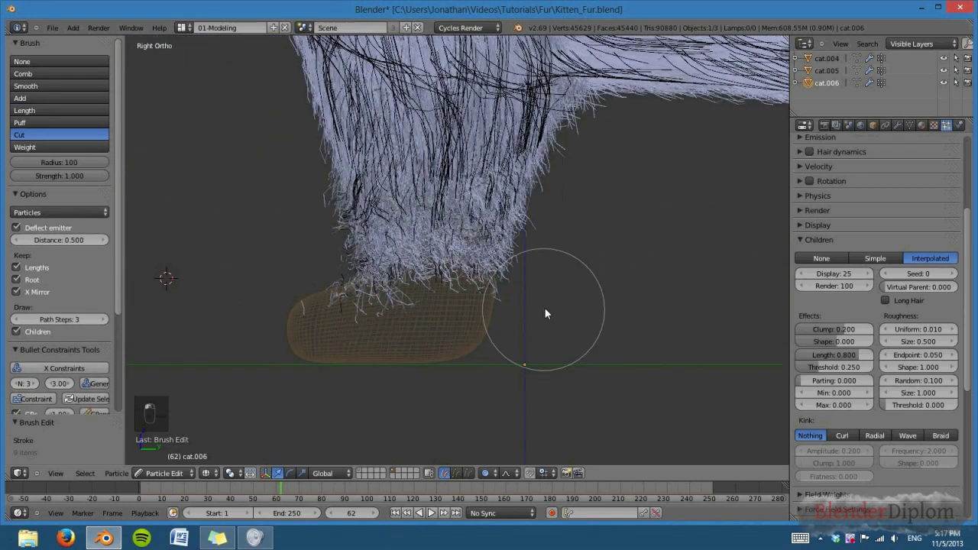
drag(285, 314, 220, 320)
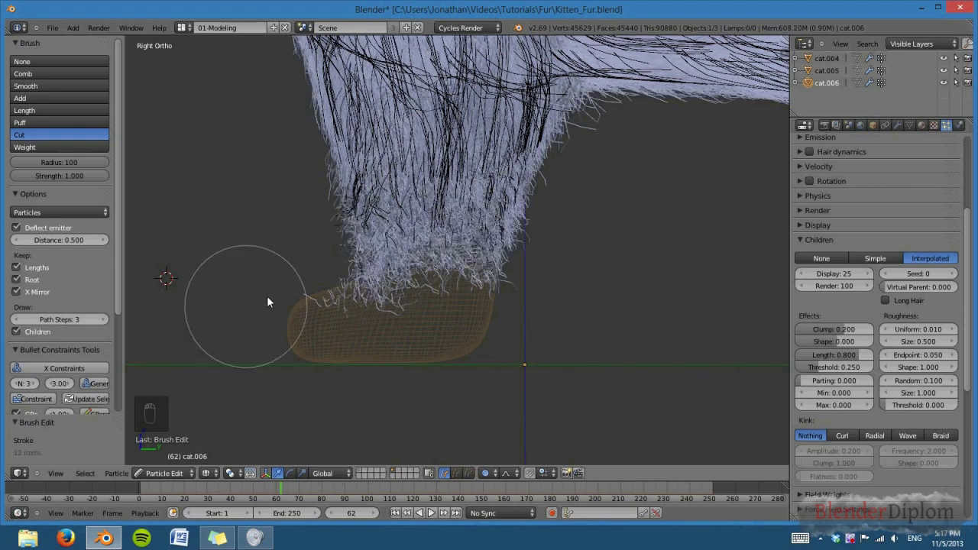
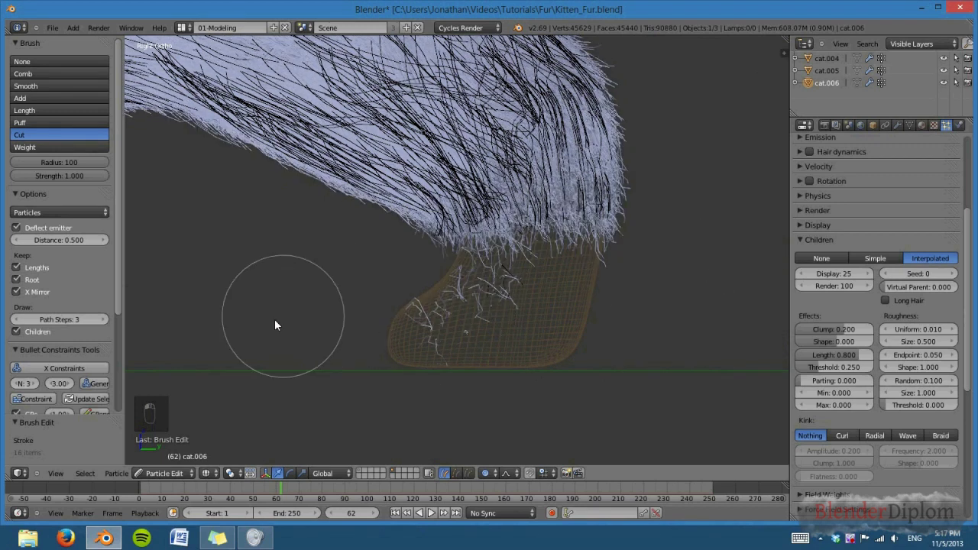
click(273, 359)
drag(417, 333, 578, 362)
click(365, 361)
drag(571, 348, 133, 490)
drag(193, 441, 170, 476)
drag(527, 331, 403, 364)
key(z)
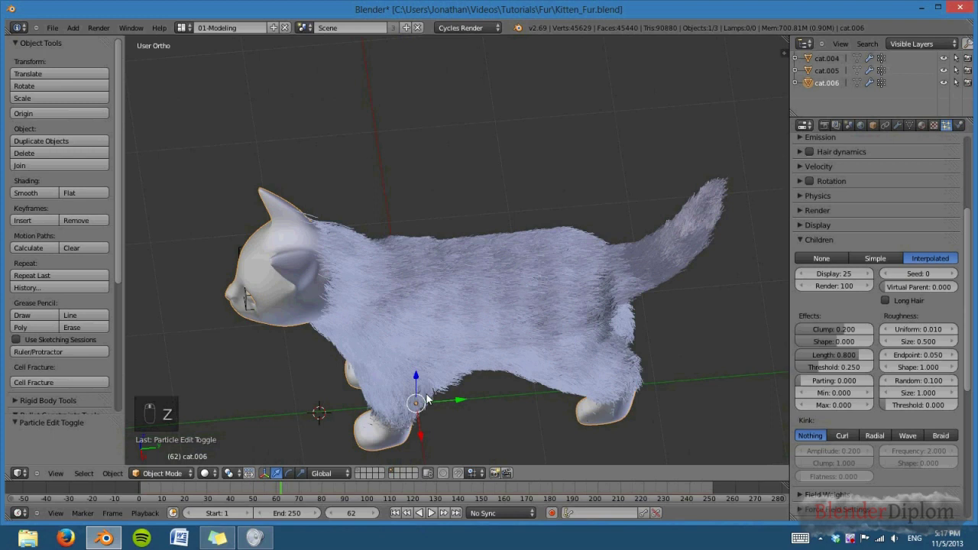
drag(444, 320, 532, 288)
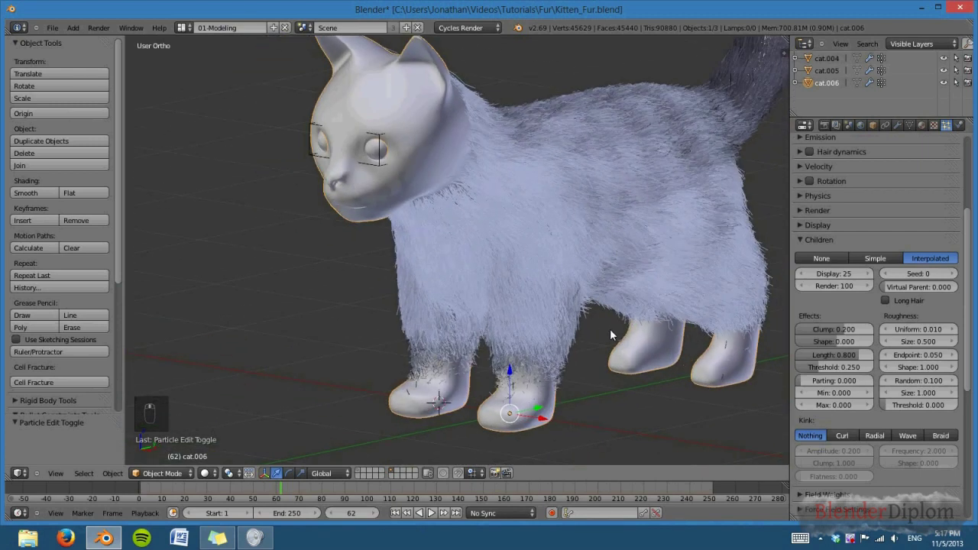
key(KP_5)
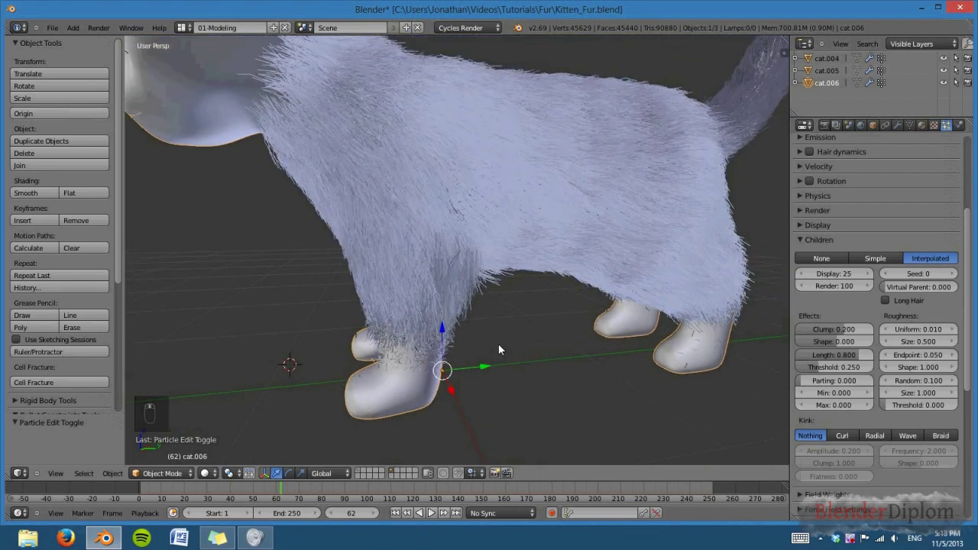
Step: Add a second hair system named 'paws fur' with 3000 strands and select the Paws_hair vertex group
drag(763, 244, 951, 171)
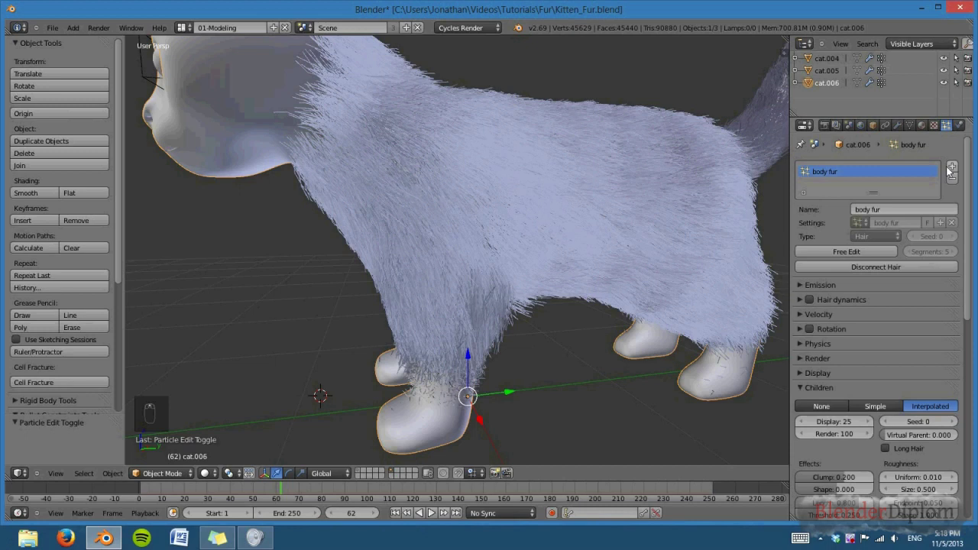
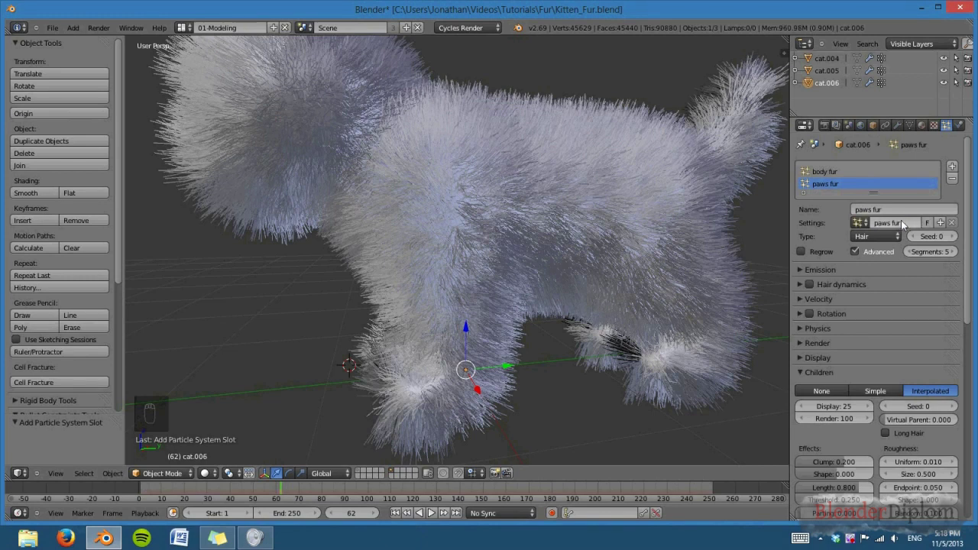
drag(846, 182, 440, 255)
drag(501, 283, 557, 298)
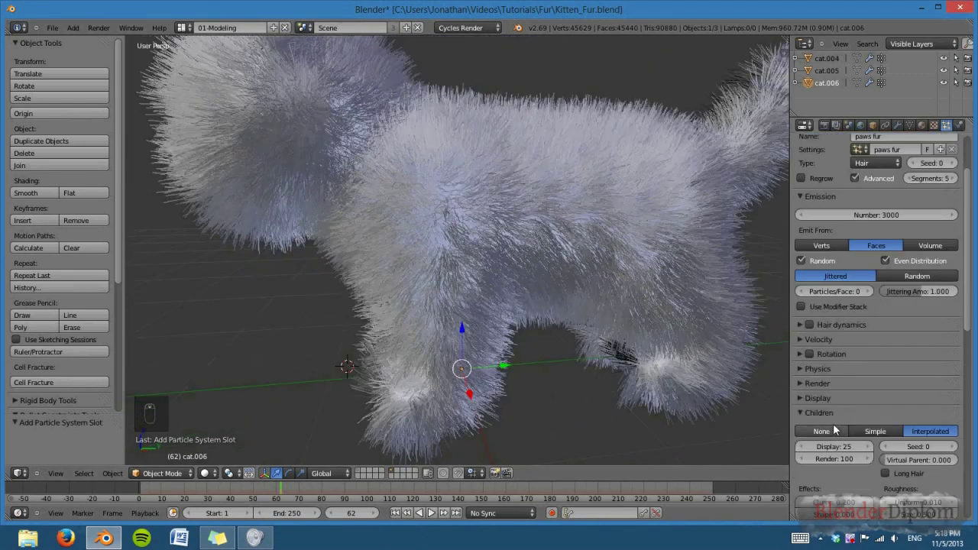
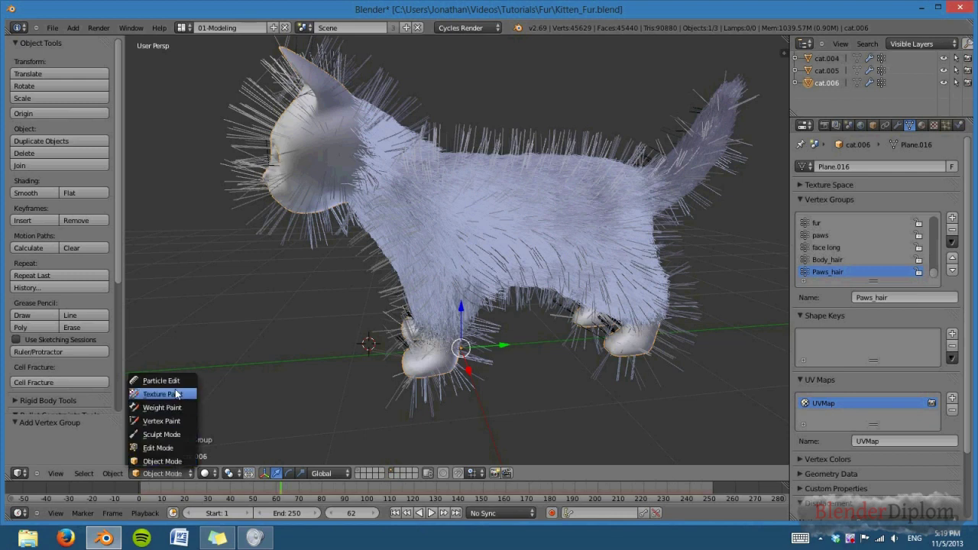
Step: Weight-paint the first front paw into the Paws_hair group with the Add brush
drag(558, 359, 835, 282)
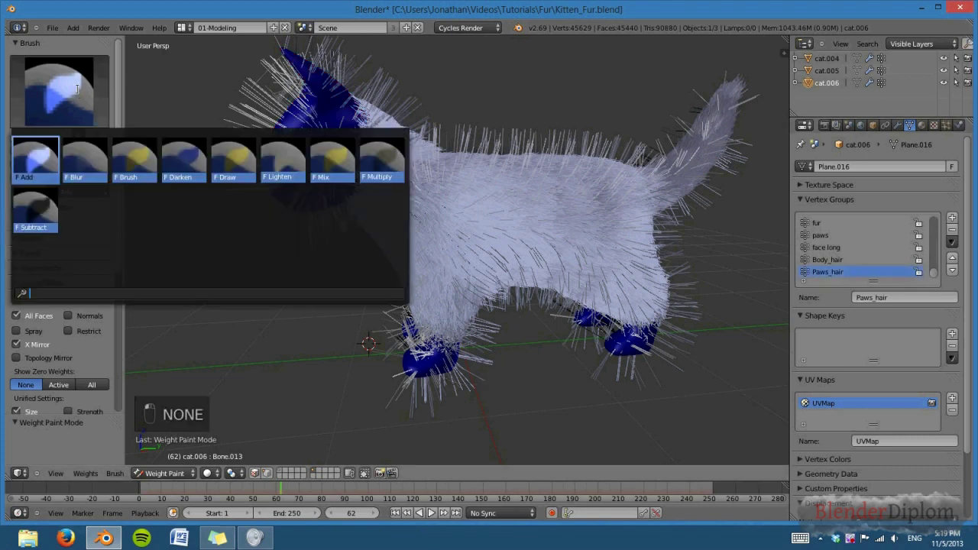
key(KP_3)
key(KP_5)
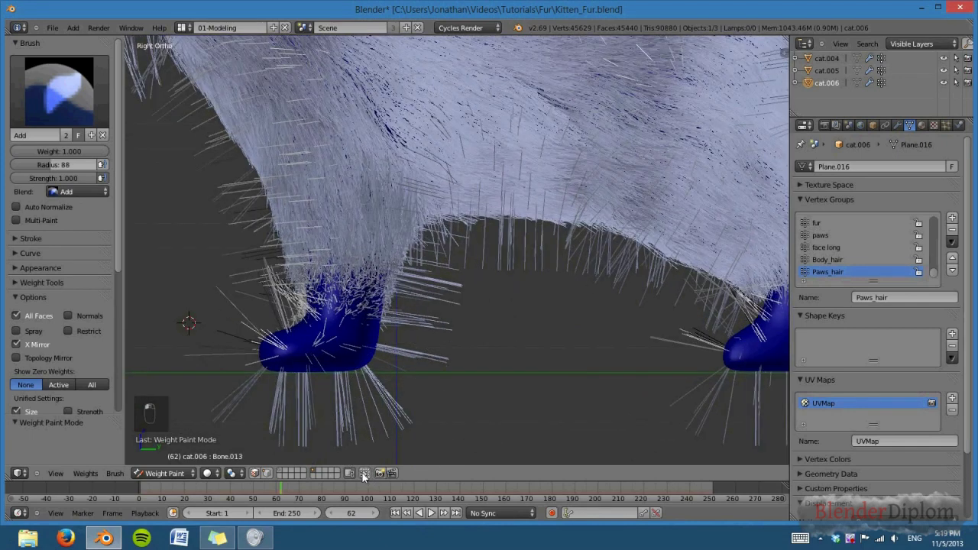
key(z)
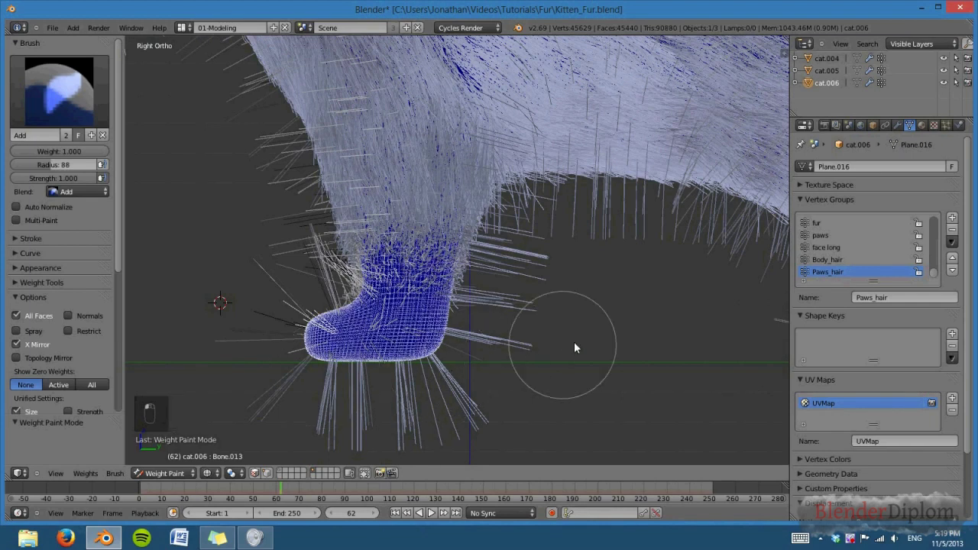
drag(505, 358, 585, 379)
Step: Bring the other front paw into view and paint full Paws_hair weight onto it
key(KP_3)
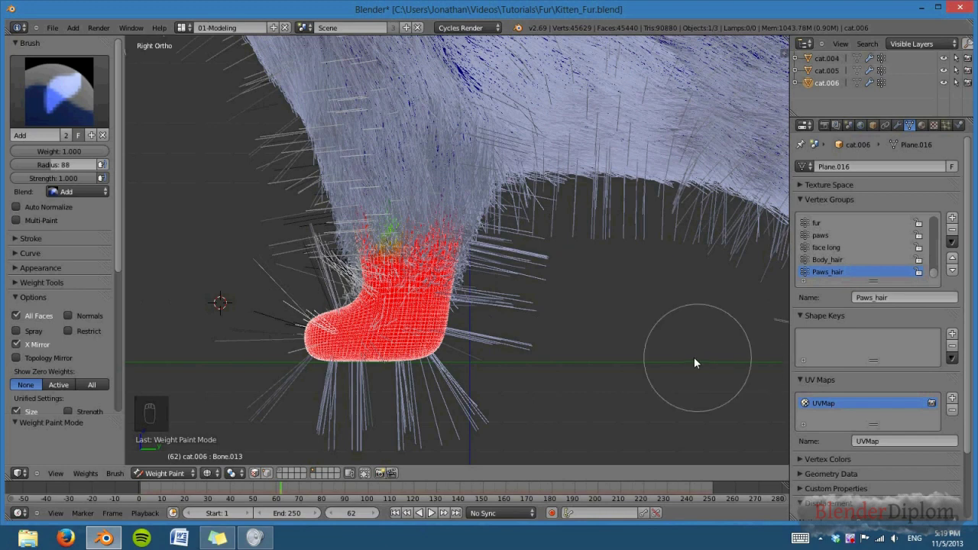
drag(359, 383, 329, 375)
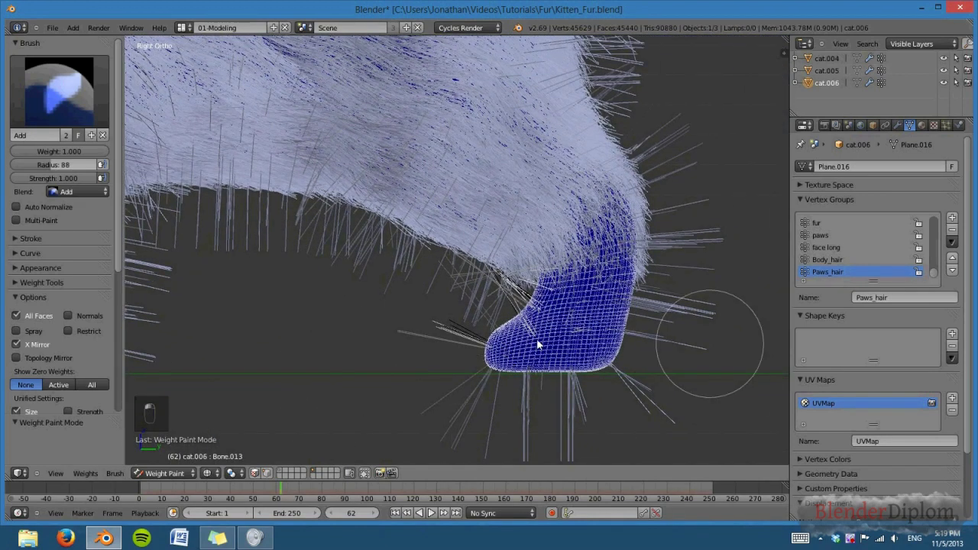
drag(539, 299, 503, 370)
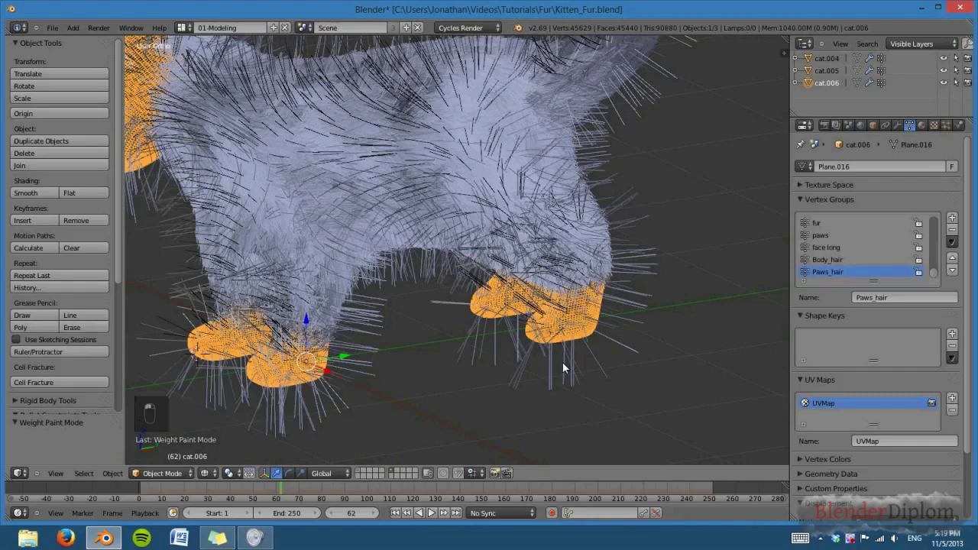
Step: Leave weight painting, set paws fur emission to 1000 strands, and view the legs from the right
key(z)
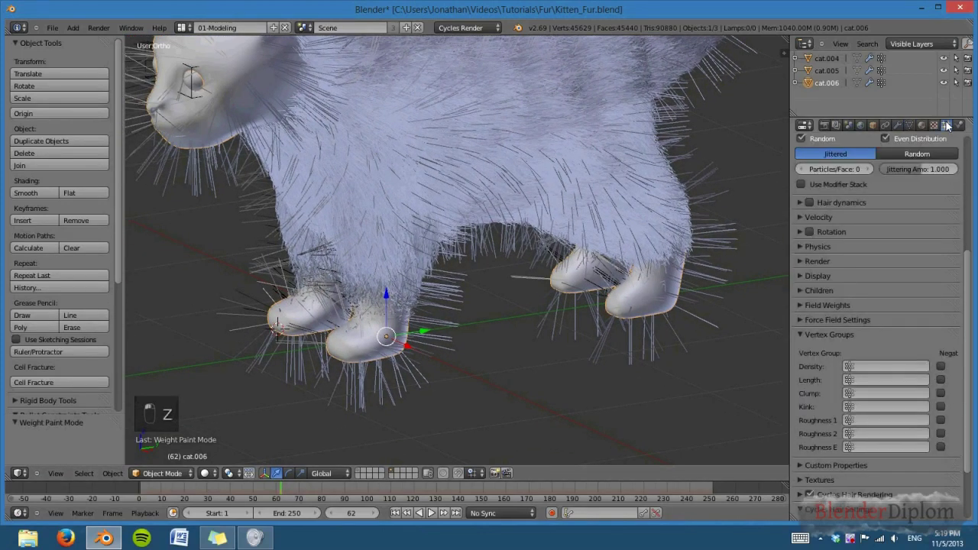
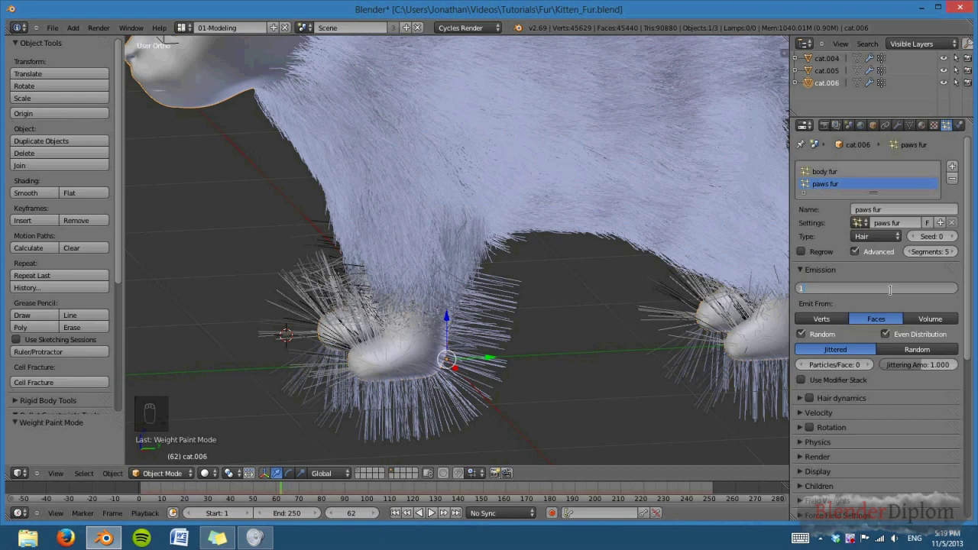
key(KP_0)
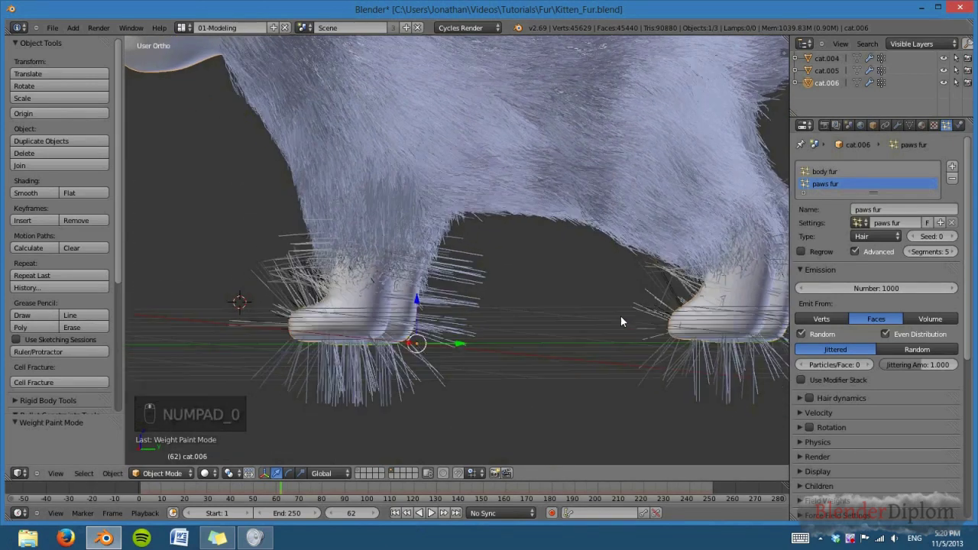
key(KP_3)
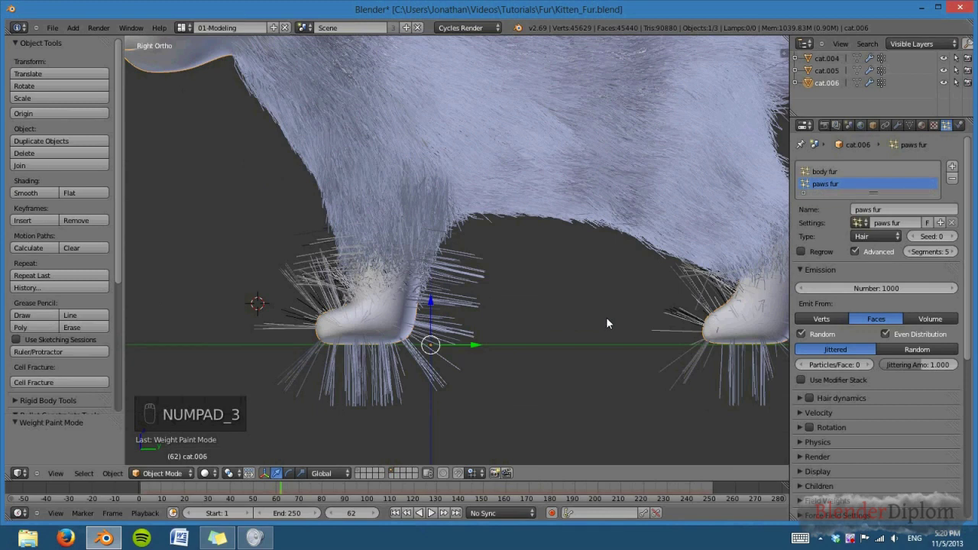
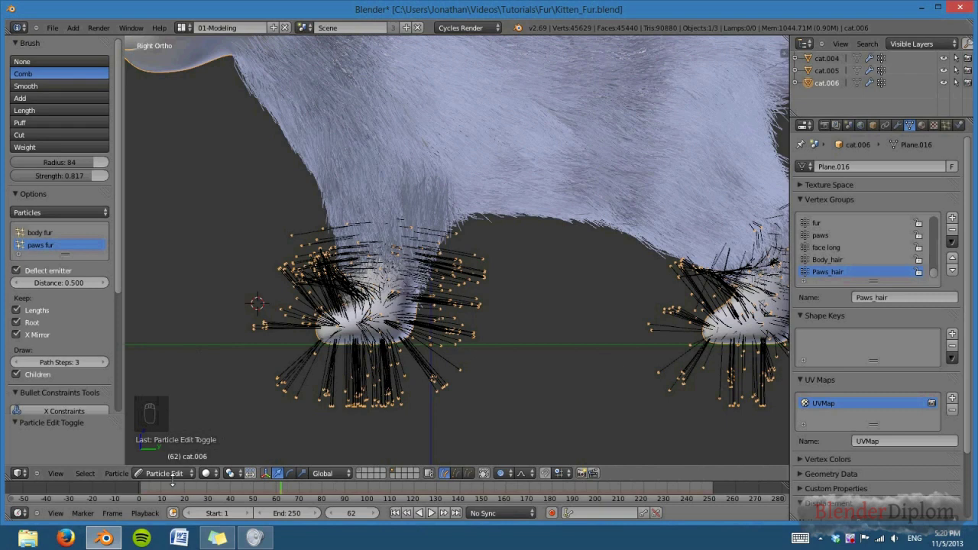
Step: Add more Paws_hair weight on the paws, then subtract weight from both paw undersides
drag(178, 484, 178, 473)
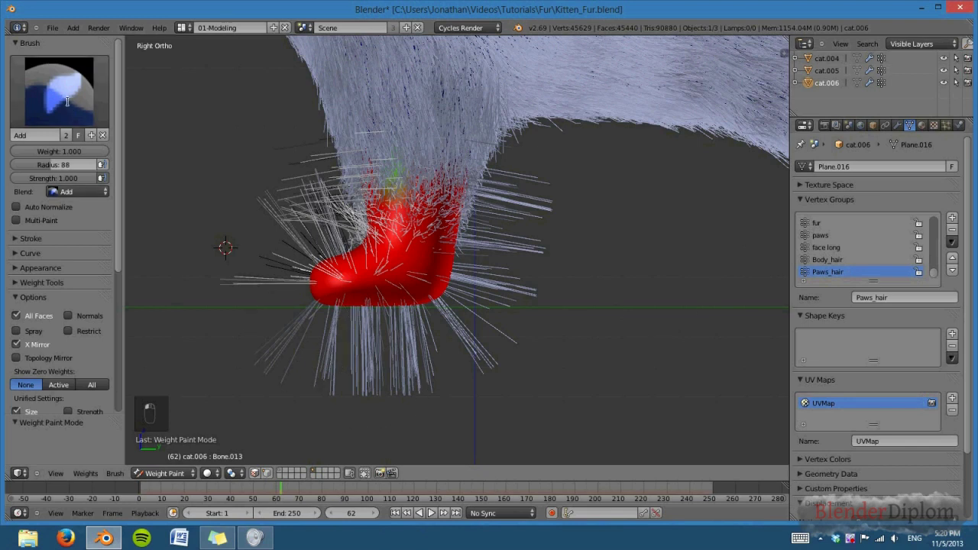
key(z)
drag(663, 346, 739, 329)
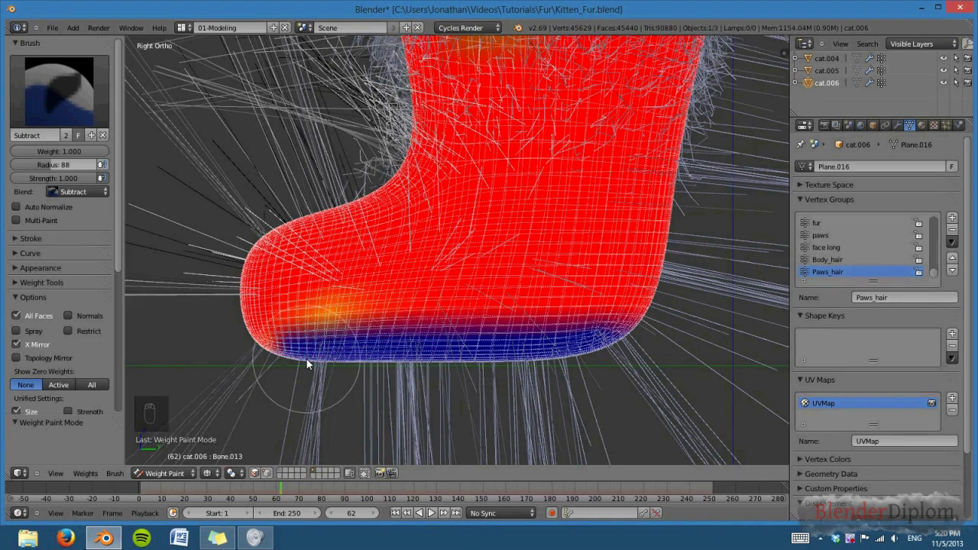
middle_click(213, 363)
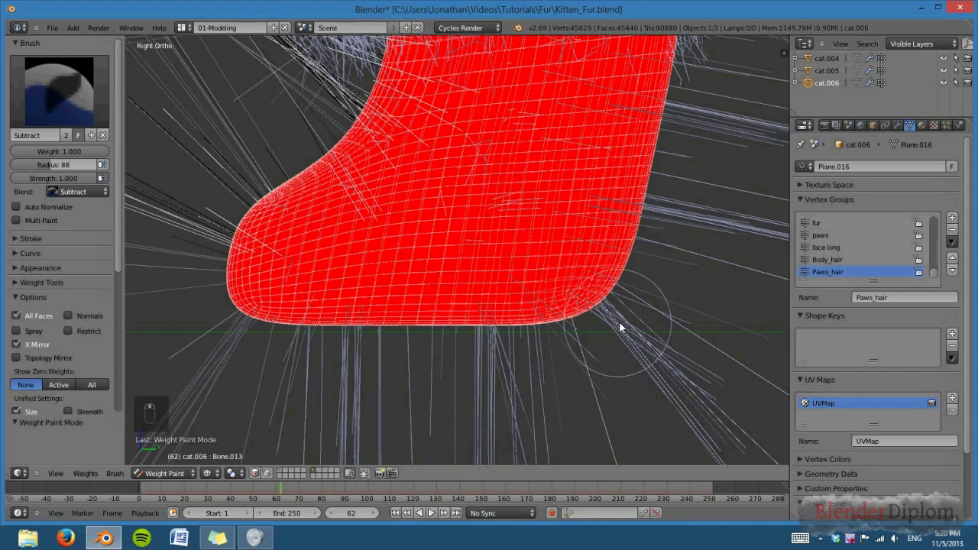
drag(343, 340, 289, 341)
middle_click(289, 341)
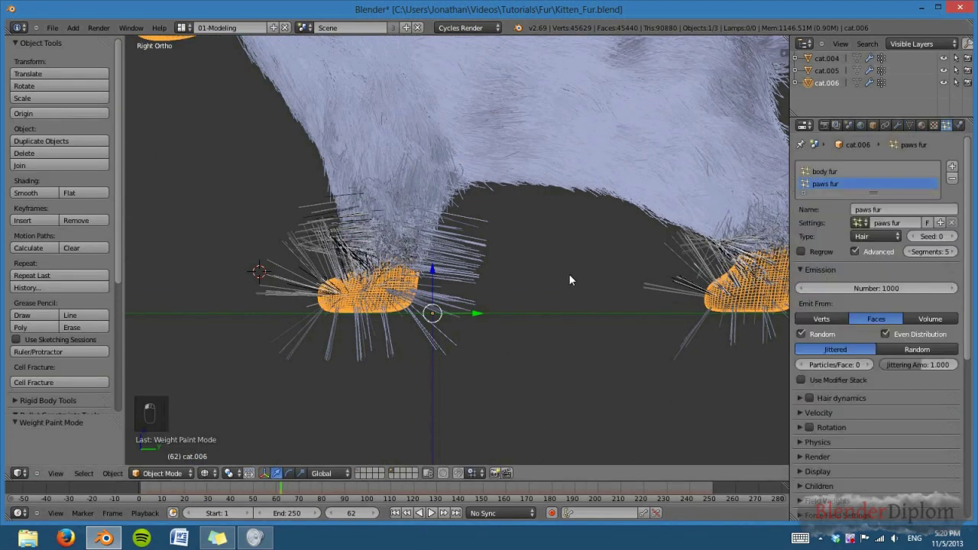
Step: Zoom and center the view on the front paw while adjusting the paws fur velocity and children settings
drag(521, 341, 490, 306)
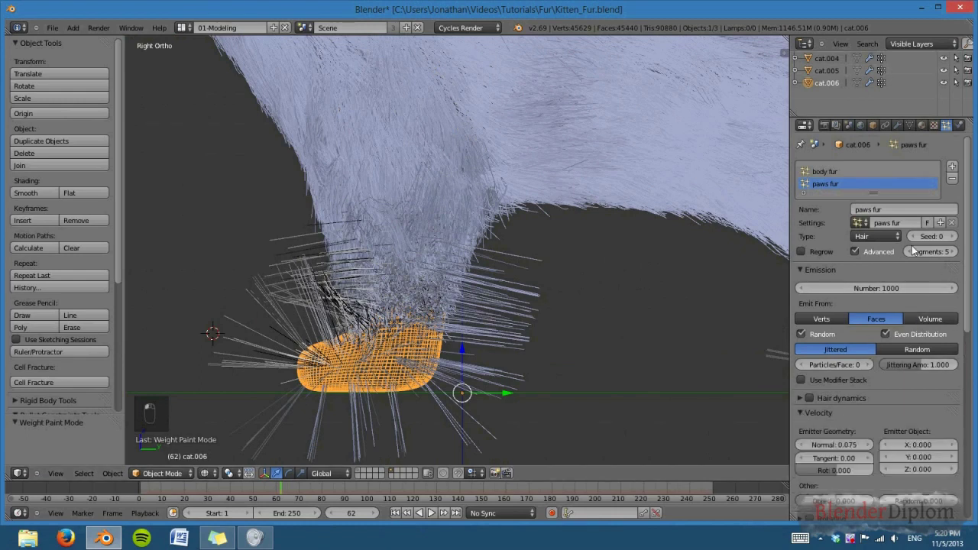
drag(877, 245, 808, 272)
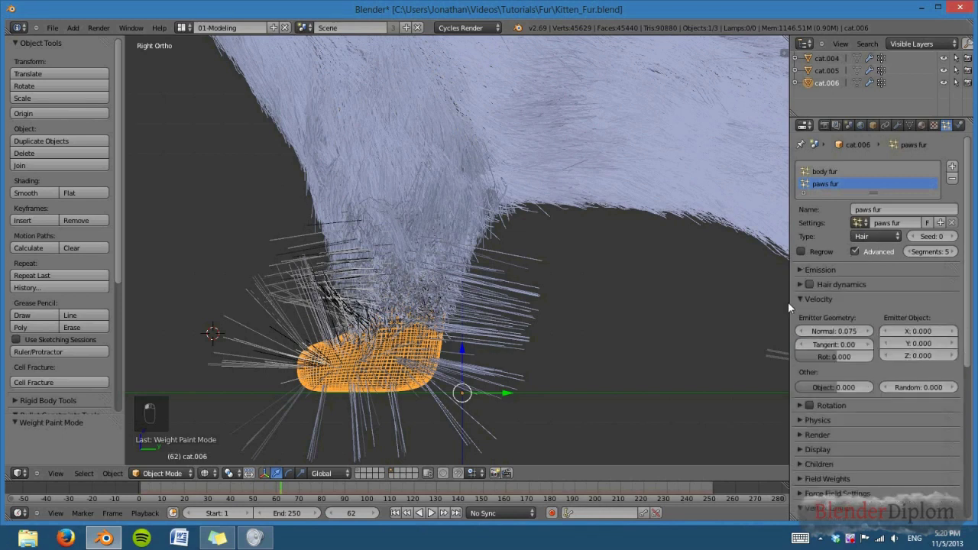
drag(670, 378, 671, 364)
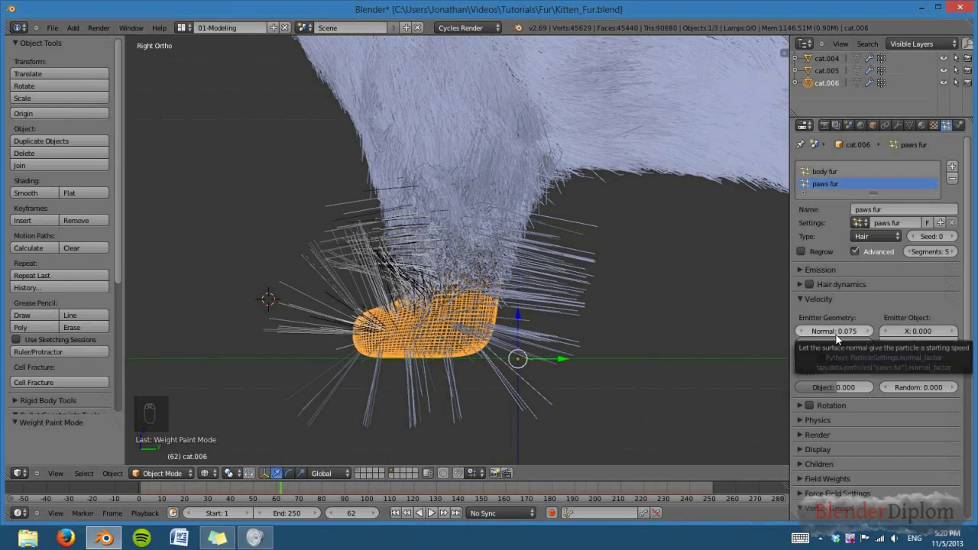
drag(840, 338, 599, 378)
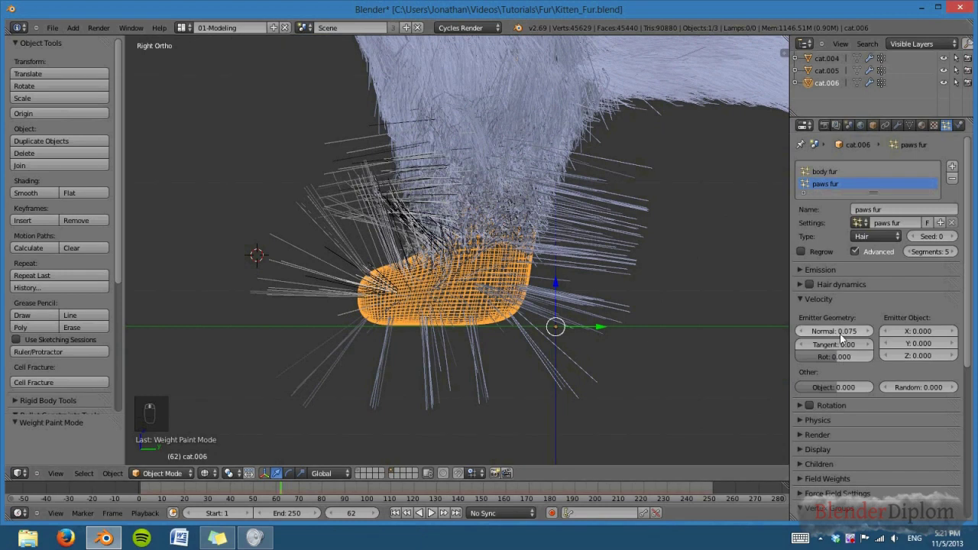
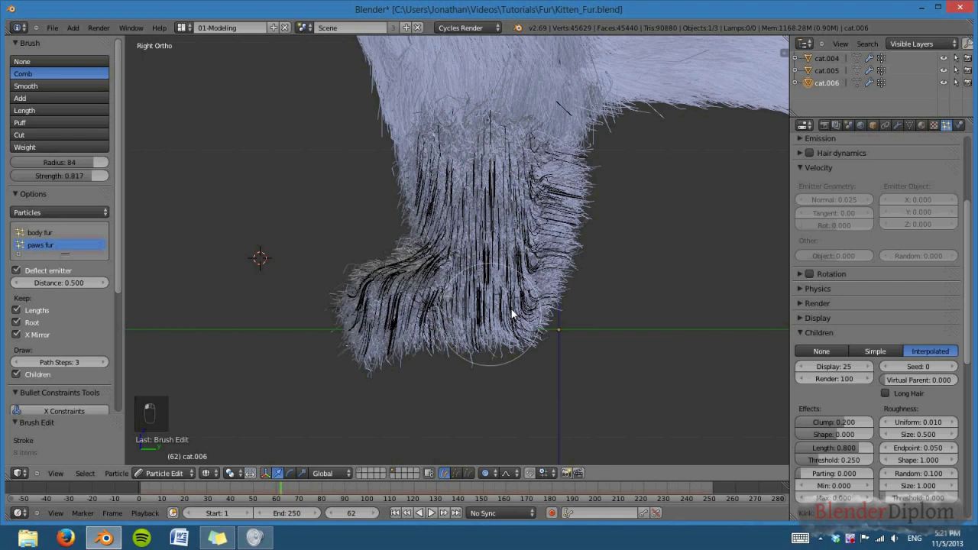
Step: Comb the paw fur straight down along both front legs in Particle Mode
key(z)
key(z)
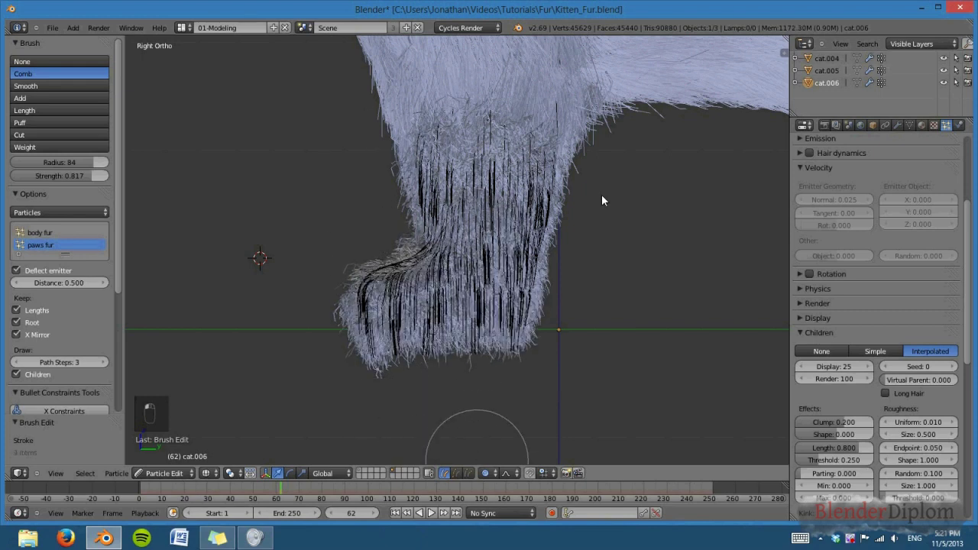
drag(537, 330, 616, 102)
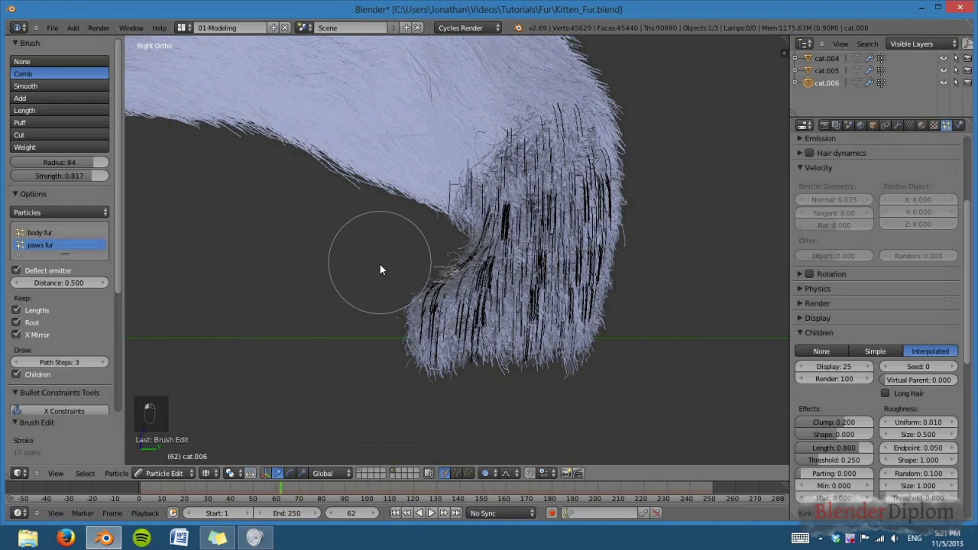
key(z)
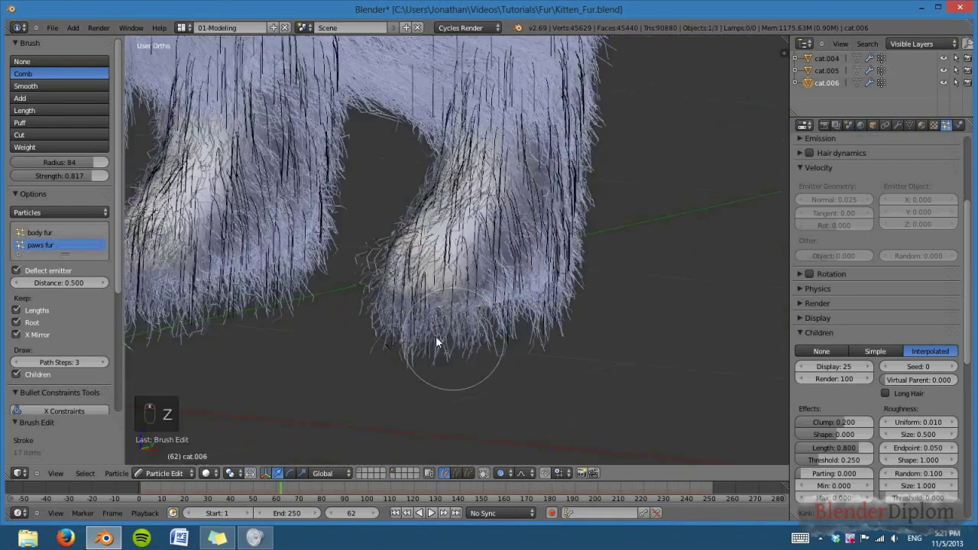
click(432, 511)
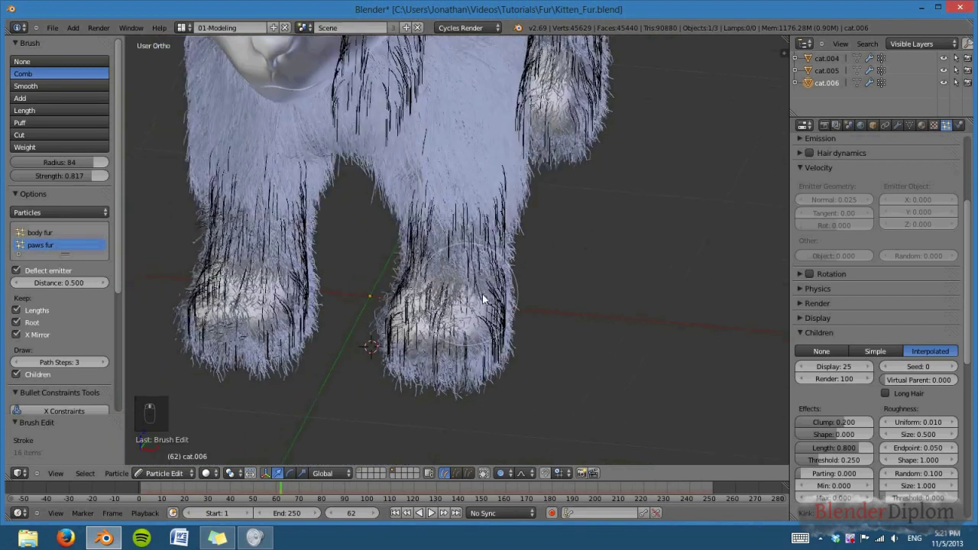
drag(433, 511, 433, 511)
middle_click(432, 511)
Step: From the side view, cut the stray strands below the paws and return to Object Mode
key(KP_3)
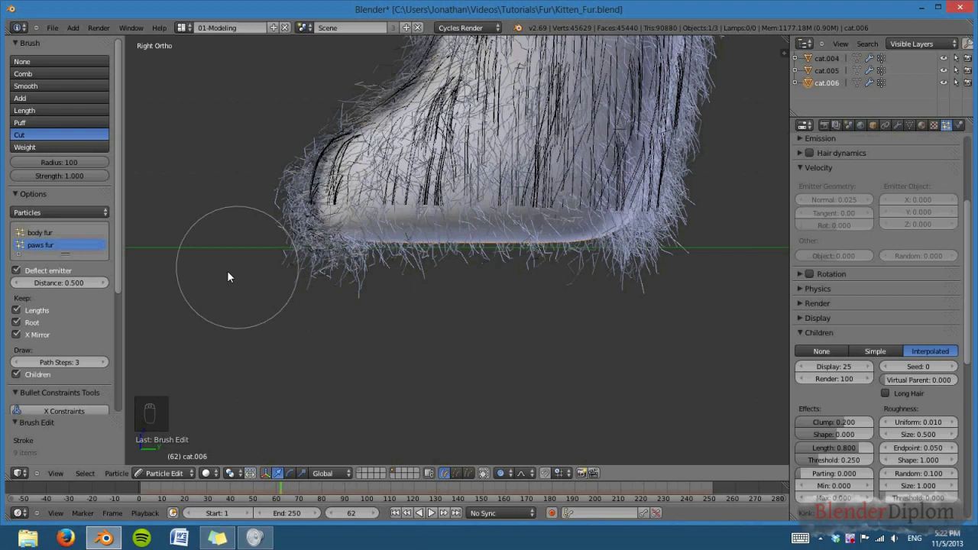
key(z)
key(z)
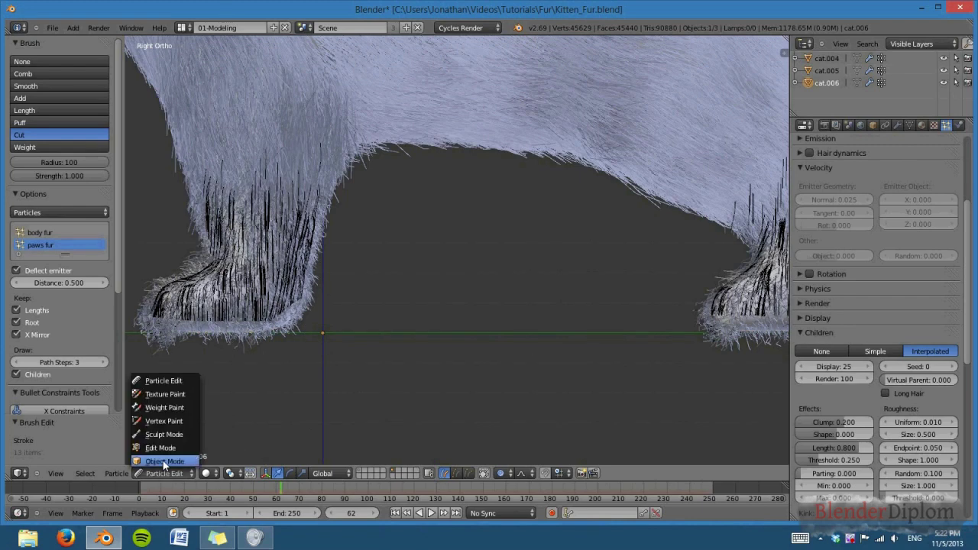
click(167, 466)
click(353, 310)
drag(381, 316, 520, 354)
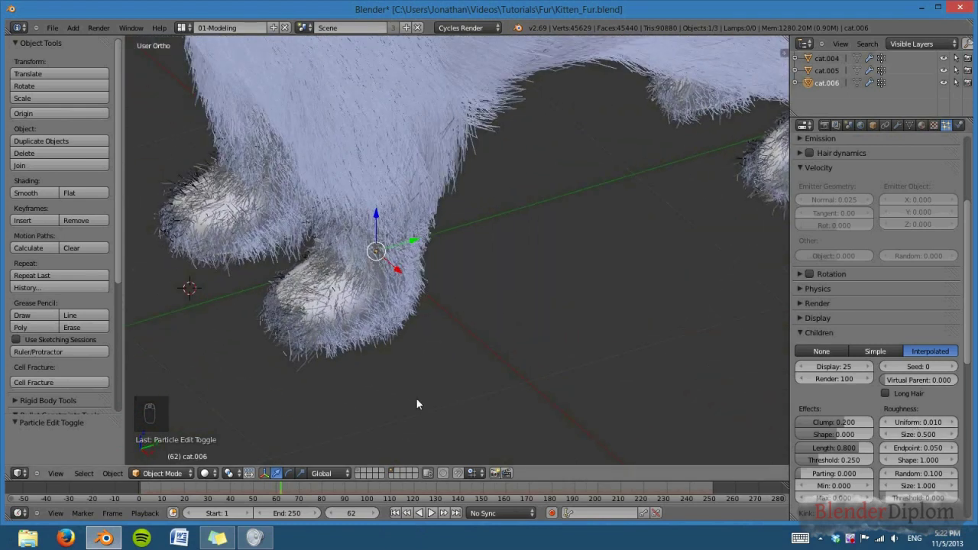
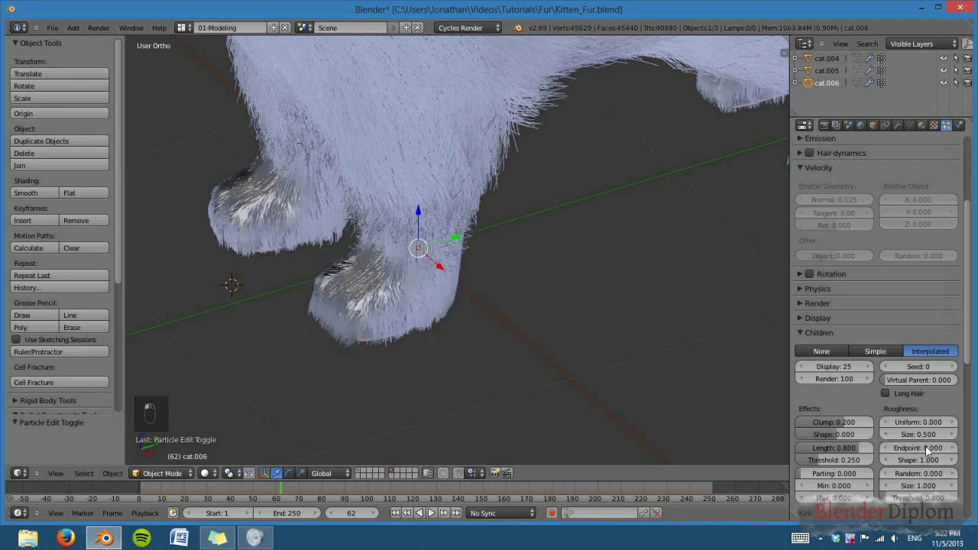
Step: Set paws fur children roughness to 0, clump to 0 and length to 1.0
drag(480, 364, 803, 452)
drag(853, 427, 852, 427)
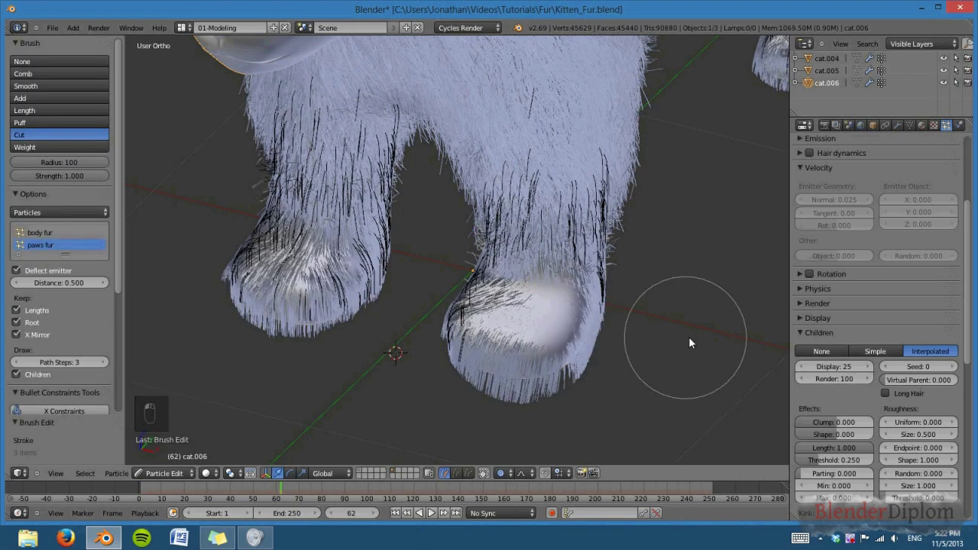
Step: Comb the paws fur guide hairs downward so they lie along the front legs
key(ctrl+z)
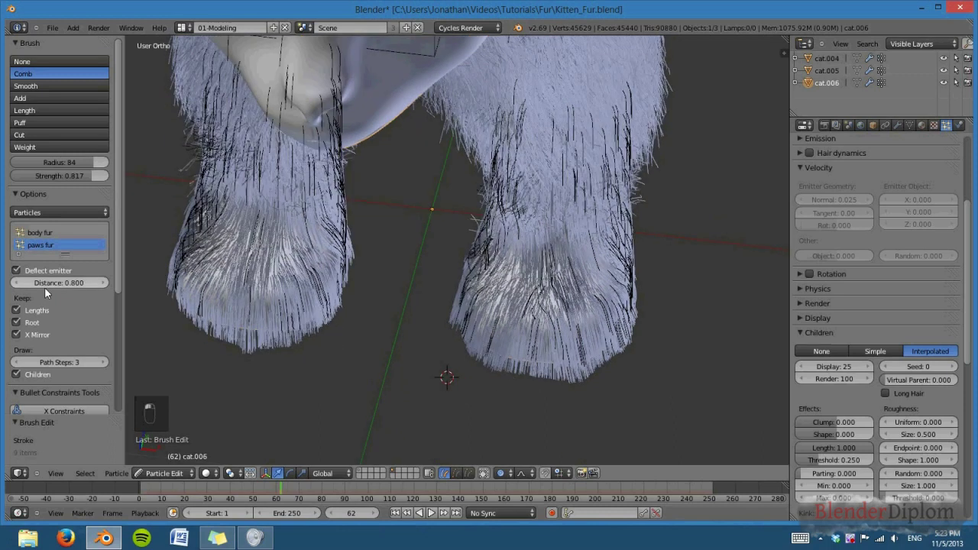
middle_click(369, 503)
drag(522, 304, 479, 302)
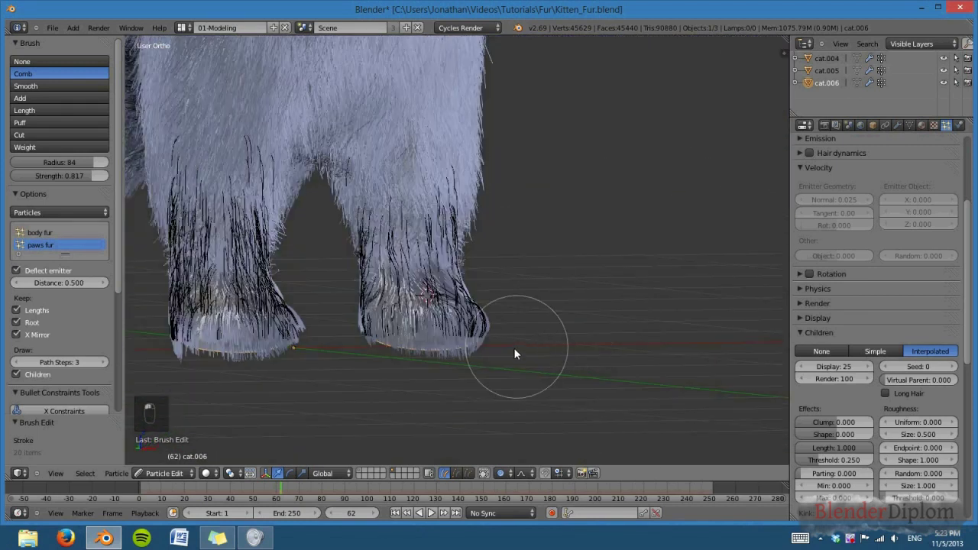
drag(410, 430, 378, 379)
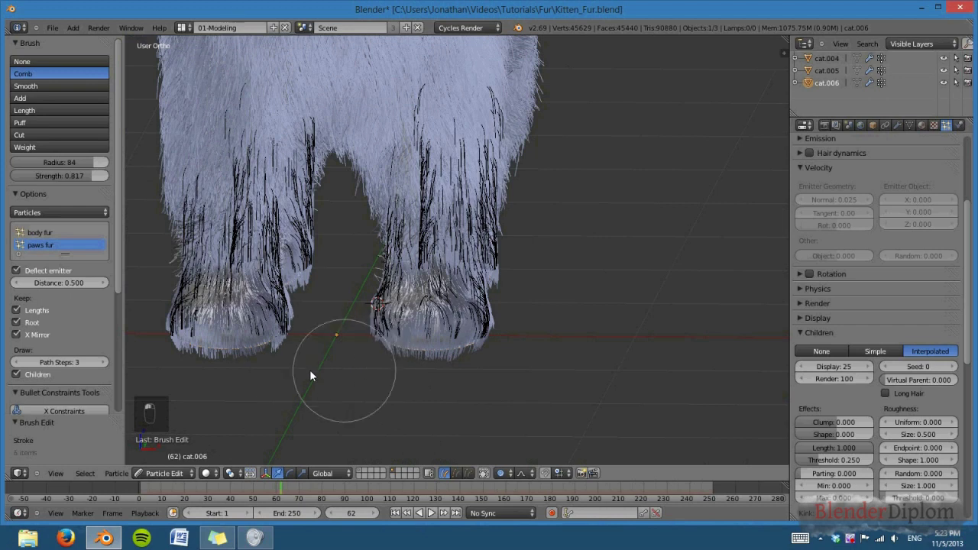
click(298, 374)
drag(293, 375, 339, 385)
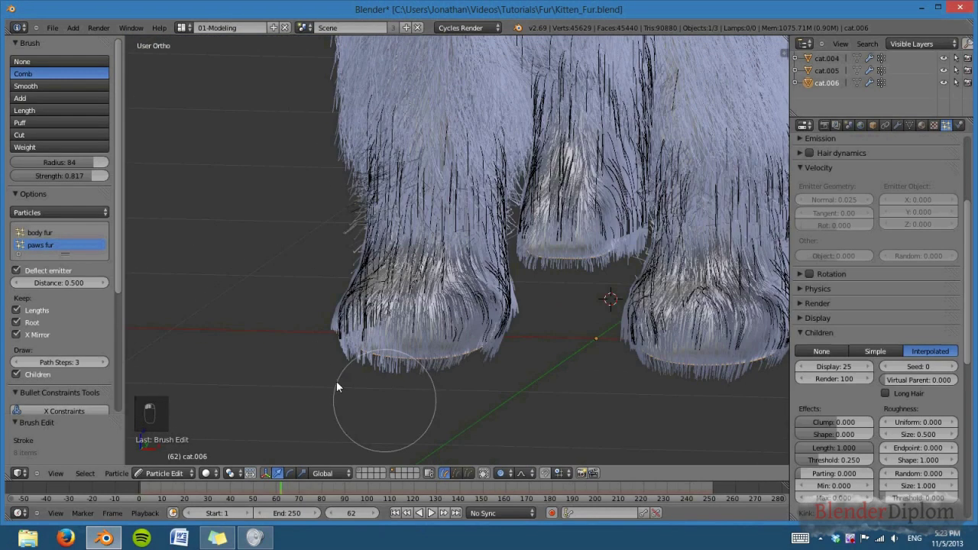
drag(487, 379, 320, 403)
drag(330, 404, 601, 341)
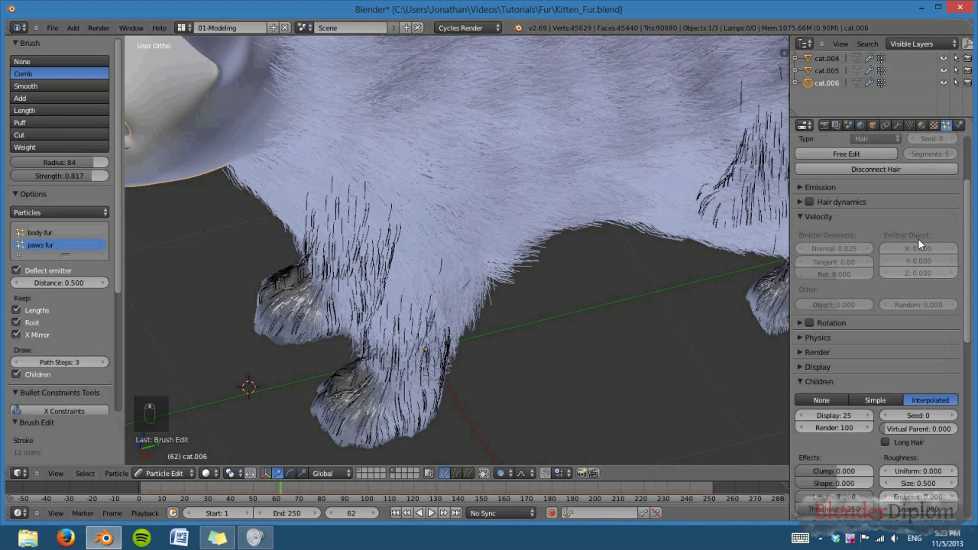
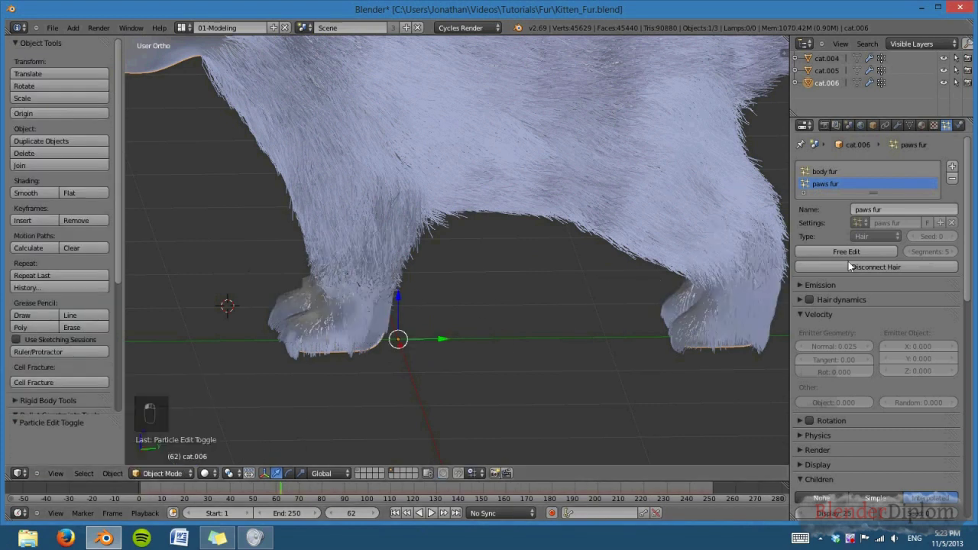
Step: From the right side view, comb the paw hairs forward over the top of the foot, then exit hair editing
drag(696, 317, 594, 376)
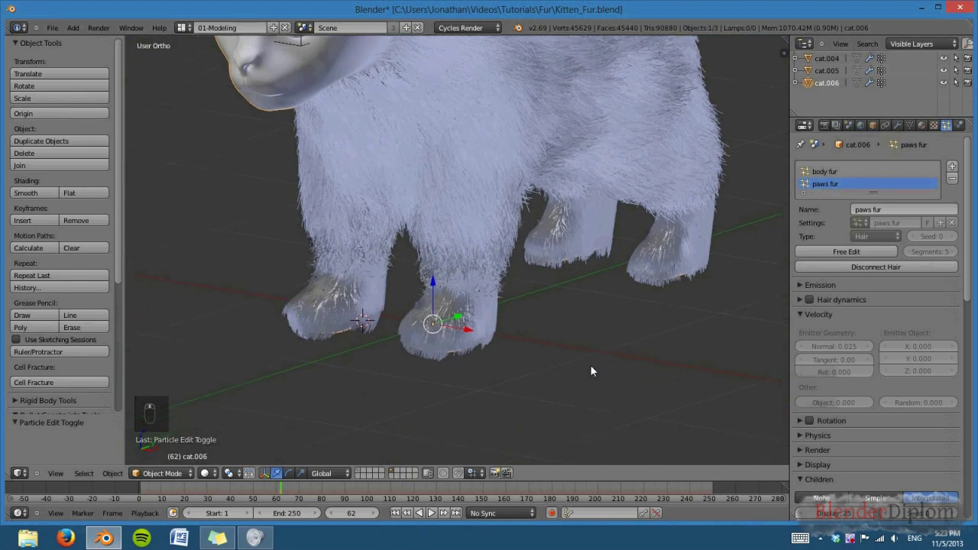
key(KP_3)
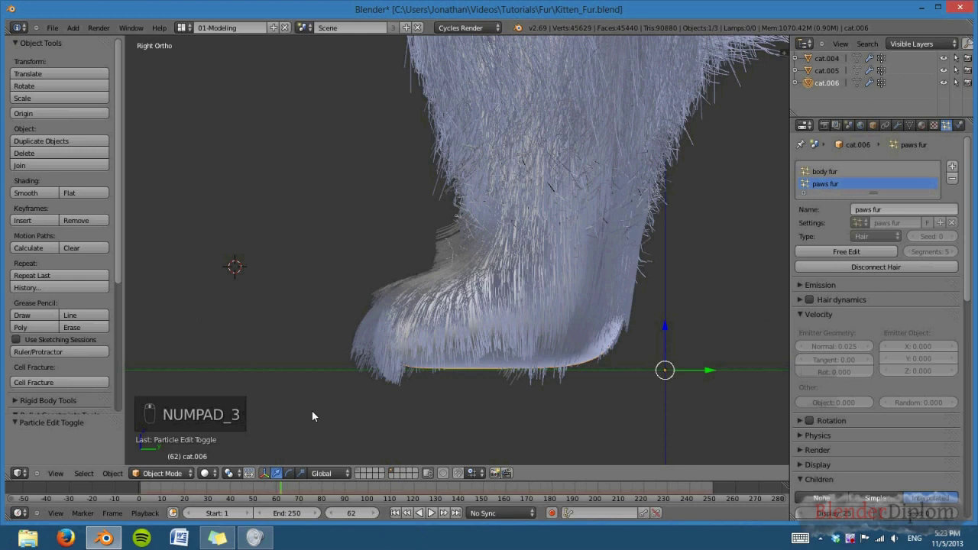
click(472, 179)
key(z)
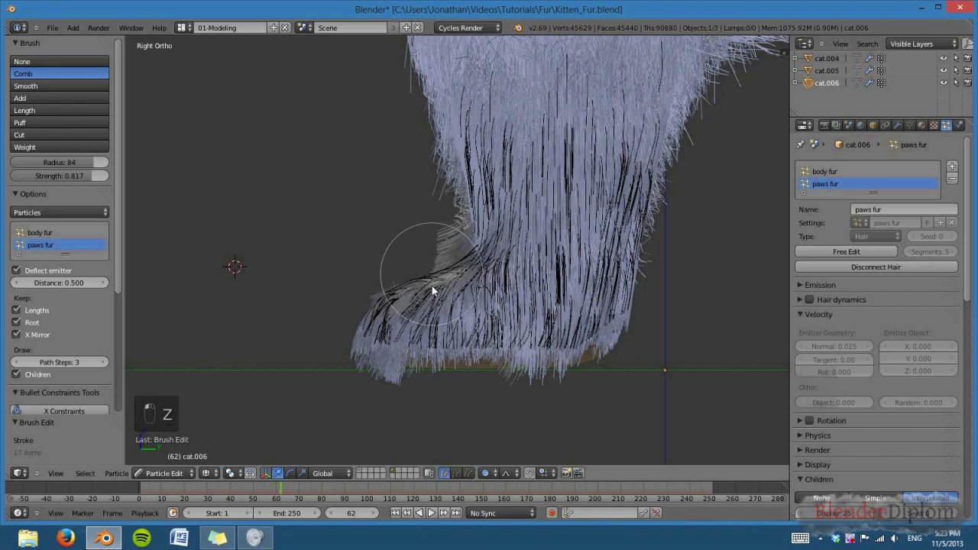
drag(447, 220, 483, 225)
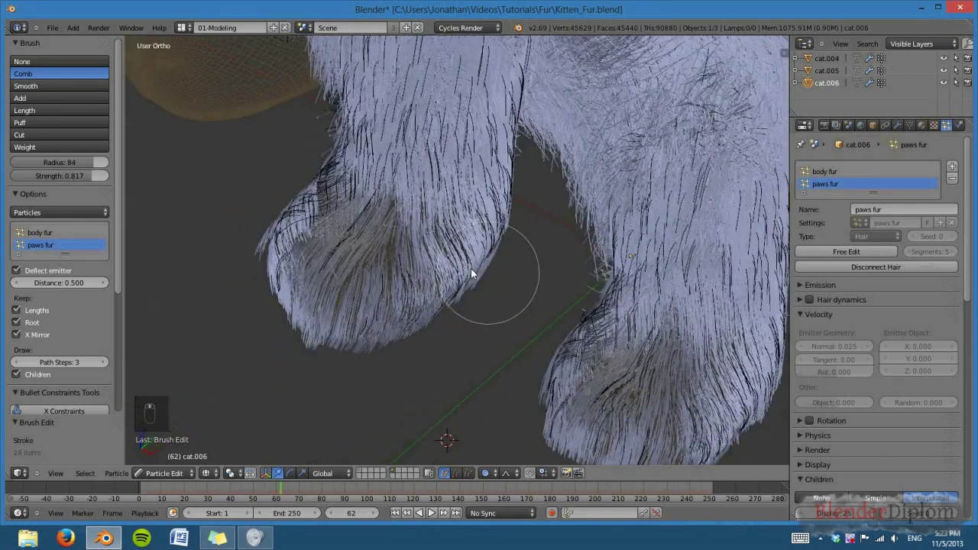
drag(443, 228, 625, 278)
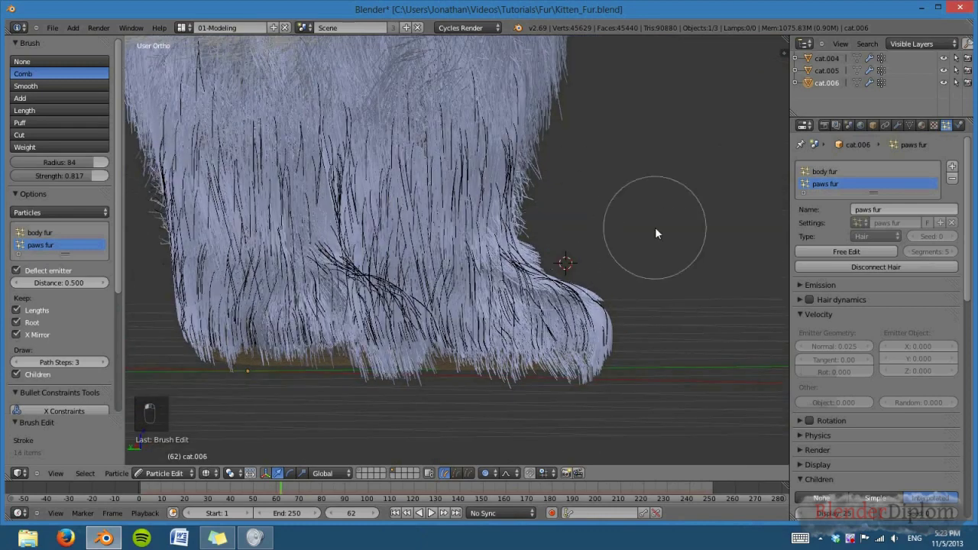
key(z)
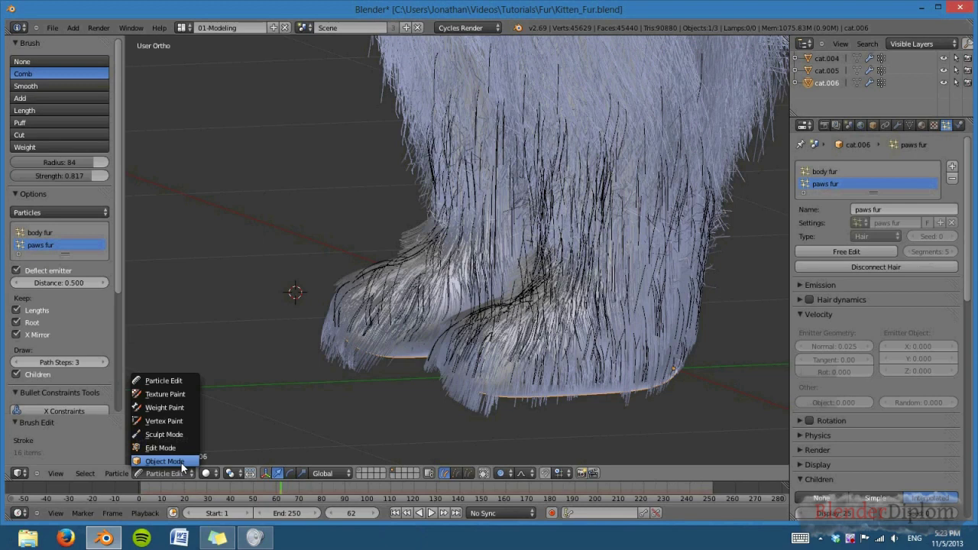
drag(667, 378, 926, 441)
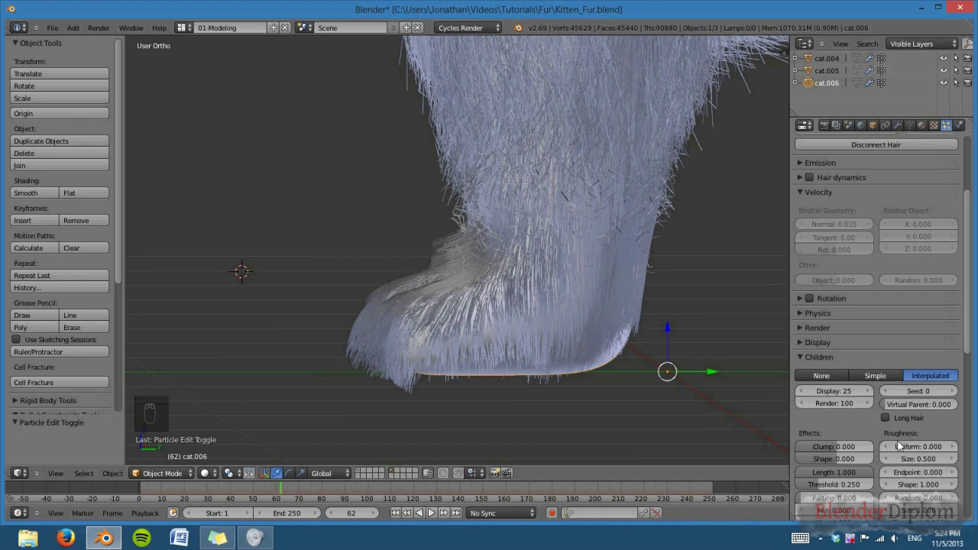
Step: Give the paws fur children a random roughness of 0.050 and inspect the paws from above
drag(925, 473, 926, 473)
middle_click(926, 473)
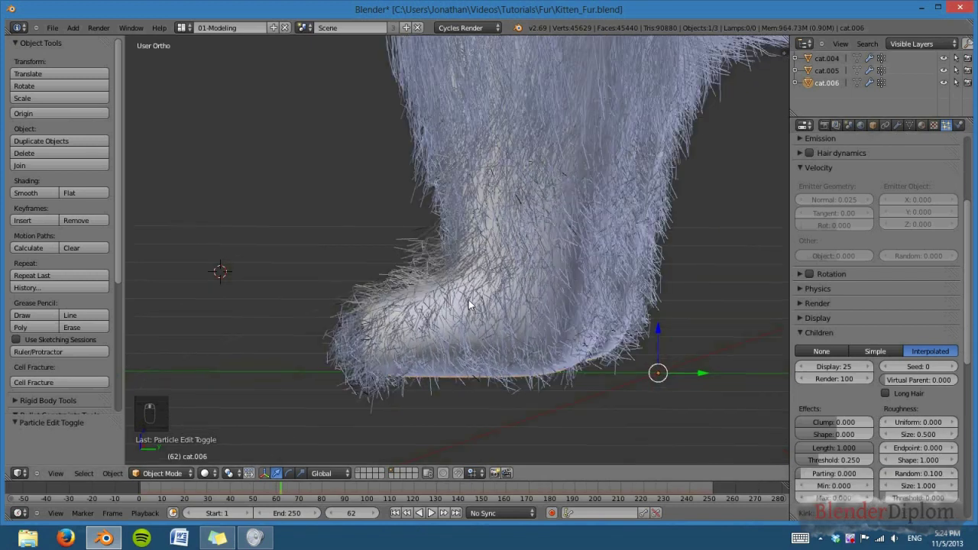
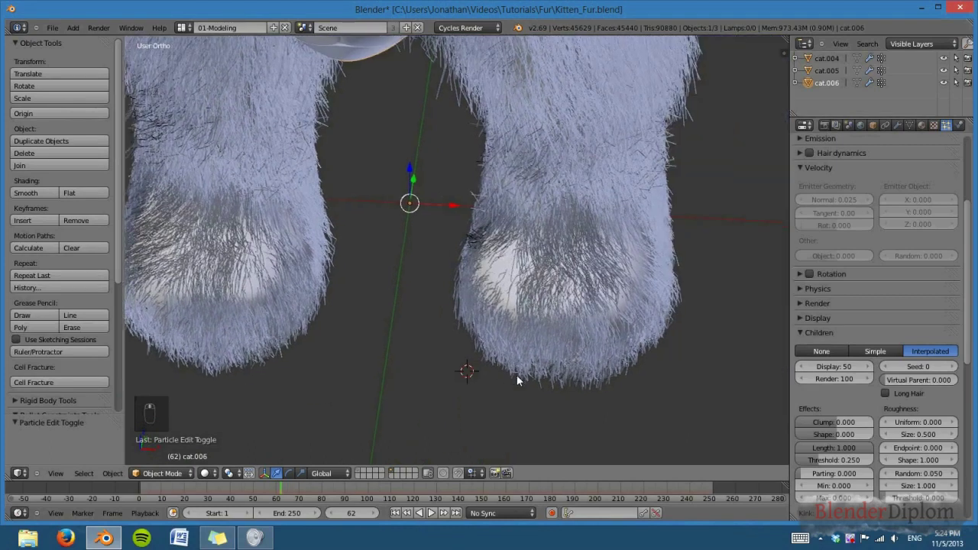
drag(495, 364, 591, 430)
middle_click(652, 427)
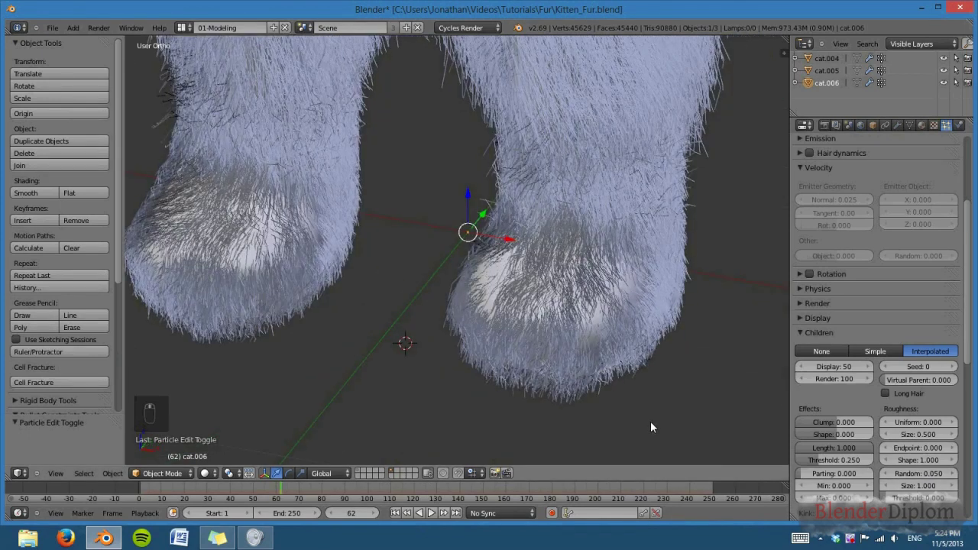
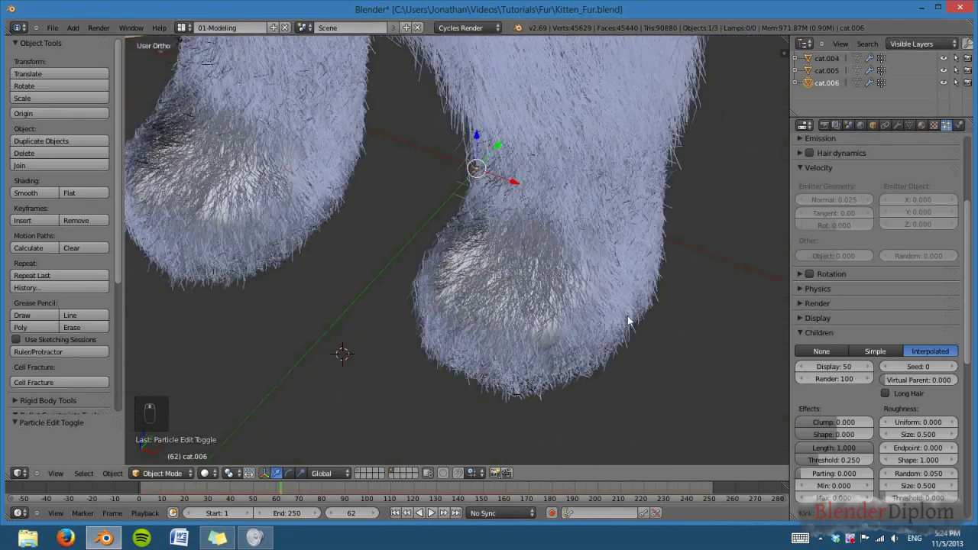
Step: Inspect the paw fur from the side and front, then raise displayed children to 75
drag(613, 311, 631, 362)
drag(634, 368, 605, 360)
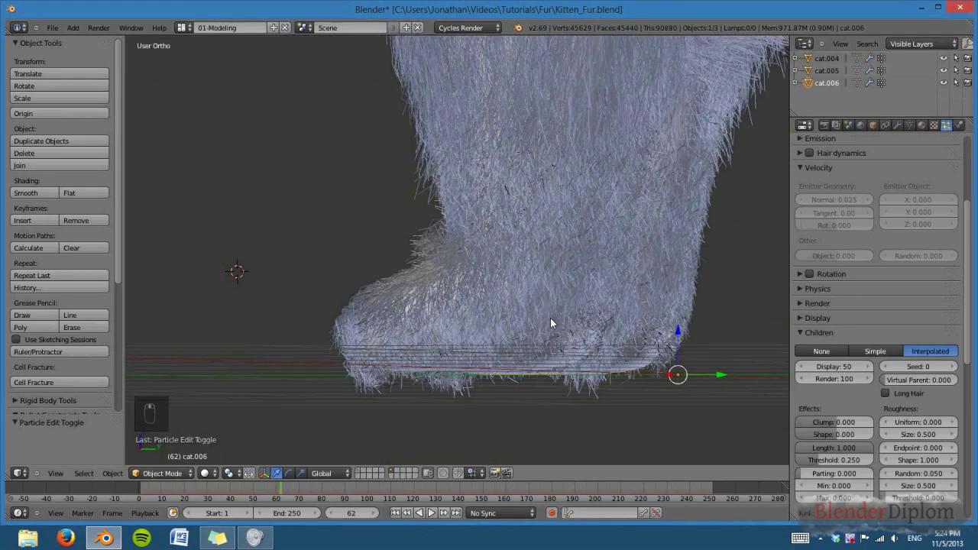
drag(555, 322, 593, 301)
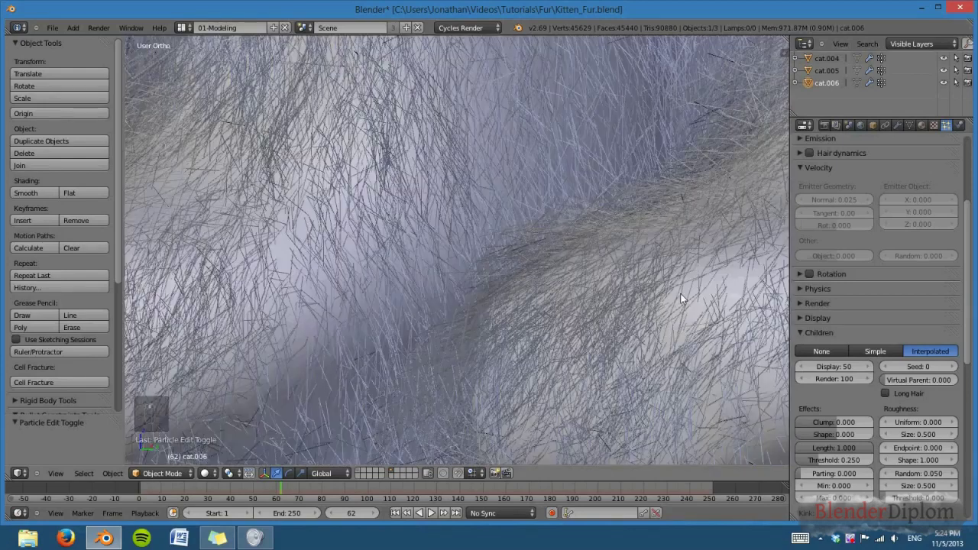
drag(708, 319, 716, 347)
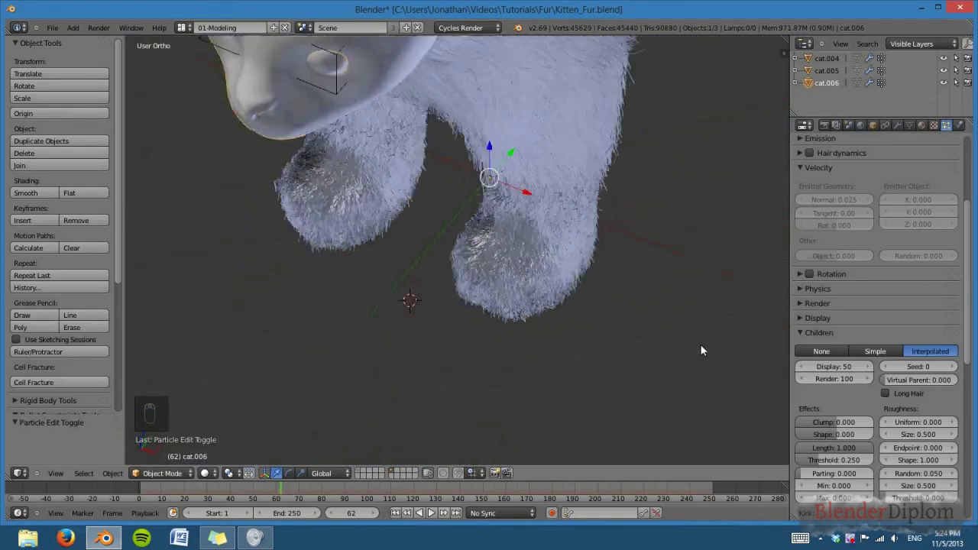
drag(634, 334, 598, 350)
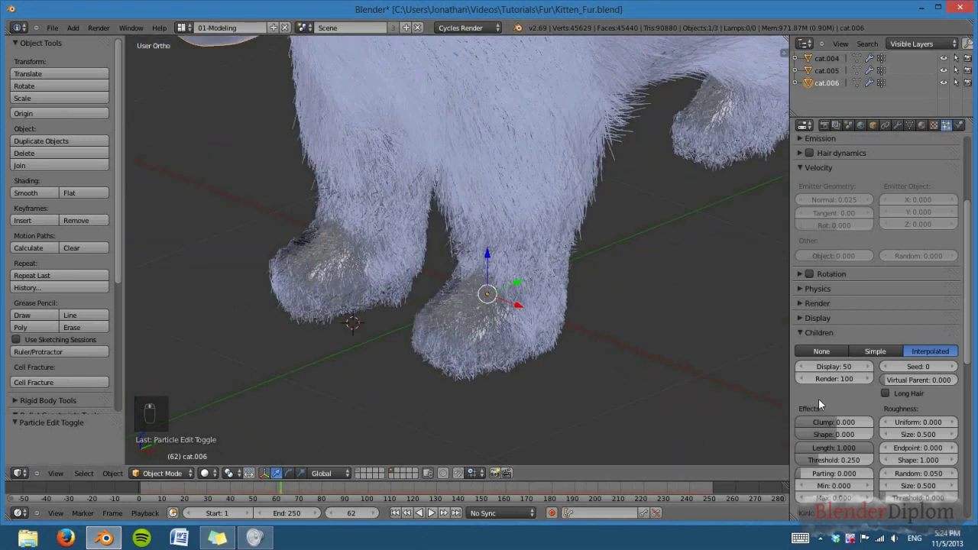
drag(838, 367, 838, 366)
middle_click(839, 367)
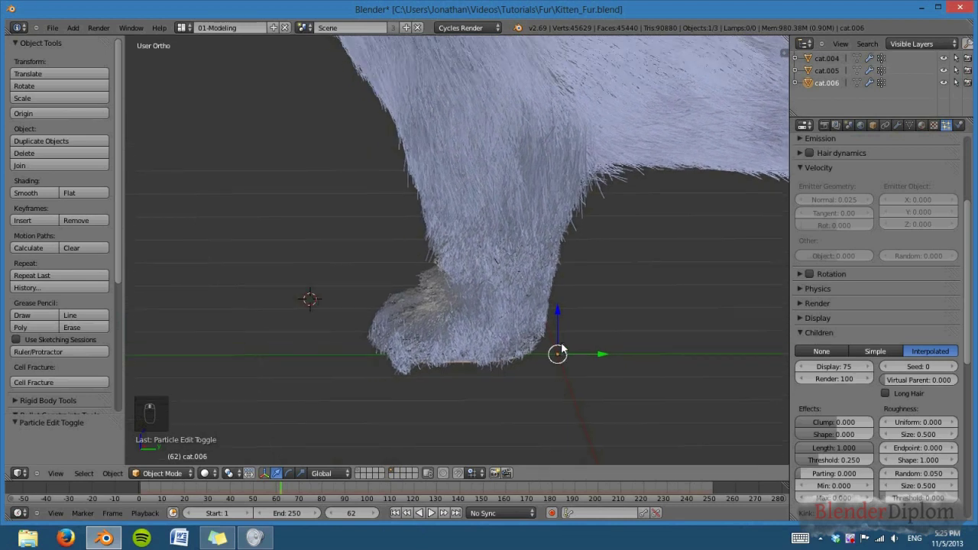
Step: Comb the front paw hairs forward over the toes and along the paw's front edge, then leave Particle Edit
drag(566, 347, 955, 369)
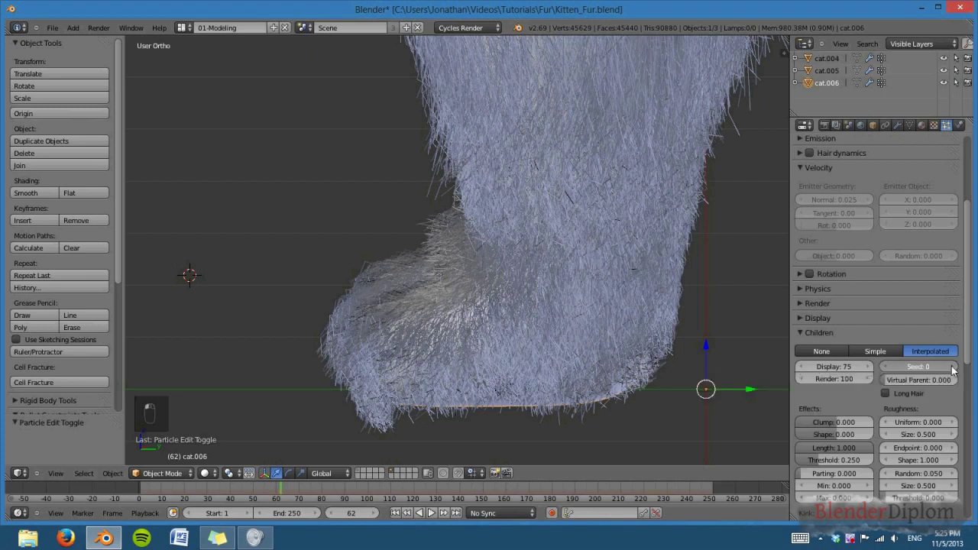
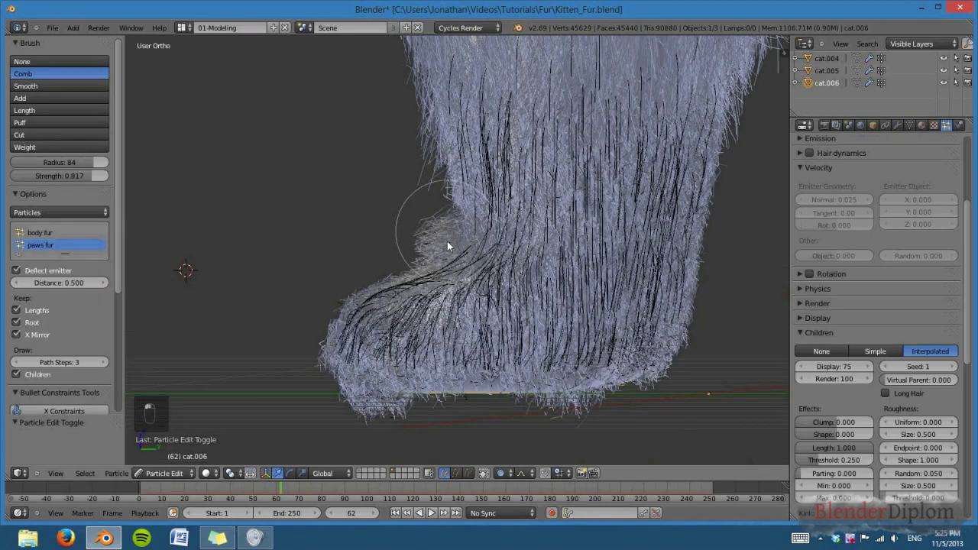
drag(461, 317, 656, 218)
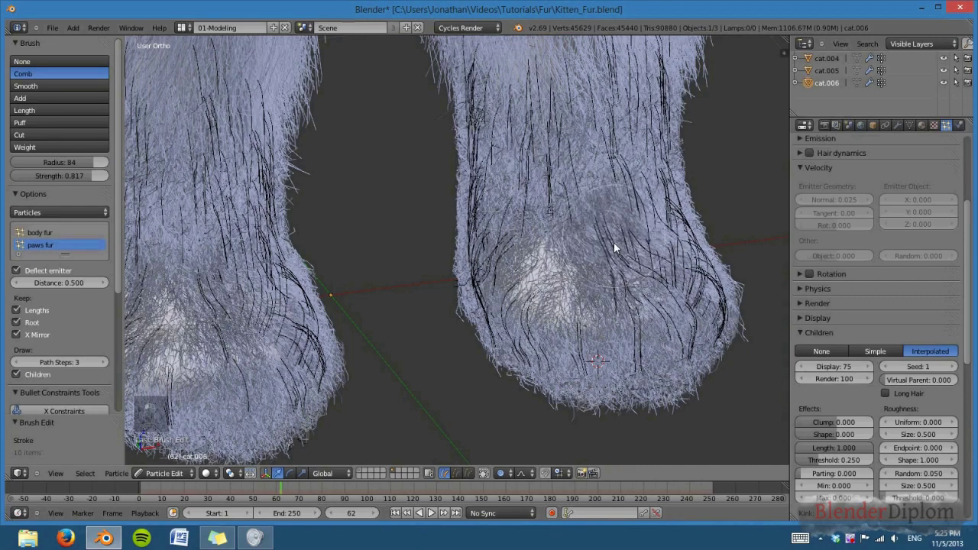
drag(628, 371, 528, 350)
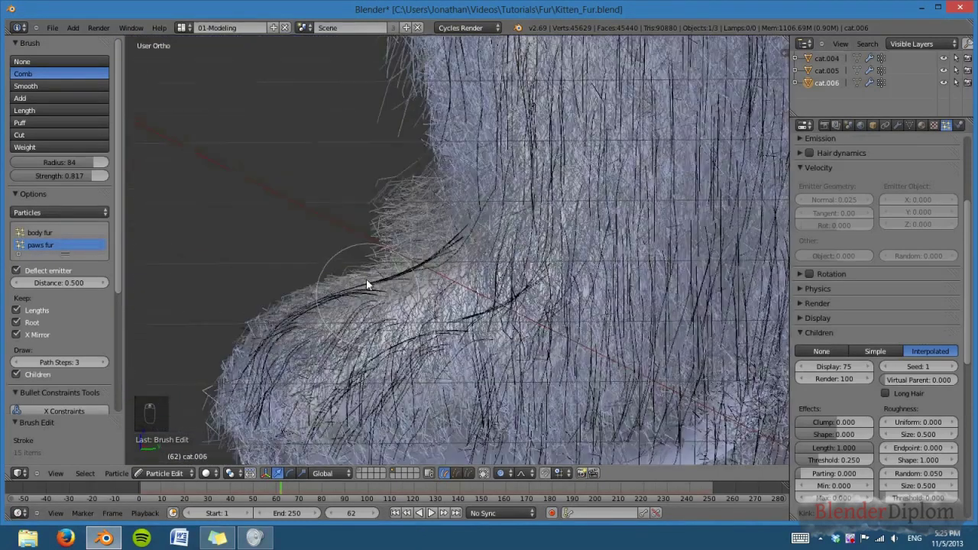
drag(431, 172, 463, 266)
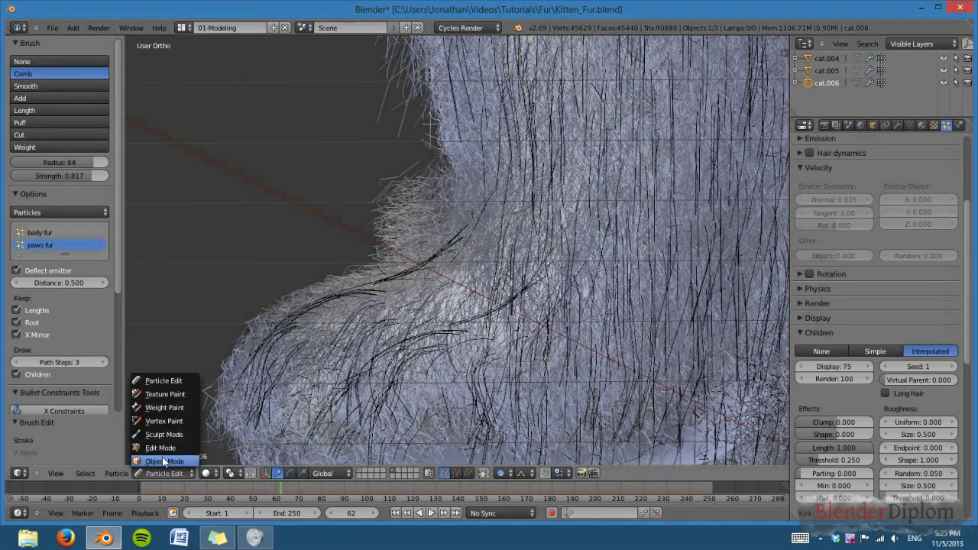
click(432, 317)
drag(520, 349, 672, 311)
middle_click(660, 322)
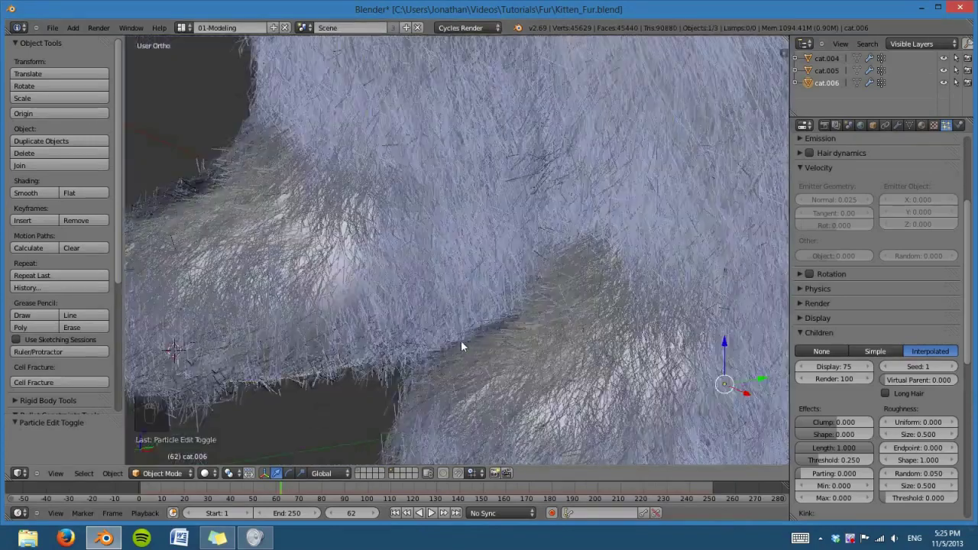
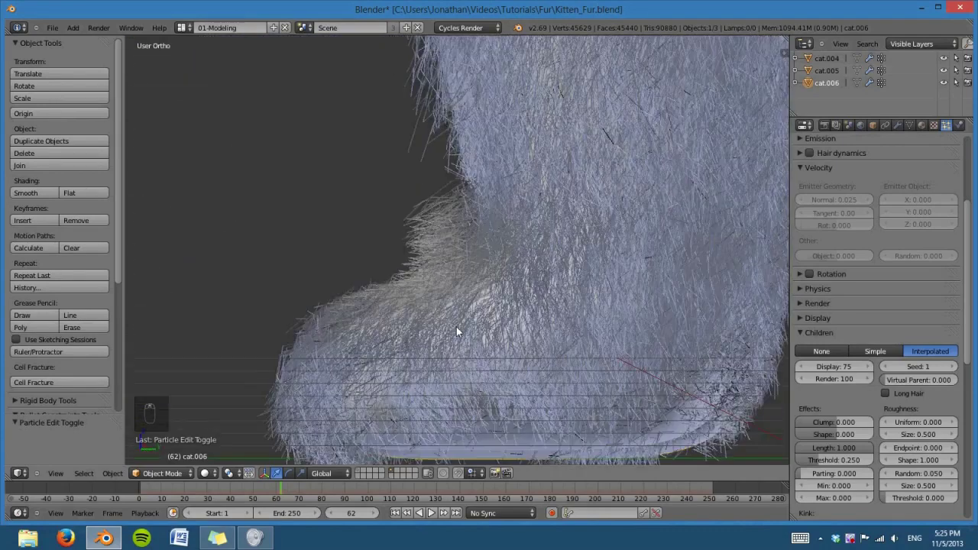
Step: With Interpolated children (Display 75, Render 100) on the body fur, inspect the fluffy coat from several angles
middle_click(507, 338)
drag(546, 352, 550, 356)
key(KP_5)
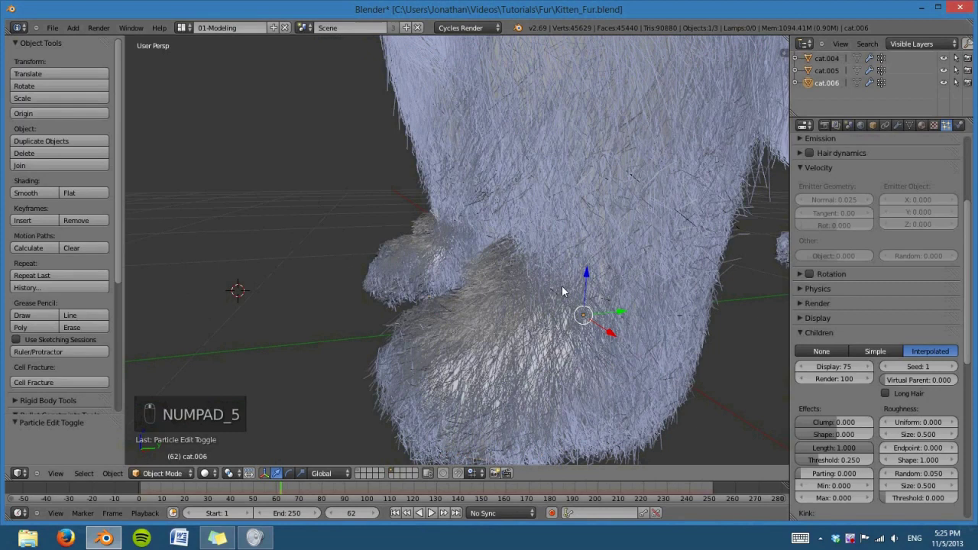
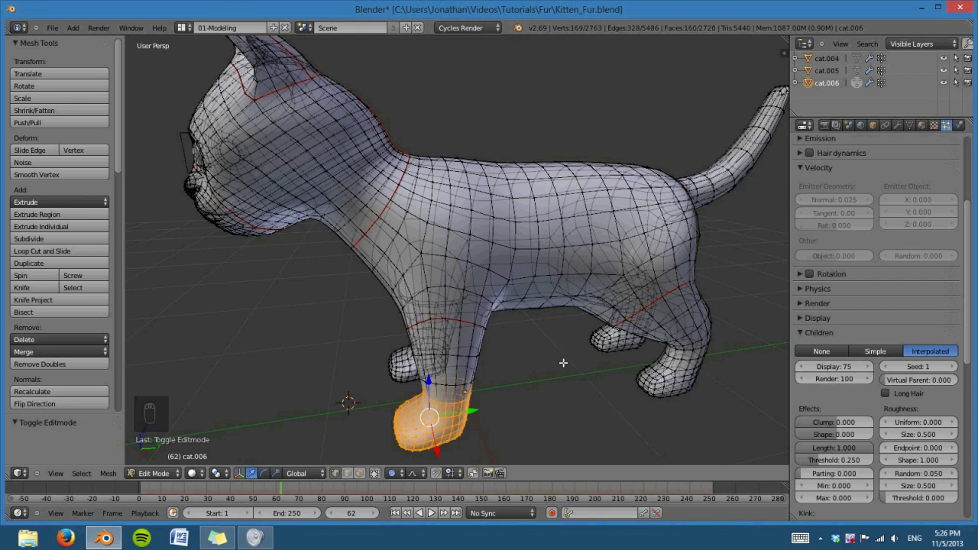
key(Escape)
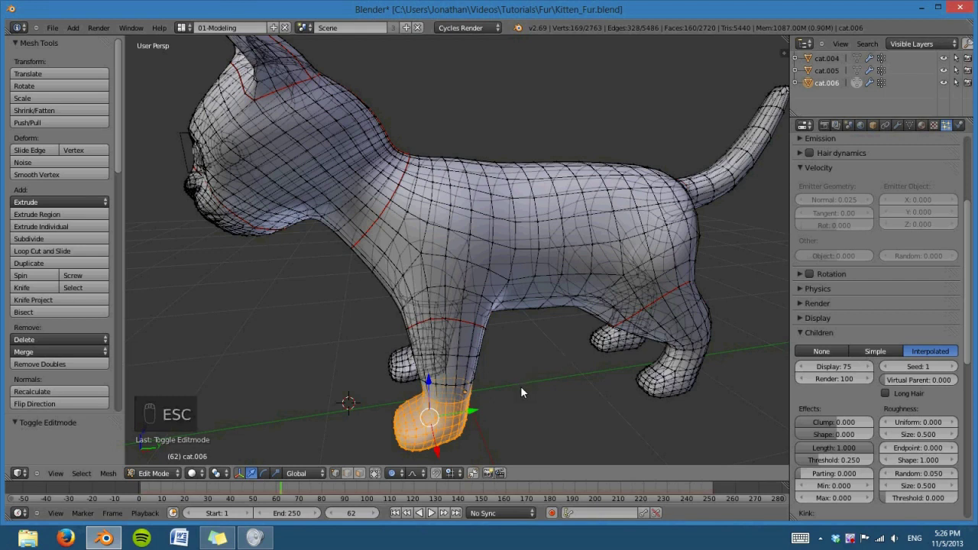
key(Tab)
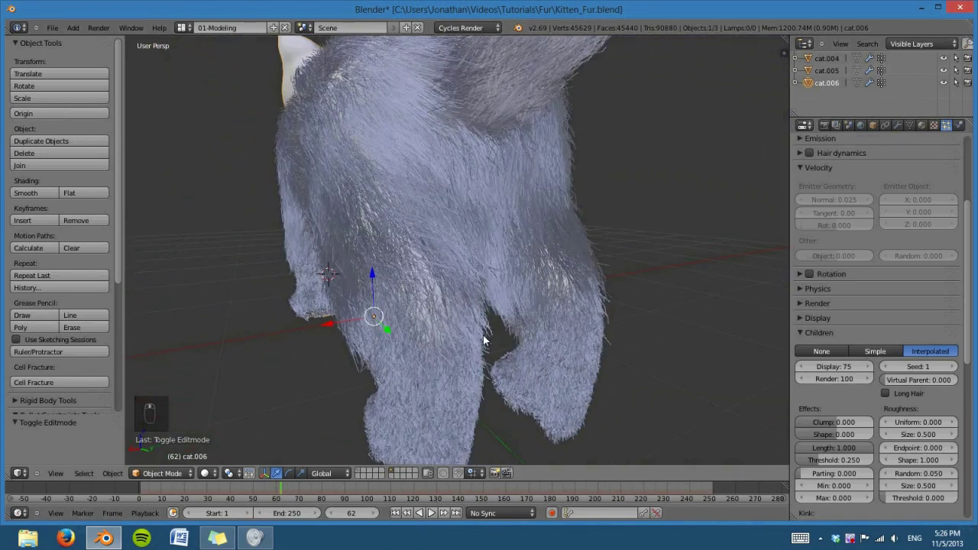
drag(623, 331, 623, 333)
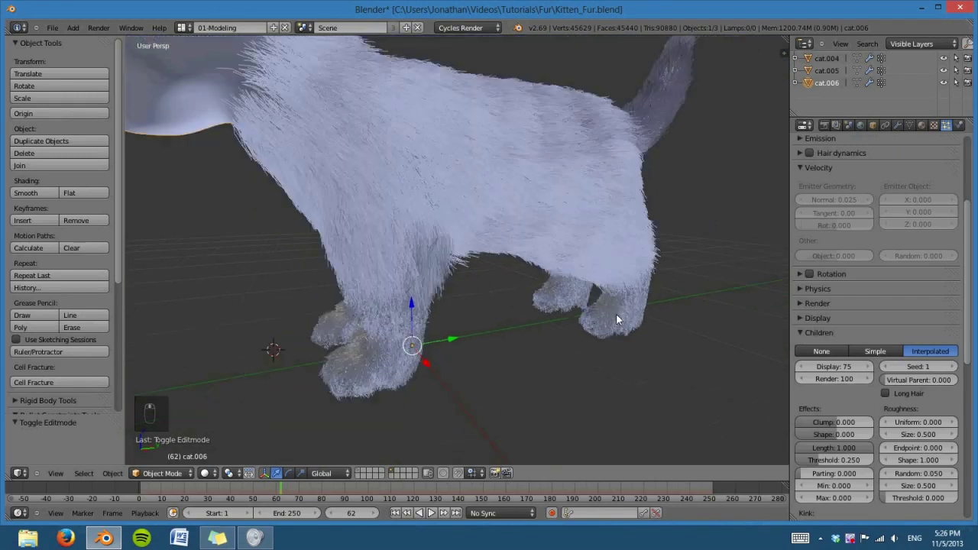
middle_click(556, 322)
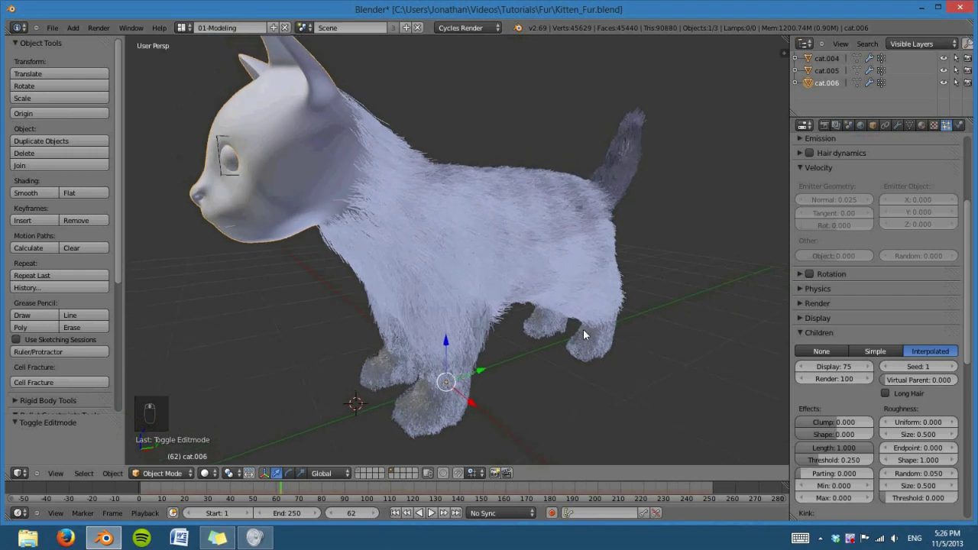
middle_click(576, 334)
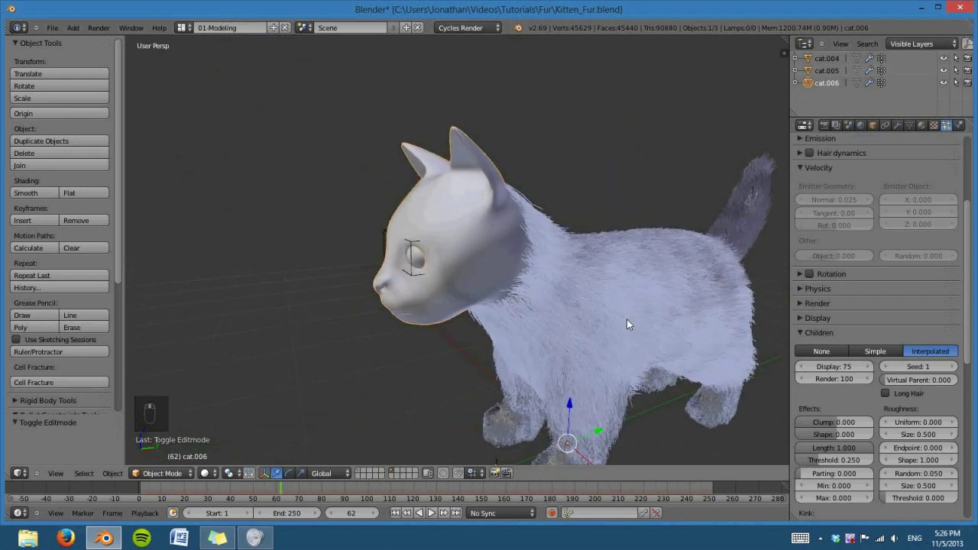
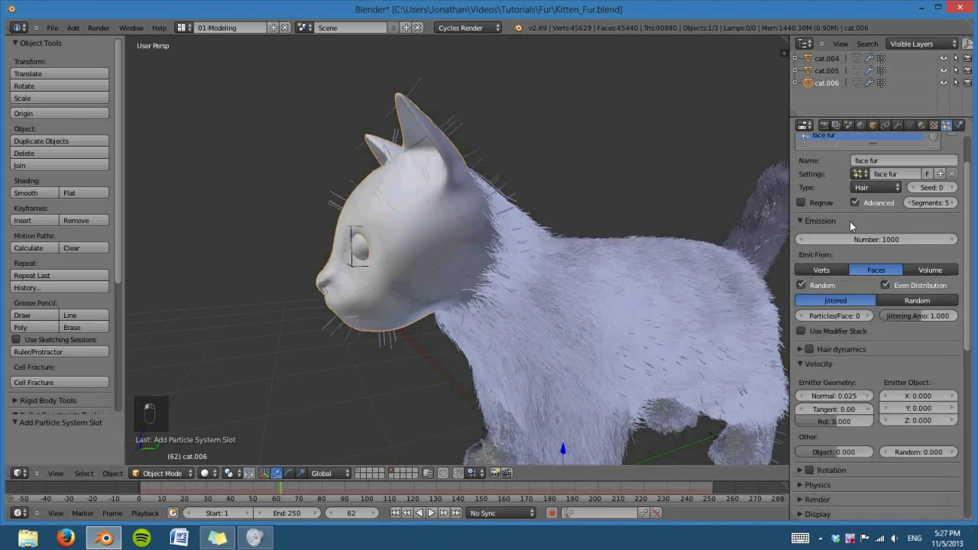
Step: View the kitten side-on in orthographic as the new 'face fur' hair system emits 3000 strands
drag(536, 280, 499, 261)
key(KP_3)
key(KP_5)
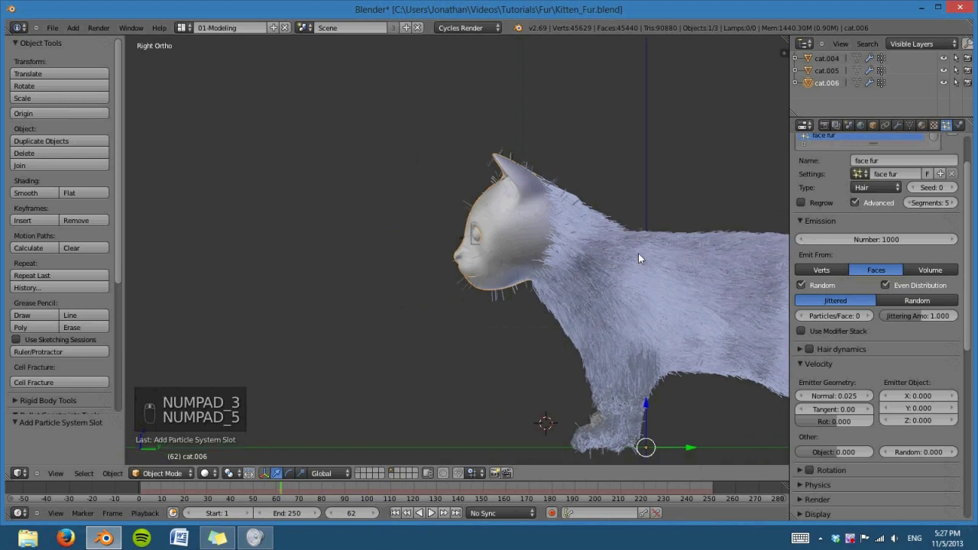
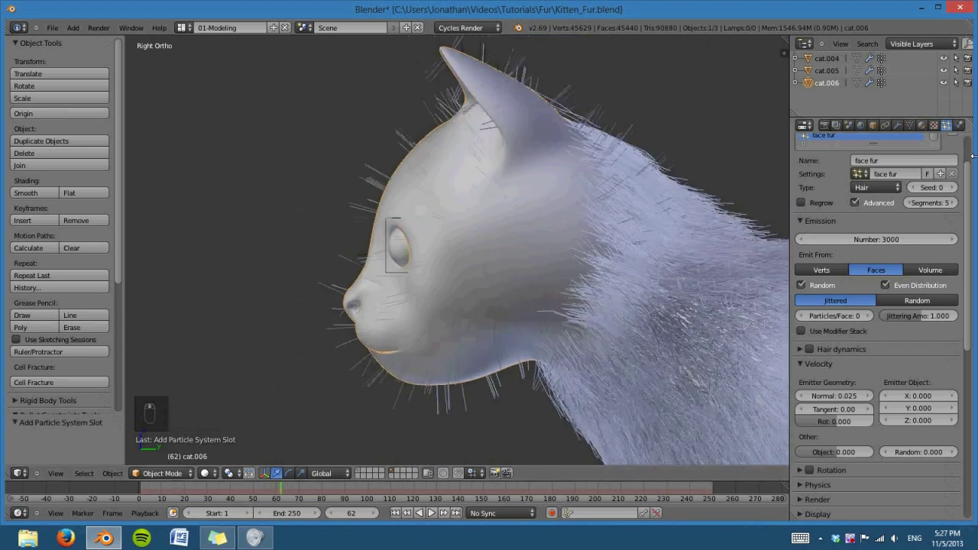
middle_click(911, 127)
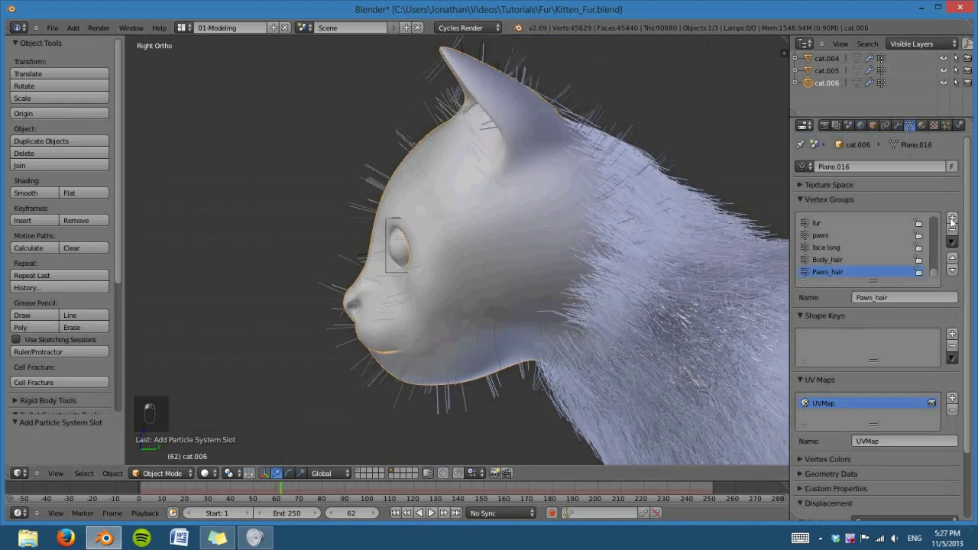
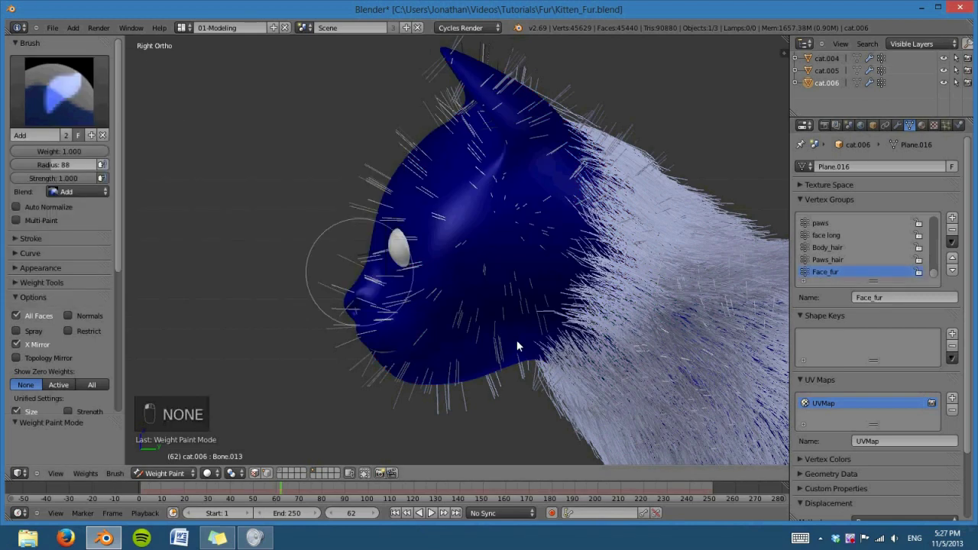
Step: Paint the kitten's whole head at full Face_fur weight with the wireframe overlay shown
key(z)
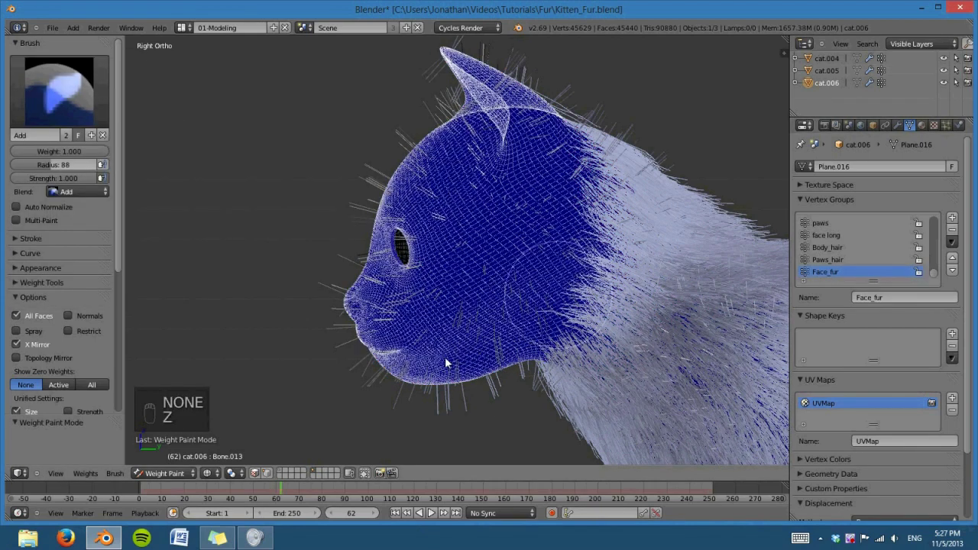
drag(372, 369, 368, 285)
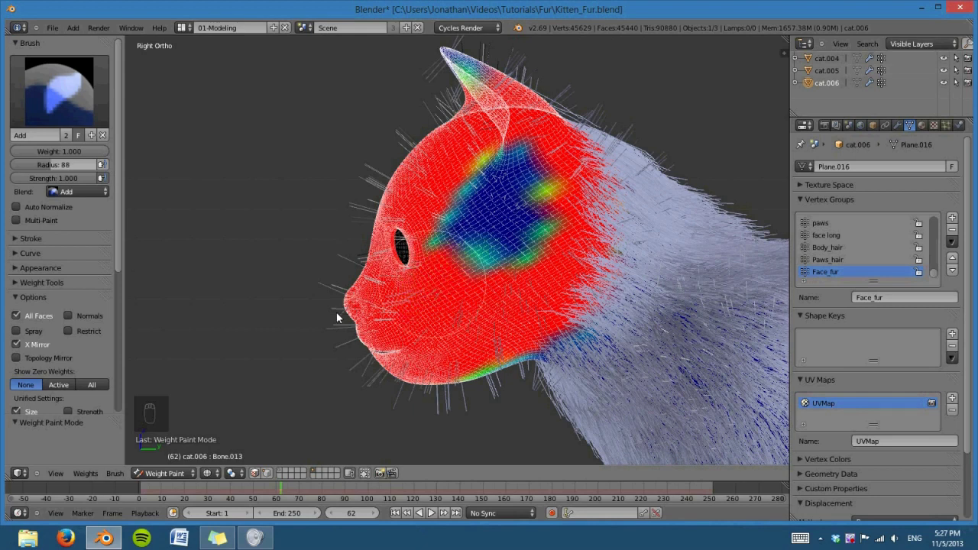
drag(902, 132, 592, 265)
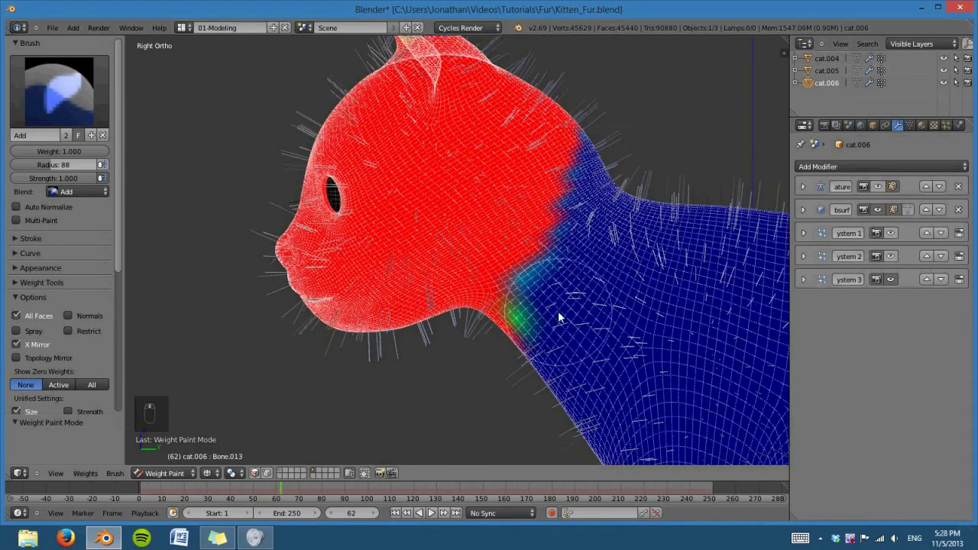
Step: Paint full Face_fur weight over the chin and neck seam from front and side views
key(z)
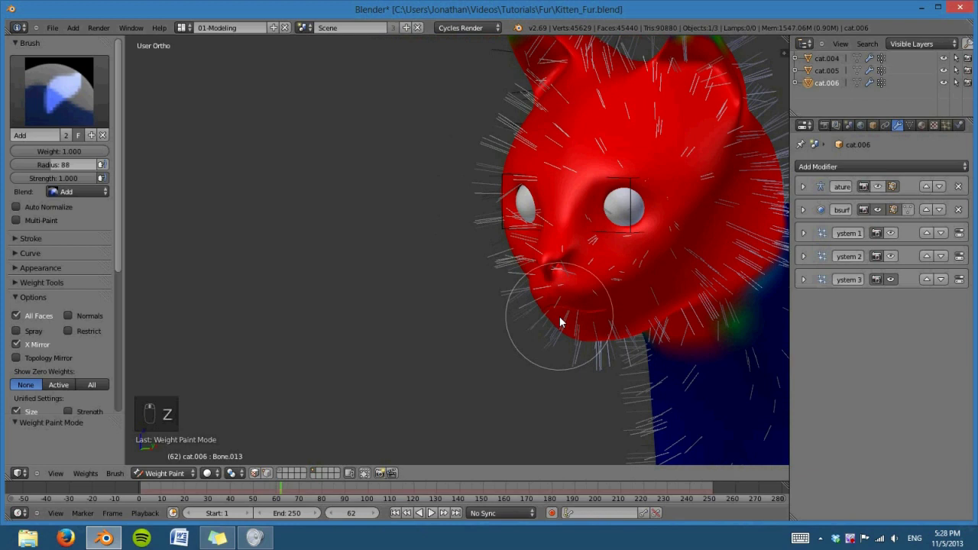
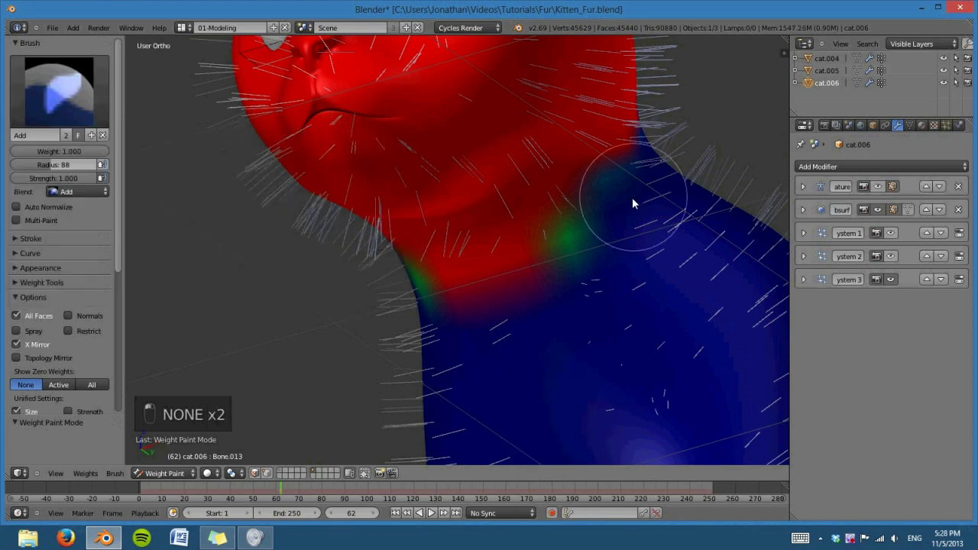
key(KP_3)
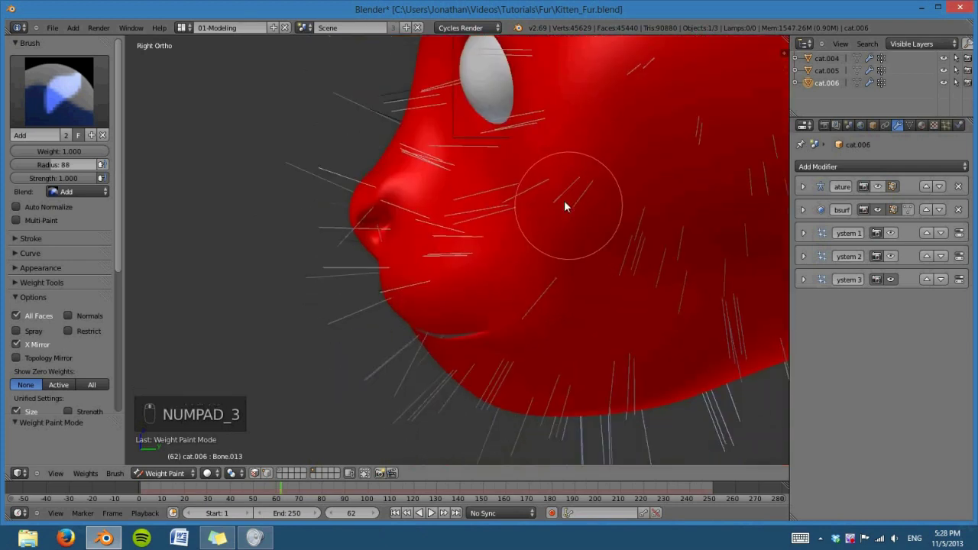
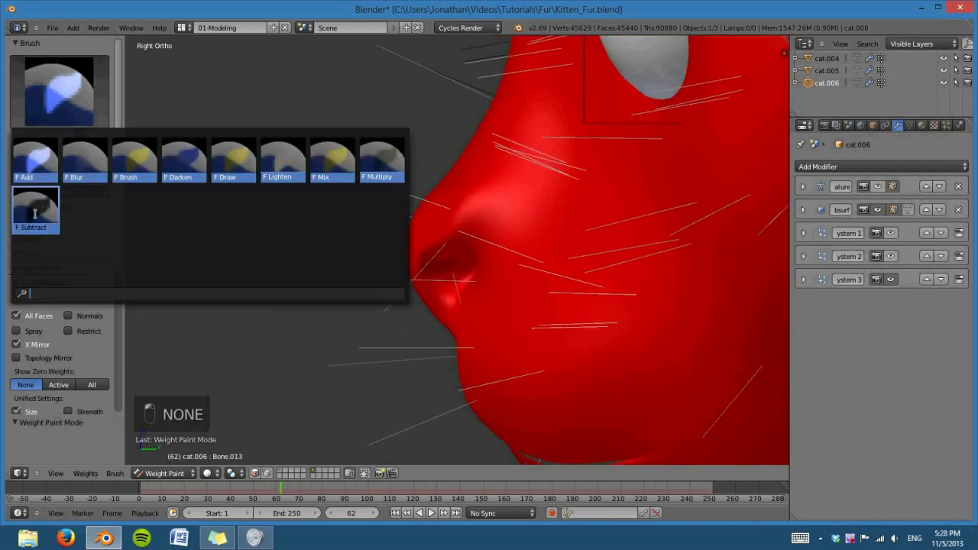
Step: Subtract the Face_fur weight inside and around the nostrils
key(z)
drag(366, 282, 371, 154)
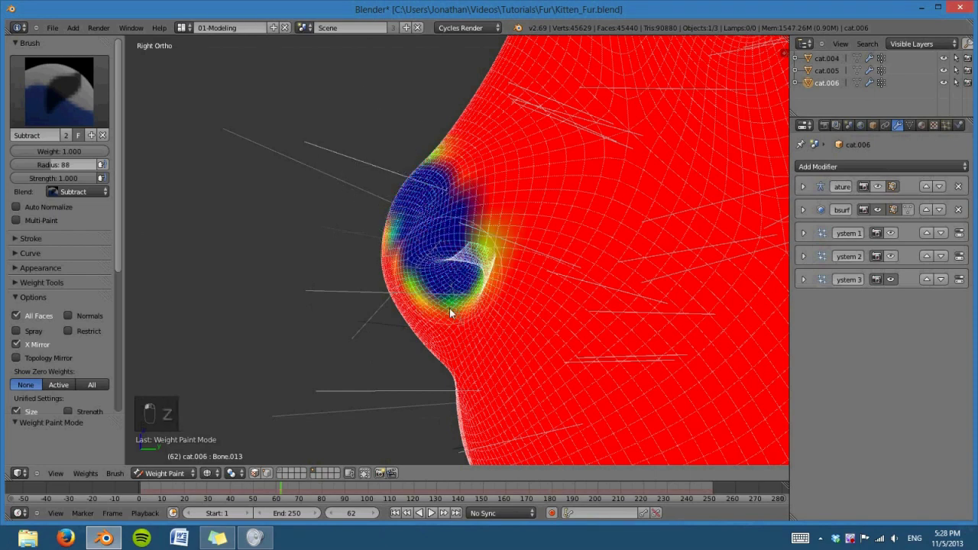
drag(435, 353, 429, 291)
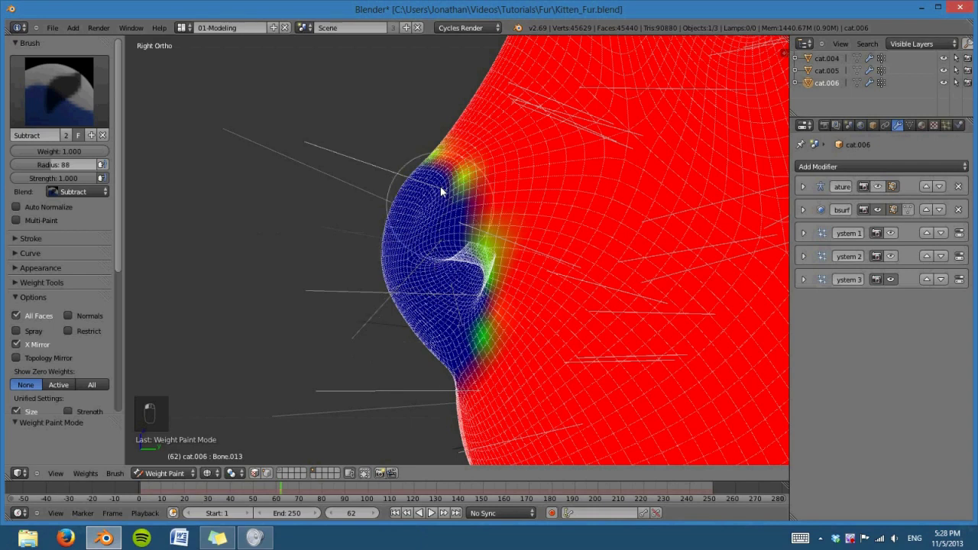
drag(459, 223, 257, 298)
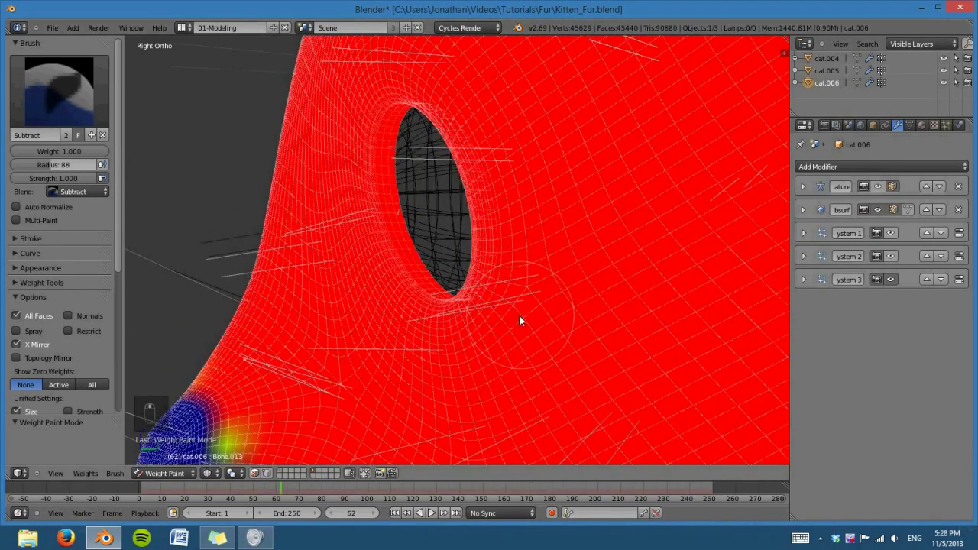
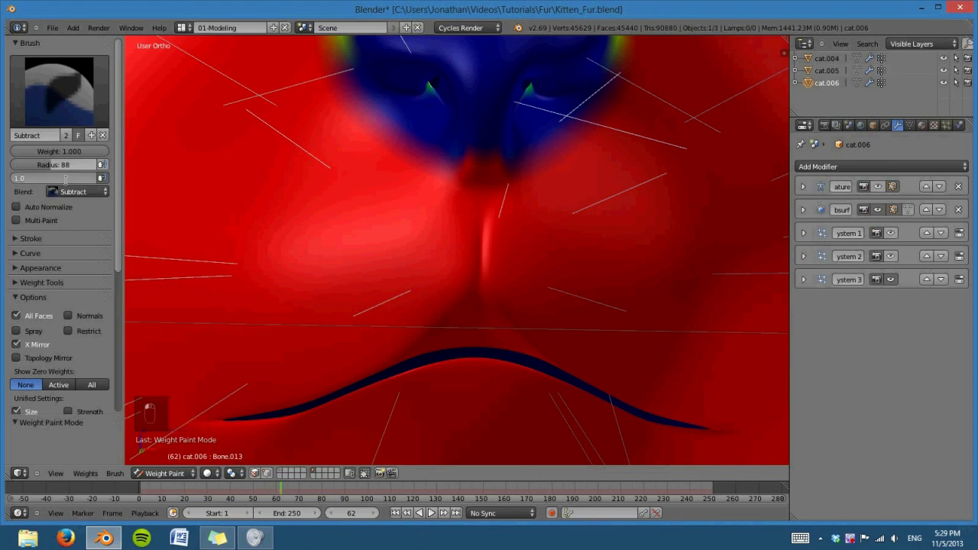
Step: At brush strength 0.5, soften weight along the mouth line and clear the eye socket and its rim
drag(71, 185, 497, 214)
drag(512, 368, 342, 217)
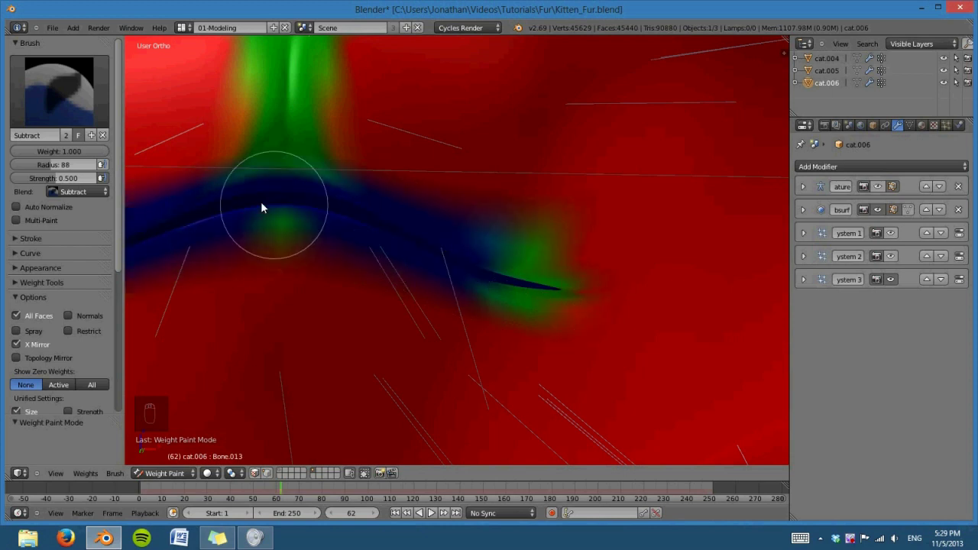
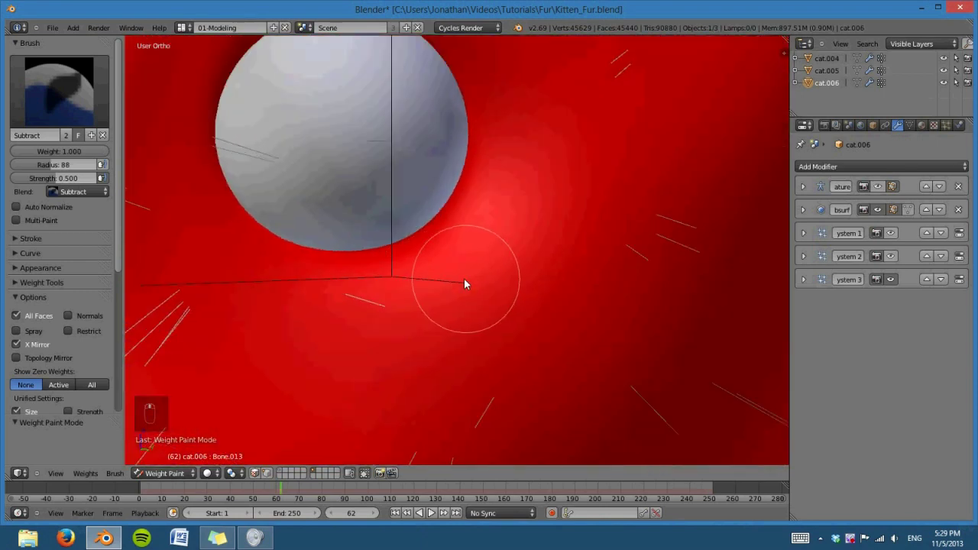
key(z)
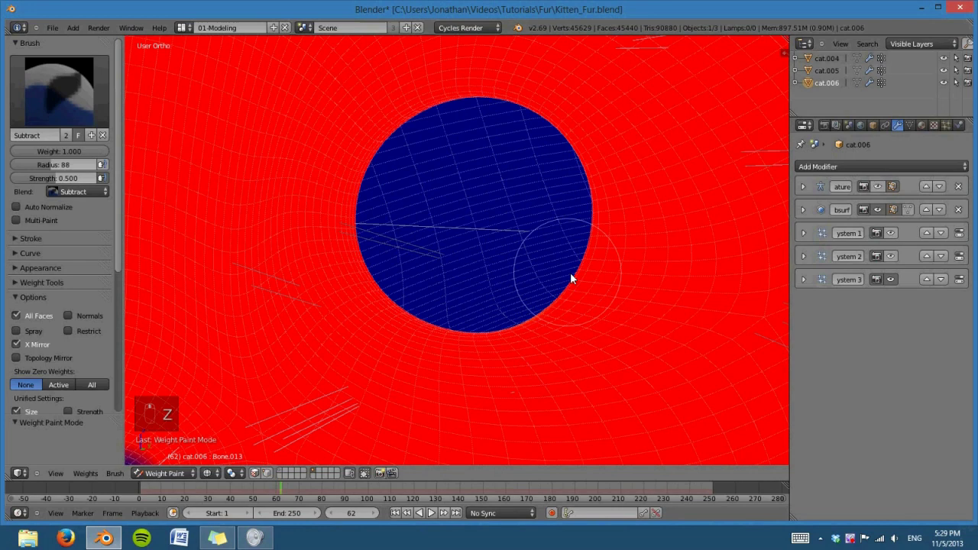
drag(593, 226, 386, 149)
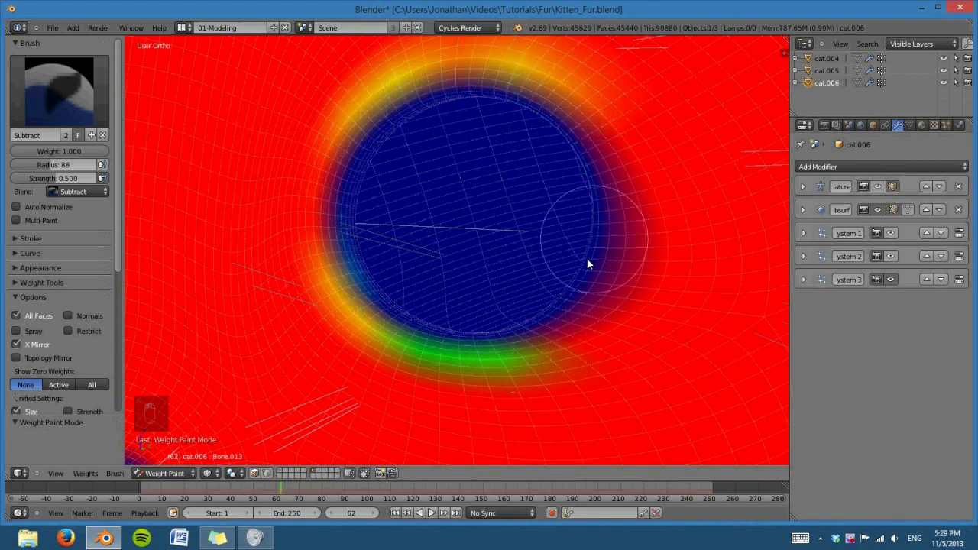
drag(544, 247, 514, 298)
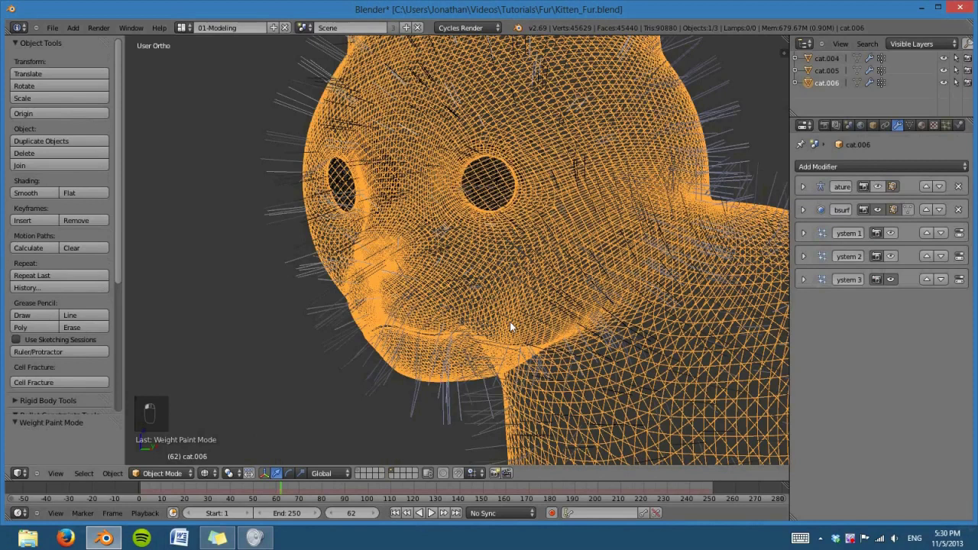
Step: Inspect the face weights from all sides and undo a stray stroke near the mouth
key(z)
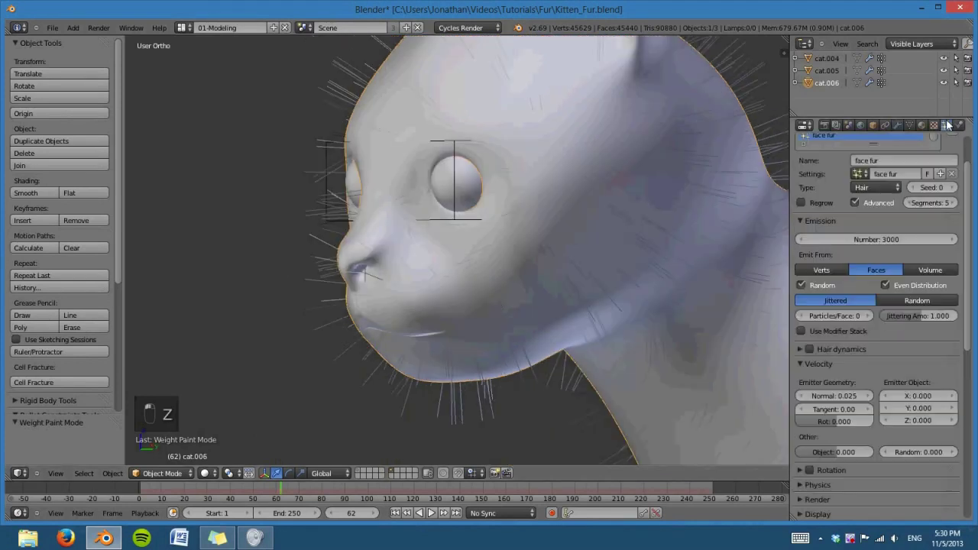
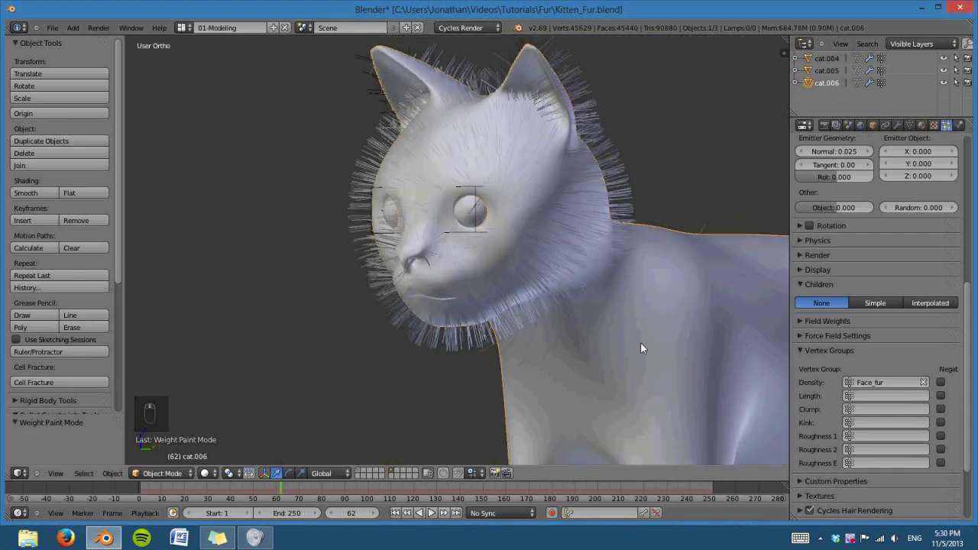
drag(540, 367, 507, 343)
drag(501, 335, 511, 314)
drag(527, 320, 502, 335)
drag(481, 387, 578, 328)
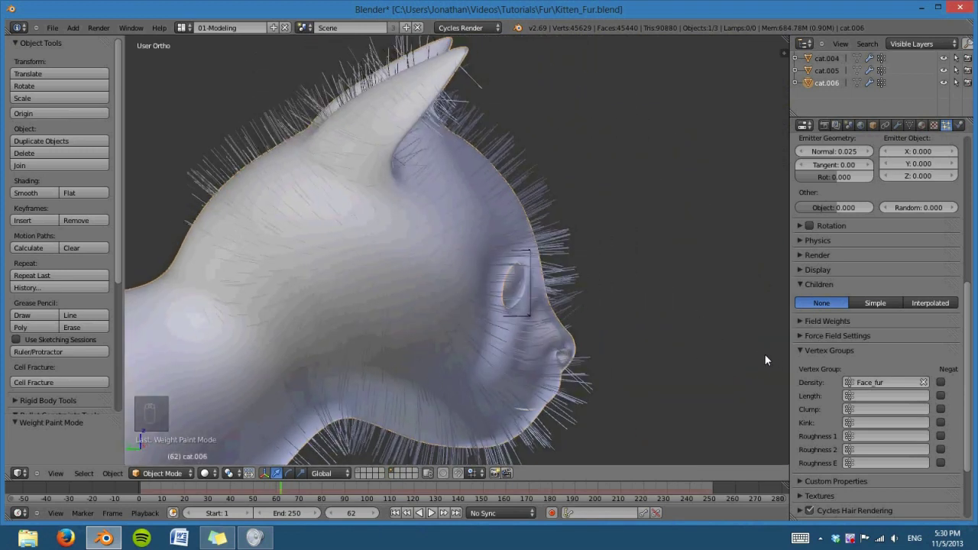
drag(692, 324, 486, 434)
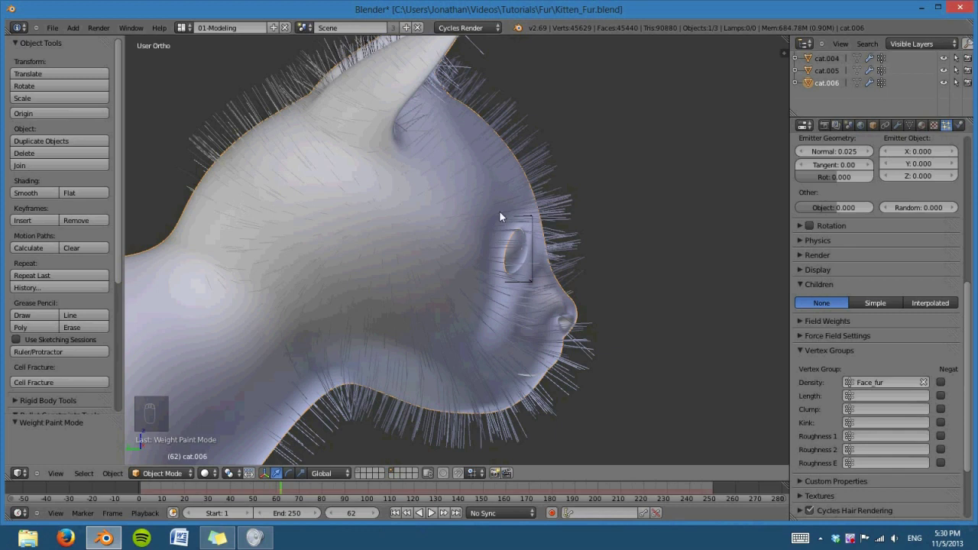
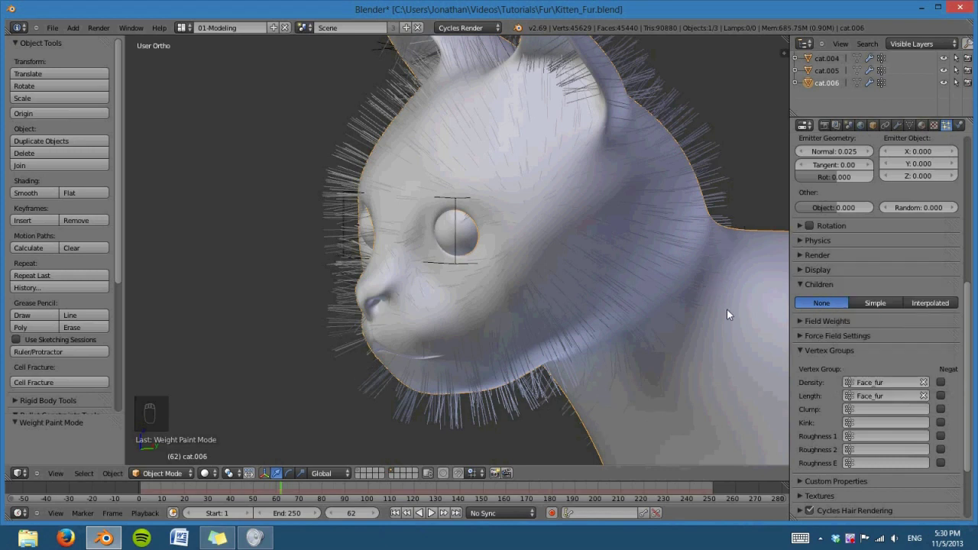
drag(574, 311, 514, 477)
drag(569, 298, 610, 329)
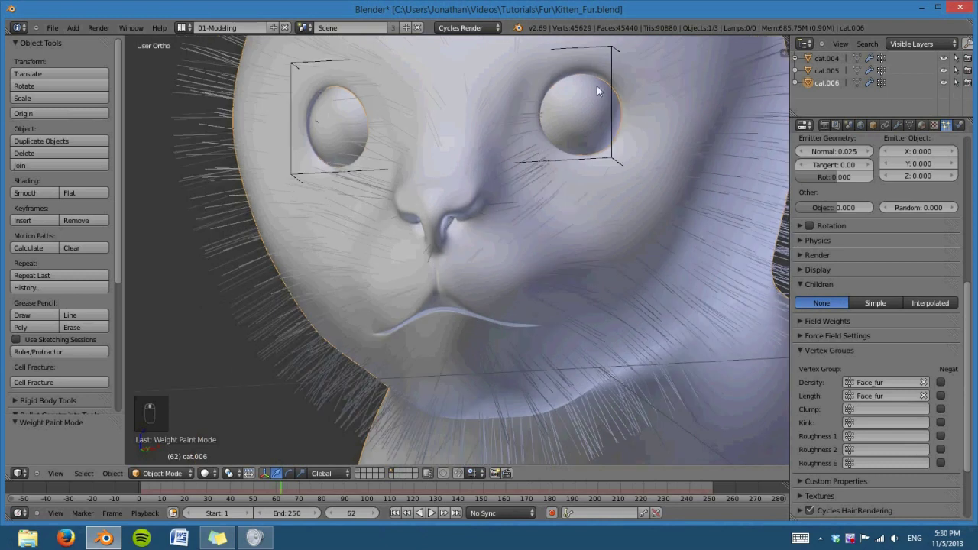
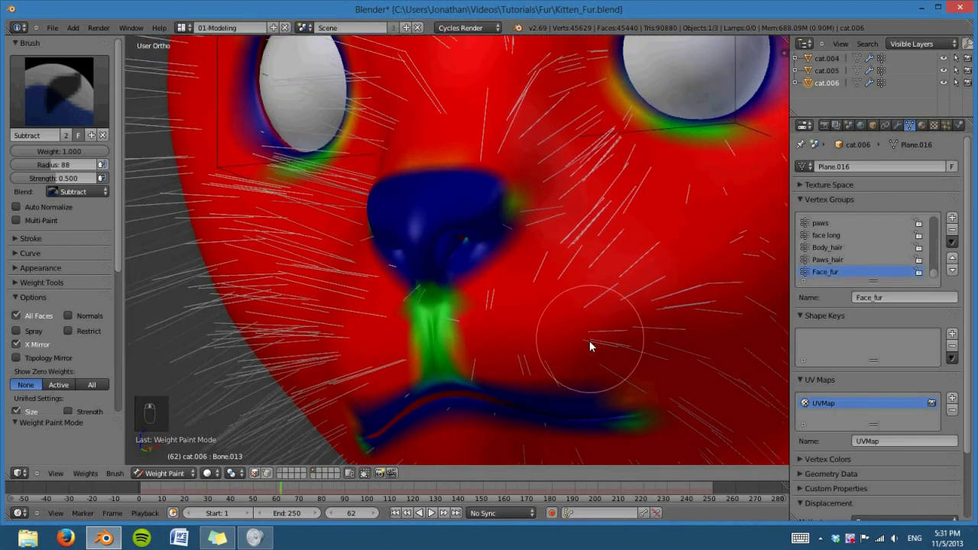
drag(951, 128, 725, 267)
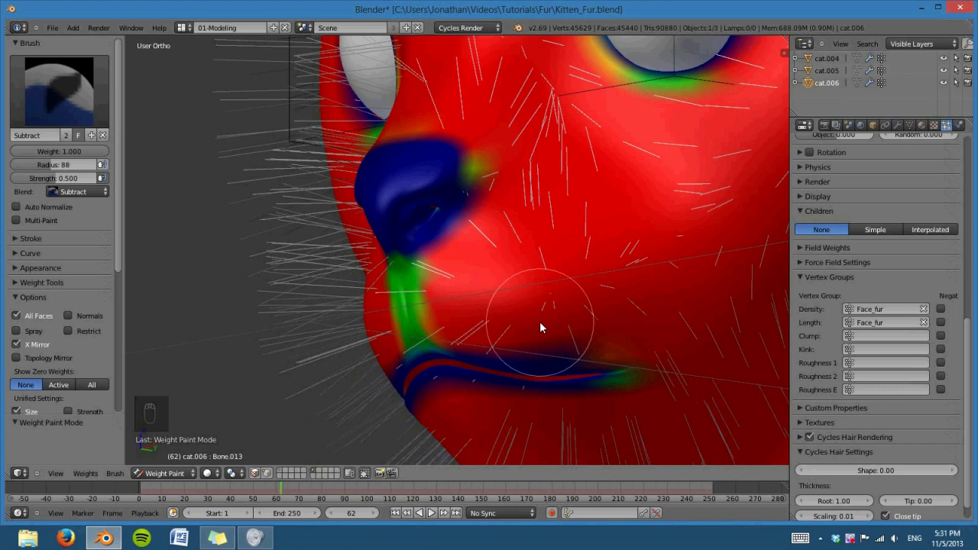
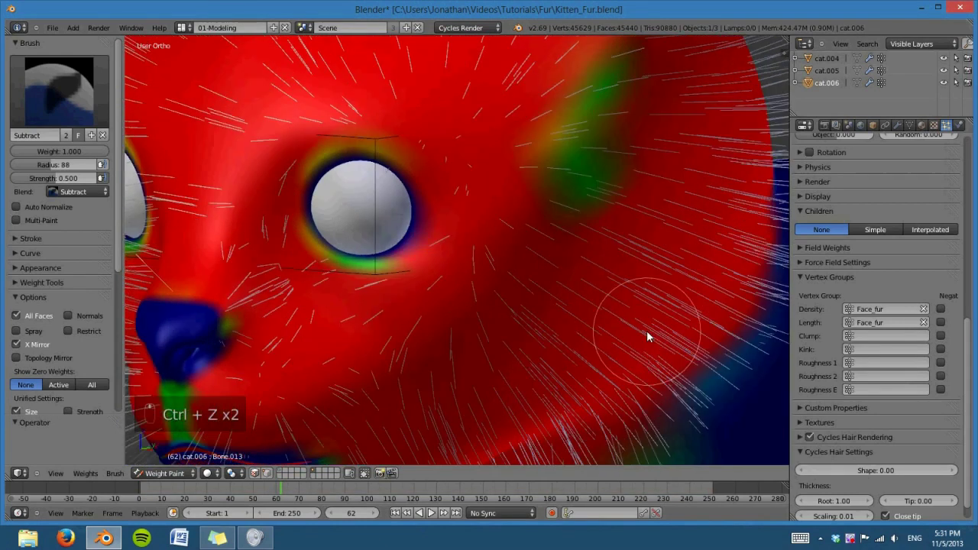
key(ctrl+z)
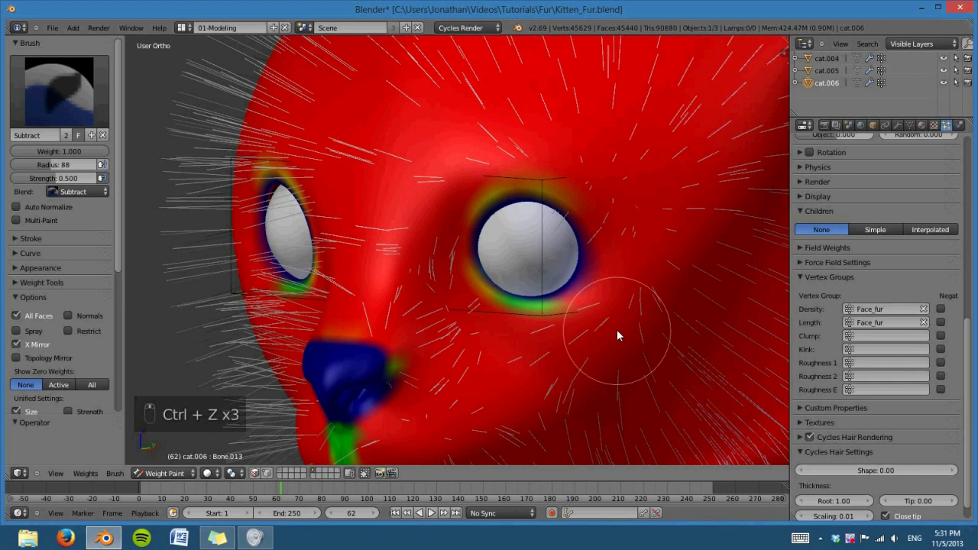
drag(589, 280, 568, 314)
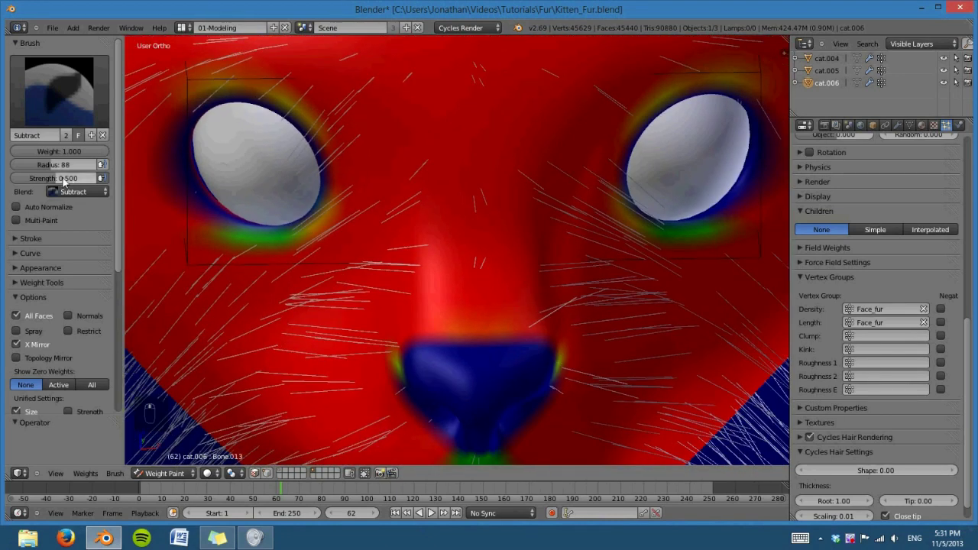
Step: Subtract Face_fur weight along the nose bridge, around the muzzle and over the mouth
drag(492, 292, 548, 327)
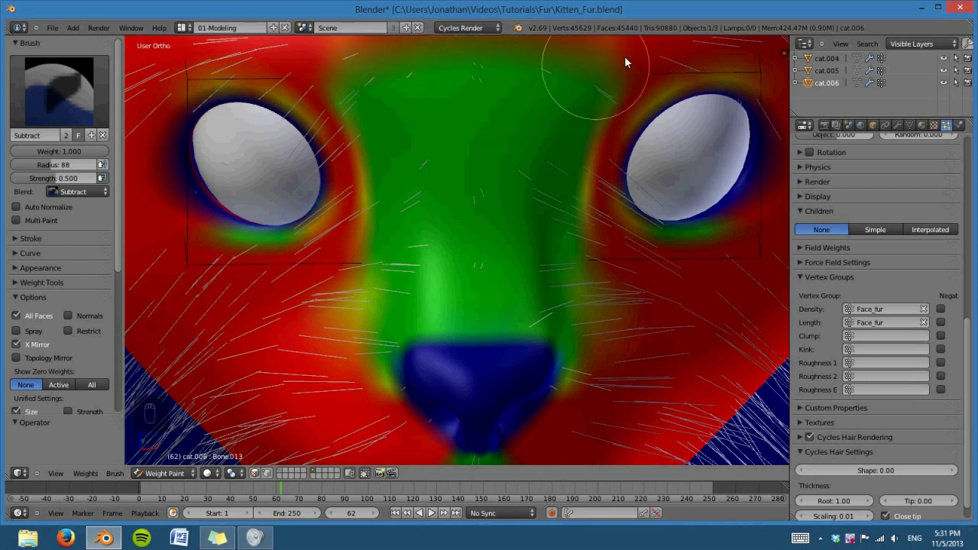
drag(546, 239, 561, 137)
drag(639, 247, 606, 236)
drag(606, 235, 308, 160)
drag(308, 160, 551, 209)
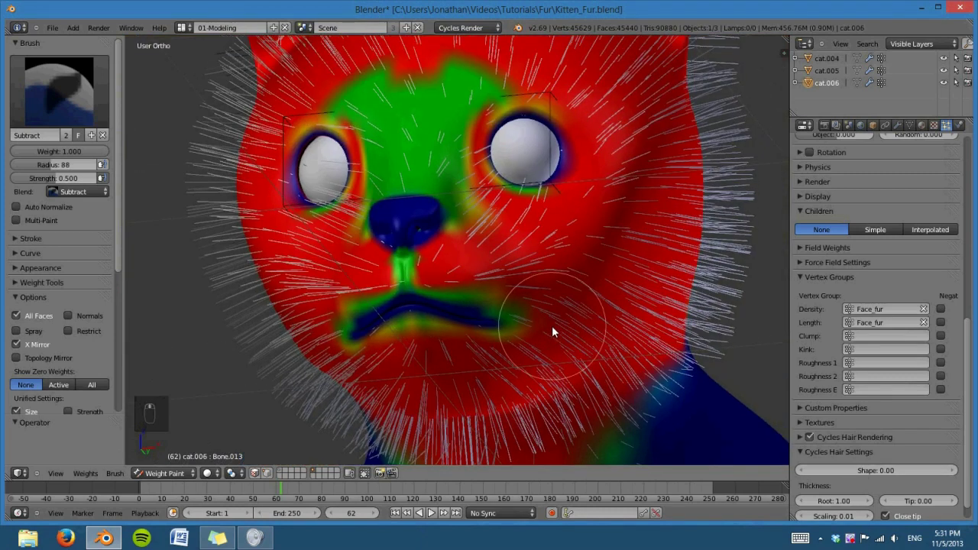
drag(535, 343, 448, 320)
drag(491, 308, 619, 373)
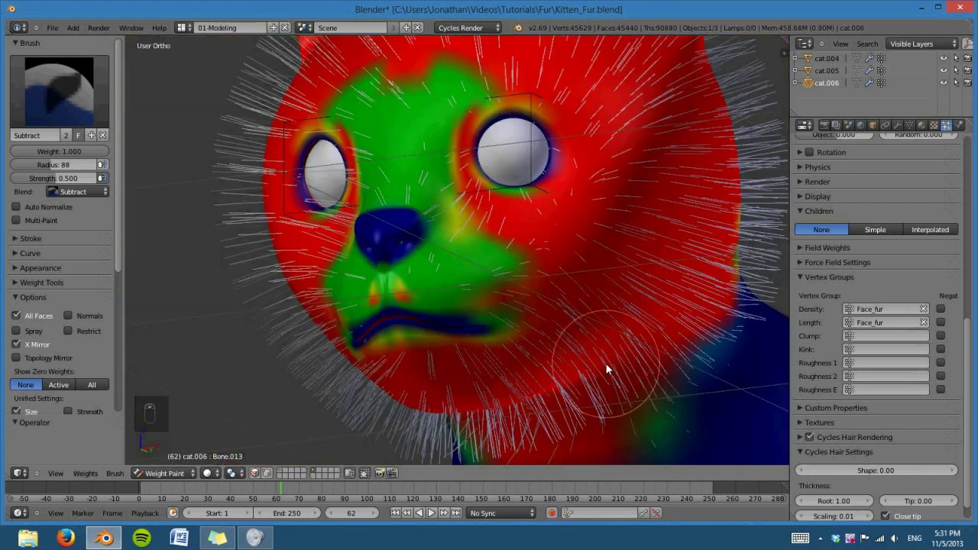
Step: Blend the weight boundary across the forehead with the Blur brush
drag(663, 386, 631, 358)
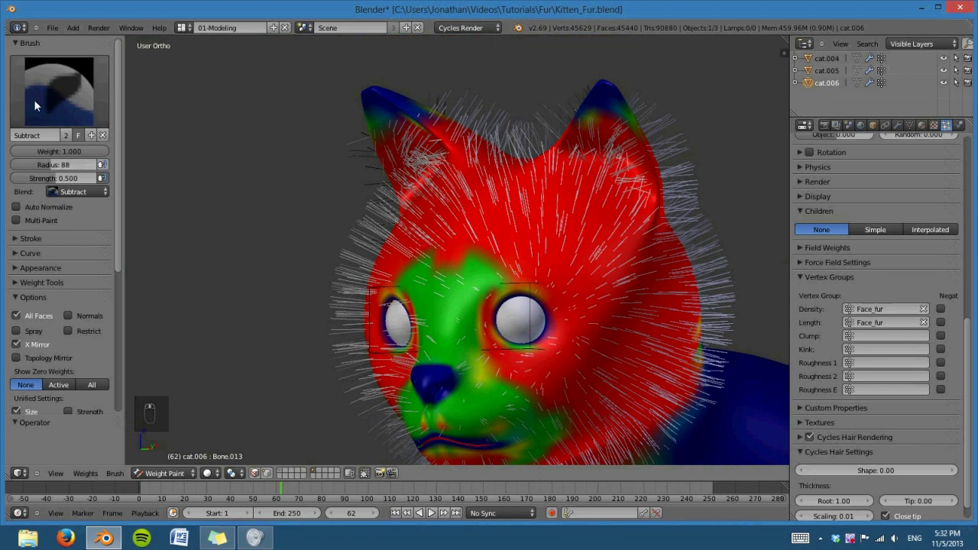
drag(620, 290, 636, 316)
drag(574, 303, 635, 201)
Step: Blur the weight transitions on the cheeks and forehead at strength 0.2
click(634, 201)
middle_click(653, 194)
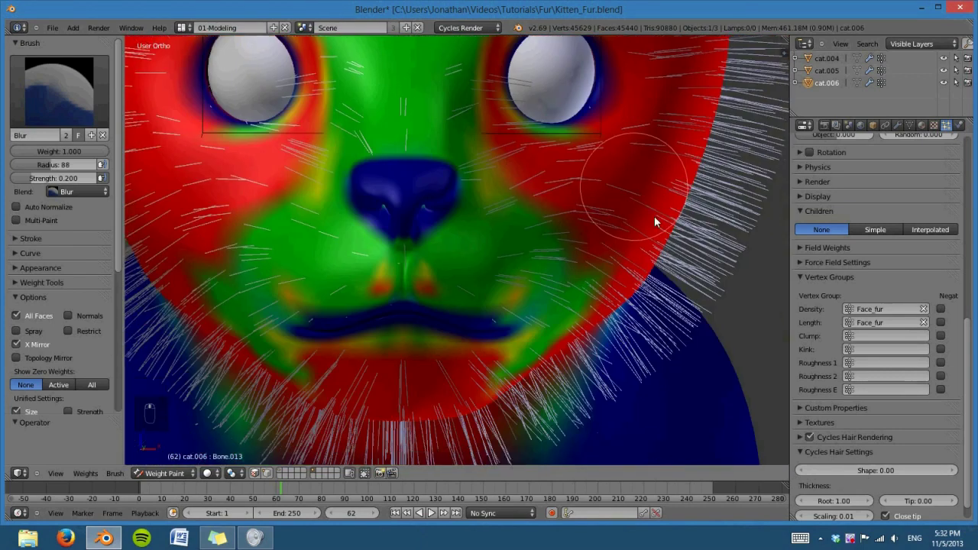
drag(597, 260, 476, 211)
drag(476, 211, 583, 270)
drag(582, 270, 533, 256)
drag(534, 255, 630, 251)
drag(630, 251, 713, 338)
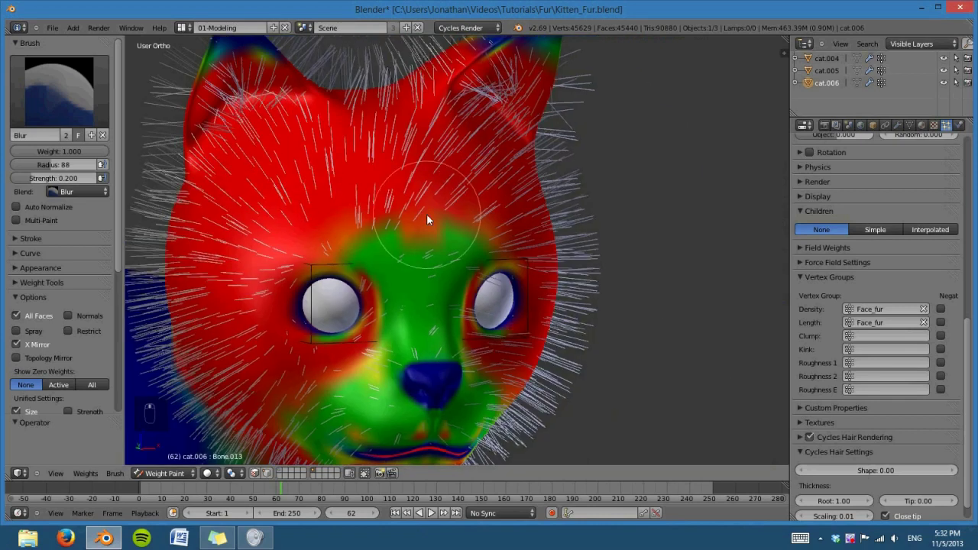
drag(426, 238, 401, 224)
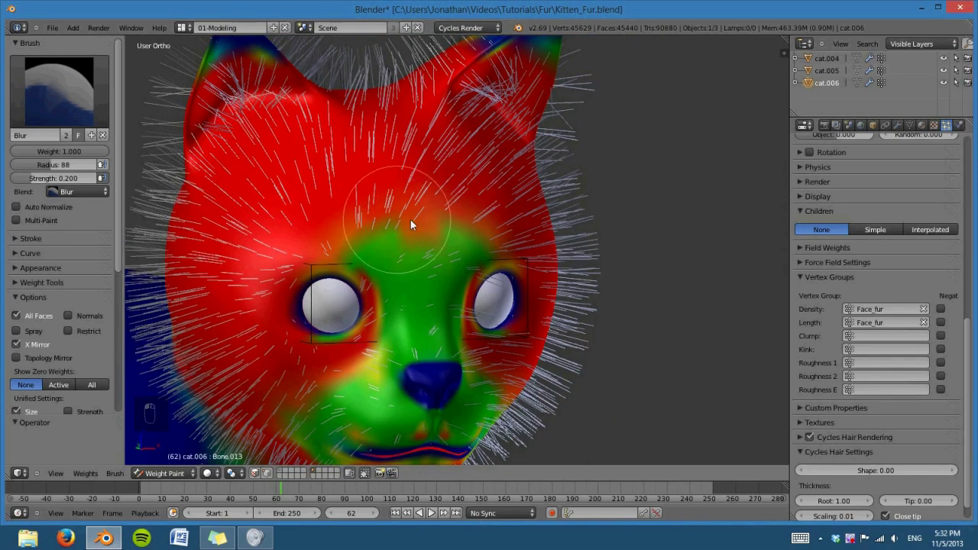
drag(699, 326, 753, 394)
Step: Frame the kitten's ear closely from the side in solid shading
key(z)
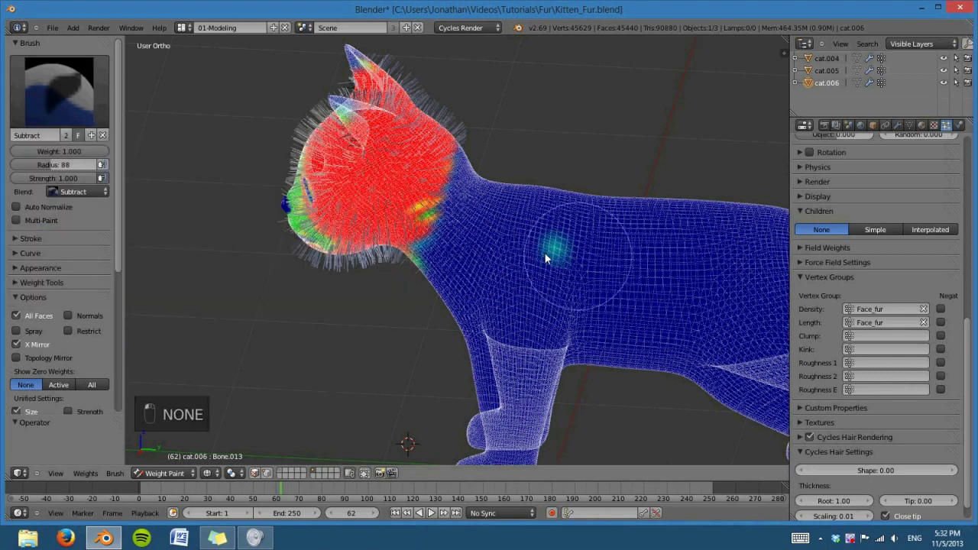
drag(584, 311, 684, 324)
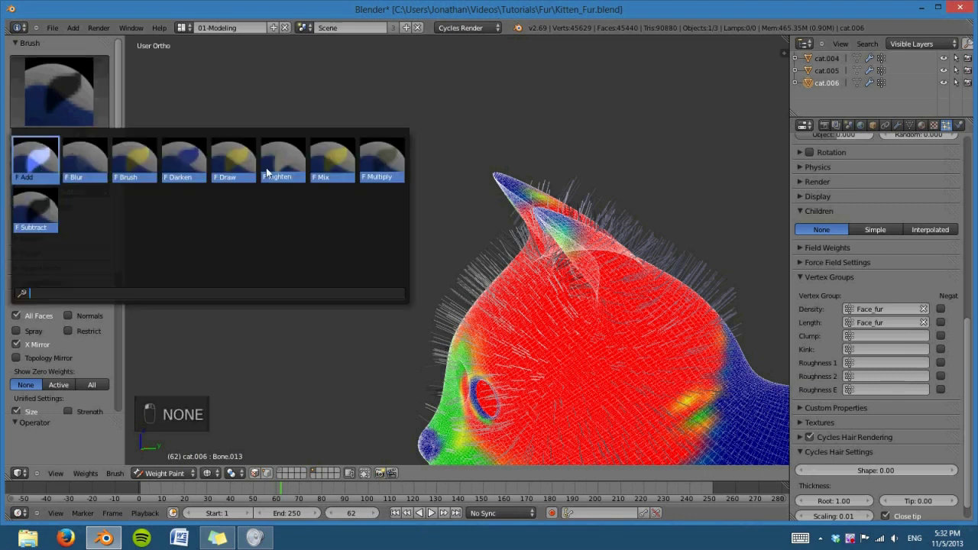
key(KP_3)
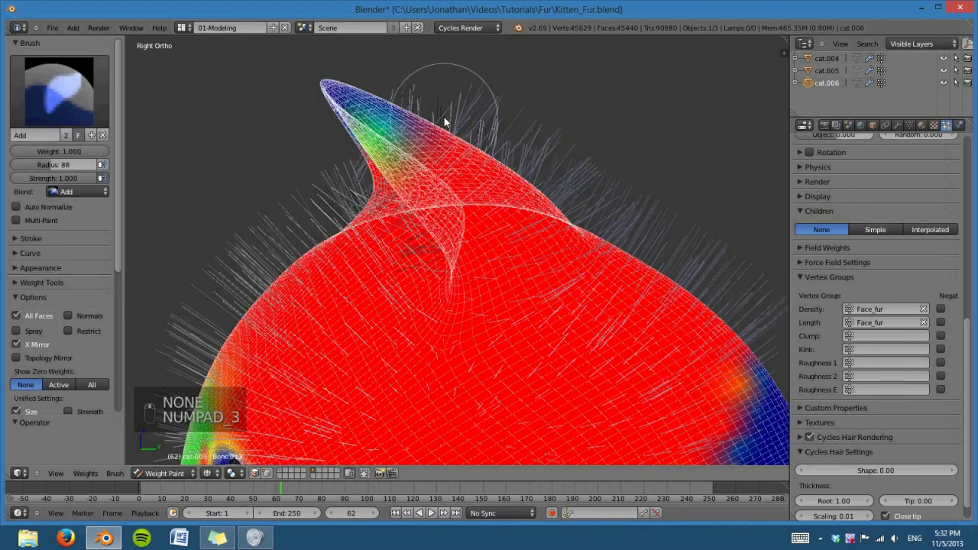
middle_click(320, 166)
key(z)
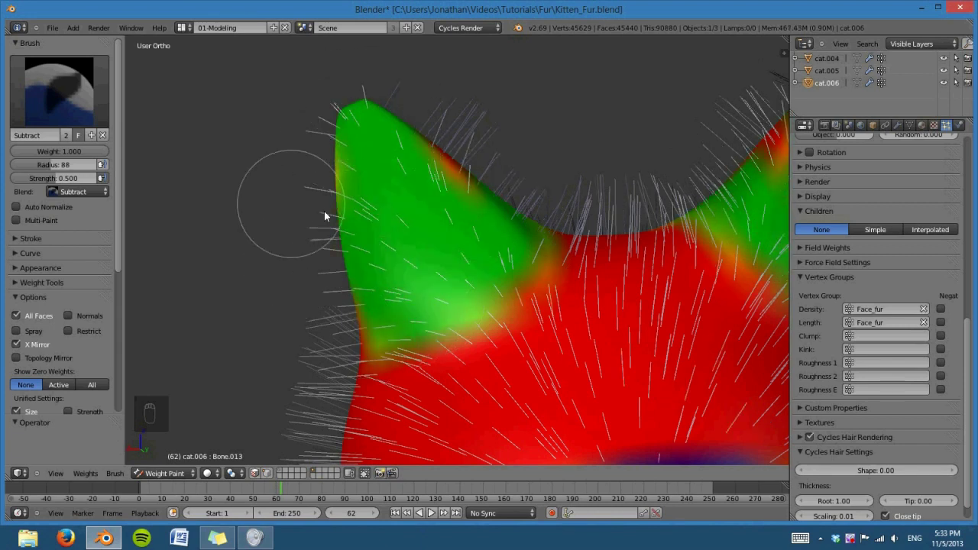
Step: Subtract most Face_fur weight from inside the ear
drag(502, 169, 556, 184)
drag(556, 184, 475, 124)
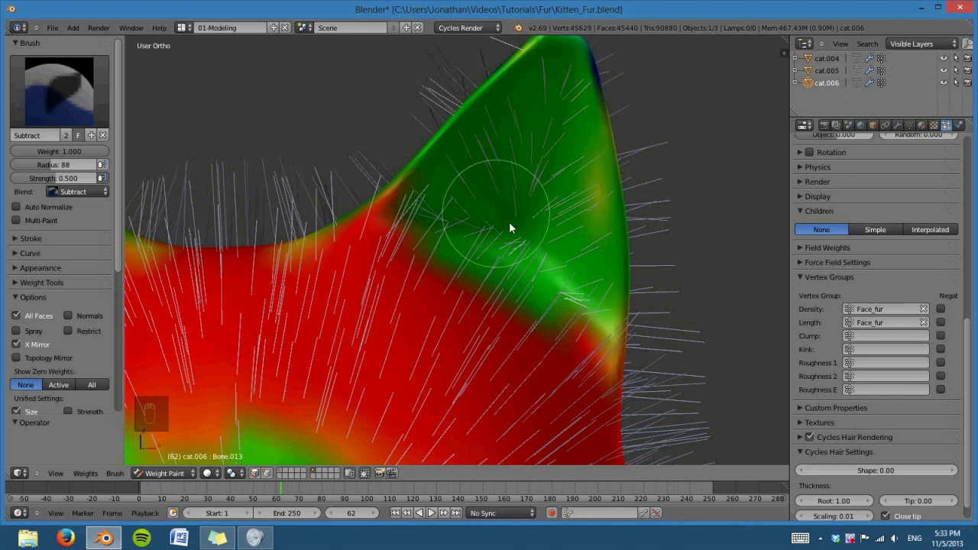
drag(506, 232, 551, 99)
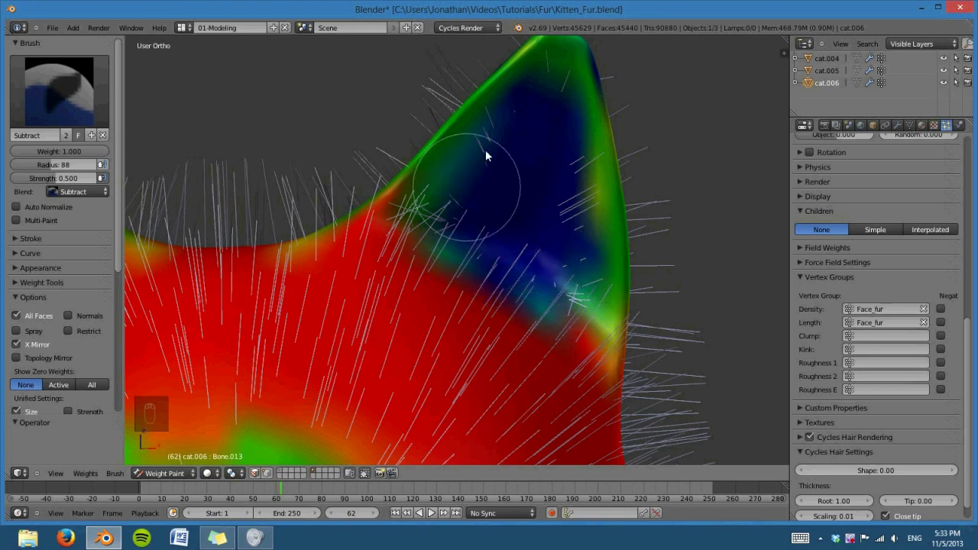
drag(539, 238, 457, 267)
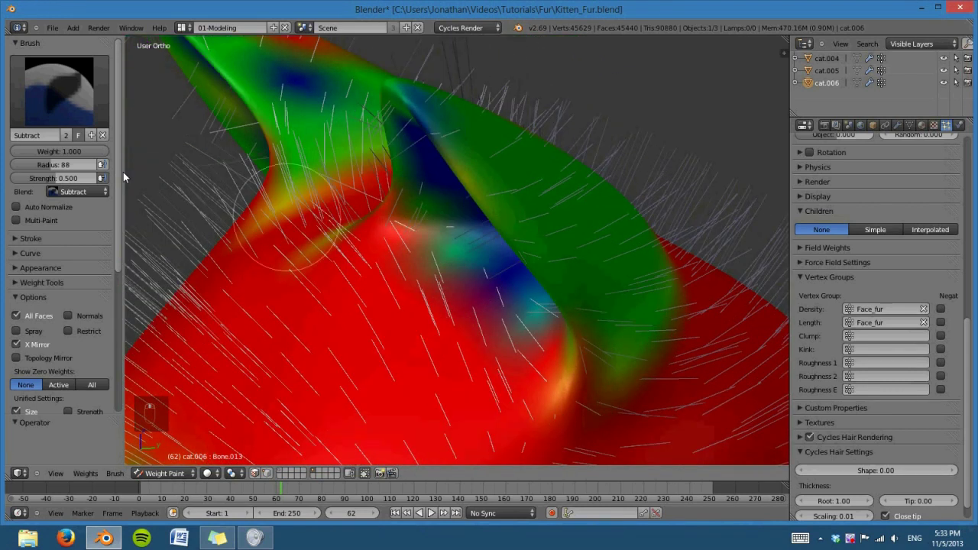
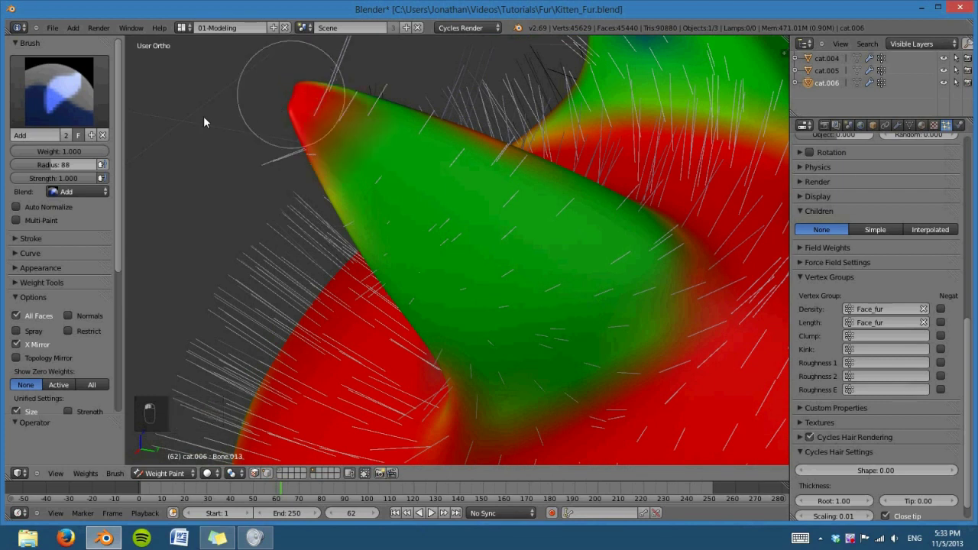
Step: Add weight back at the ear tip at reduced strength and clear the inside of the other ear
key(ctrl+z)
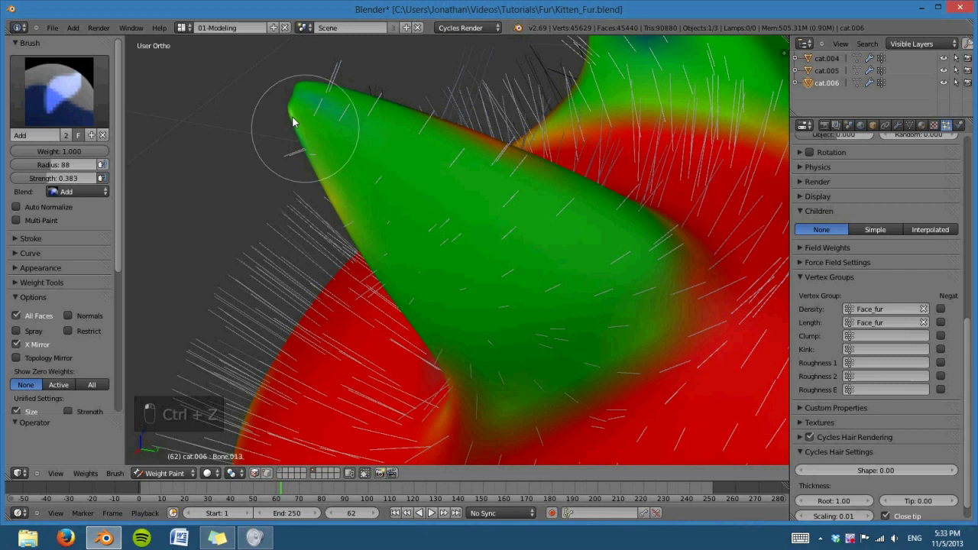
drag(433, 511, 432, 511)
click(432, 511)
middle_click(432, 511)
click(433, 511)
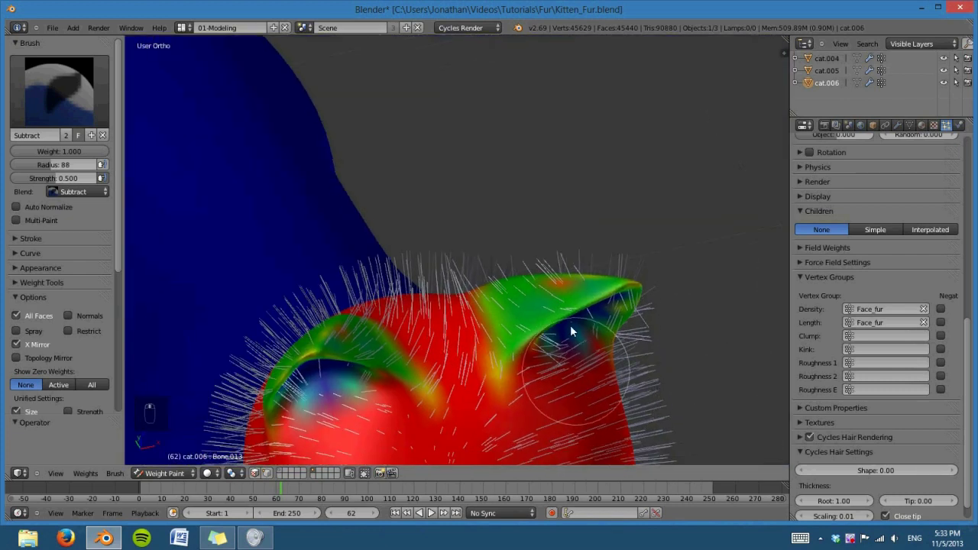
middle_click(432, 511)
Step: Back in Object Mode with Interpolated children (Display 25, Render 100), view the dense head fur
click(176, 468)
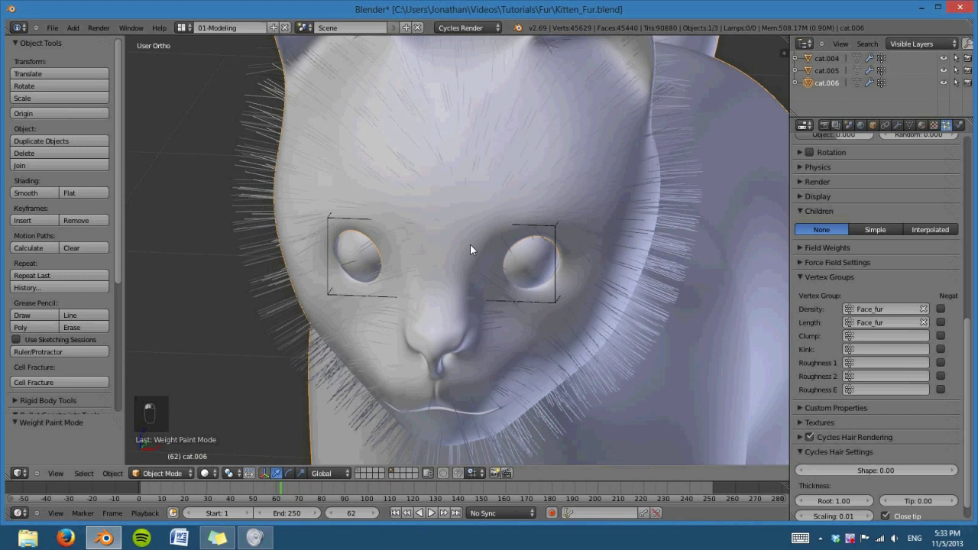
key(KP_5)
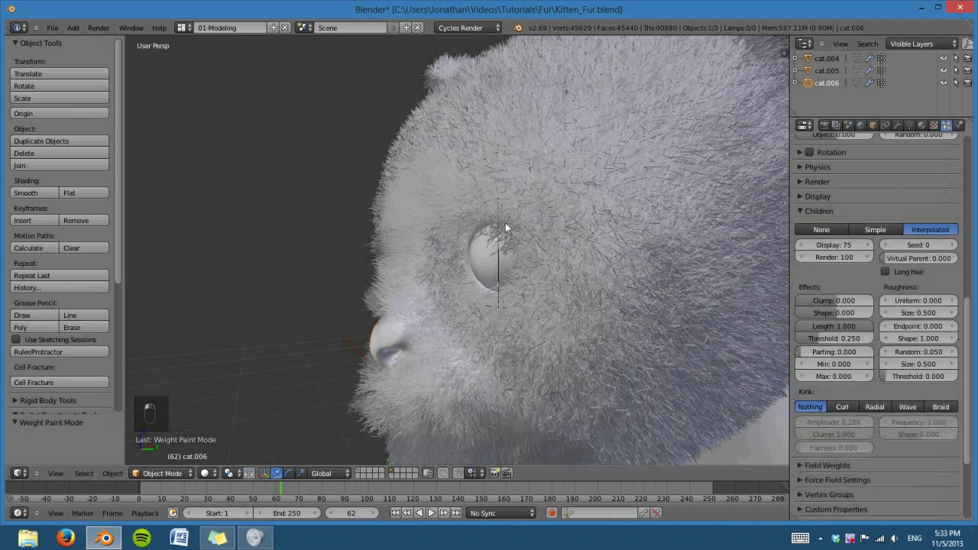
drag(512, 373, 578, 375)
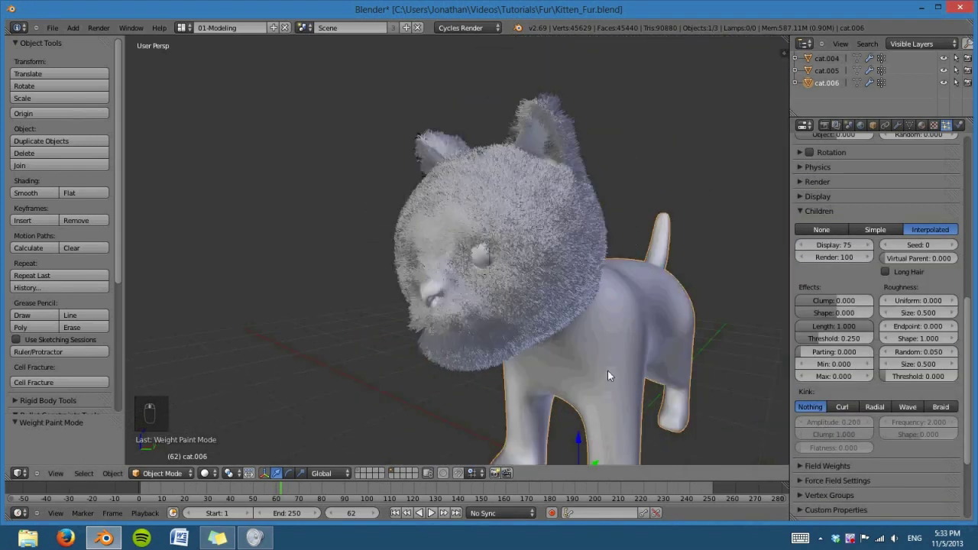
middle_click(706, 375)
drag(606, 366, 532, 362)
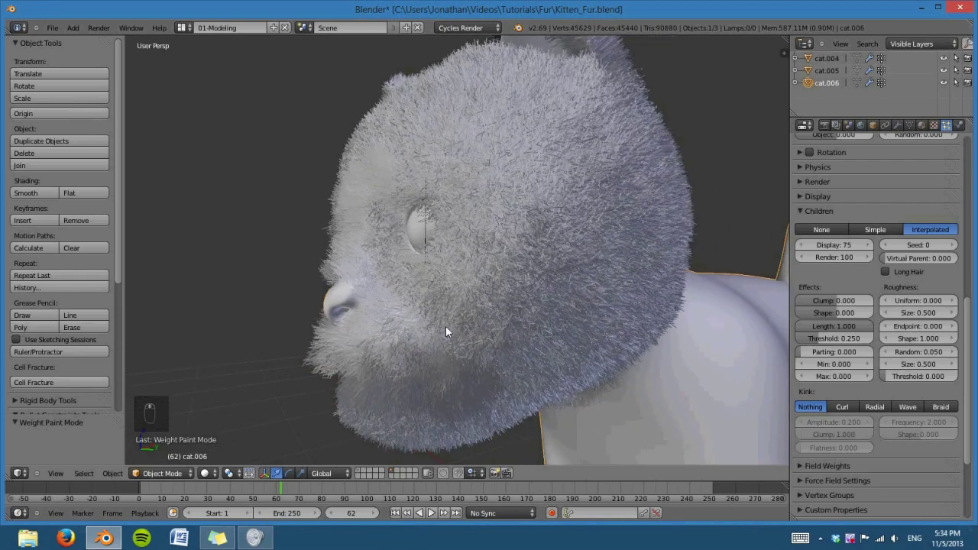
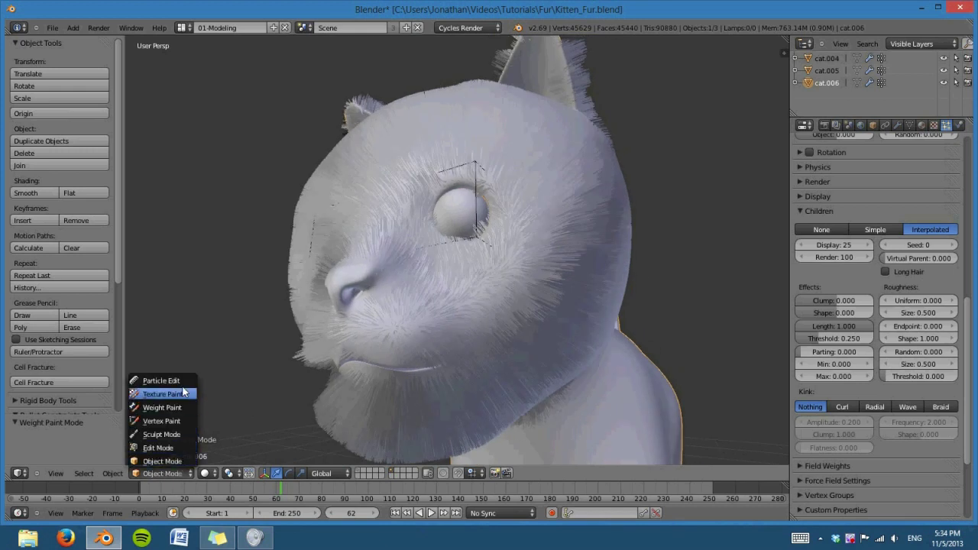
Step: Enter particle editing and line up side and front views of the head to start combing back from the nose
key(KP_3)
key(KP_5)
key(z)
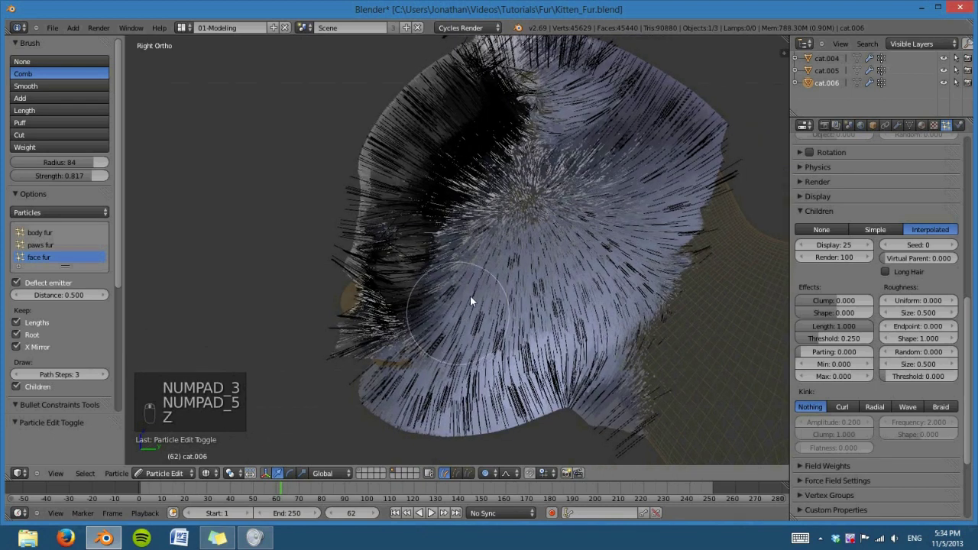
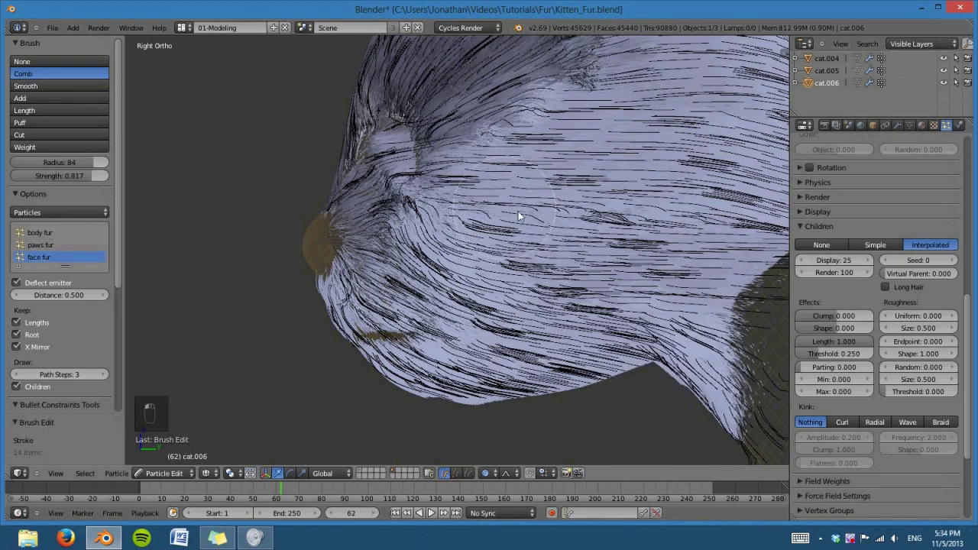
drag(570, 299, 653, 303)
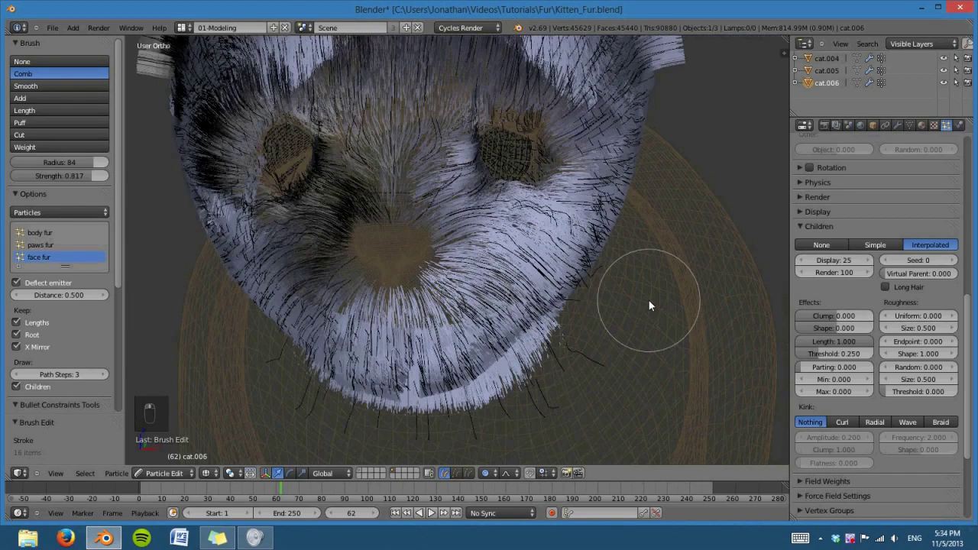
key(z)
key(KP_1)
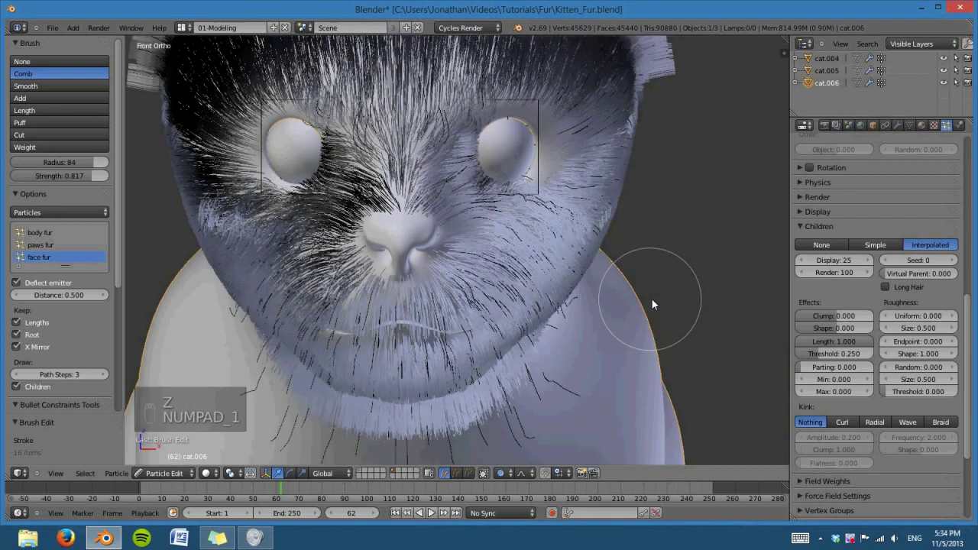
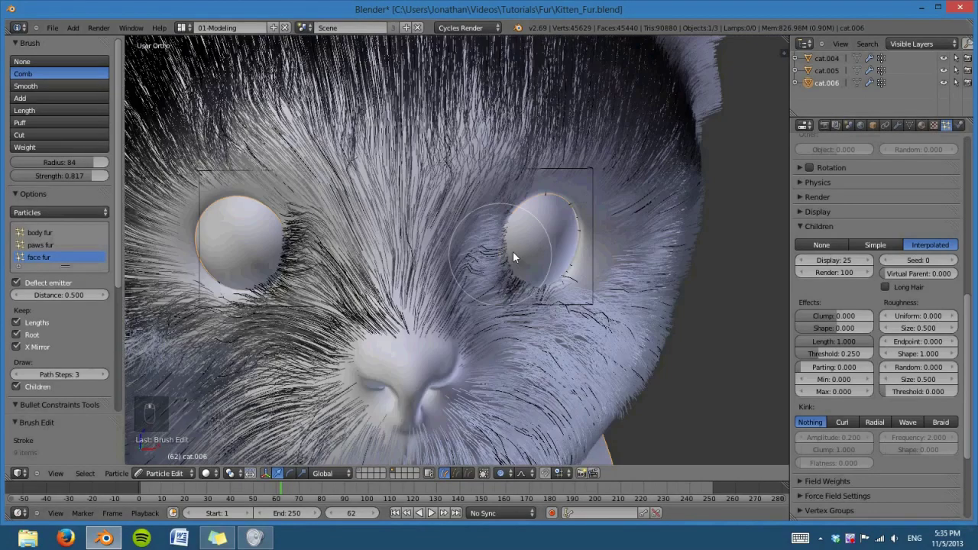
Step: Comb the face fur around, beside and below the first eye, sweeping the cheek fur away from it
middle_click(461, 253)
middle_click(538, 295)
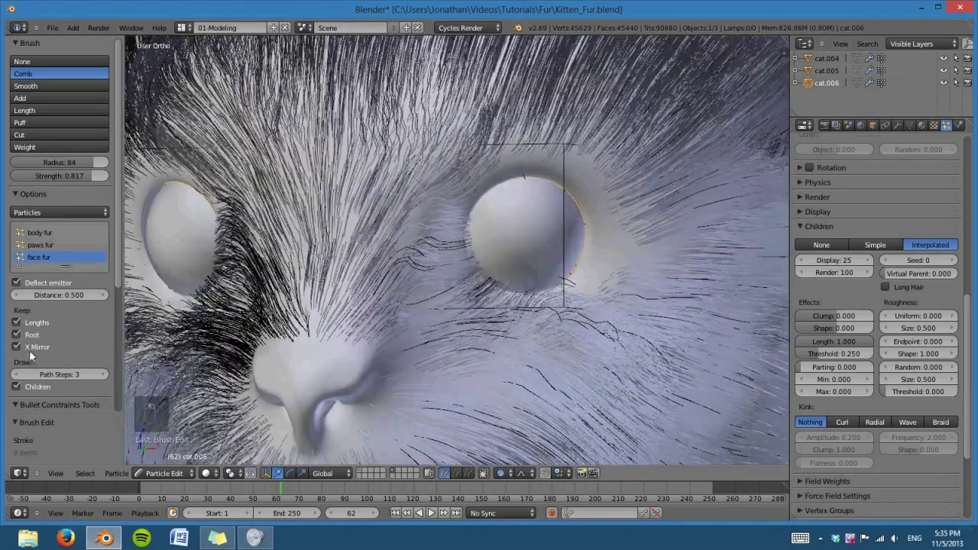
middle_click(494, 299)
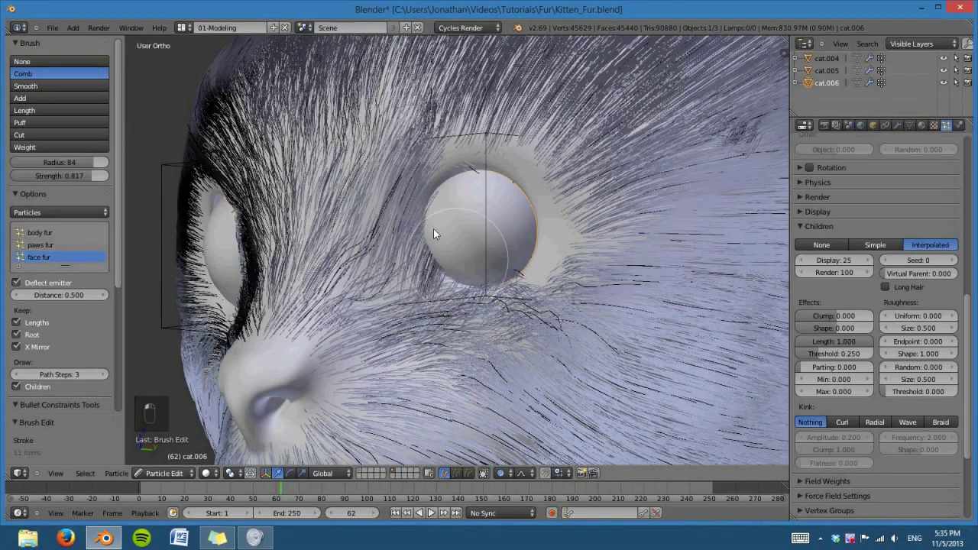
drag(589, 369, 555, 324)
drag(464, 270, 554, 335)
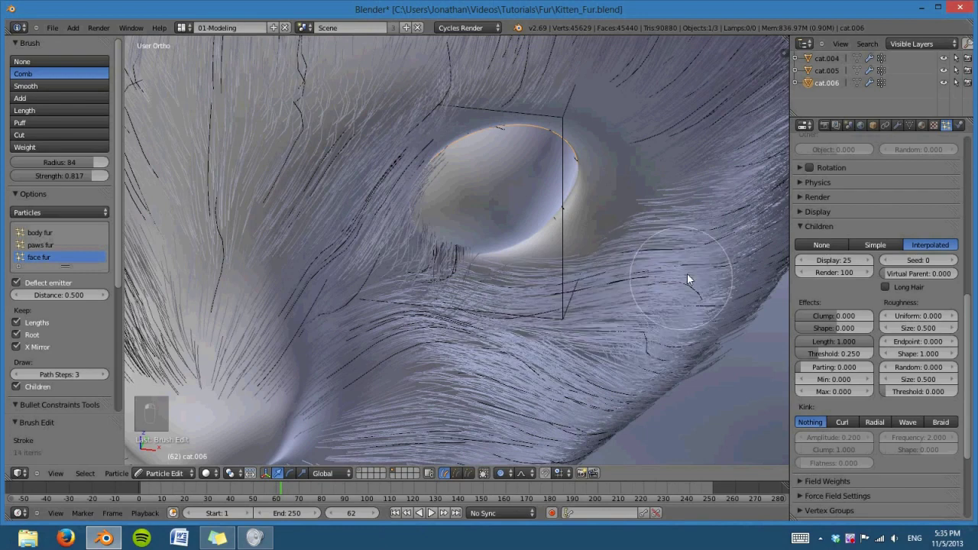
drag(493, 317, 448, 307)
drag(448, 306, 546, 350)
click(547, 350)
middle_click(558, 354)
drag(546, 356, 500, 292)
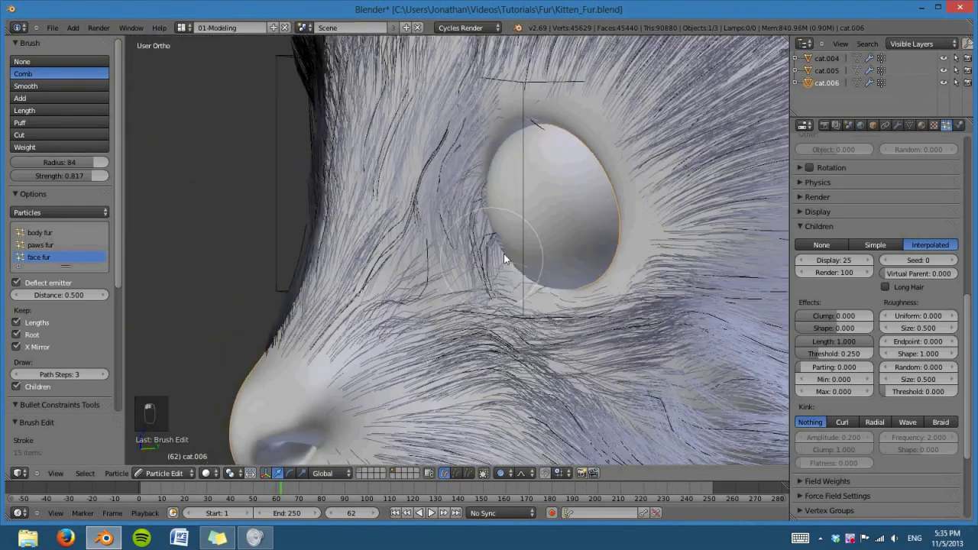
drag(608, 273, 613, 276)
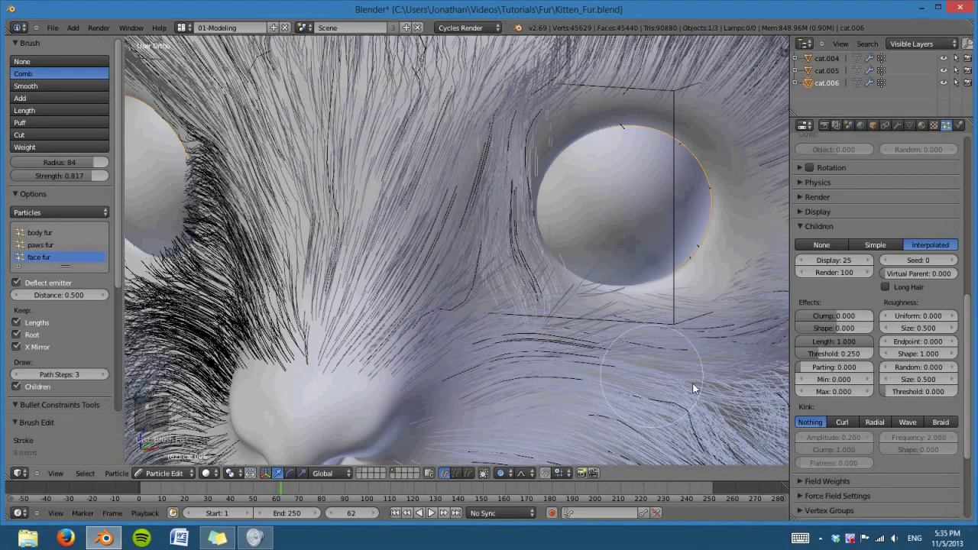
Step: Comb the fur around the other eye and sweep the forehead fur upward toward the head
middle_click(502, 334)
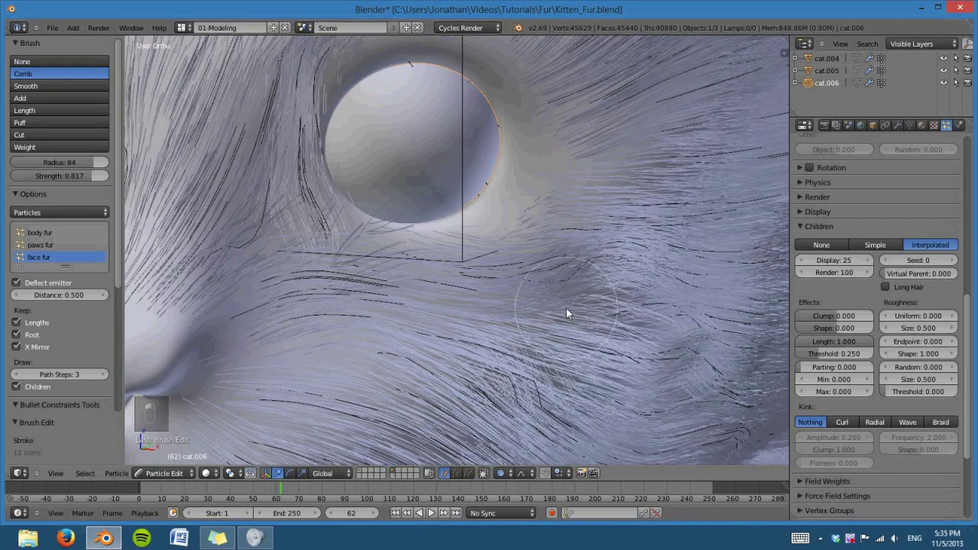
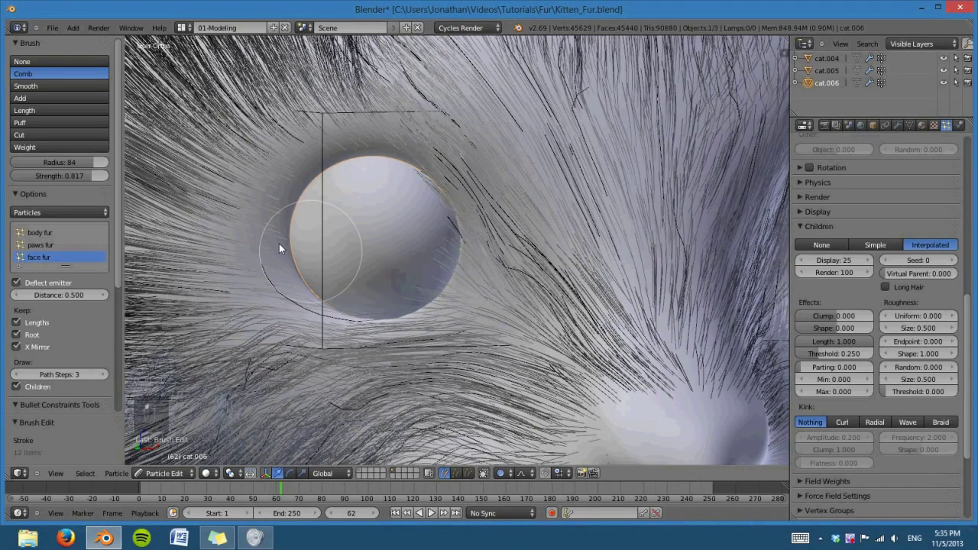
drag(511, 317, 644, 356)
drag(644, 356, 565, 275)
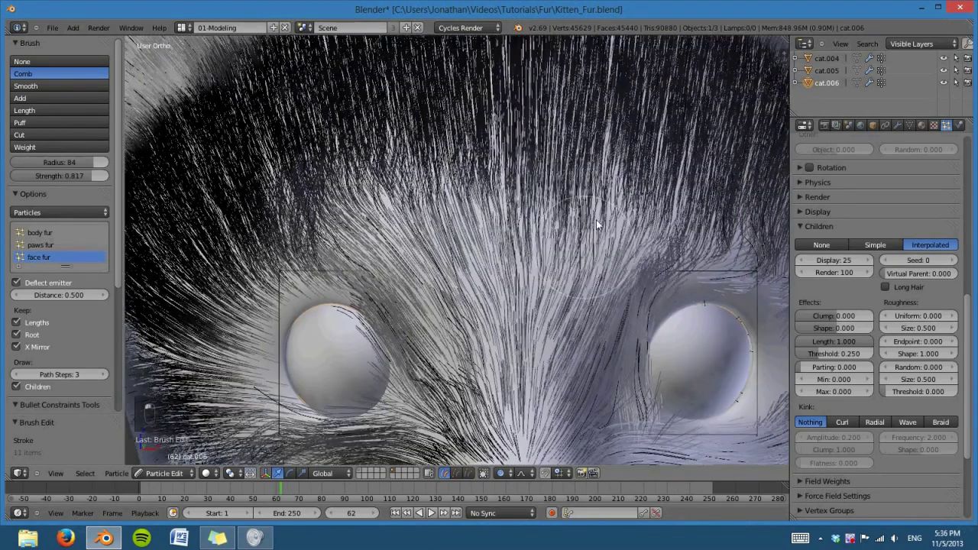
drag(574, 326, 555, 342)
click(555, 342)
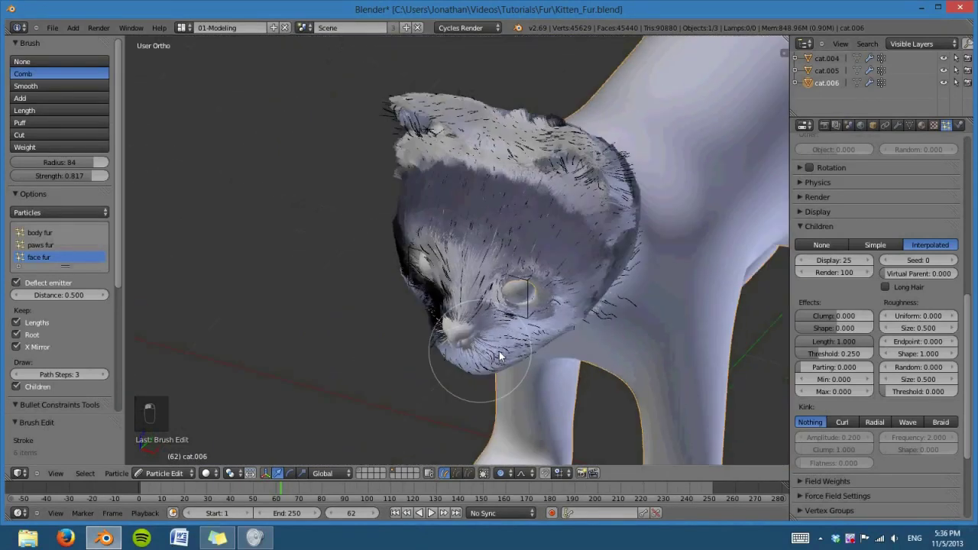
Step: Comb the muzzle, chin and side fur, then sweep strands over the top, crown and back of the head
drag(821, 304, 664, 346)
drag(458, 355, 418, 349)
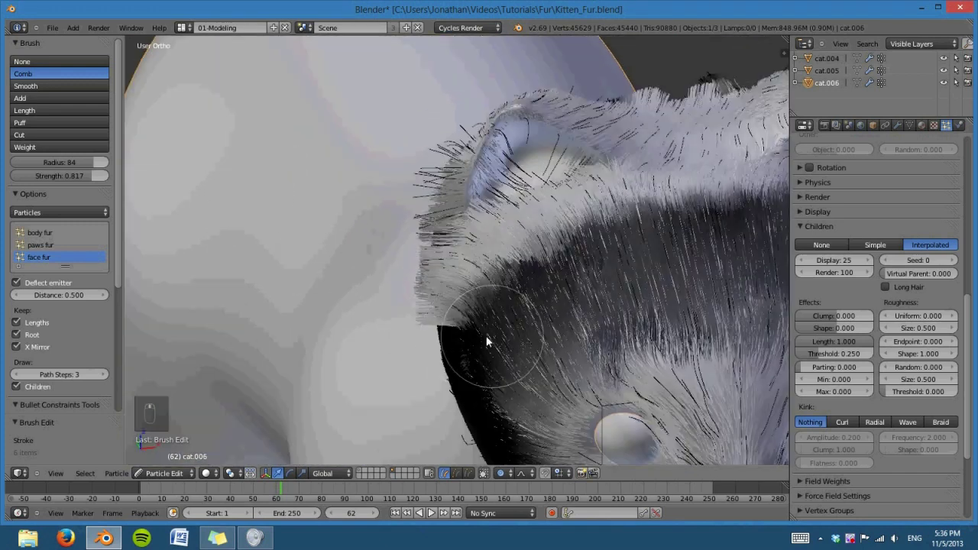
drag(546, 316, 620, 297)
drag(489, 290, 363, 313)
drag(363, 312, 474, 333)
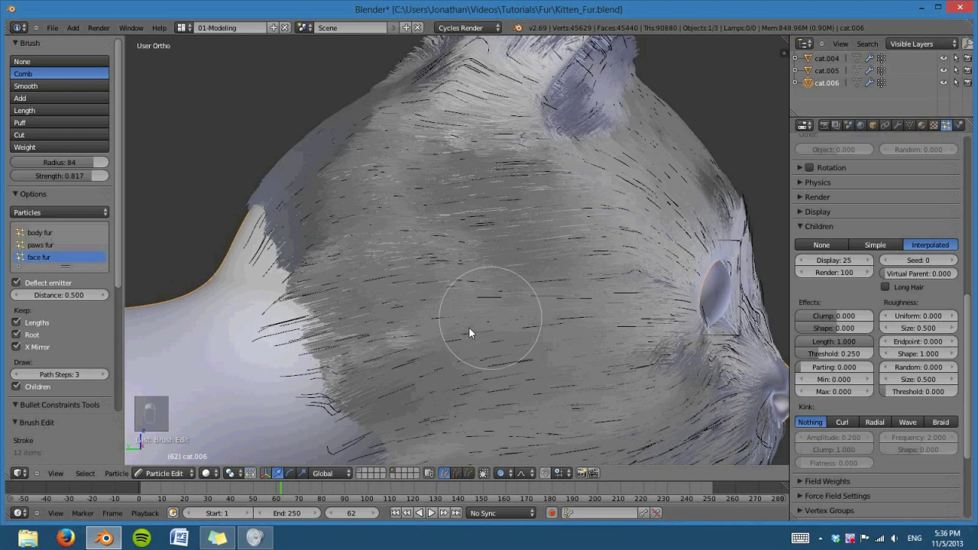
drag(453, 291, 352, 122)
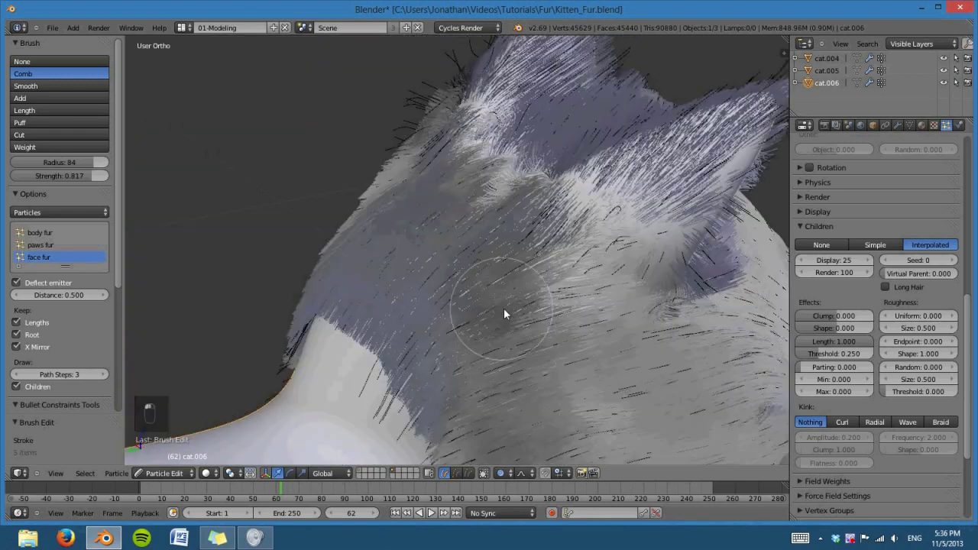
click(671, 337)
Step: Comb the fur at the ear base and along the ear edge, undoing one stray stroke
middle_click(580, 322)
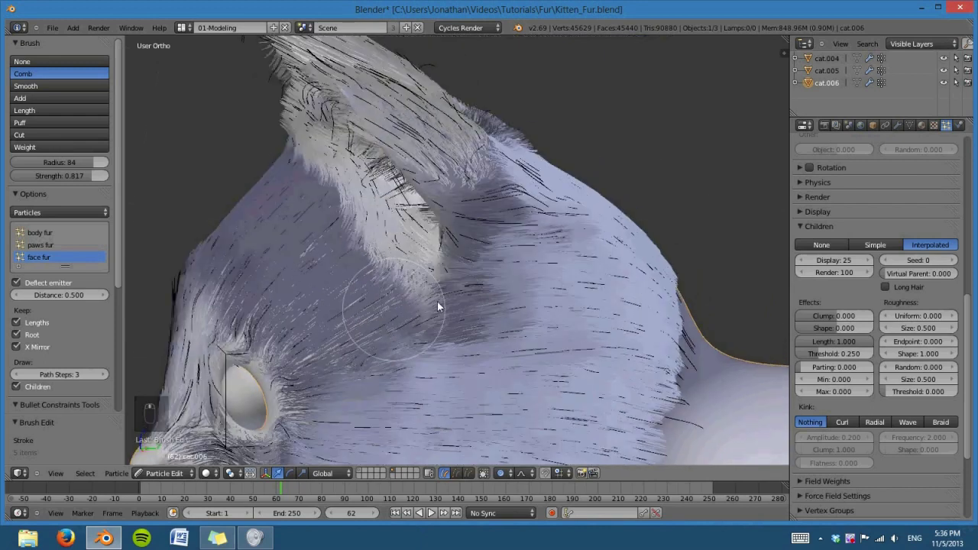
drag(530, 323, 422, 254)
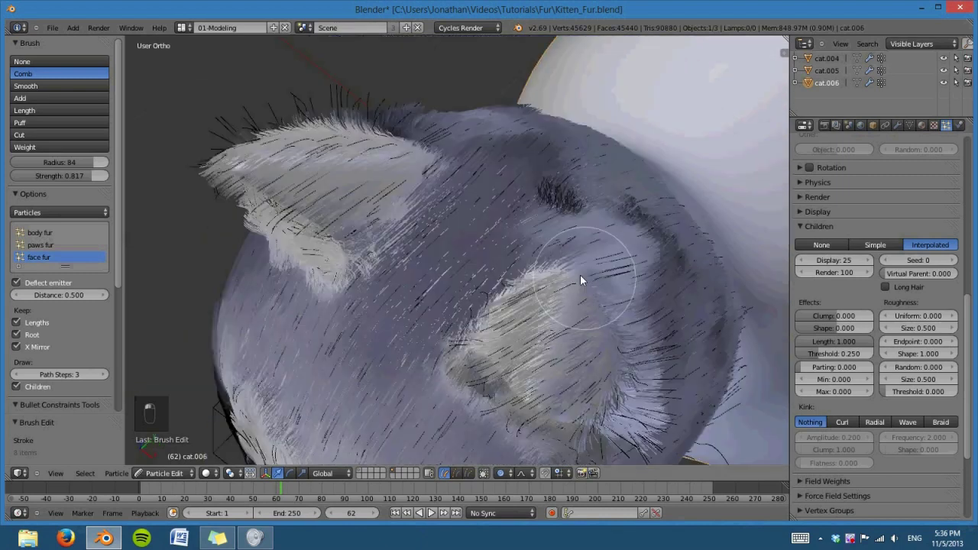
key(ctrl+z)
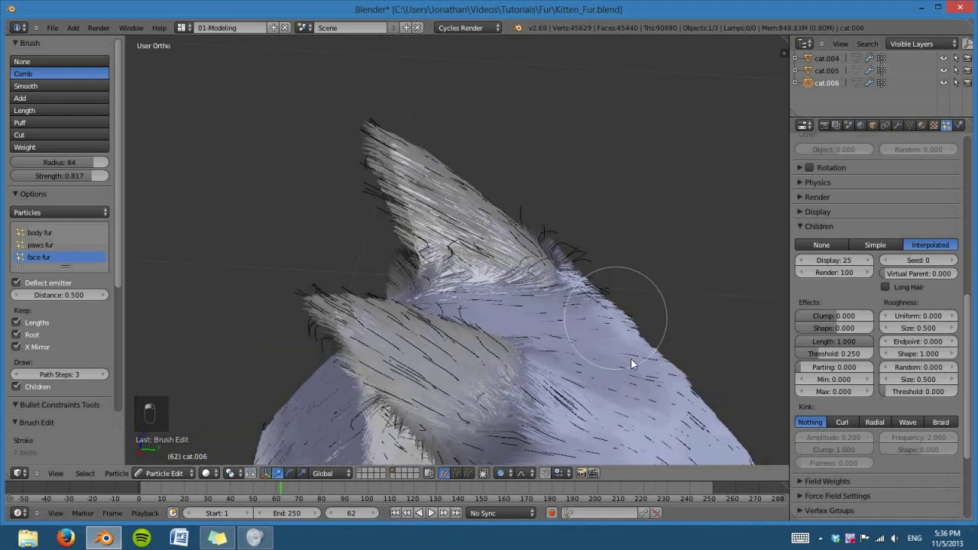
drag(486, 411, 501, 346)
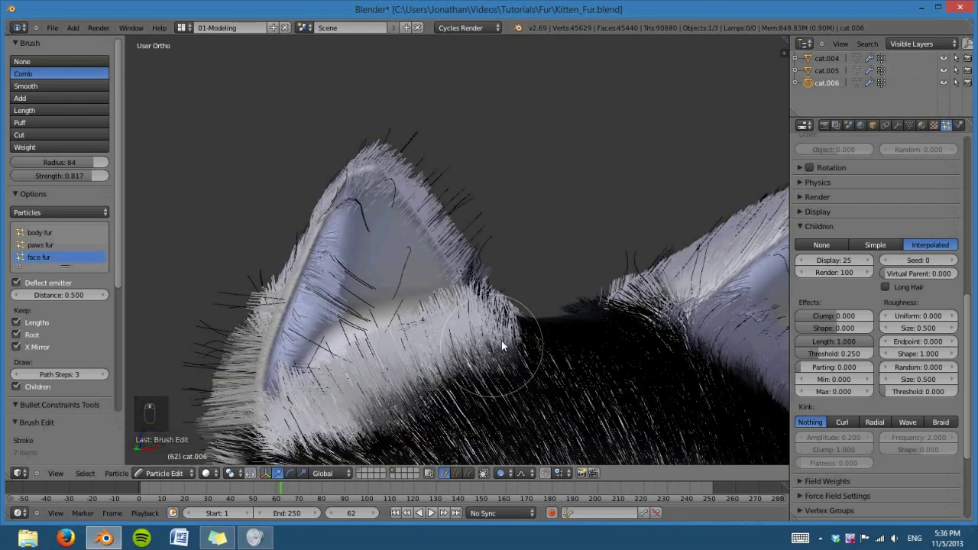
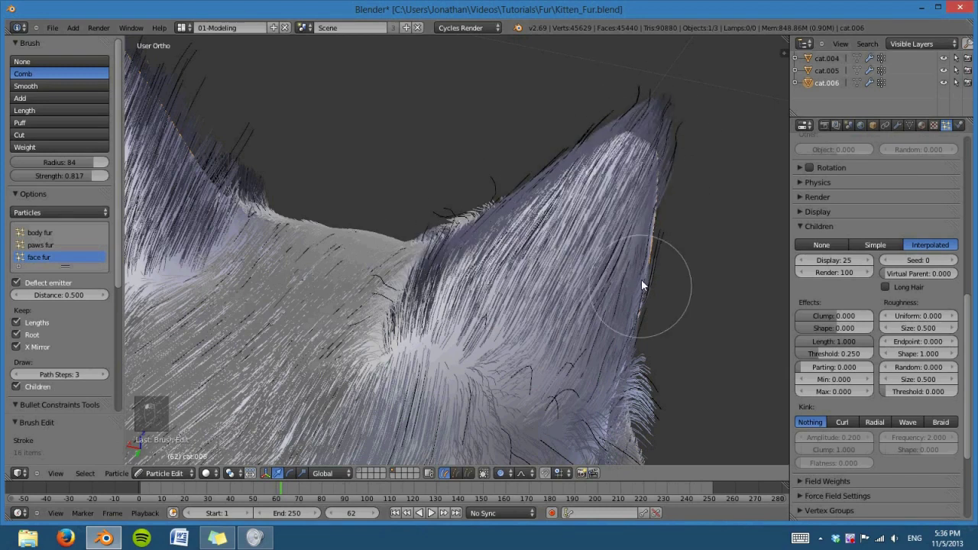
middle_click(590, 379)
drag(629, 382, 657, 363)
middle_click(657, 363)
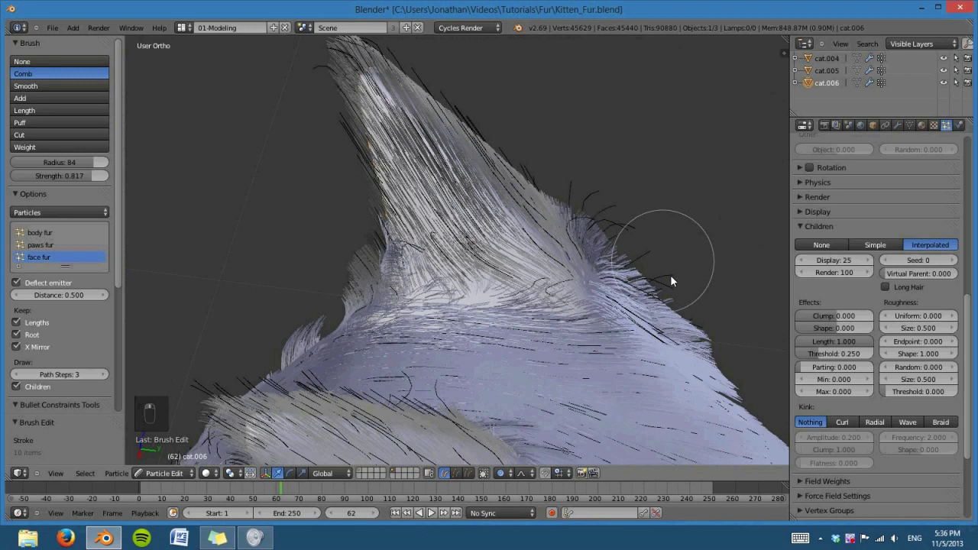
middle_click(684, 343)
middle_click(628, 350)
click(604, 352)
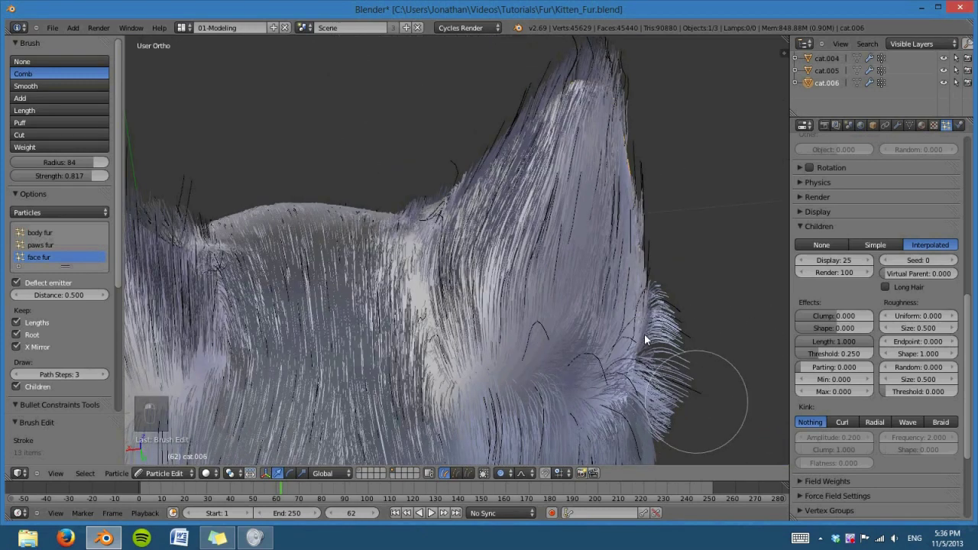
Step: Comb the fur up the back of the ear and across the ear front
drag(625, 316, 663, 332)
drag(614, 320, 539, 228)
drag(540, 228, 520, 312)
middle_click(518, 341)
drag(540, 278, 492, 294)
click(491, 294)
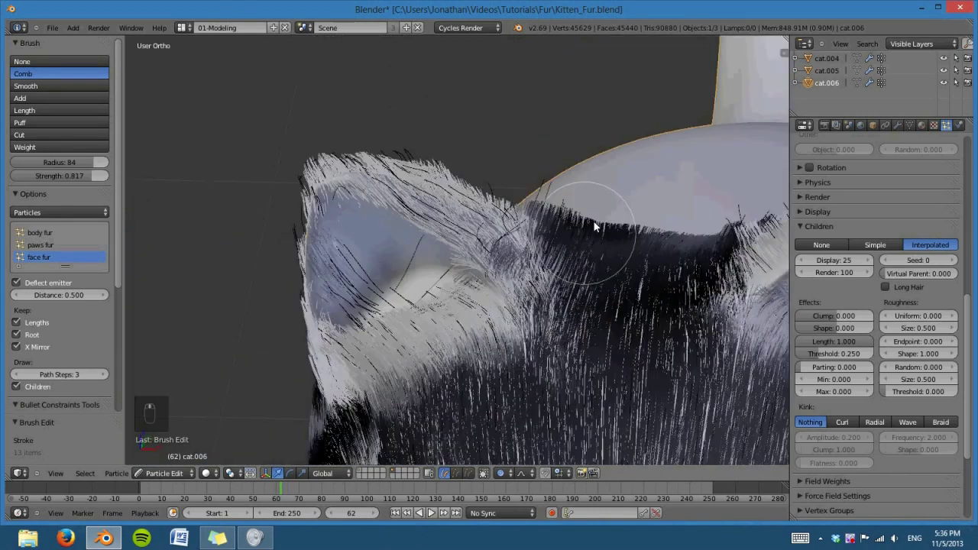
Step: Comb between and below the ears, then along the inner ear rim up toward the tip
drag(580, 335, 572, 345)
middle_click(550, 353)
click(544, 357)
drag(544, 357, 555, 371)
click(555, 371)
middle_click(555, 371)
drag(564, 374, 552, 324)
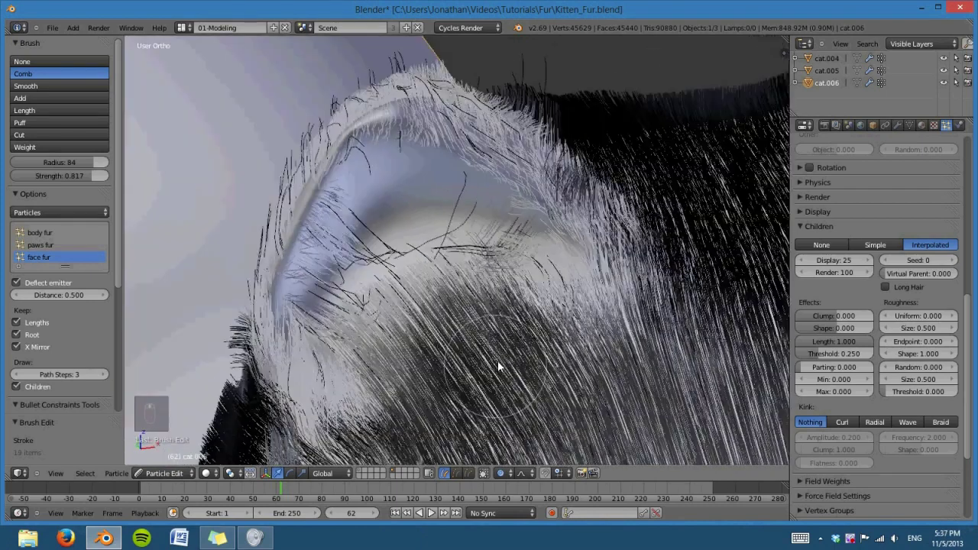
drag(502, 365, 464, 241)
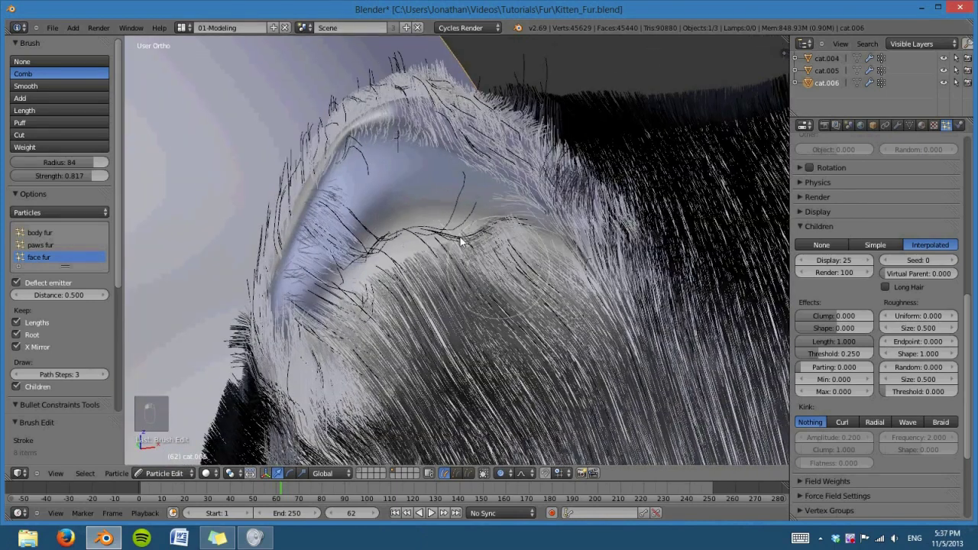
drag(335, 410, 430, 306)
drag(430, 307, 395, 208)
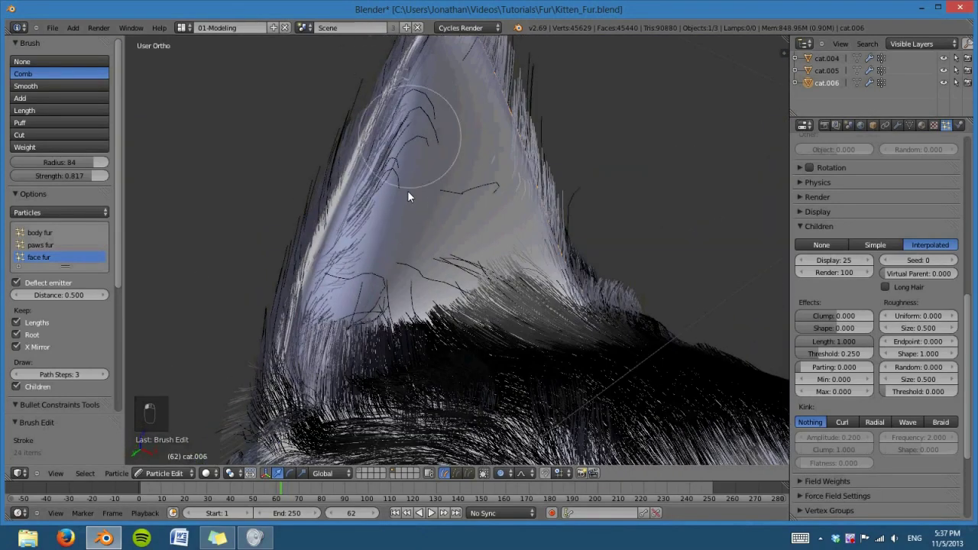
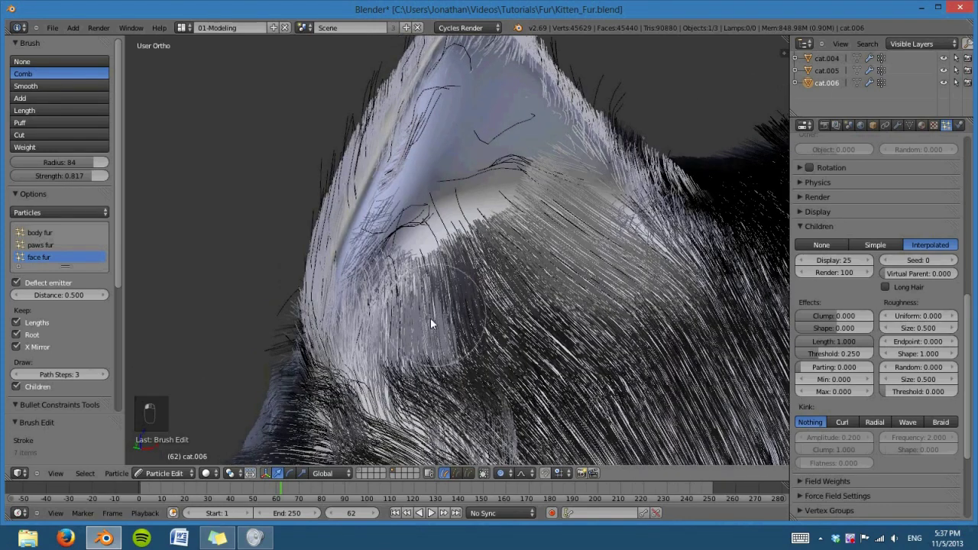
middle_click(586, 387)
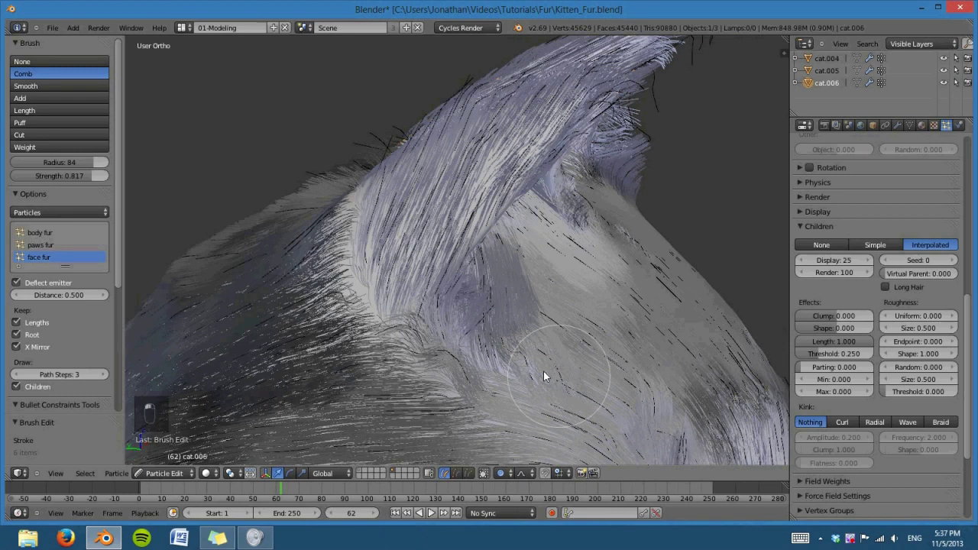
middle_click(534, 276)
Step: Comb the side-of-head fur, then the ear base and inner ear rim so they lie smoothly
drag(613, 356, 627, 347)
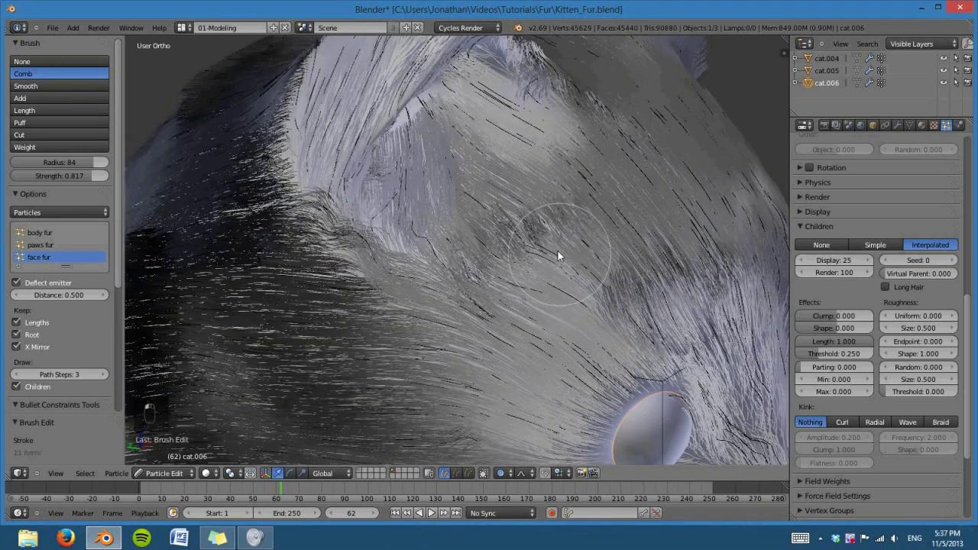
drag(517, 314, 592, 342)
middle_click(592, 342)
click(592, 343)
middle_click(596, 345)
drag(610, 283, 487, 387)
drag(569, 363, 444, 383)
drag(567, 330, 564, 304)
drag(509, 343, 441, 319)
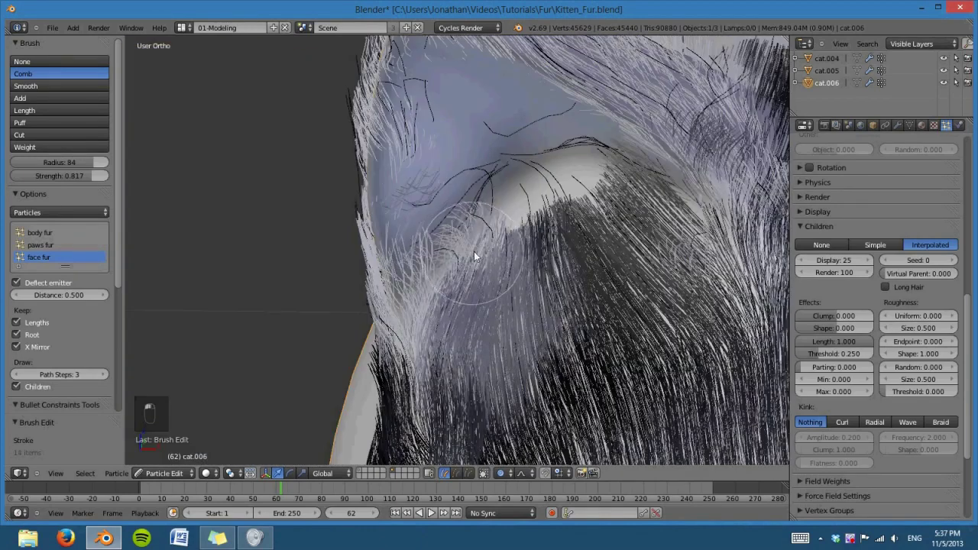
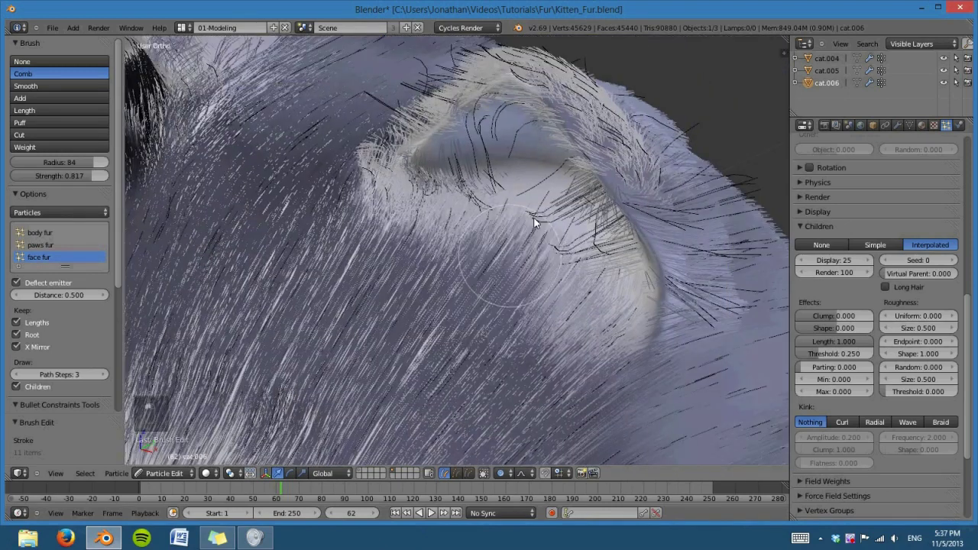
Step: Comb the fur beneath the ear and along the ear edge
middle_click(553, 304)
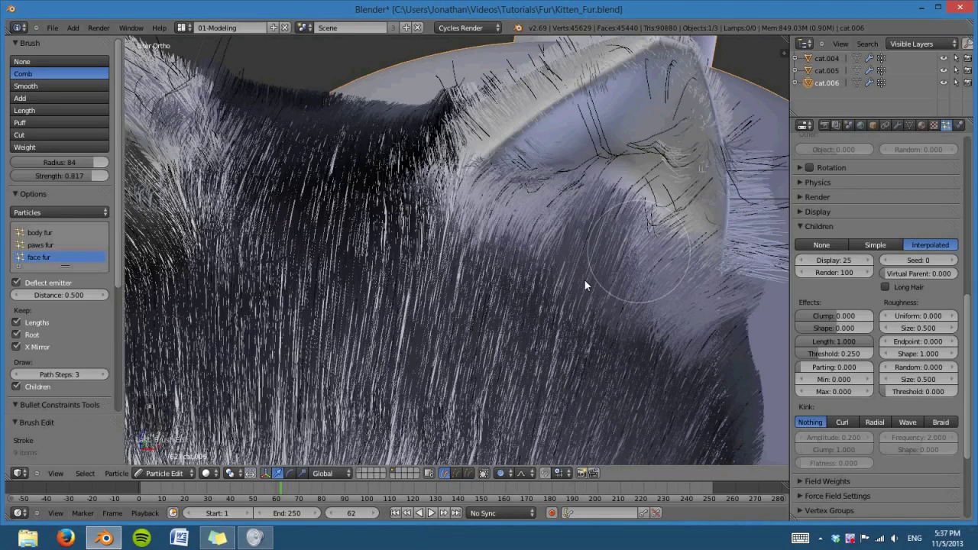
drag(450, 204, 531, 307)
drag(530, 307, 420, 344)
drag(421, 344, 697, 358)
middle_click(727, 362)
middle_click(464, 295)
Step: From behind the ears, comb the ear-base fur and stroke along the ear toward its tip
key(KP_5)
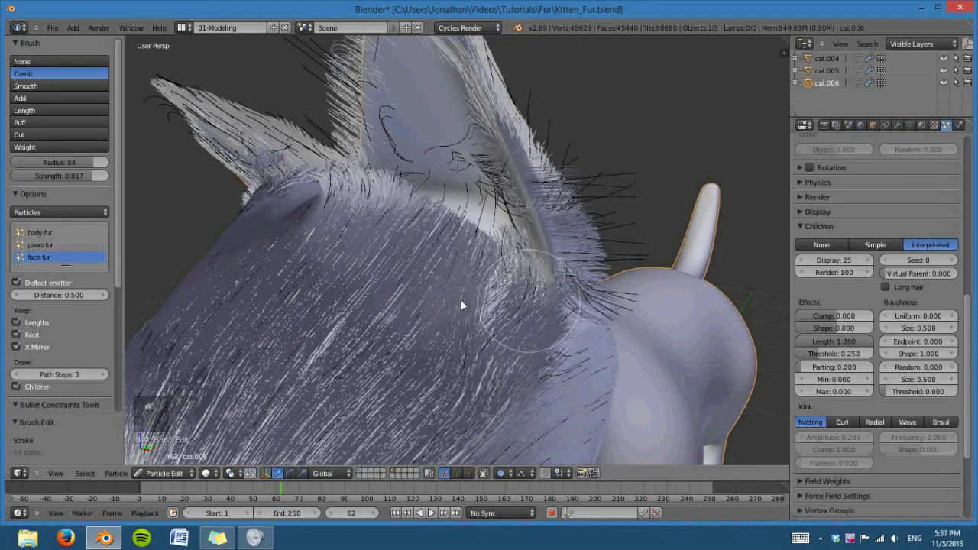
middle_click(496, 282)
middle_click(520, 352)
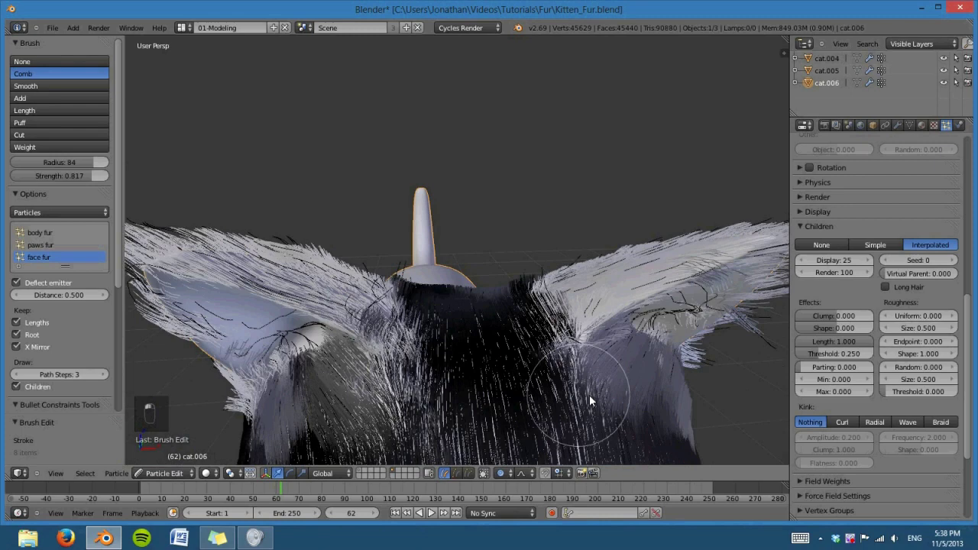
middle_click(508, 351)
middle_click(521, 362)
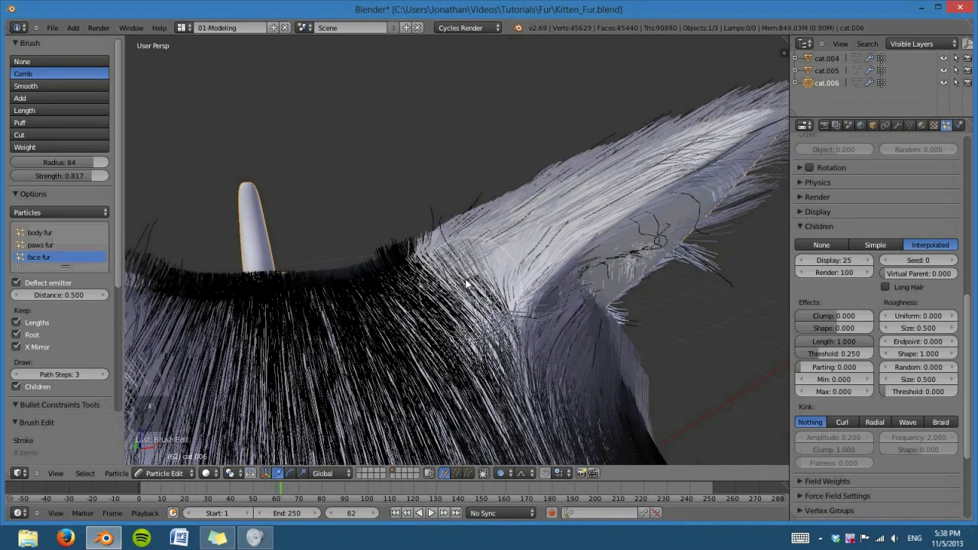
drag(528, 274, 626, 367)
click(626, 368)
drag(638, 371, 671, 357)
drag(568, 336, 441, 329)
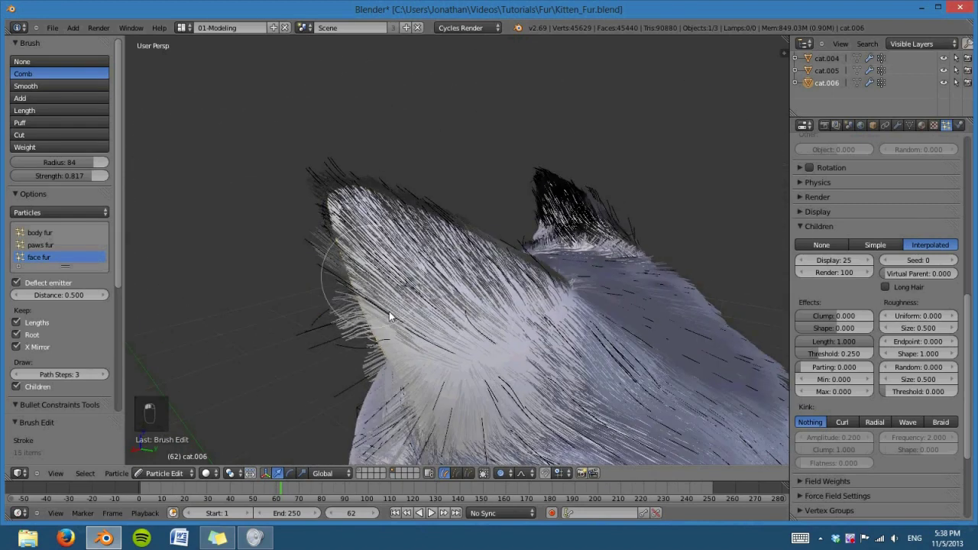
drag(526, 282, 460, 291)
Step: Comb the ear hairs upward, smooth the ear edge and tidy the fur at the ear base
middle_click(470, 292)
drag(520, 279, 726, 344)
drag(726, 343, 568, 409)
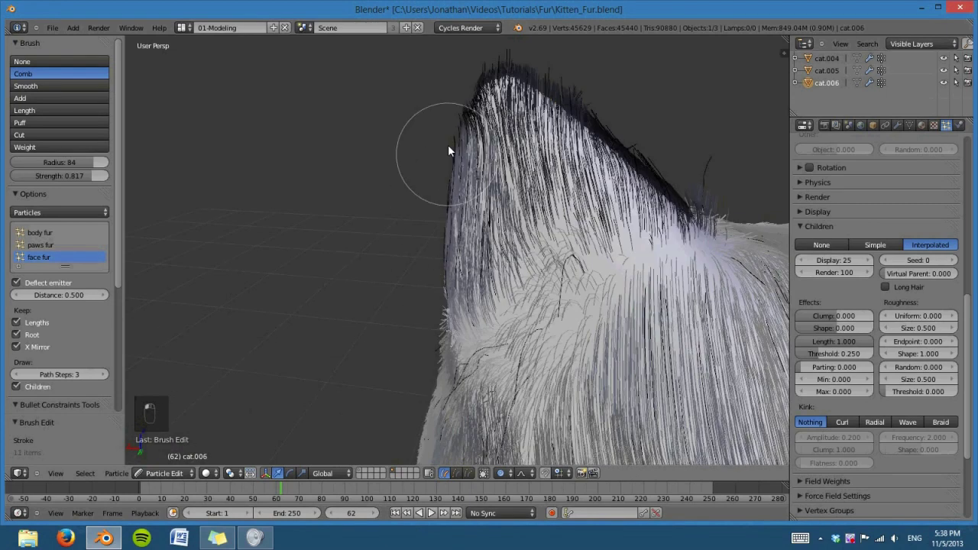
drag(605, 292, 578, 253)
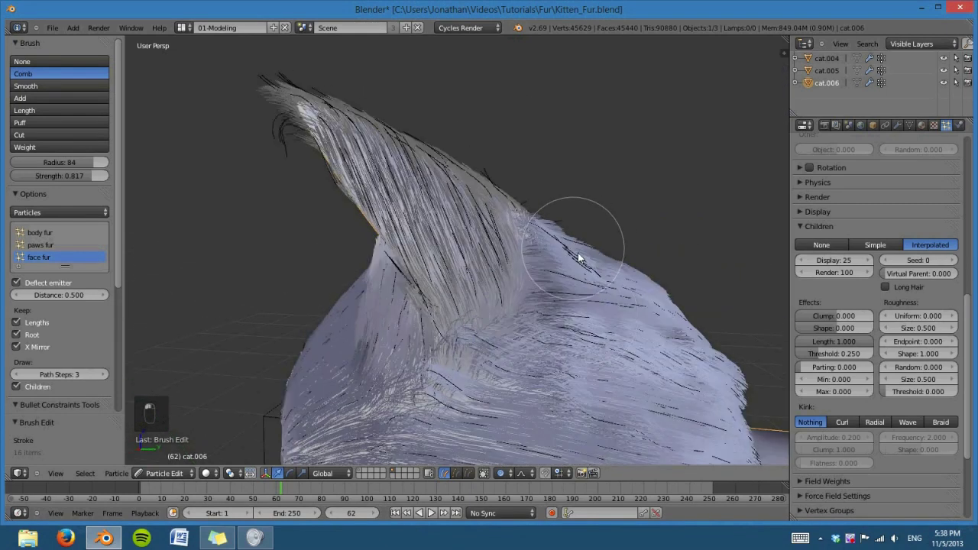
drag(730, 347, 714, 314)
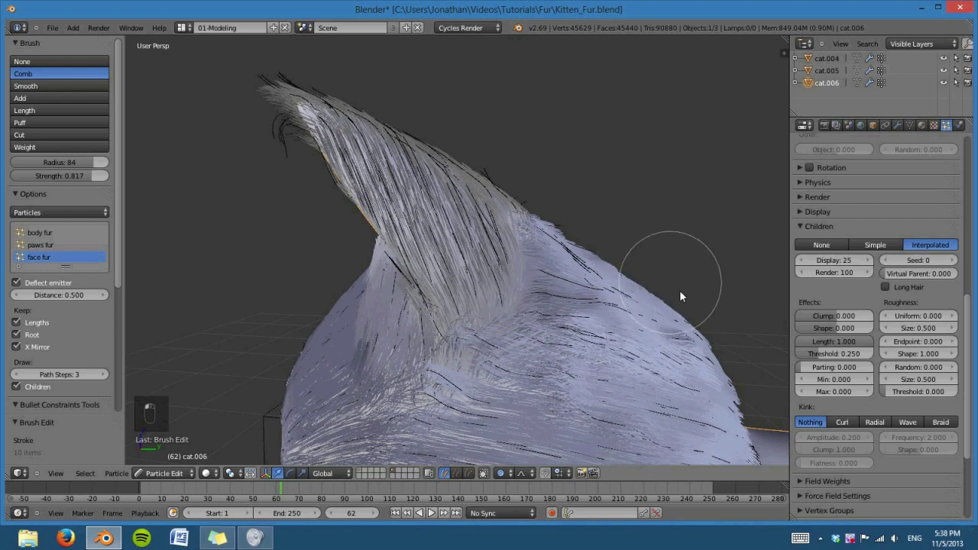
drag(510, 368, 356, 366)
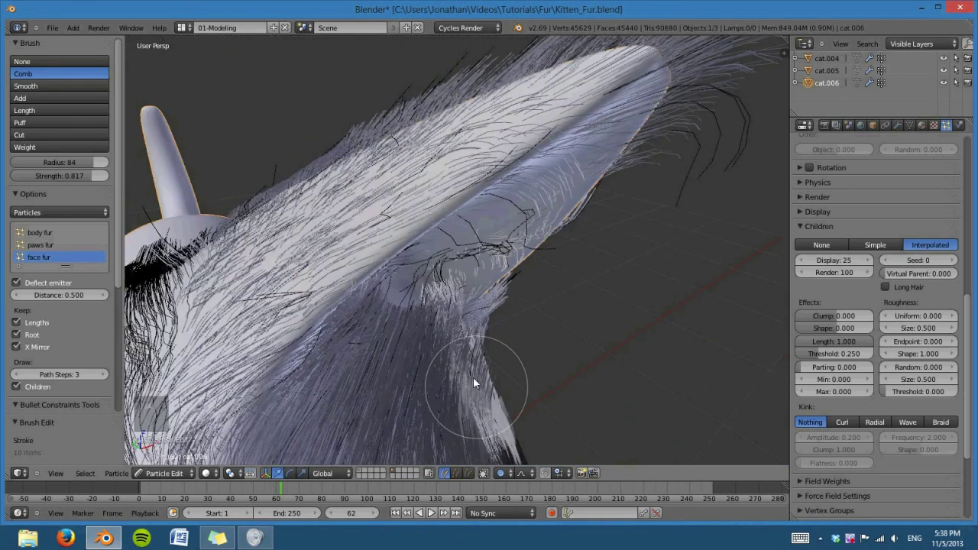
Step: Comb the hair inside the ear and sweep the ear-tip hairs upward
middle_click(455, 319)
drag(450, 316, 435, 247)
drag(436, 248, 435, 214)
middle_click(466, 275)
middle_click(481, 344)
drag(477, 295, 467, 315)
drag(338, 207, 478, 308)
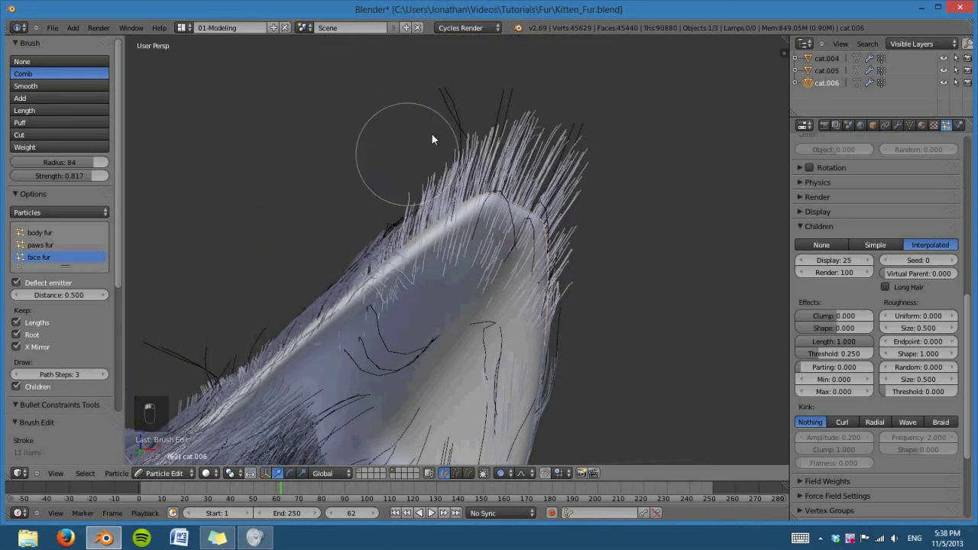
drag(597, 297, 563, 422)
drag(564, 422, 441, 401)
drag(411, 370, 304, 371)
Step: Sweep the cheek fur back from the nose and comb the fur below the mouth
middle_click(370, 352)
drag(374, 329, 393, 330)
click(393, 329)
middle_click(600, 314)
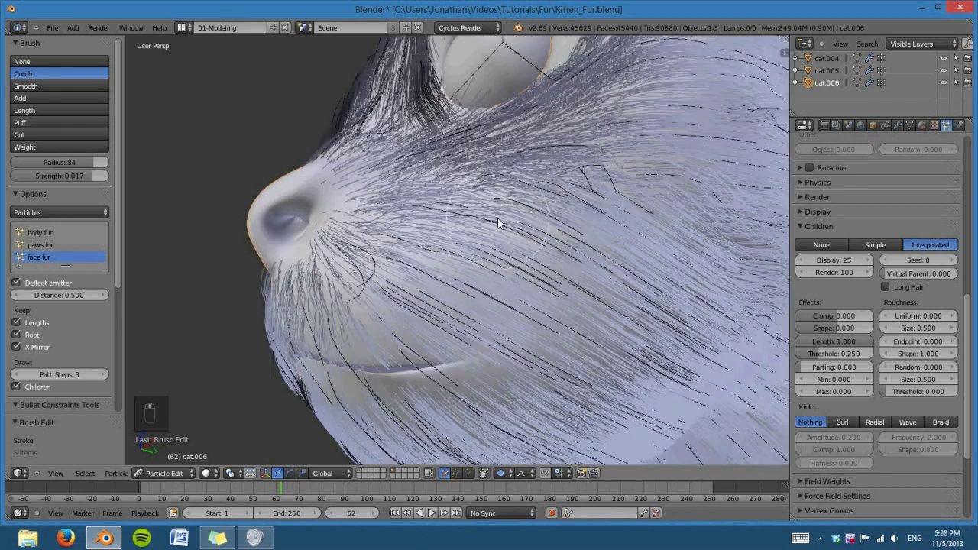
drag(622, 176, 344, 326)
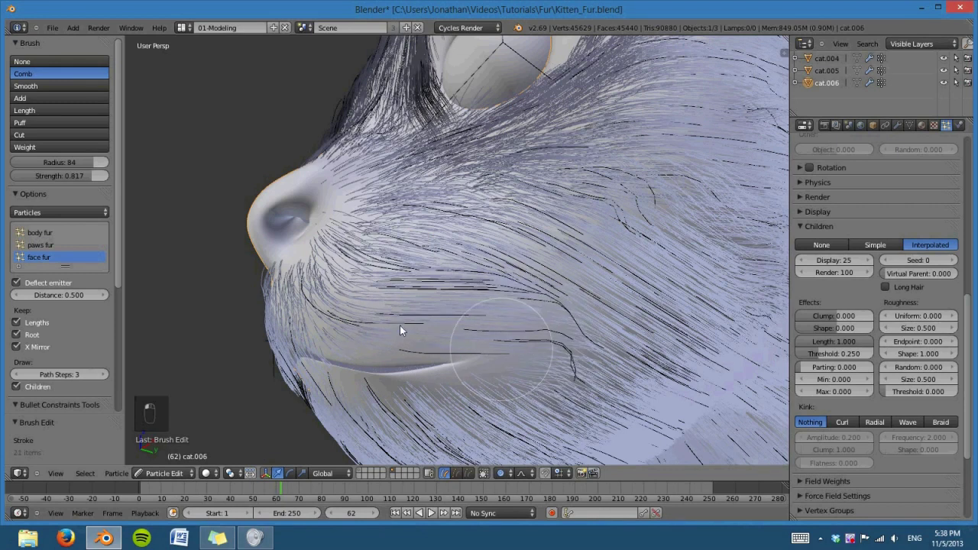
drag(513, 328, 529, 325)
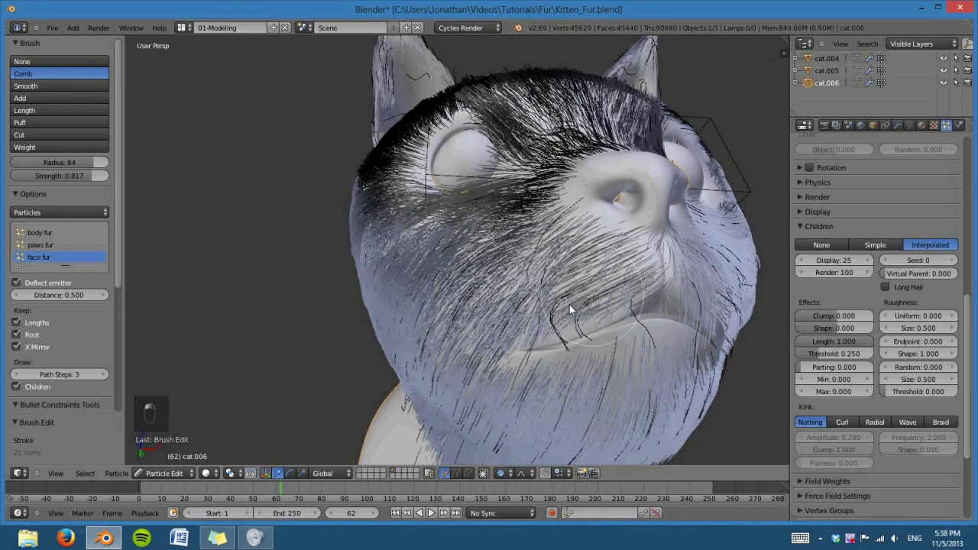
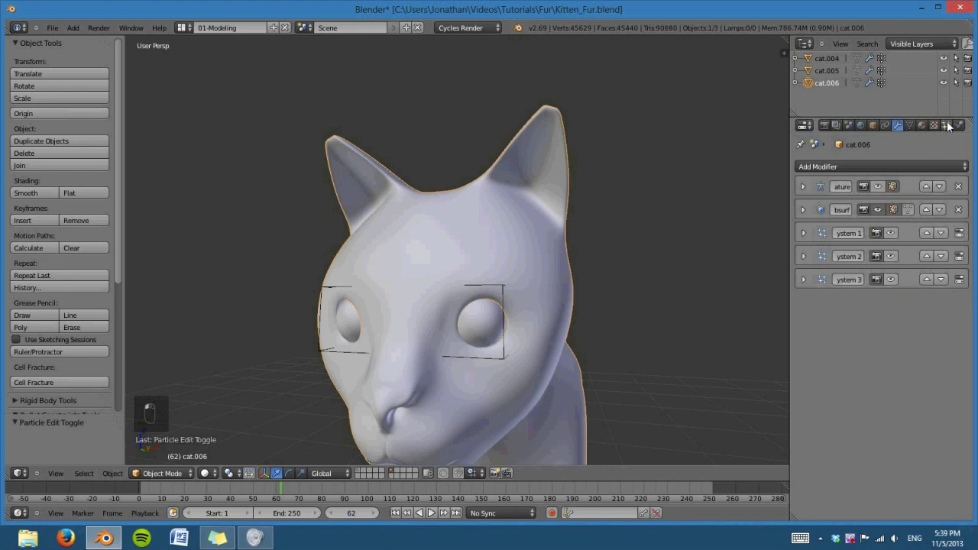
Step: Add a fourth particle system to the kitten and enlarge the list to show all entries
drag(870, 194, 878, 197)
drag(820, 173, 524, 32)
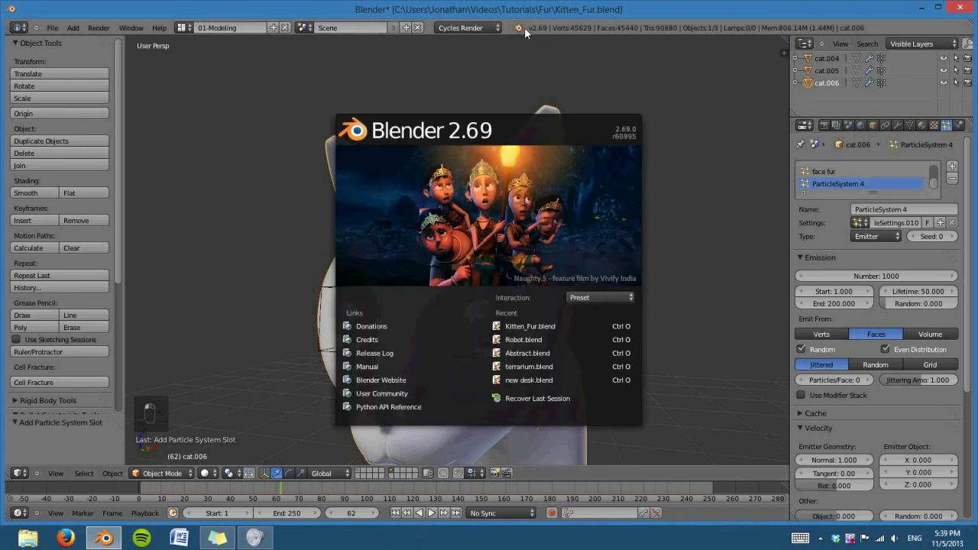
drag(786, 143, 874, 198)
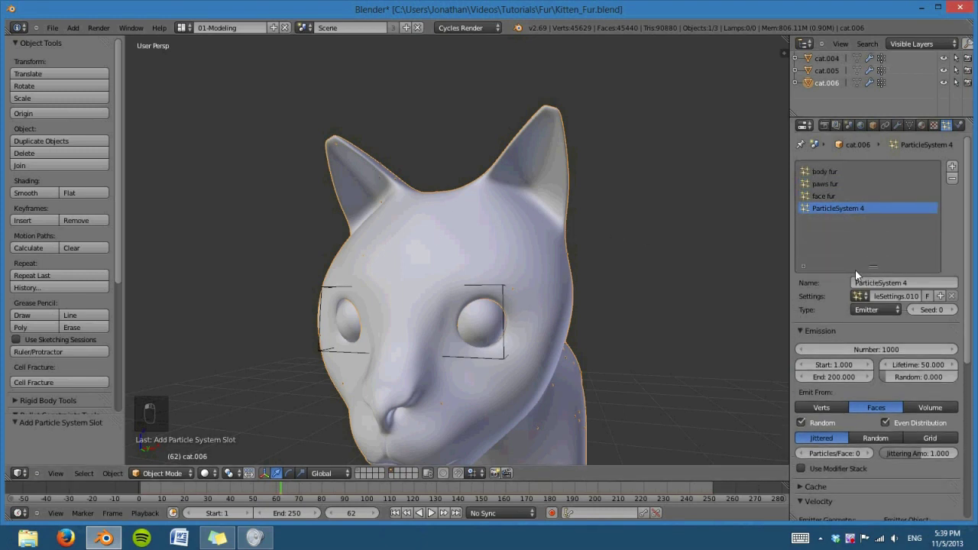
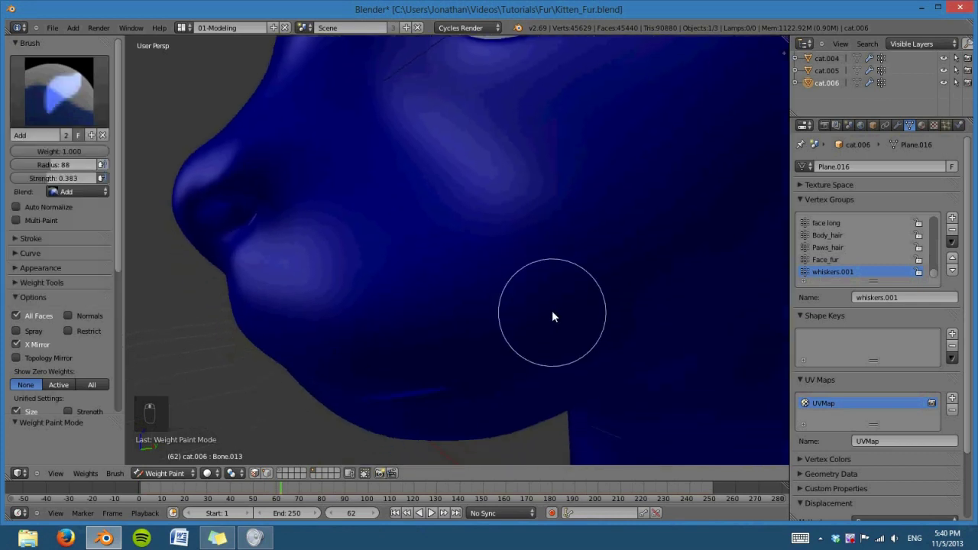
Step: Paint whiskers.001 weight onto the cheek and along the muzzle, then turn to the other cheek
drag(431, 313, 402, 312)
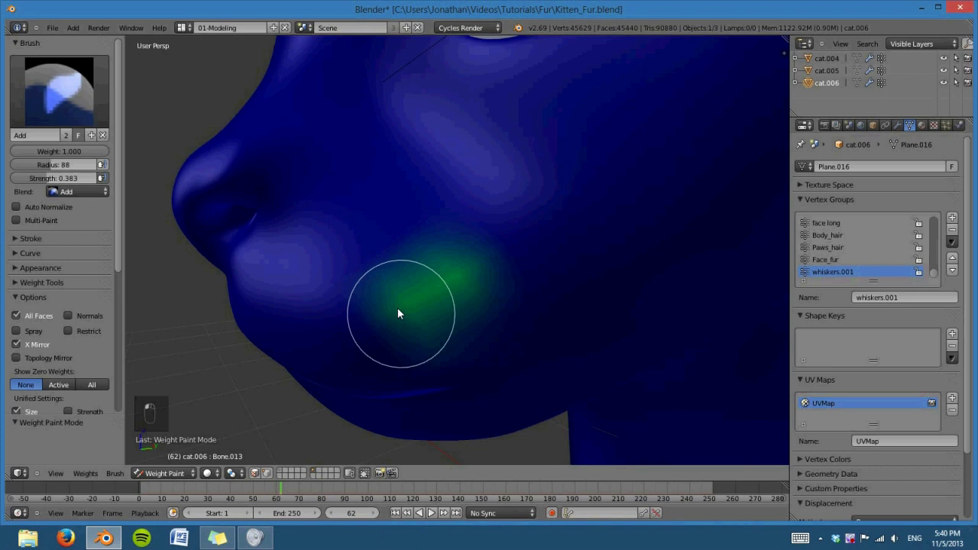
drag(401, 287, 474, 363)
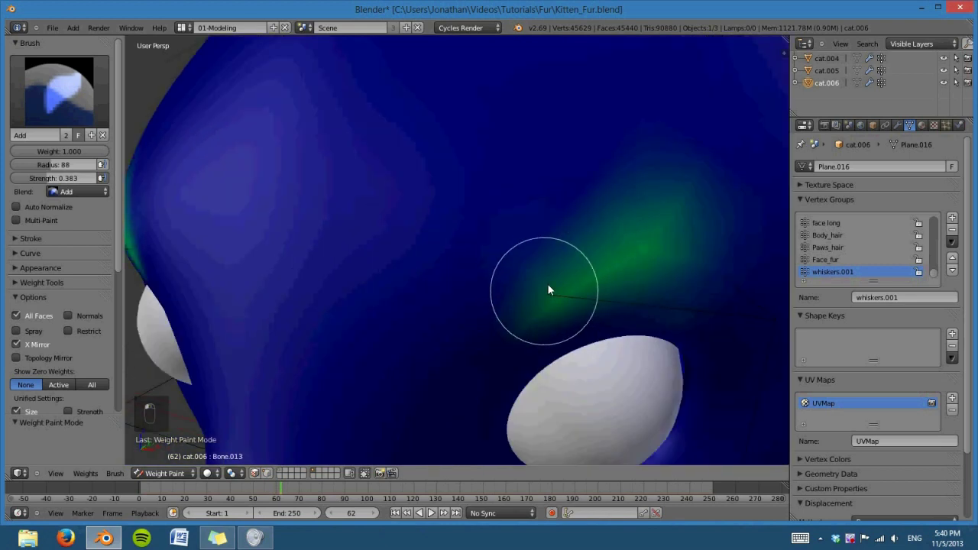
middle_click(678, 273)
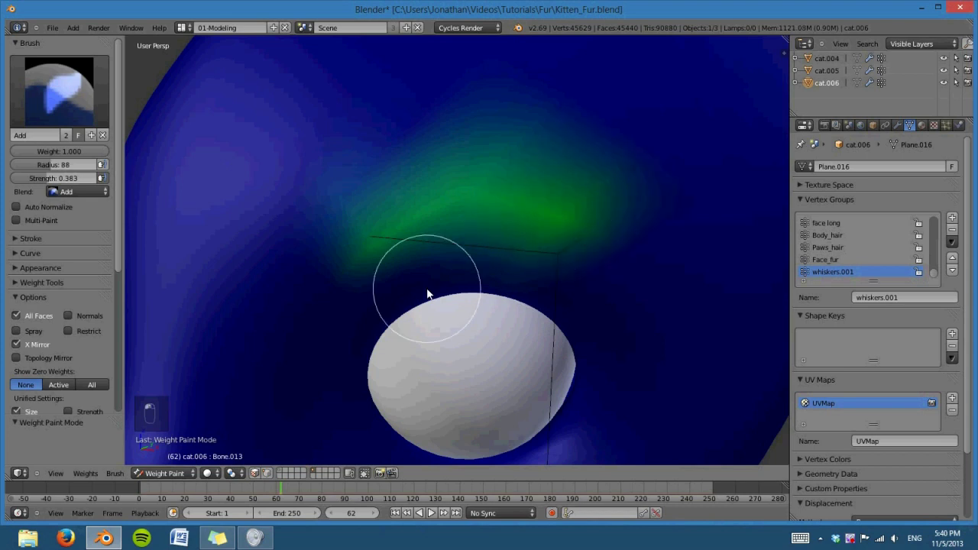
Step: Drive the new hair system's density from the whiskers group, switch children to None, and check the mesh in edit mode
drag(462, 311, 525, 288)
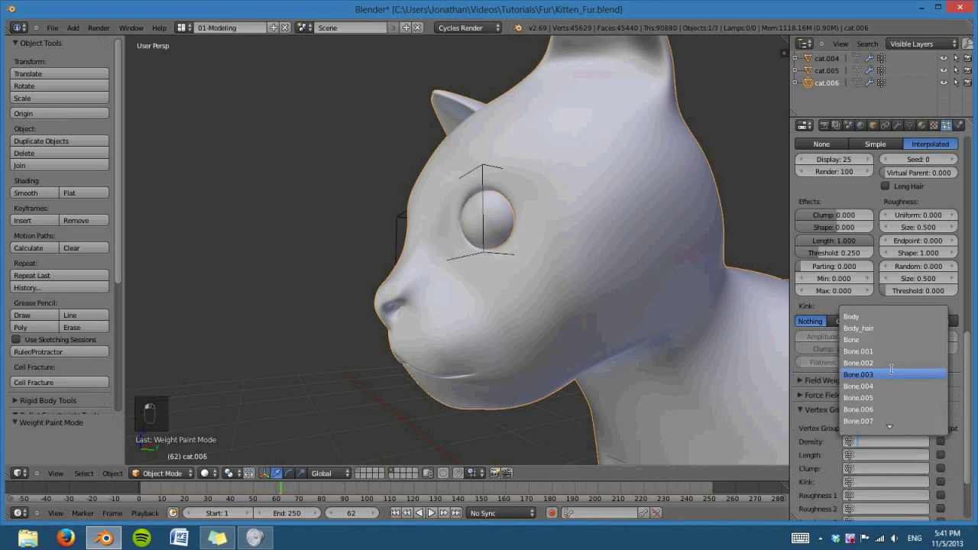
scroll(up, 3)
scroll(up, 3)
drag(660, 262, 748, 254)
drag(731, 297, 913, 250)
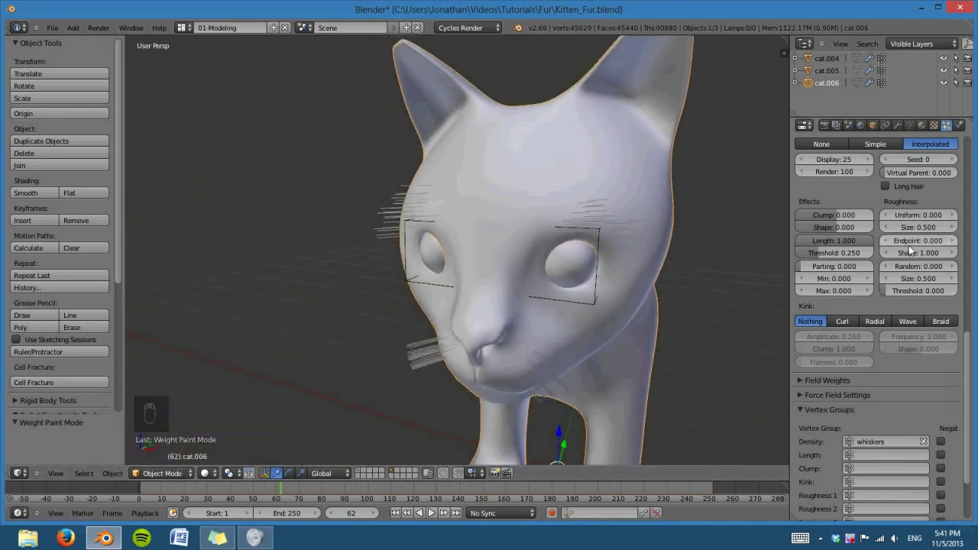
drag(822, 268, 524, 262)
key(z)
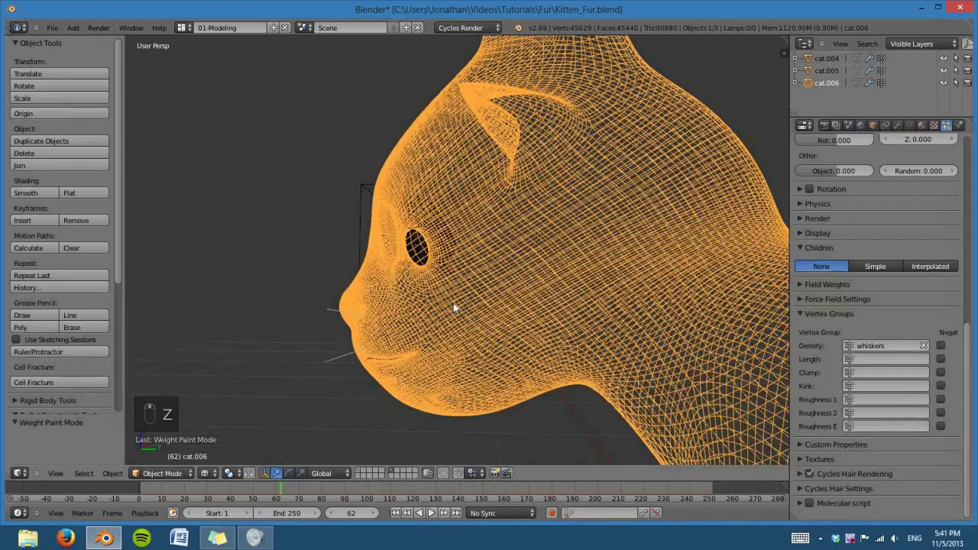
key(z)
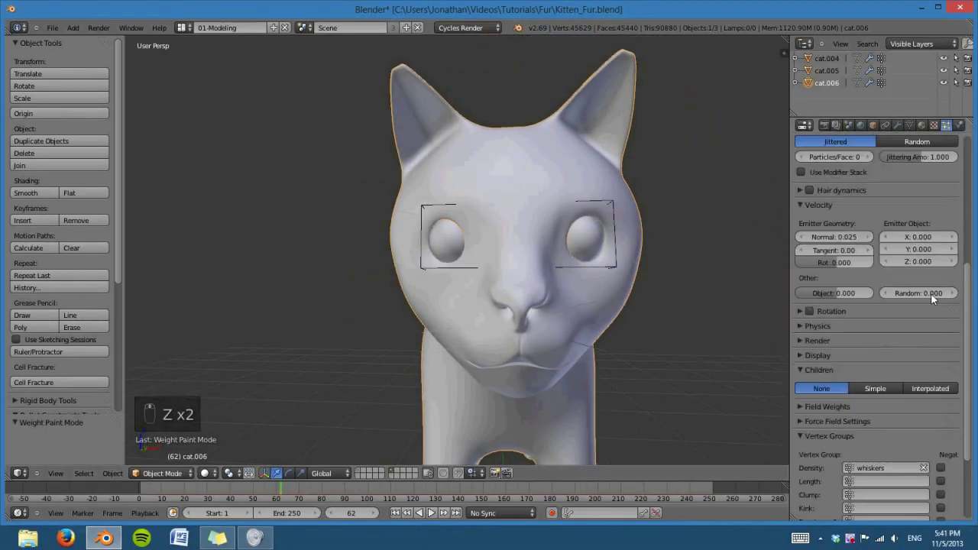
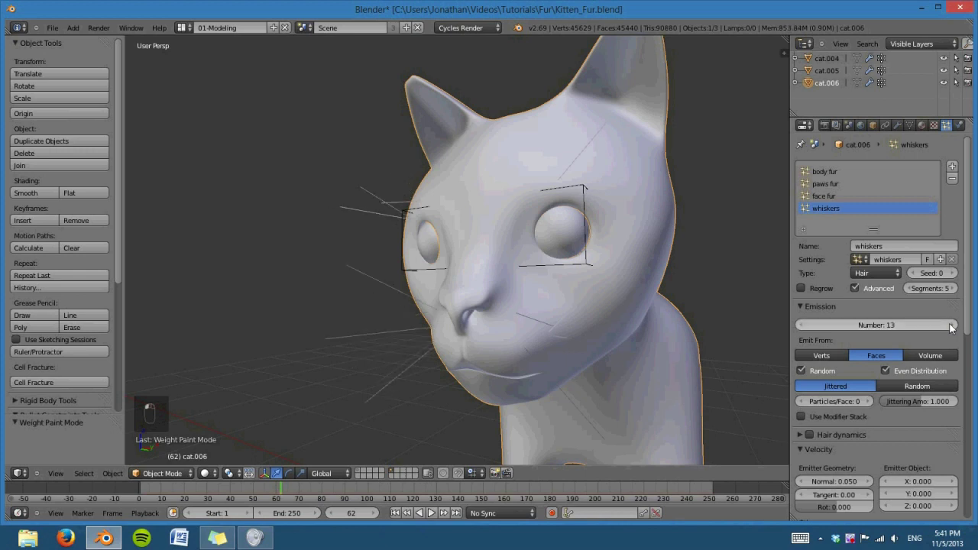
Step: Raise the whisker count to 17 with Random, even distribution over the cheeks, then briefly enter texture painting
drag(503, 304, 431, 359)
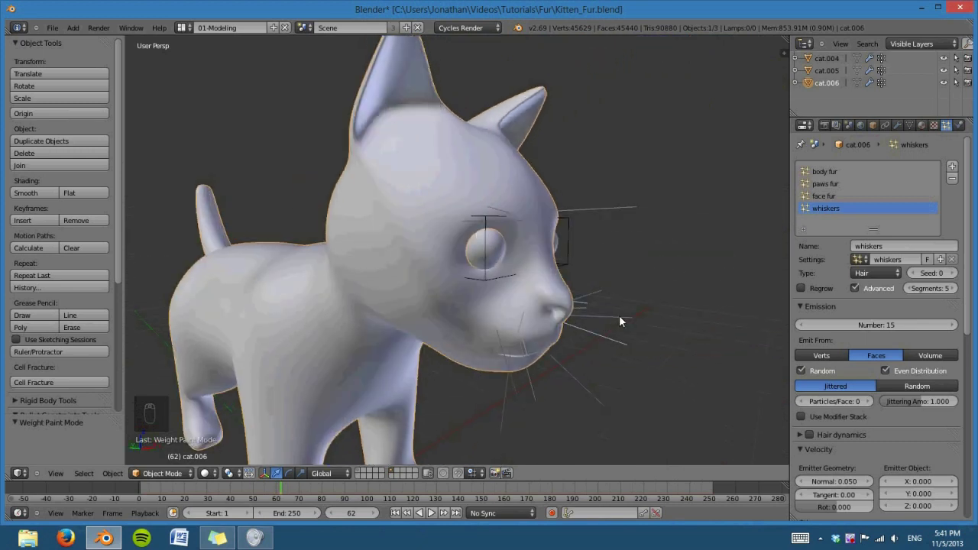
drag(572, 328, 928, 389)
drag(493, 349, 504, 314)
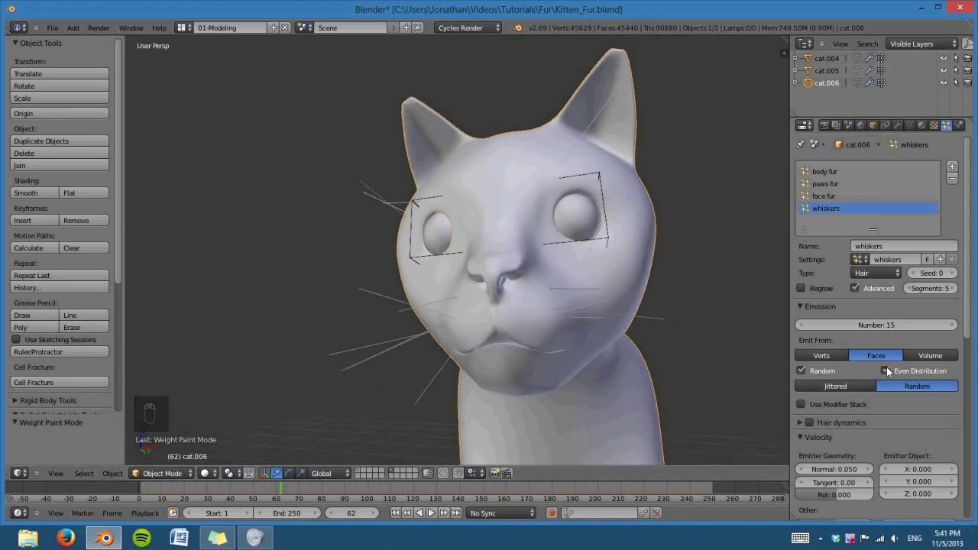
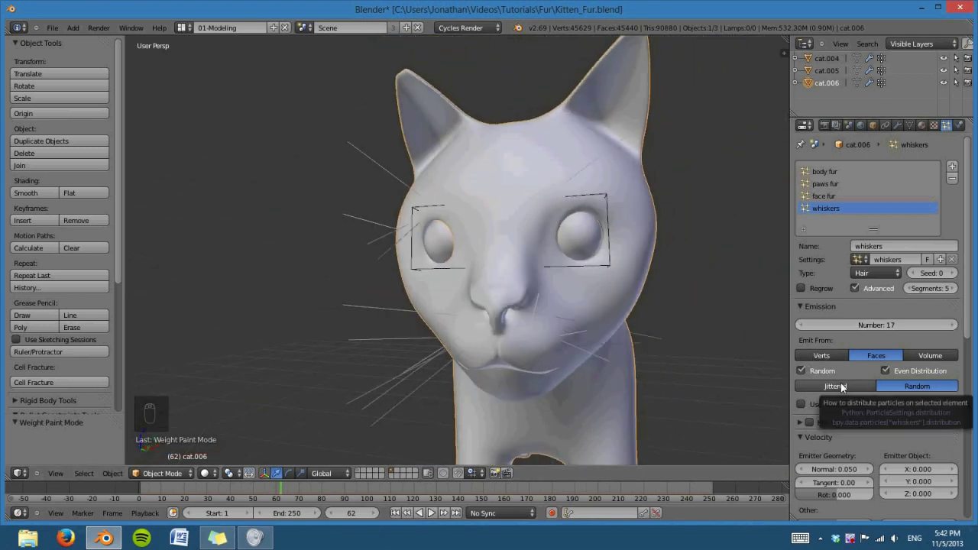
drag(844, 386, 908, 396)
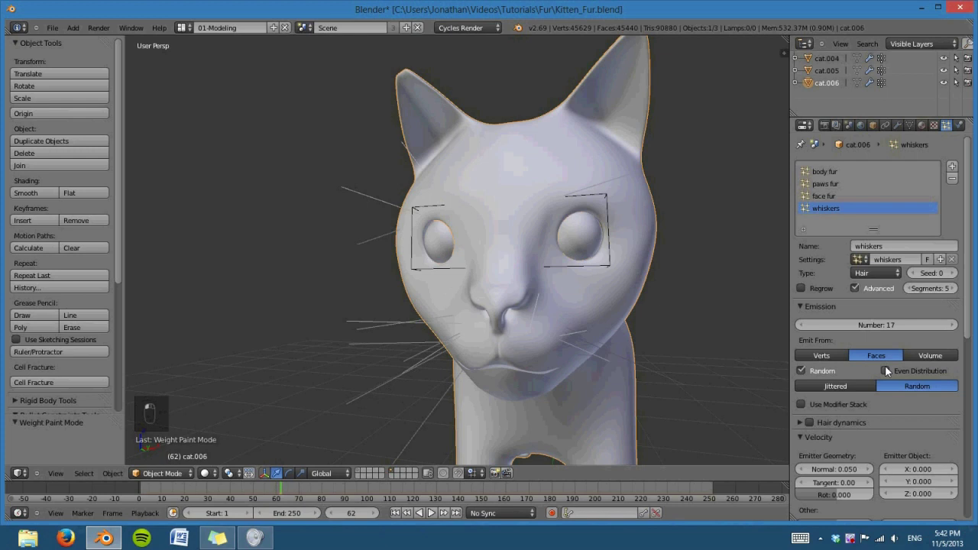
middle_click(566, 338)
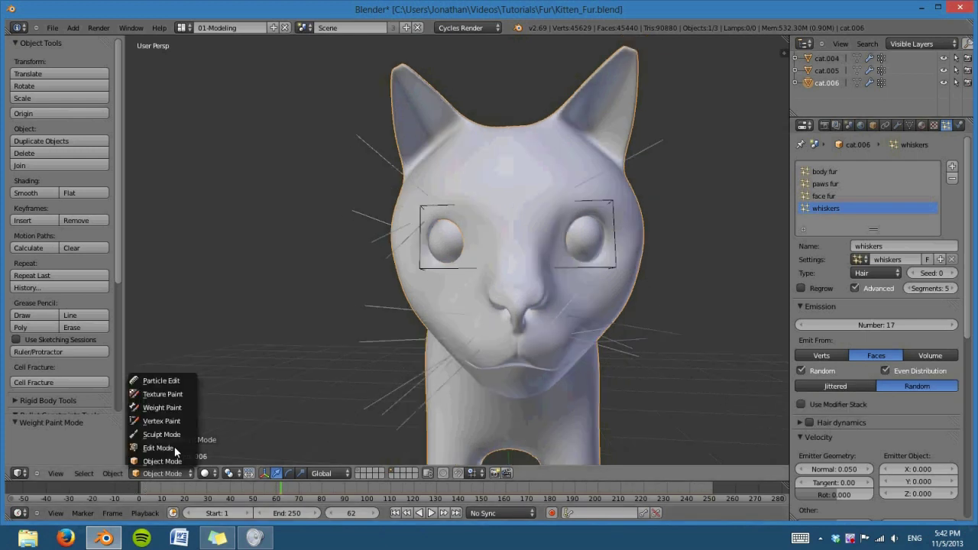
click(168, 463)
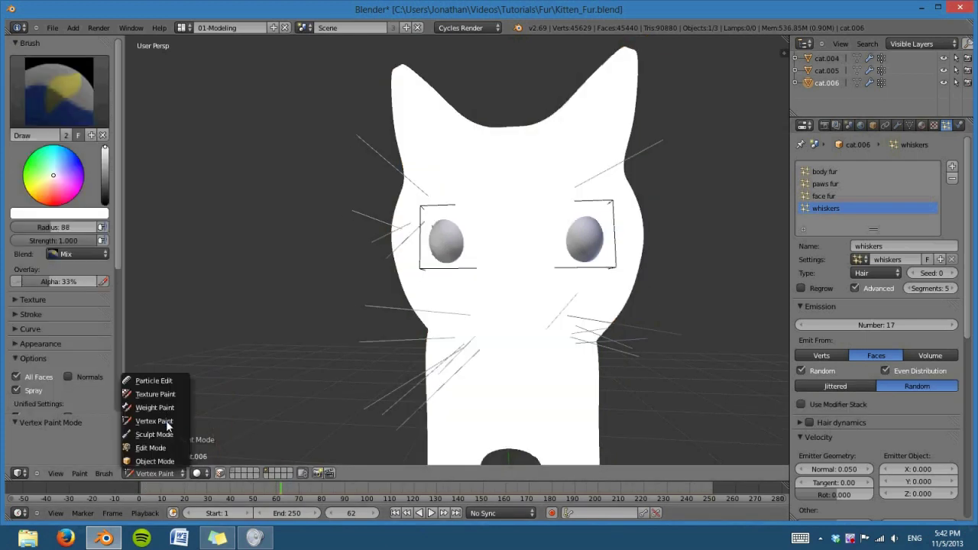
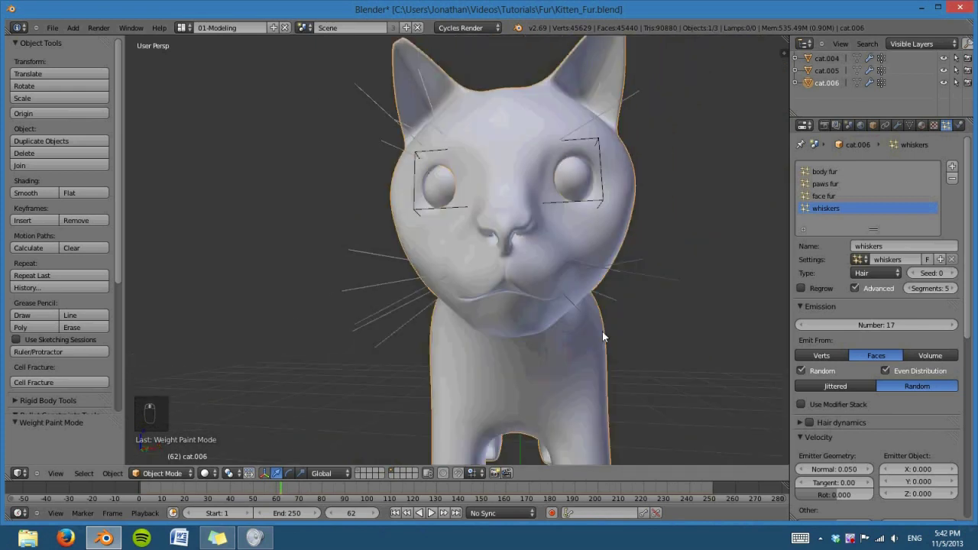
Step: Collapse the particle panels and raise the whiskers' render path steps for smoother strands
drag(659, 350, 574, 350)
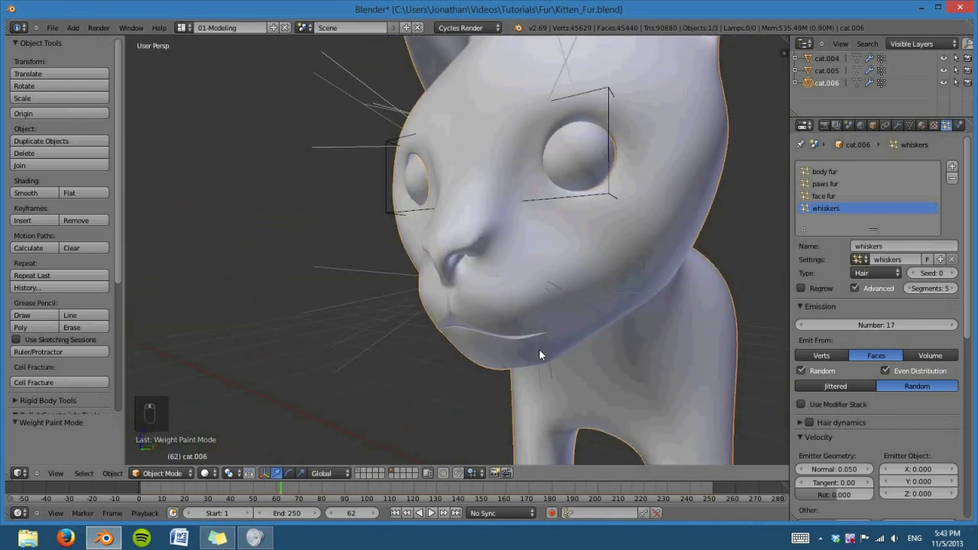
drag(939, 368, 808, 390)
drag(807, 390, 874, 421)
drag(874, 421, 941, 396)
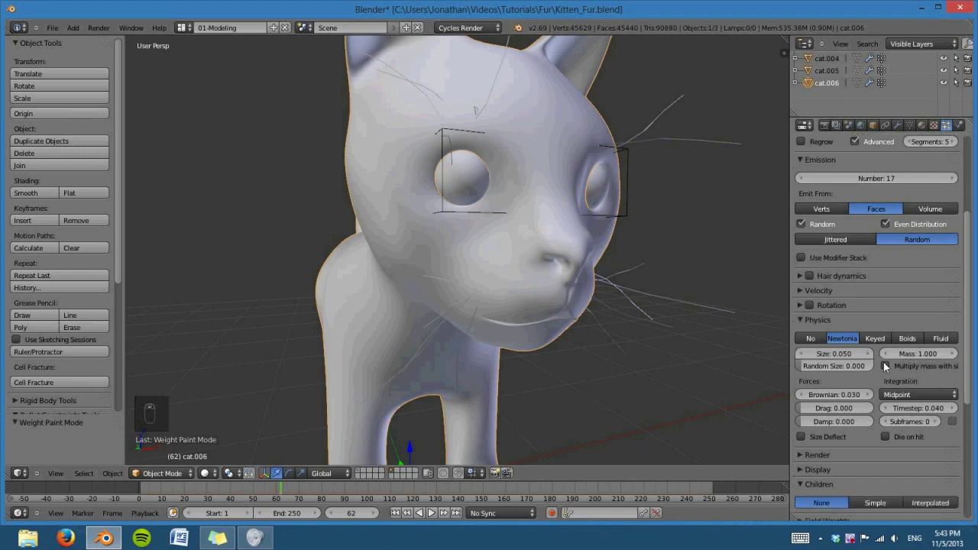
drag(809, 324, 722, 348)
drag(722, 348, 824, 356)
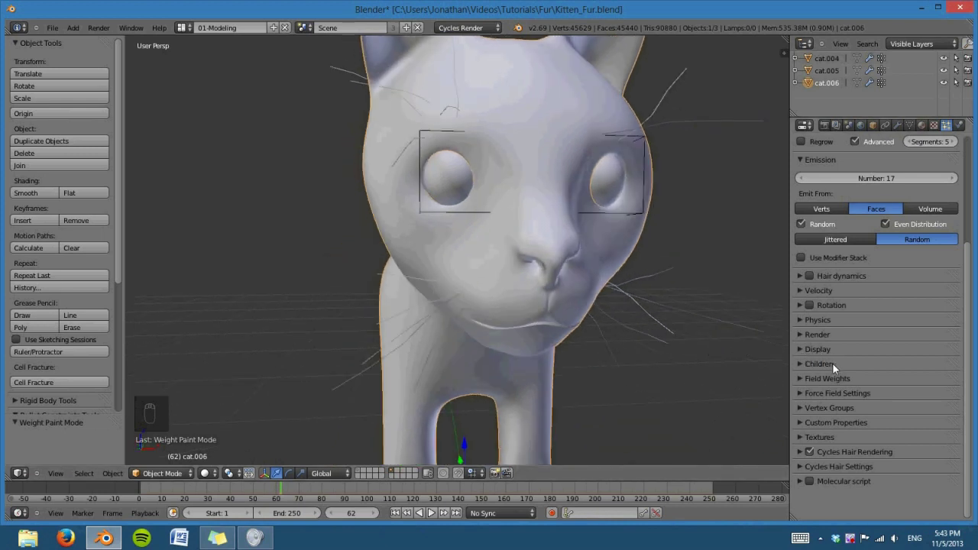
drag(849, 376, 809, 353)
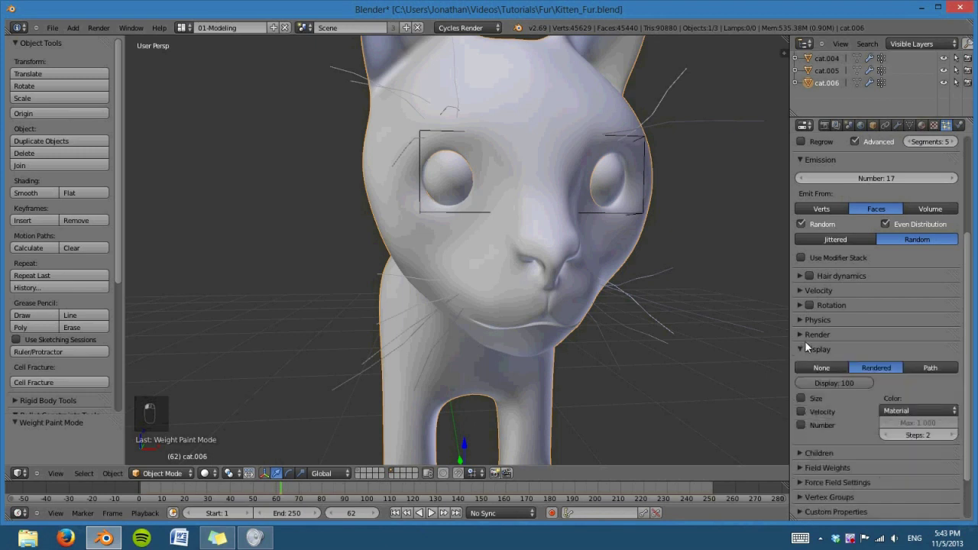
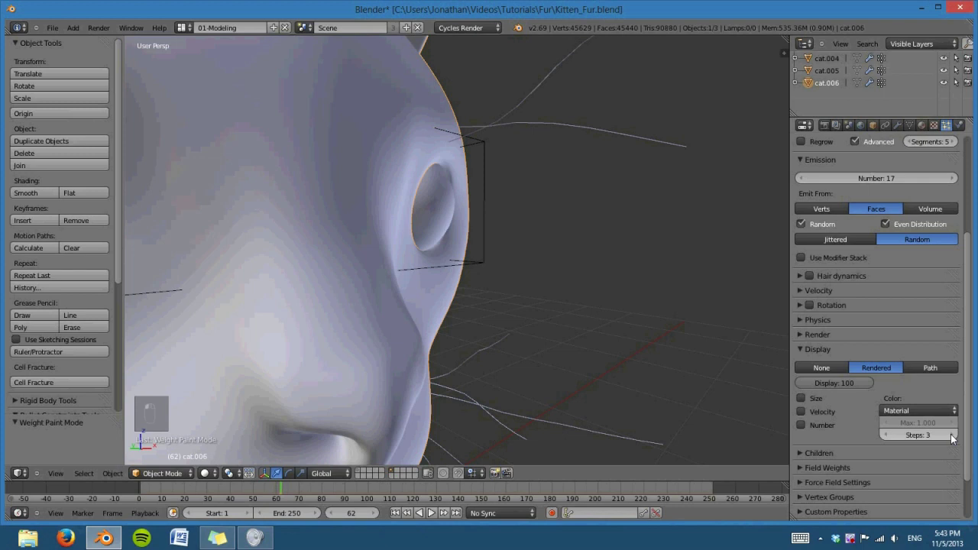
drag(477, 307, 502, 306)
drag(476, 307, 904, 430)
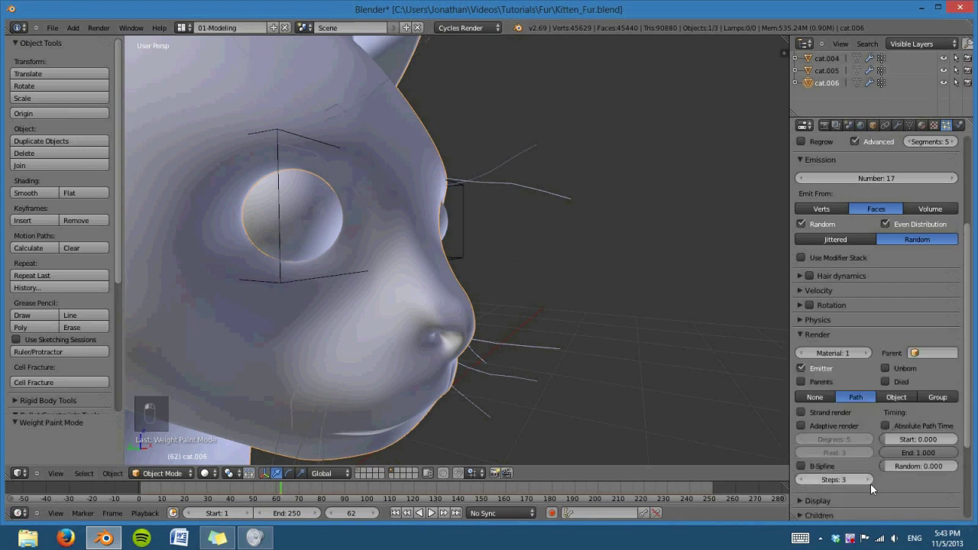
Step: Add a fifth particle system to the kitten
drag(588, 360, 617, 304)
drag(590, 304, 955, 167)
drag(955, 168, 853, 248)
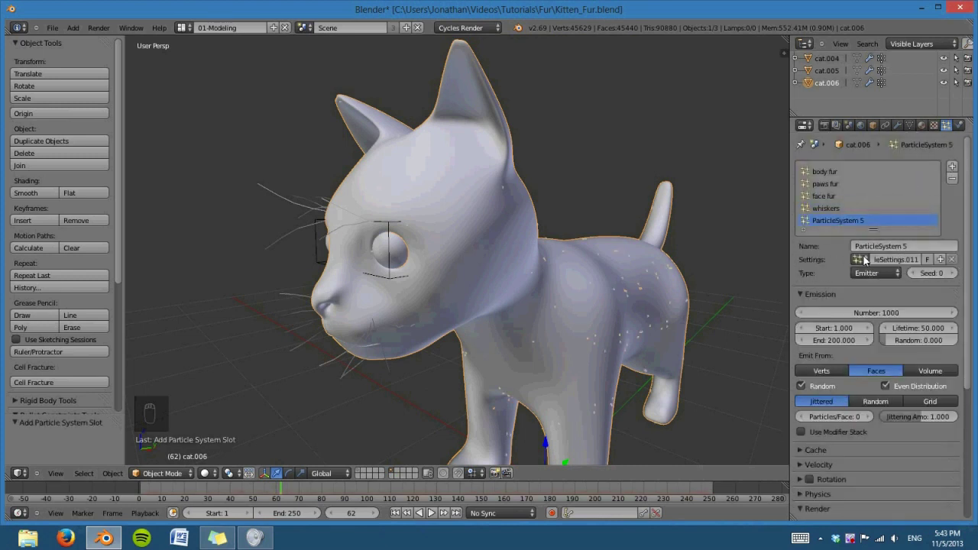
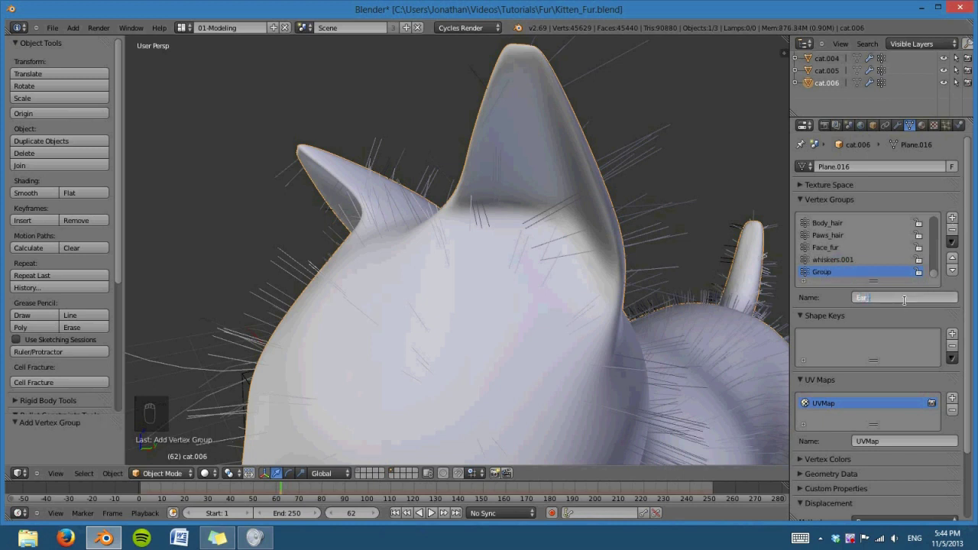
Step: Orbit the view around the ears before painting the Ear_Hair group
drag(702, 373, 657, 364)
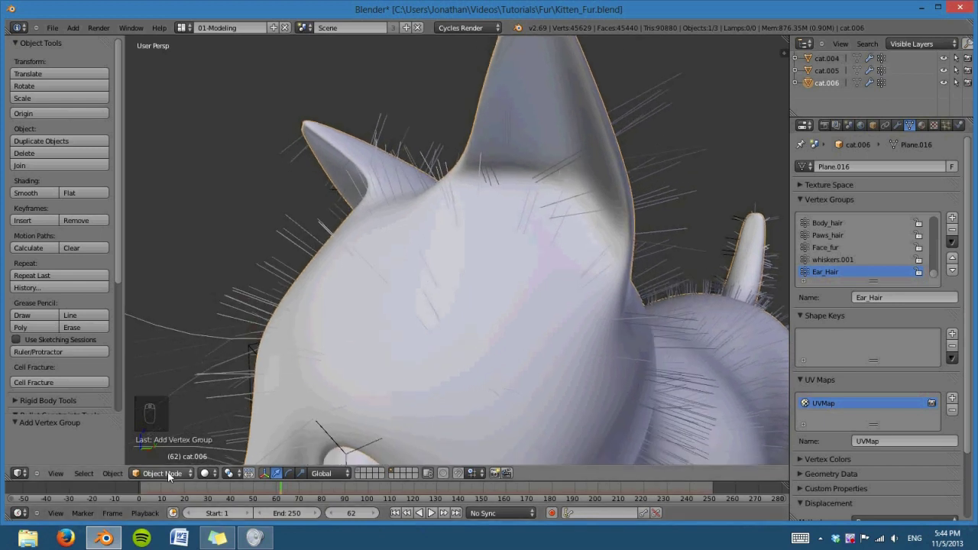
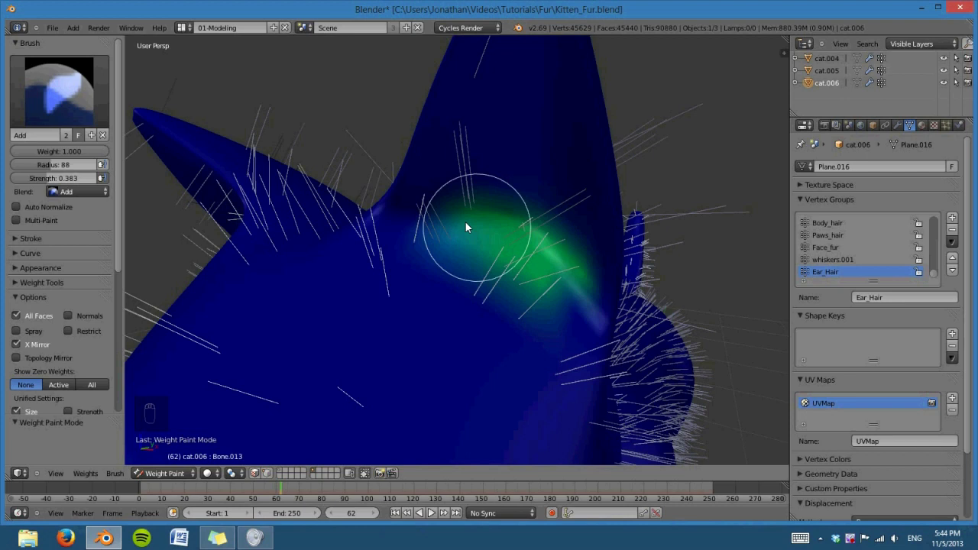
Step: Paint Ear_Hair weight onto the inner ear near the base and check both ears
drag(464, 221, 568, 281)
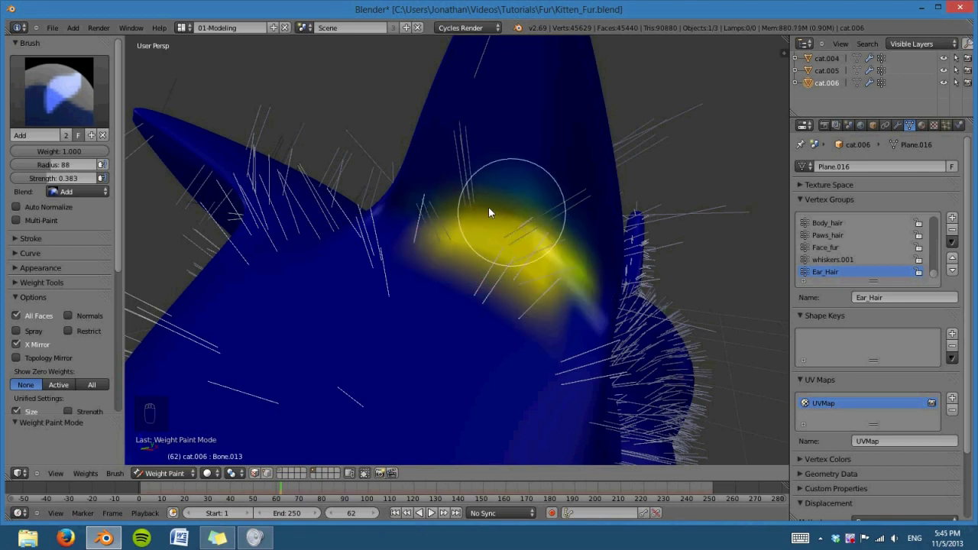
drag(498, 207, 622, 312)
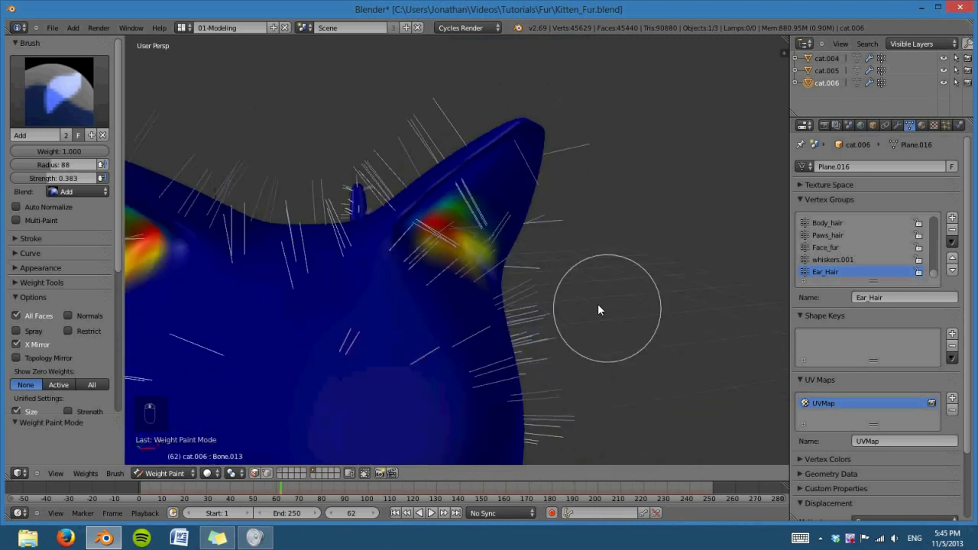
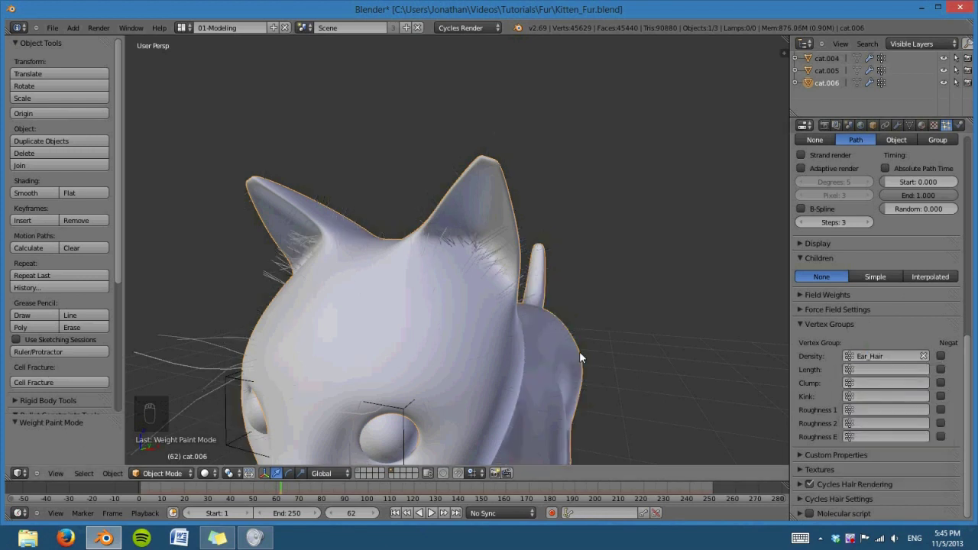
Step: Zoom toward the ear and set the particle density source to the Ear_Hair vertex group
drag(544, 363, 489, 320)
drag(663, 352, 687, 350)
drag(705, 350, 952, 377)
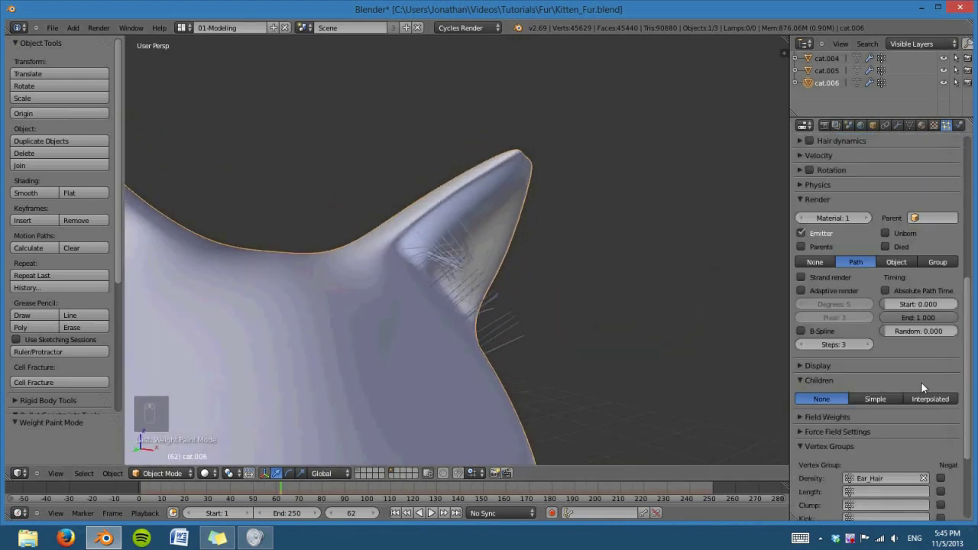
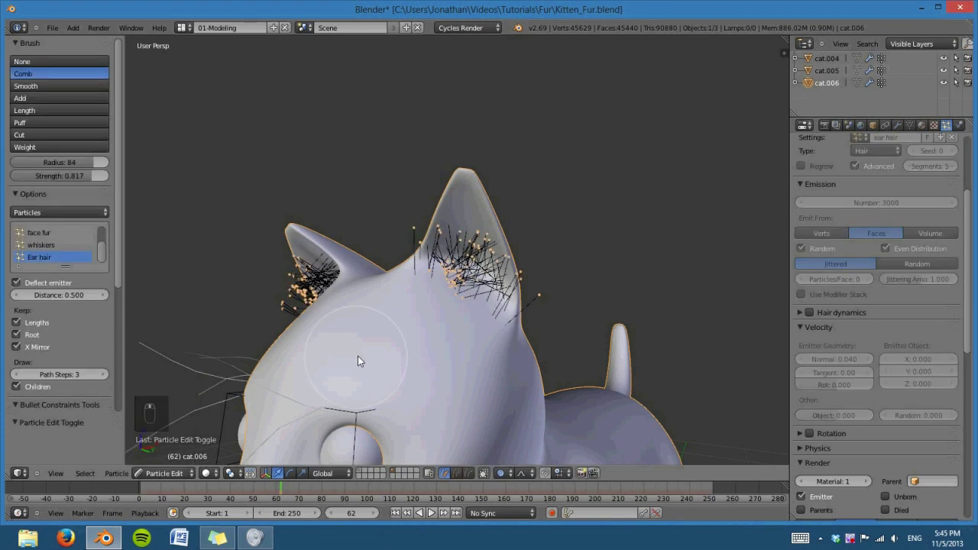
Step: Comb the first ear's strands upward along the inner ear in side wireframe view
drag(573, 306, 567, 238)
key(KP_3)
key(KP_5)
key(z)
drag(526, 301, 247, 130)
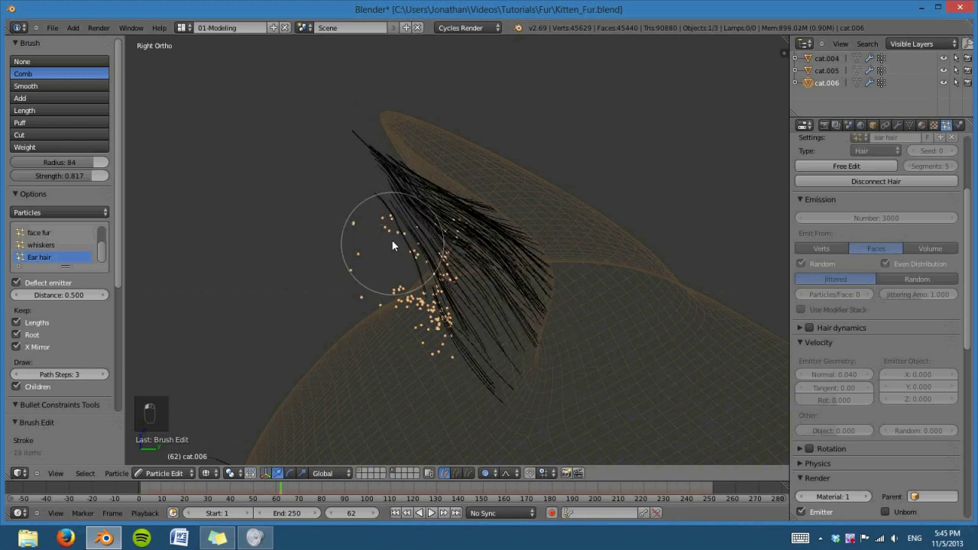
Step: Comb the other ear's hair from the front view and return to solid Object Mode
key(KP_1)
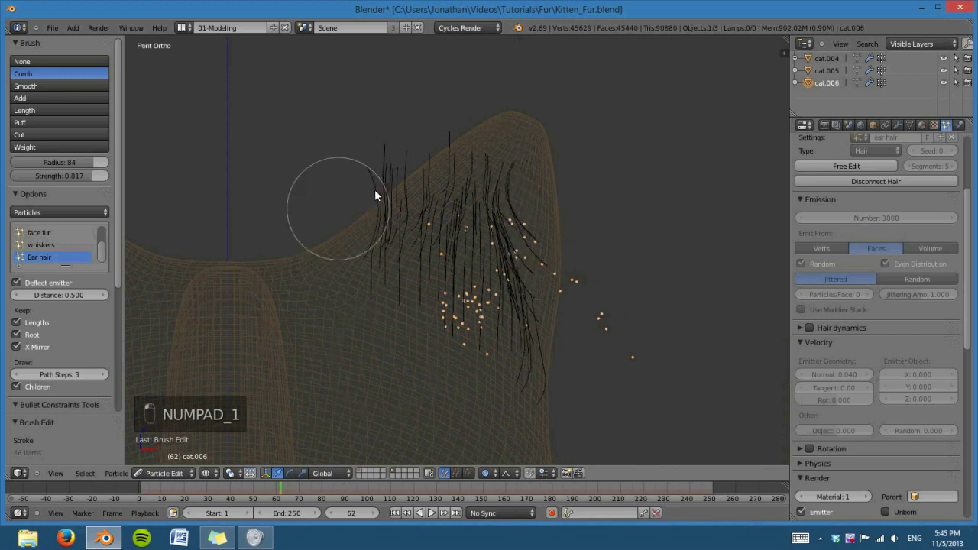
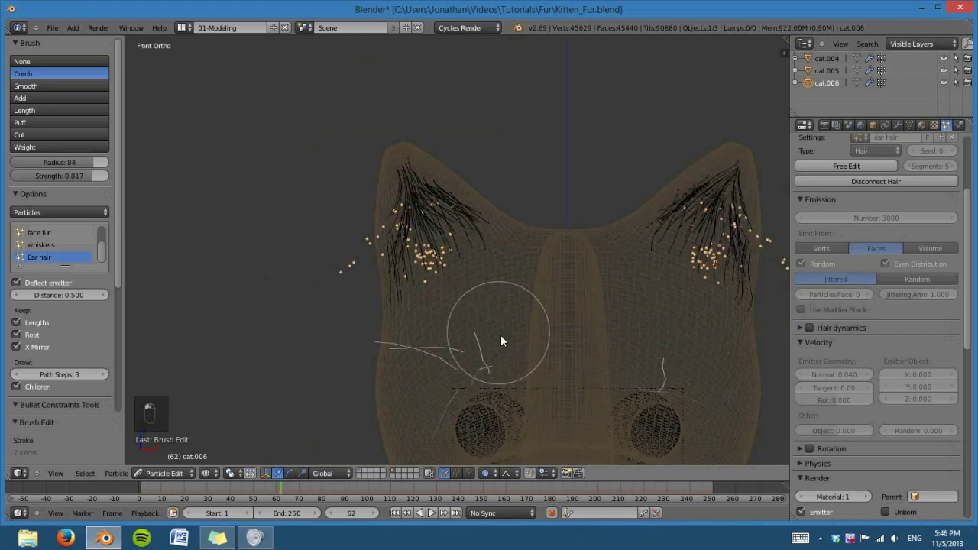
drag(300, 456, 287, 460)
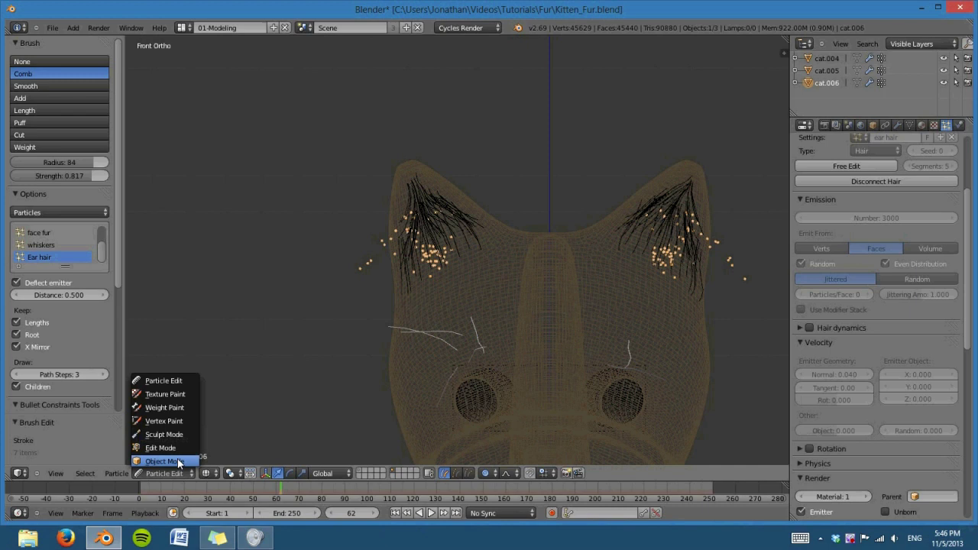
key(z)
drag(504, 337, 904, 299)
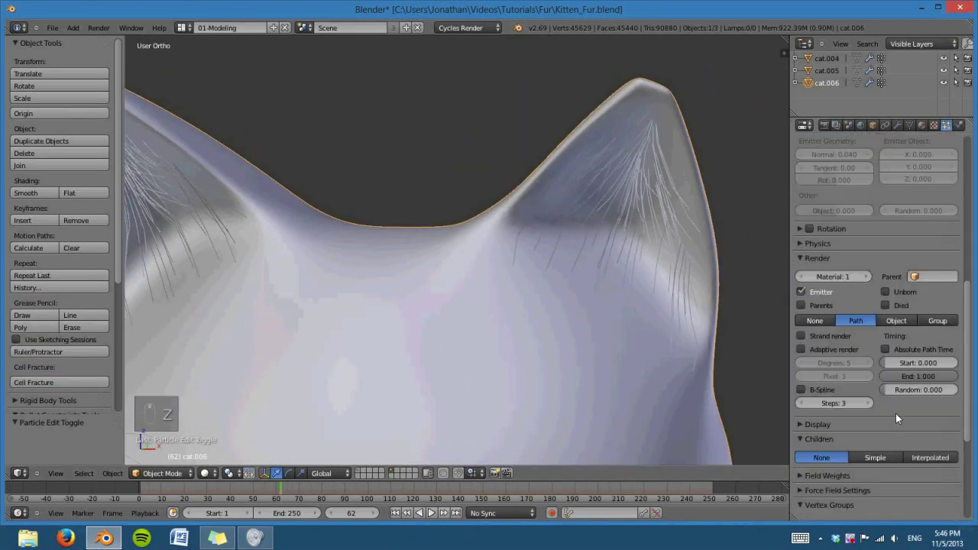
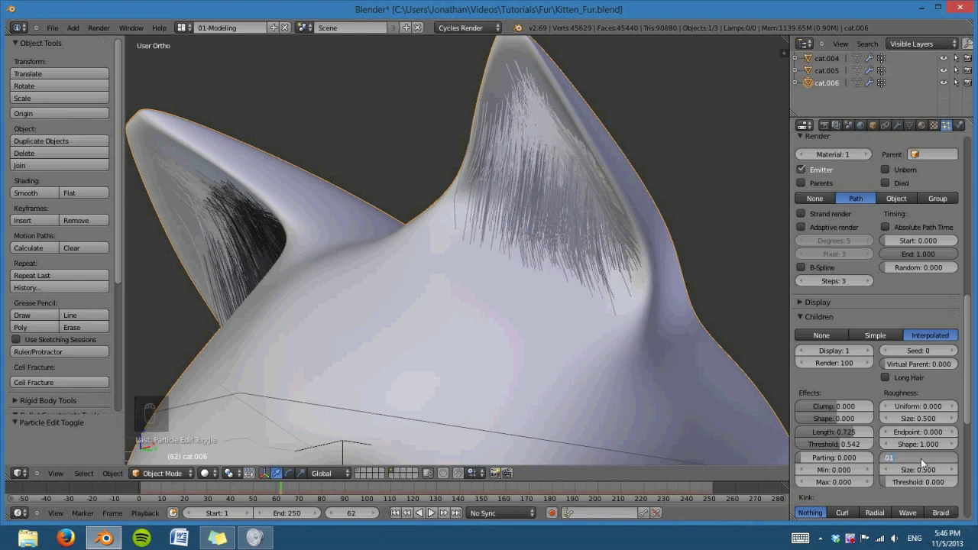
Step: Set the interpolated ear child hairs' Random roughness to 0.01
drag(550, 358, 655, 375)
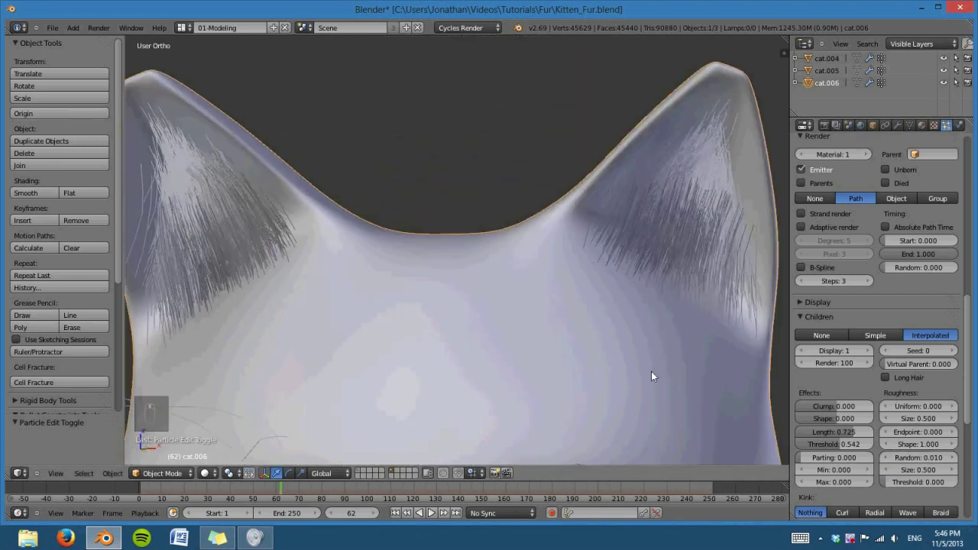
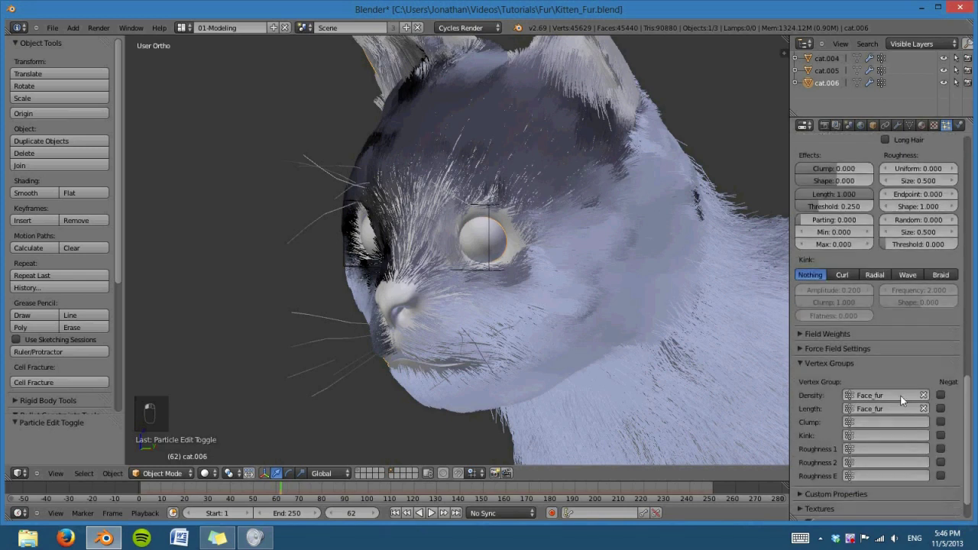
Step: Set the face fur children's Endpoint roughness to 0.005, checking the tips near the eye
drag(569, 280, 927, 223)
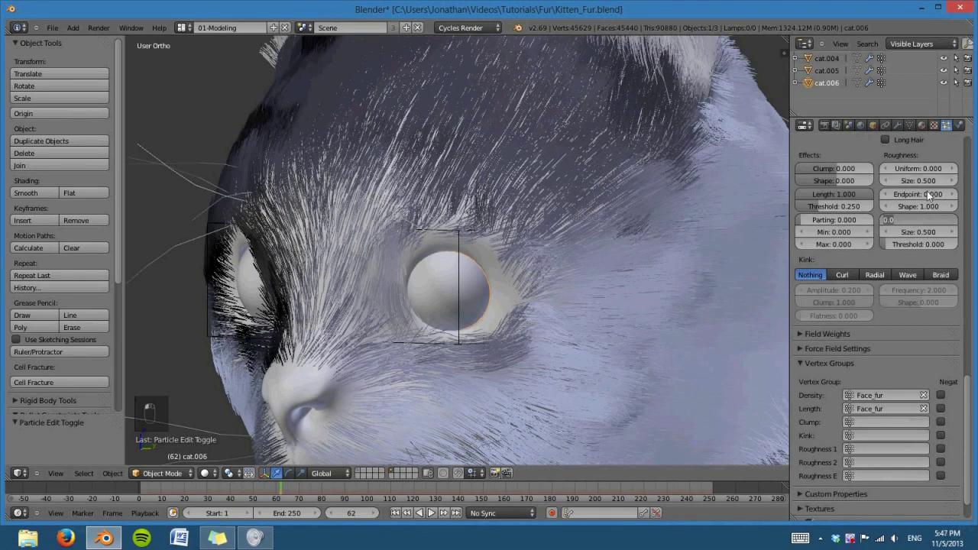
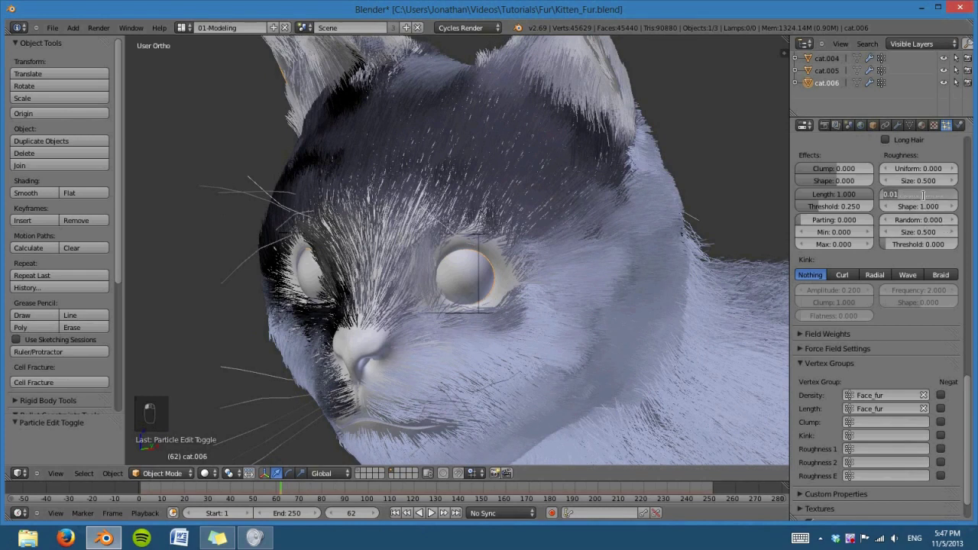
key(KP_0)
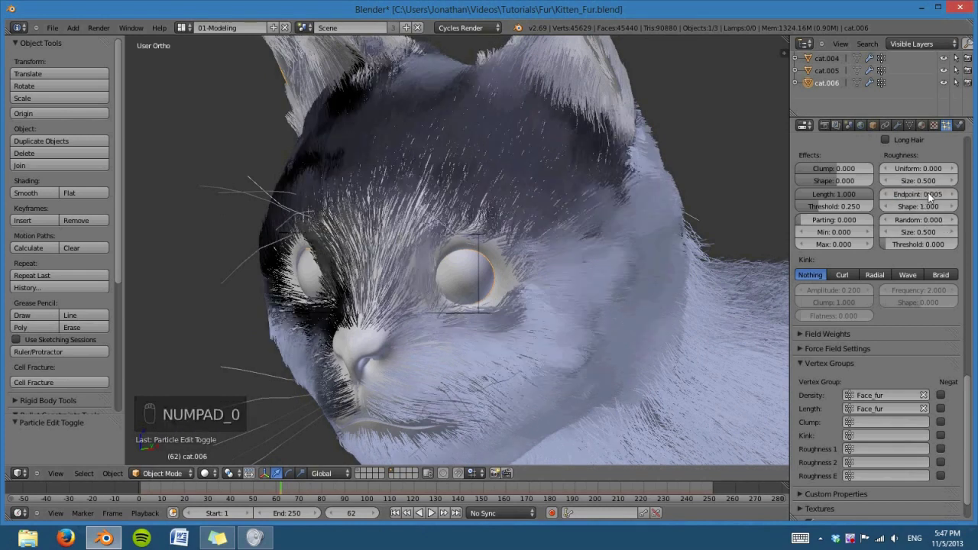
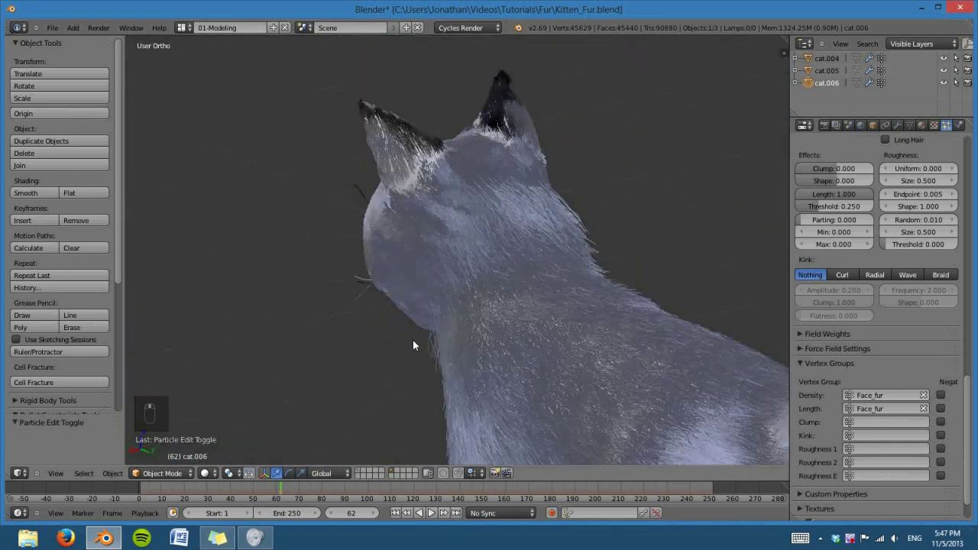
drag(653, 455, 539, 391)
key(KP_5)
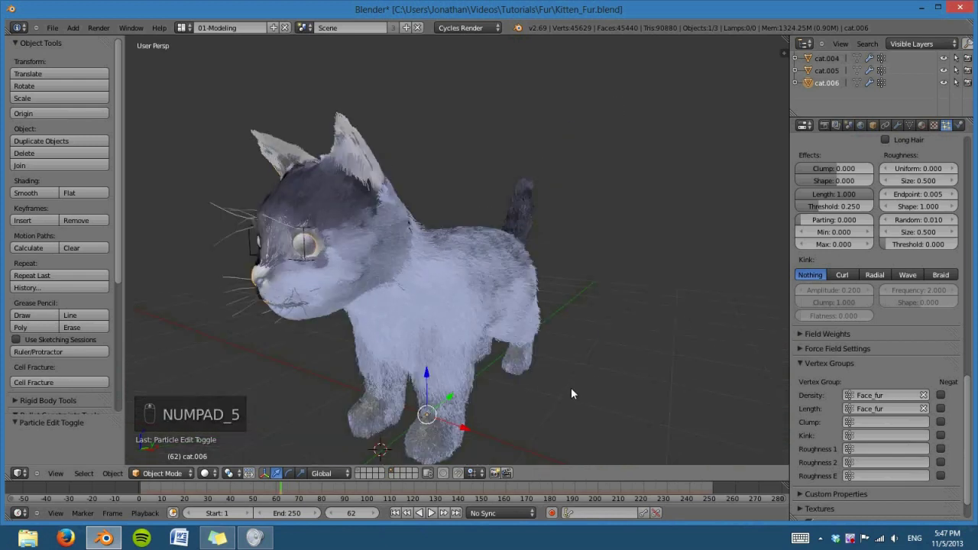